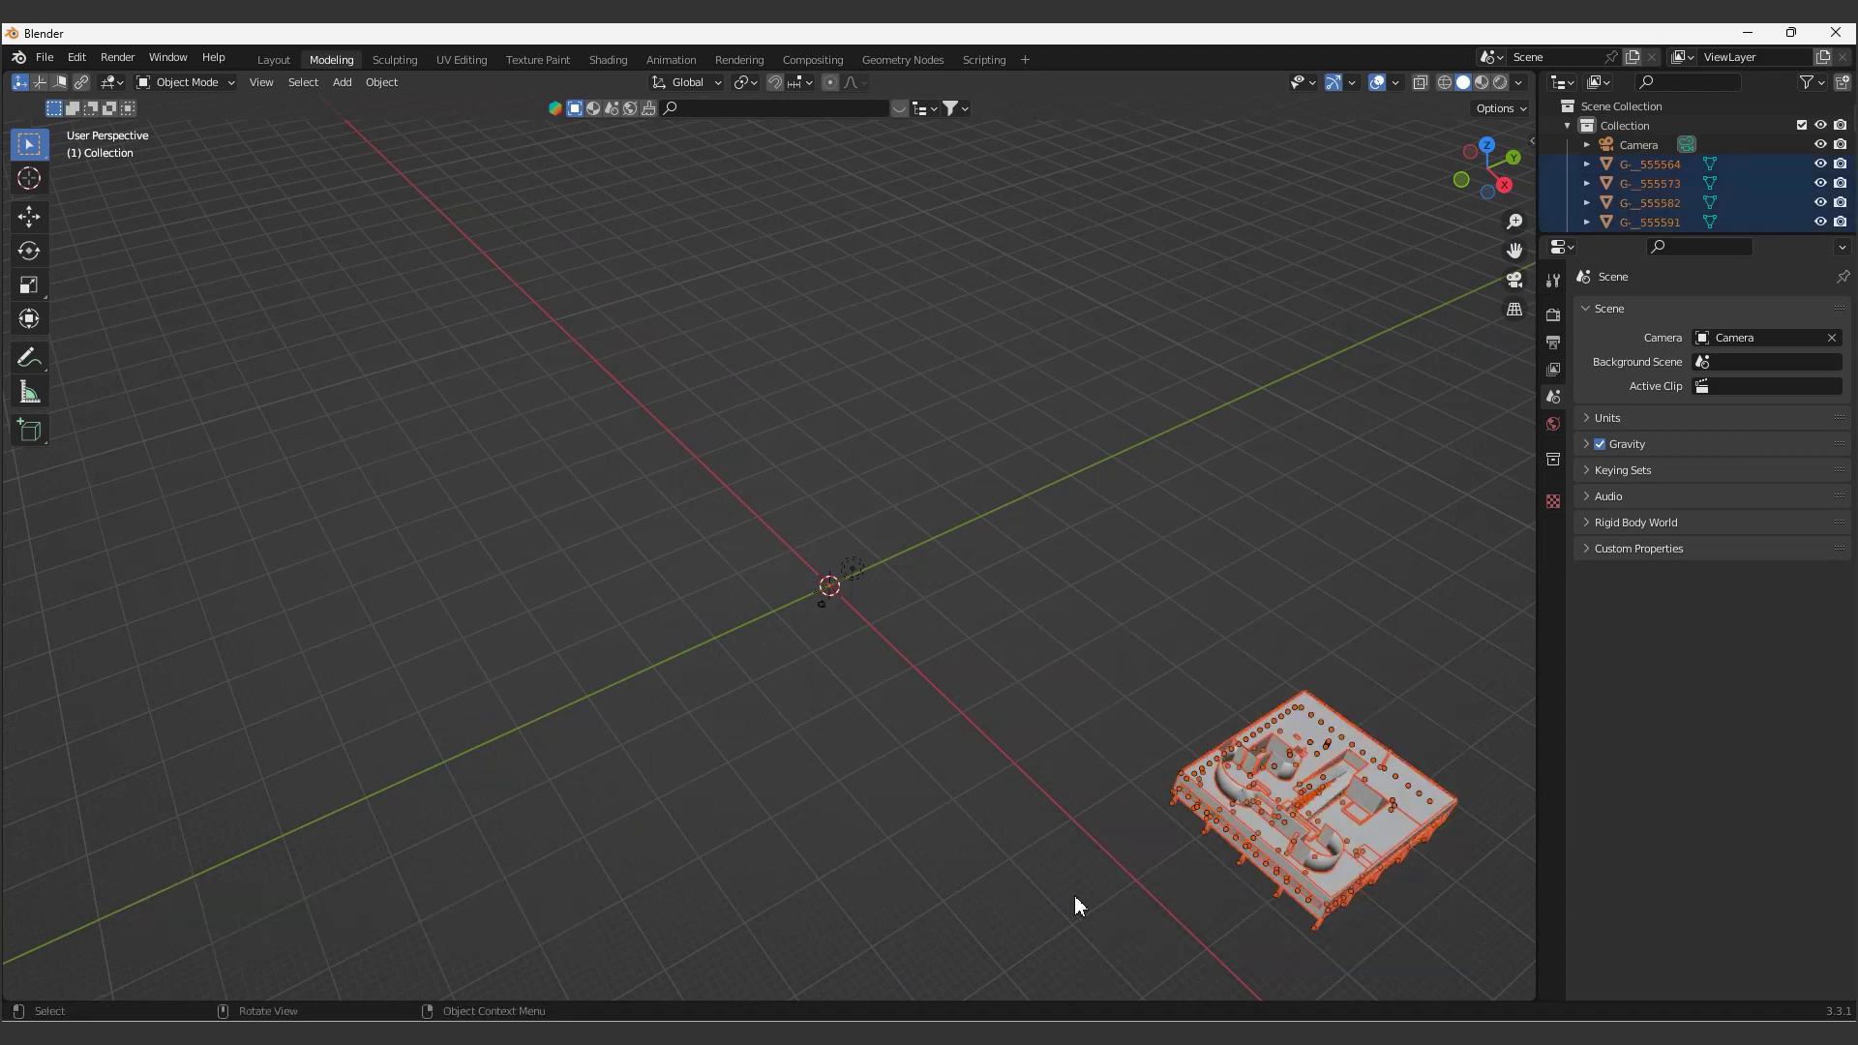
- Move the Villa Savoye model along X and Y until it sits beside the world origin
{"action": "key", "text": "g"}
{"action": "key", "text": "x"}
{"action": "key", "text": "g"}
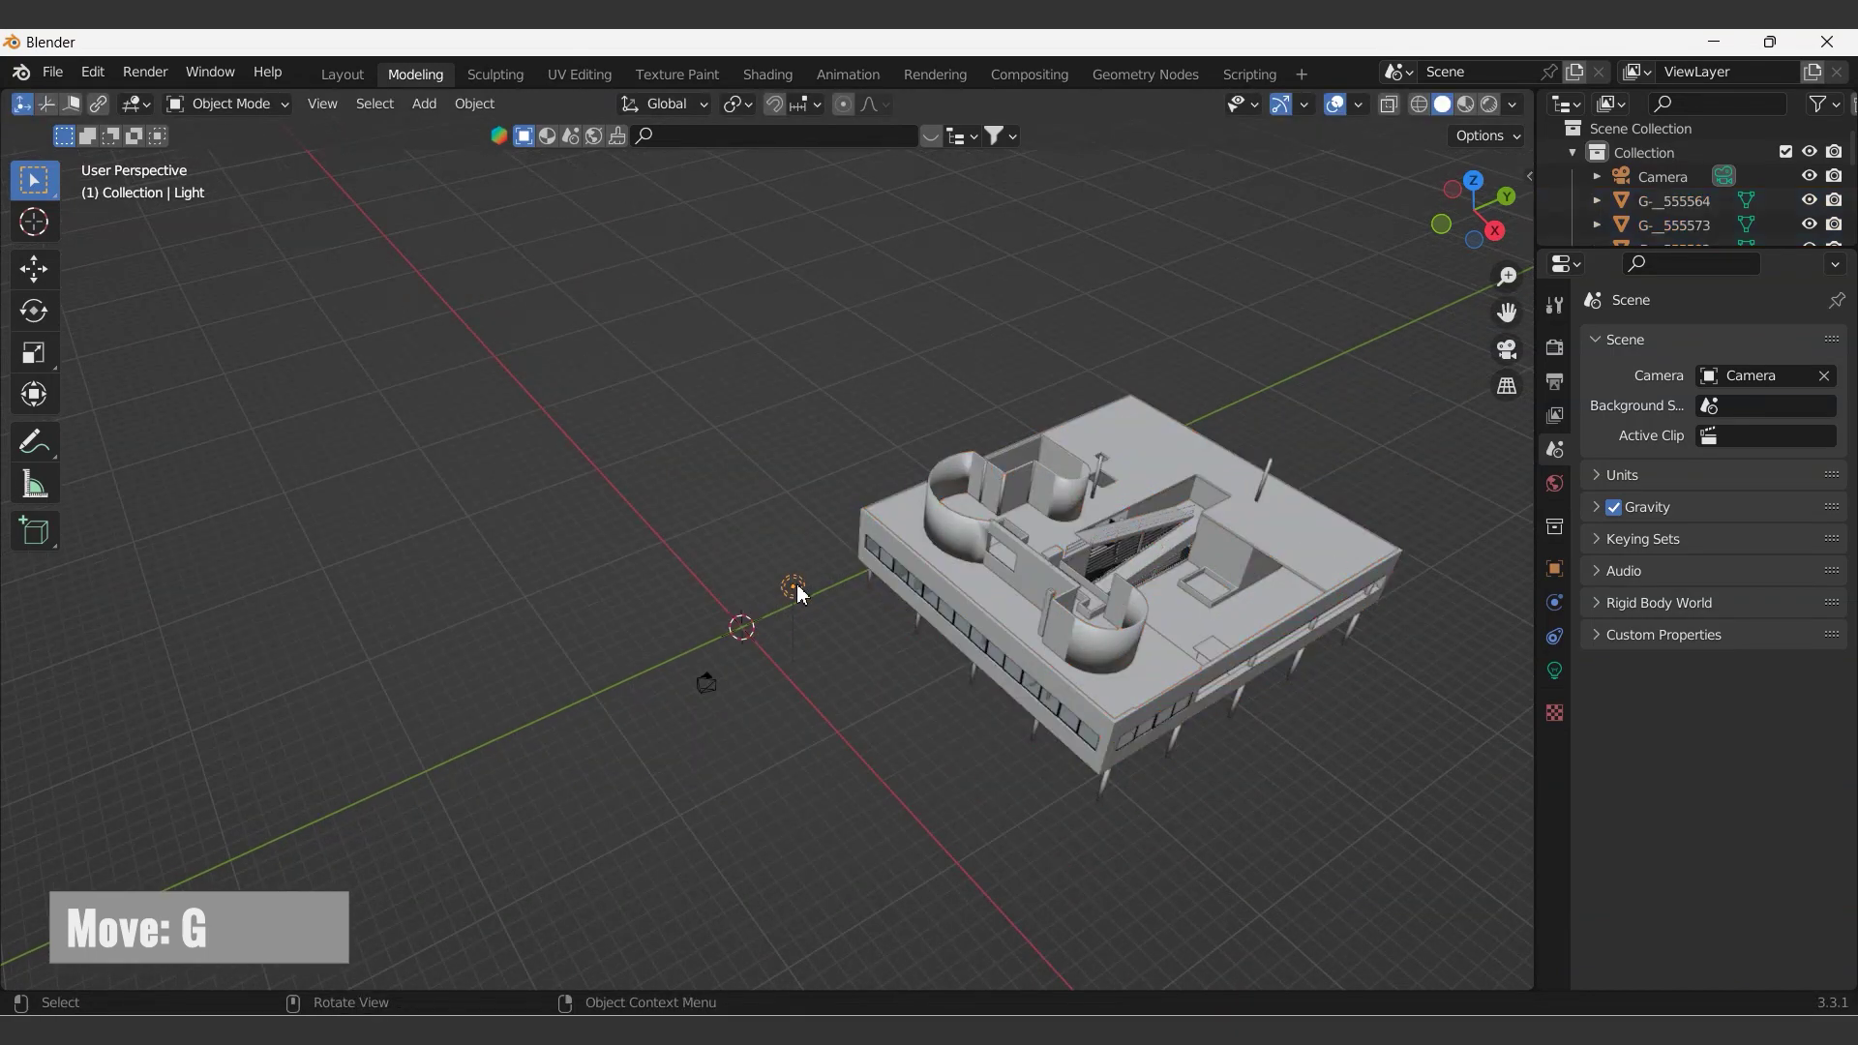
{"action": "type", "text": "gxgy"}
{"action": "type", "text": "x"}
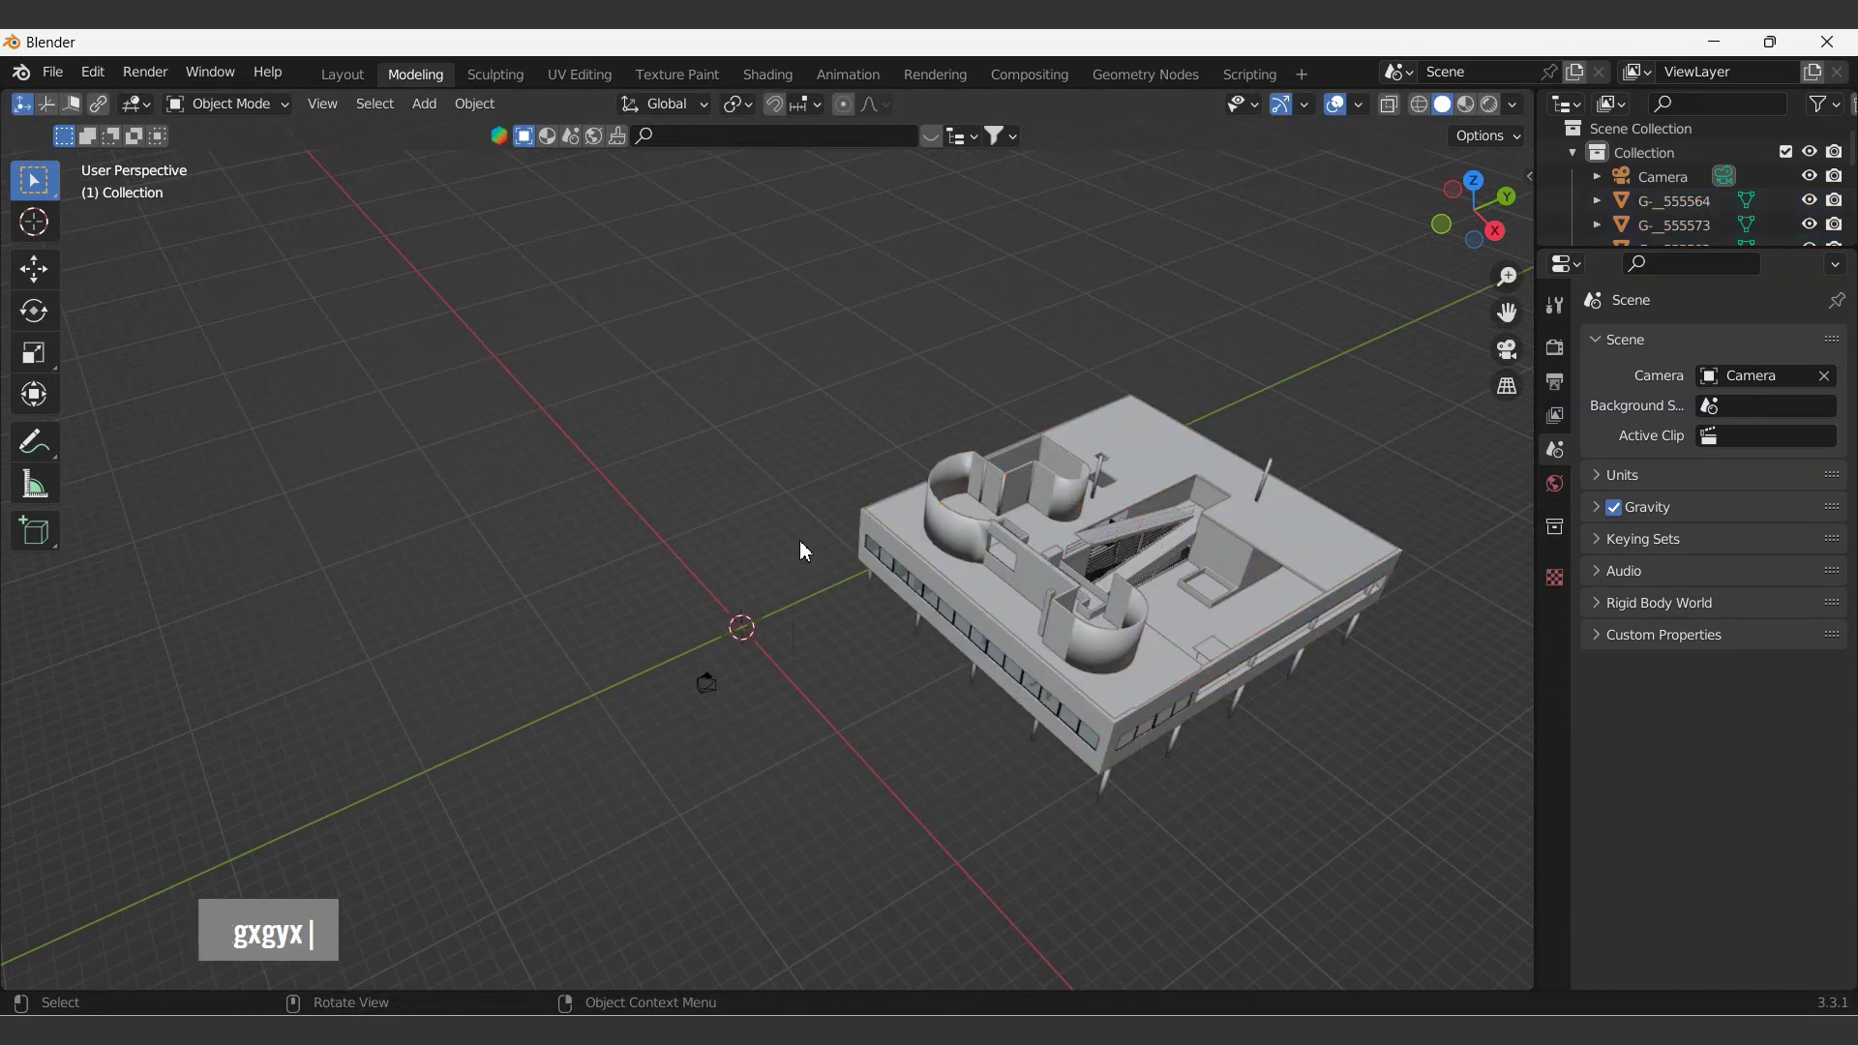
{"action": "scroll", "scroll_direction": "down", "scroll_amount": 3}
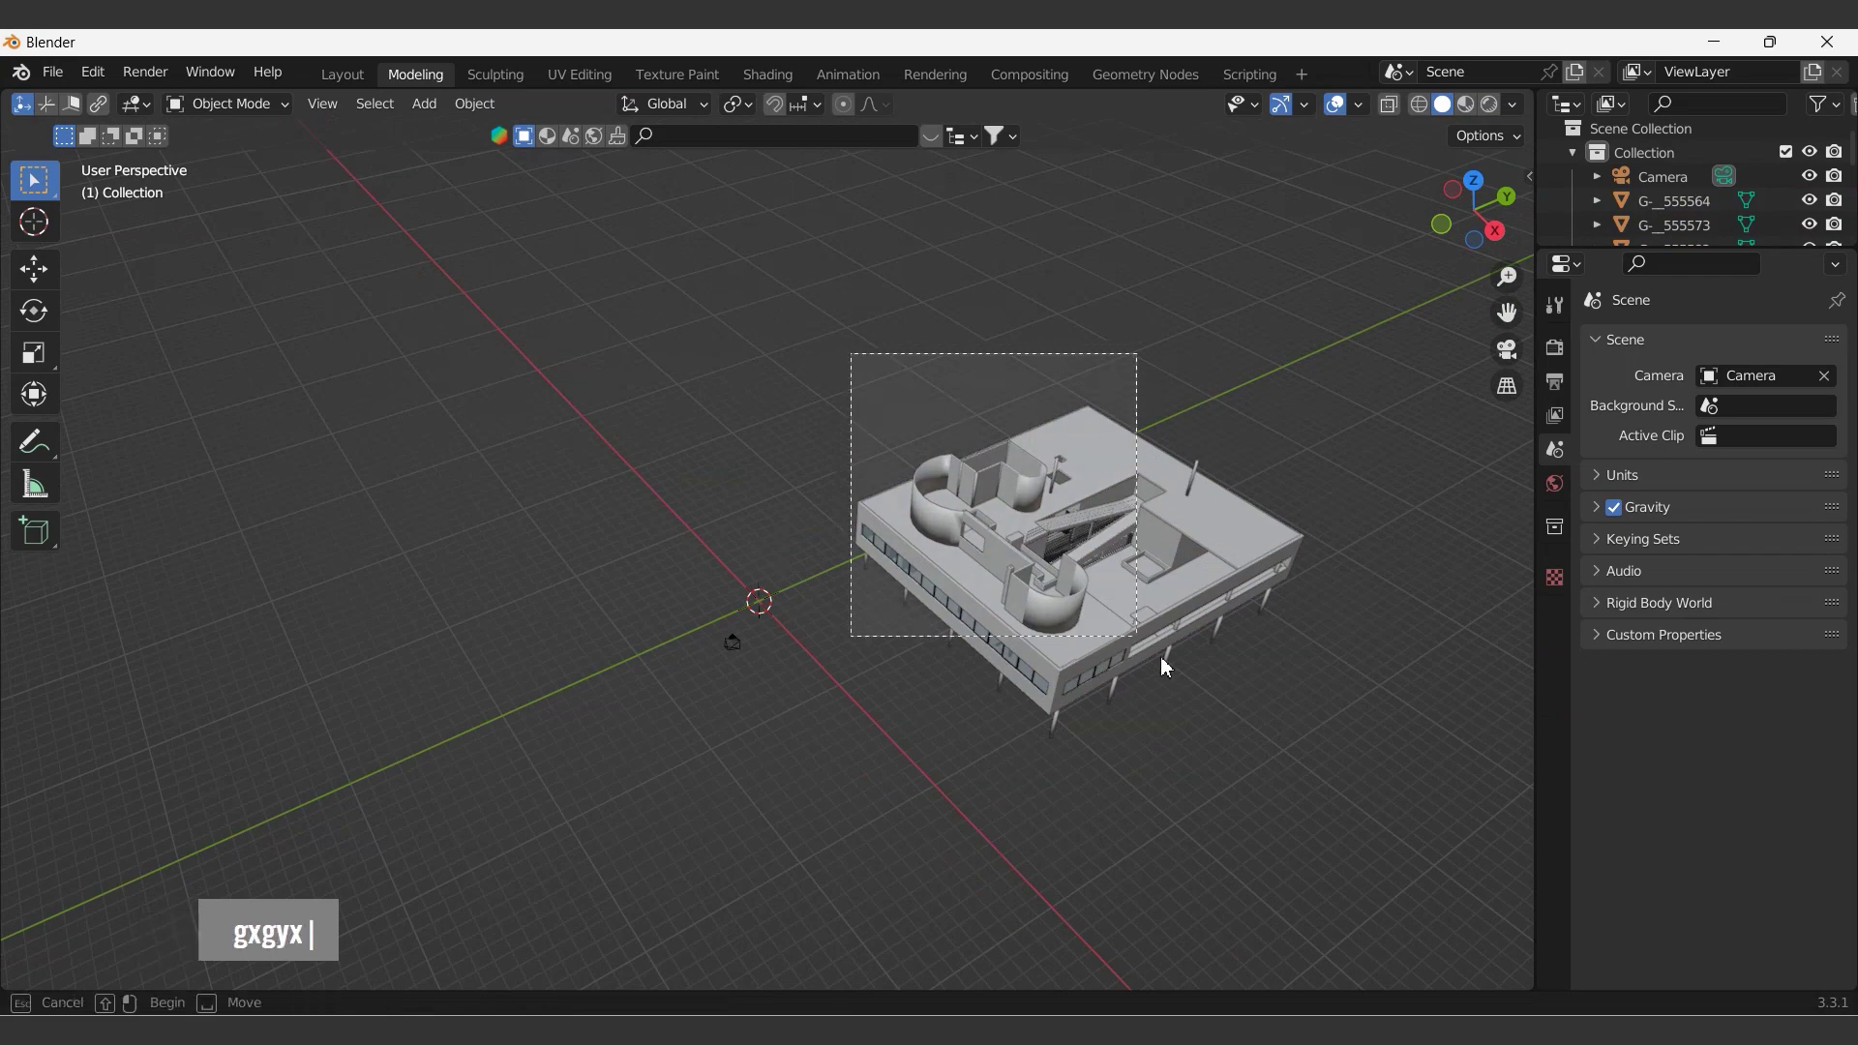
{"action": "type", "text": "gxgyx"}
{"action": "right_click", "coordinate": [1037, 501]}
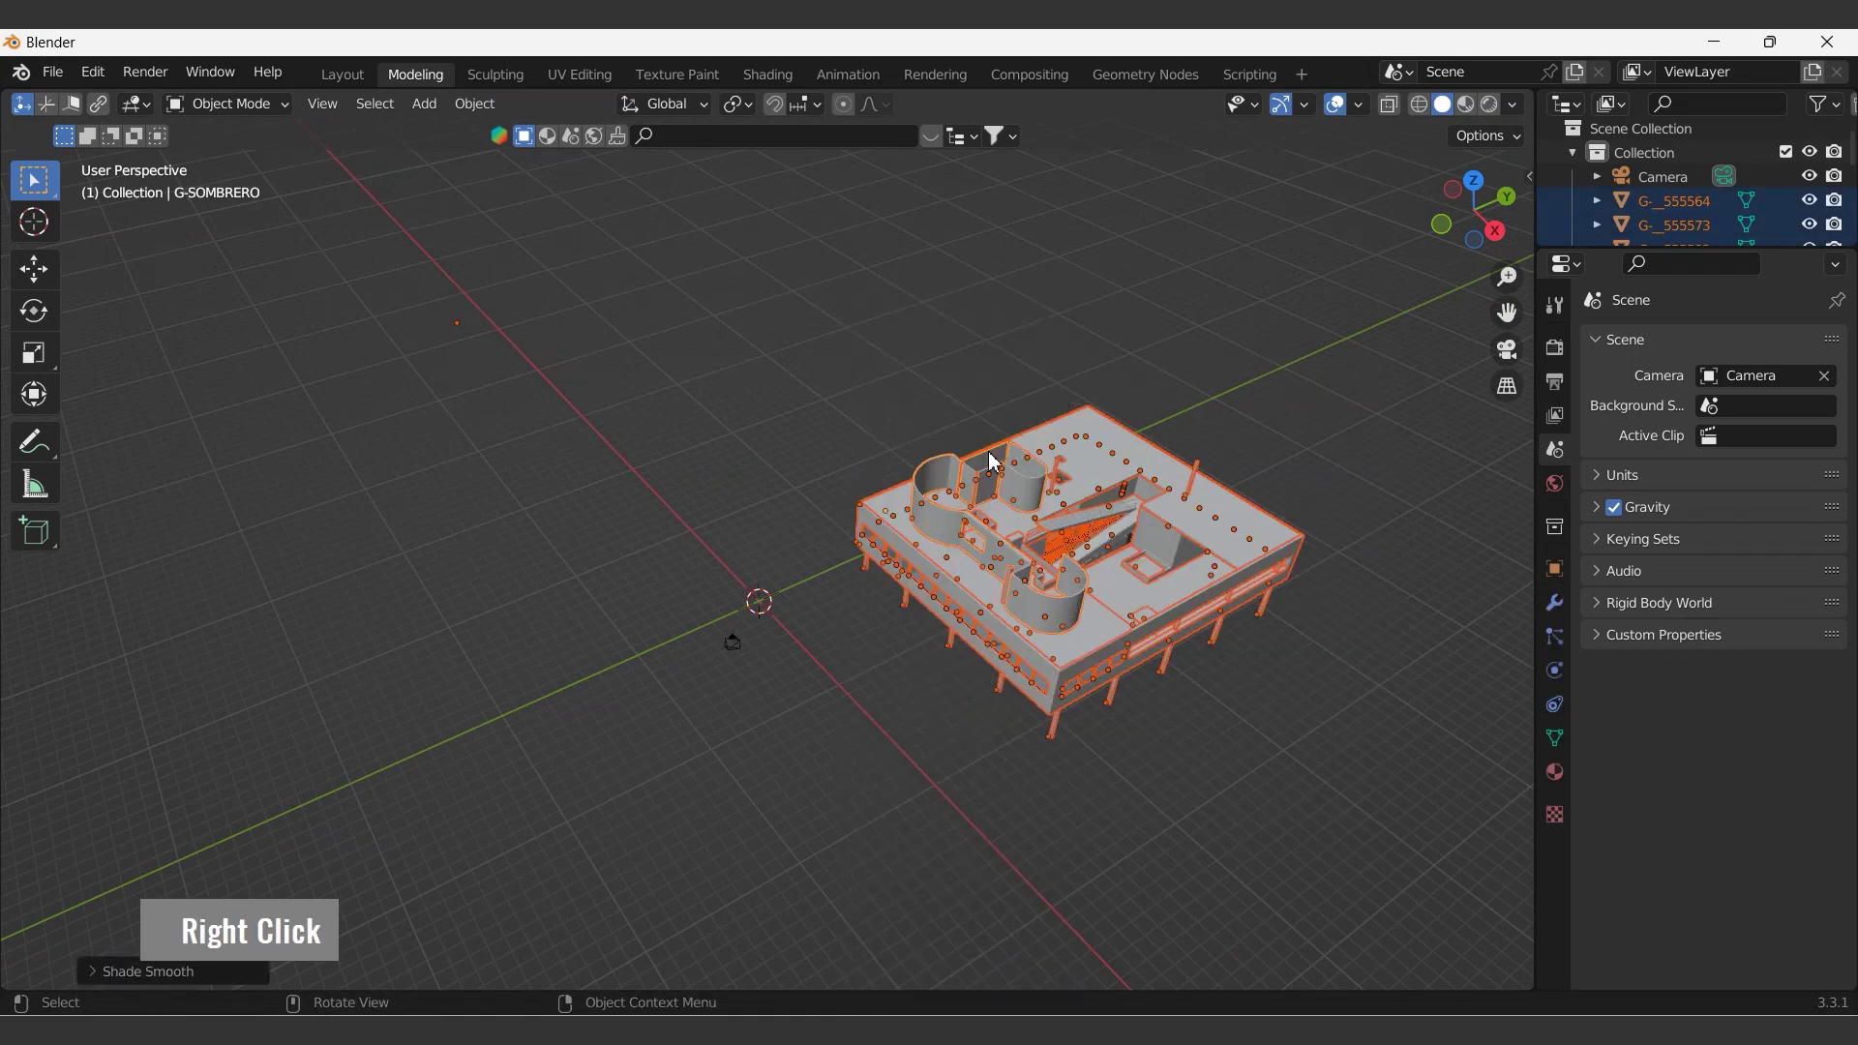
- Nudge the model along Y and look at the scene through the camera
{"action": "key", "text": "g"}
{"action": "key", "text": "y"}
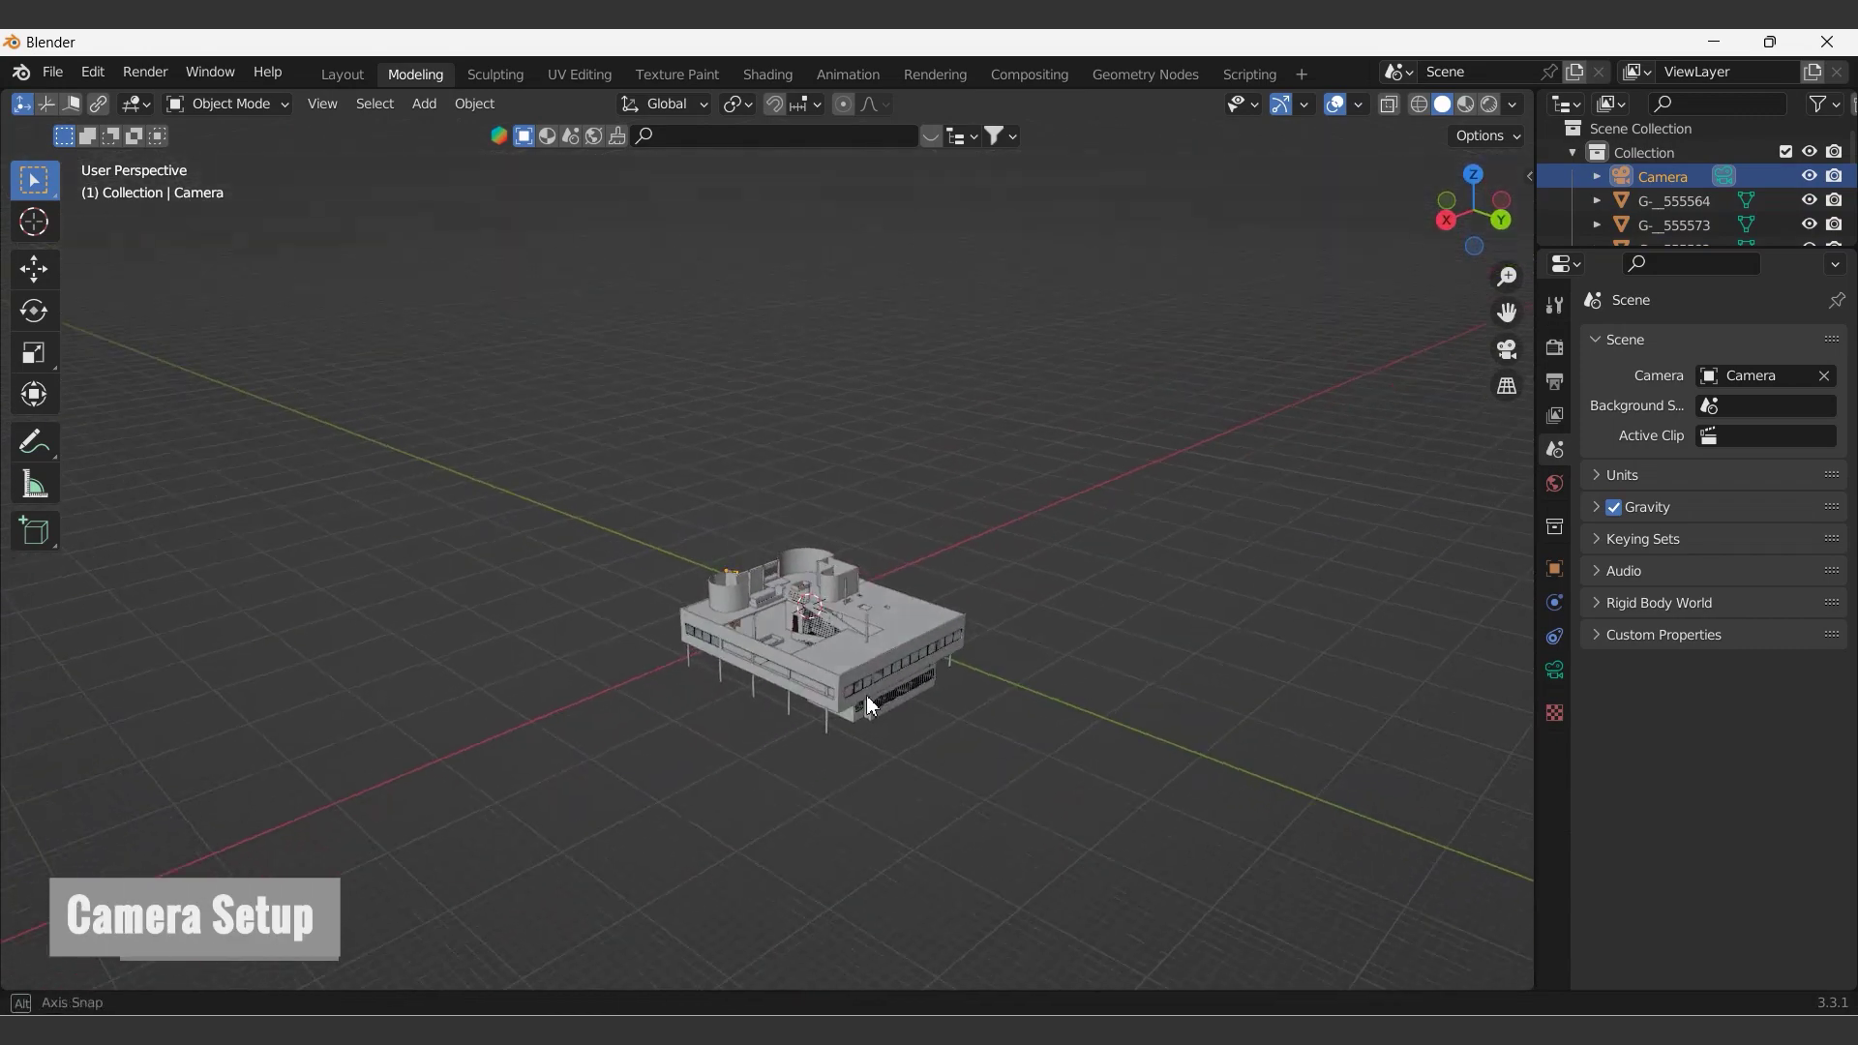
{"action": "scroll", "scroll_direction": "up", "scroll_amount": 3}
{"action": "key", "text": "ctrl+alt+KP_0"}
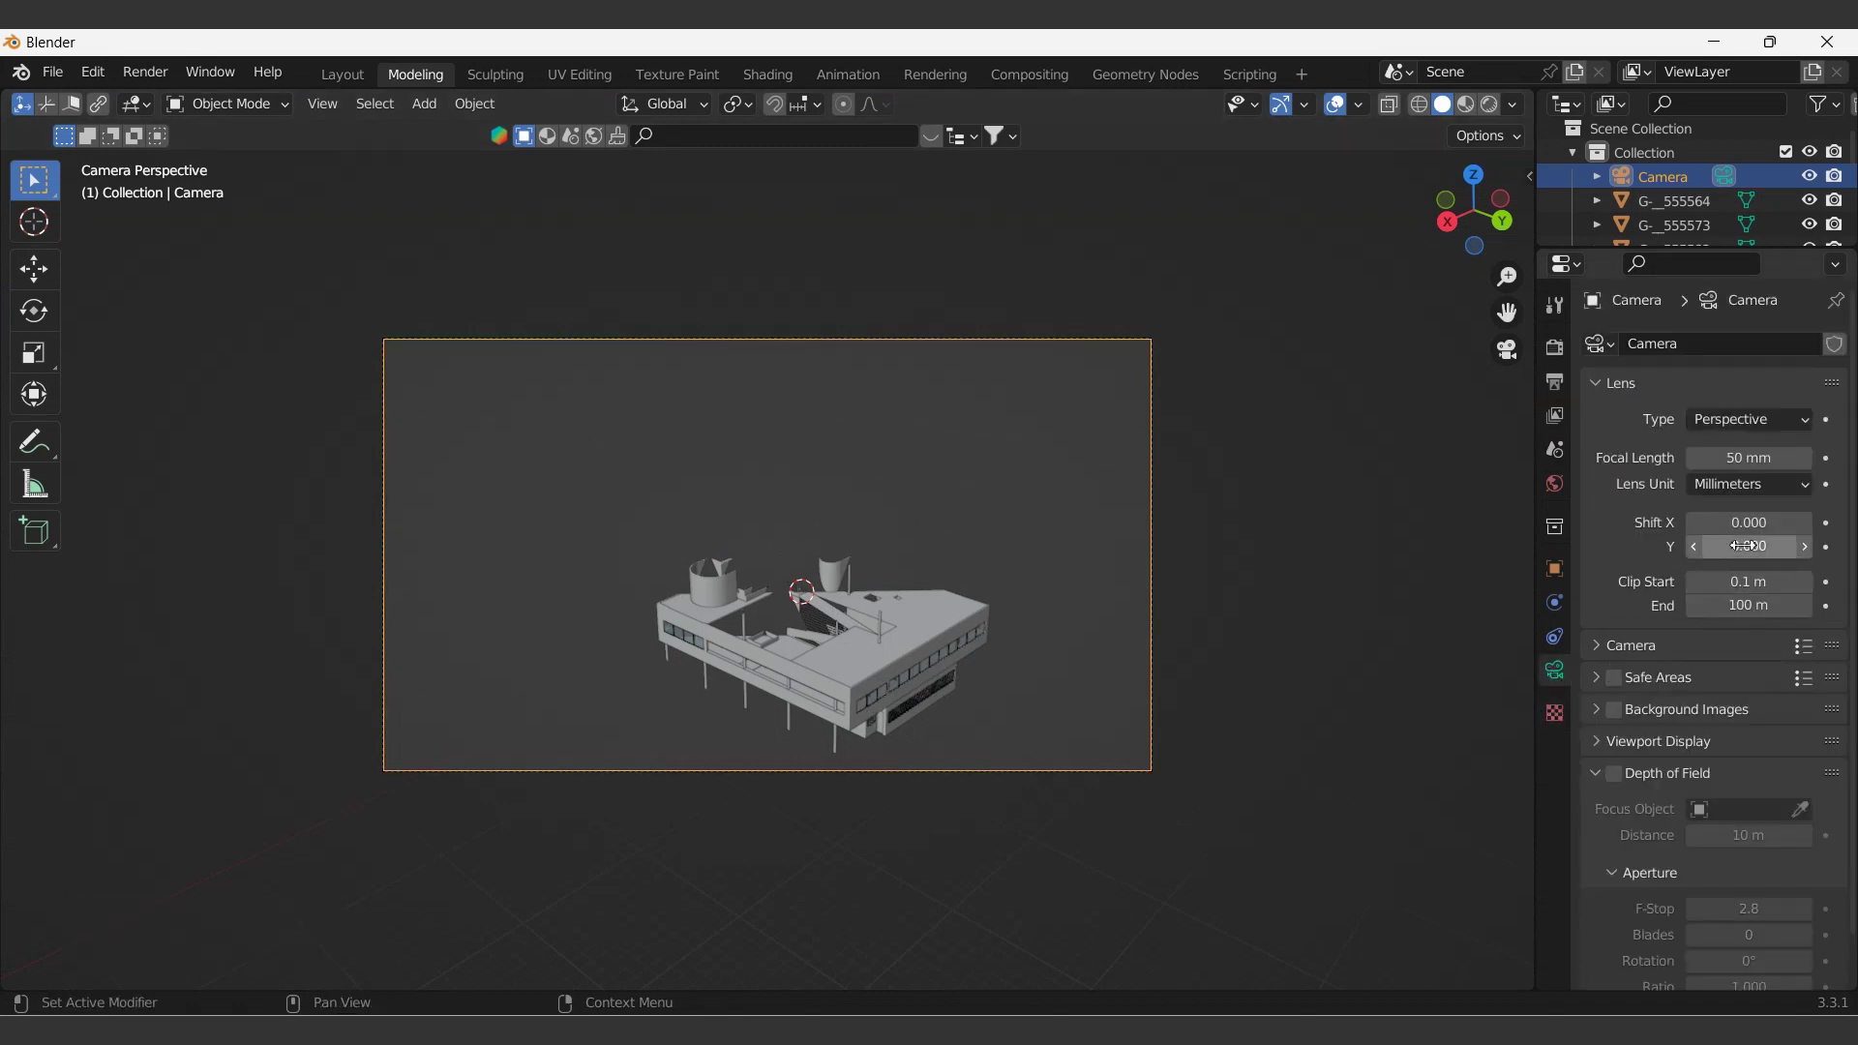
- Set the camera clip start and a clip end of 1000000 m
{"action": "double_click", "coordinate": [1706, 590]}
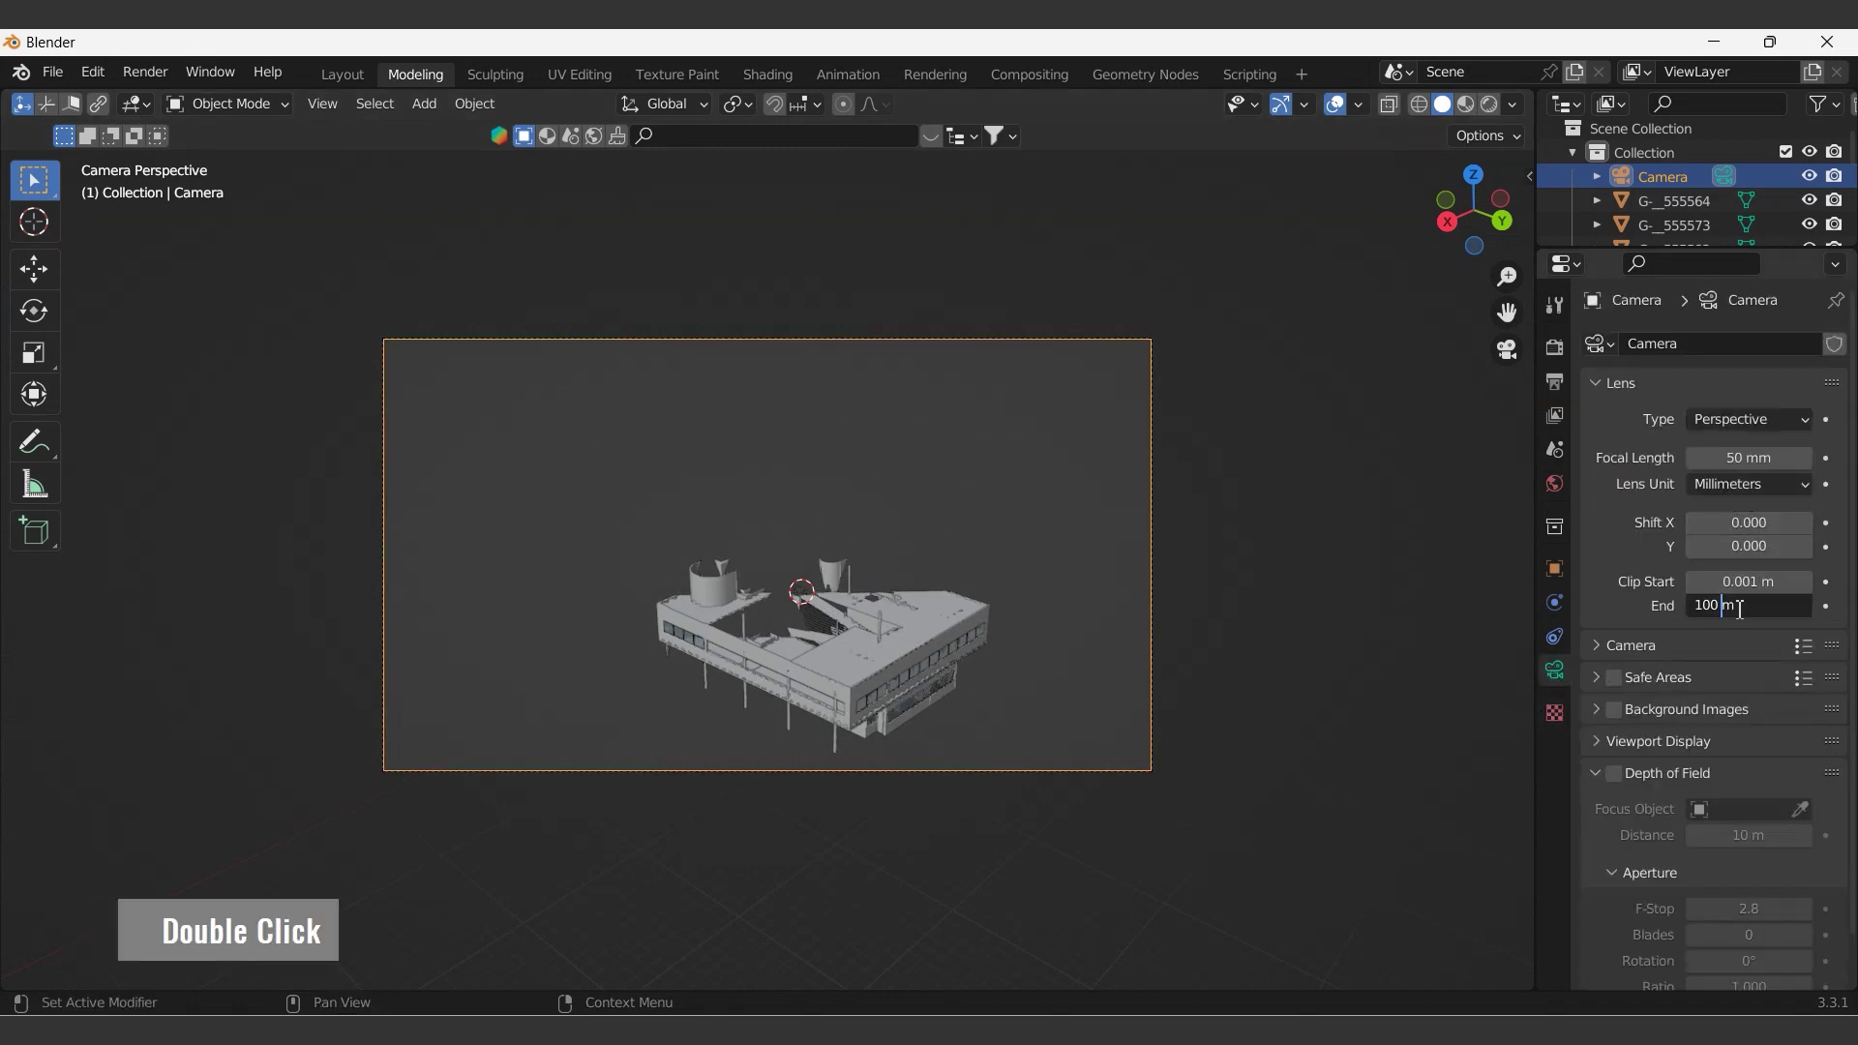
{"action": "key", "text": "BackSpace"}
{"action": "type", "text": "0000"}
{"action": "key", "text": "Return"}
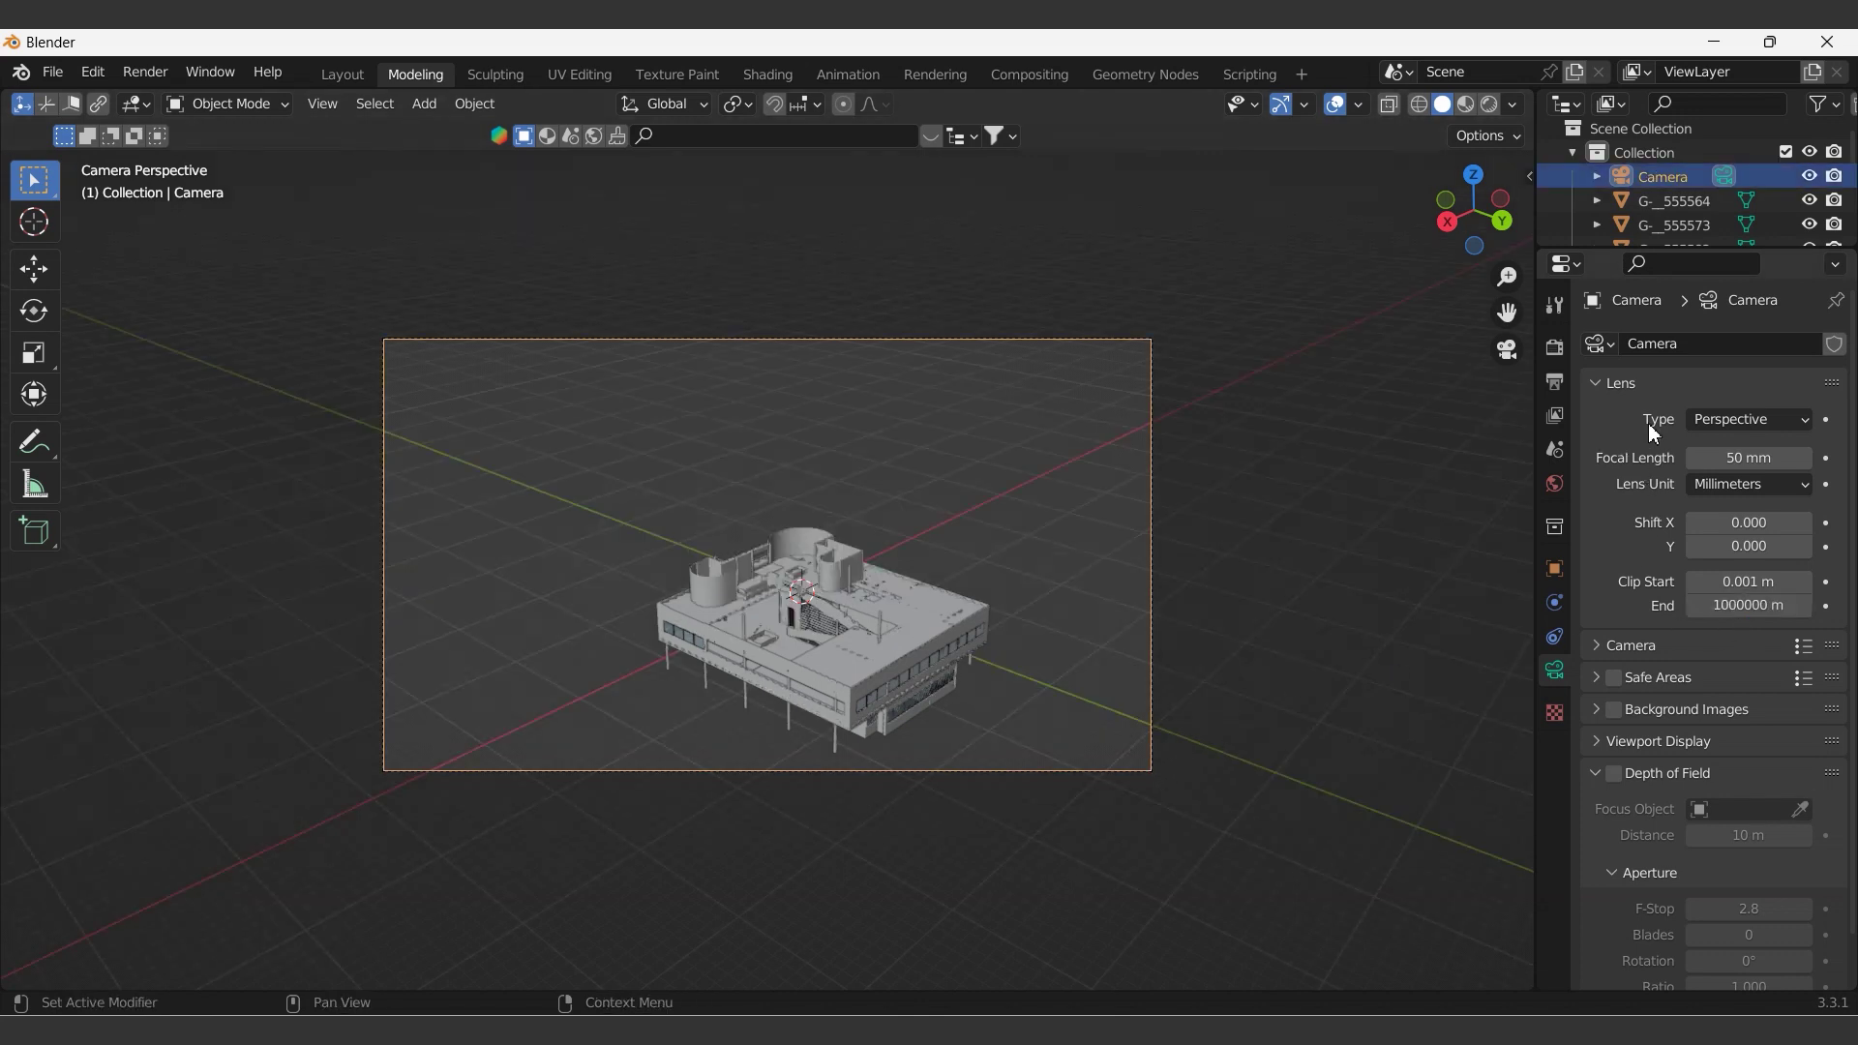
- Set the render resolution to 1700 × 1500 for a squarer frame
{"action": "type", "text": "1700"}
{"action": "key", "text": "Return"}
{"action": "type", "text": "1500"}
{"action": "key", "text": "Return"}
- Make the camera orthographic with an orthographic scale of 35
{"action": "scroll", "scroll_direction": "down", "scroll_amount": 3}
{"action": "scroll", "scroll_direction": "up", "scroll_amount": 3}
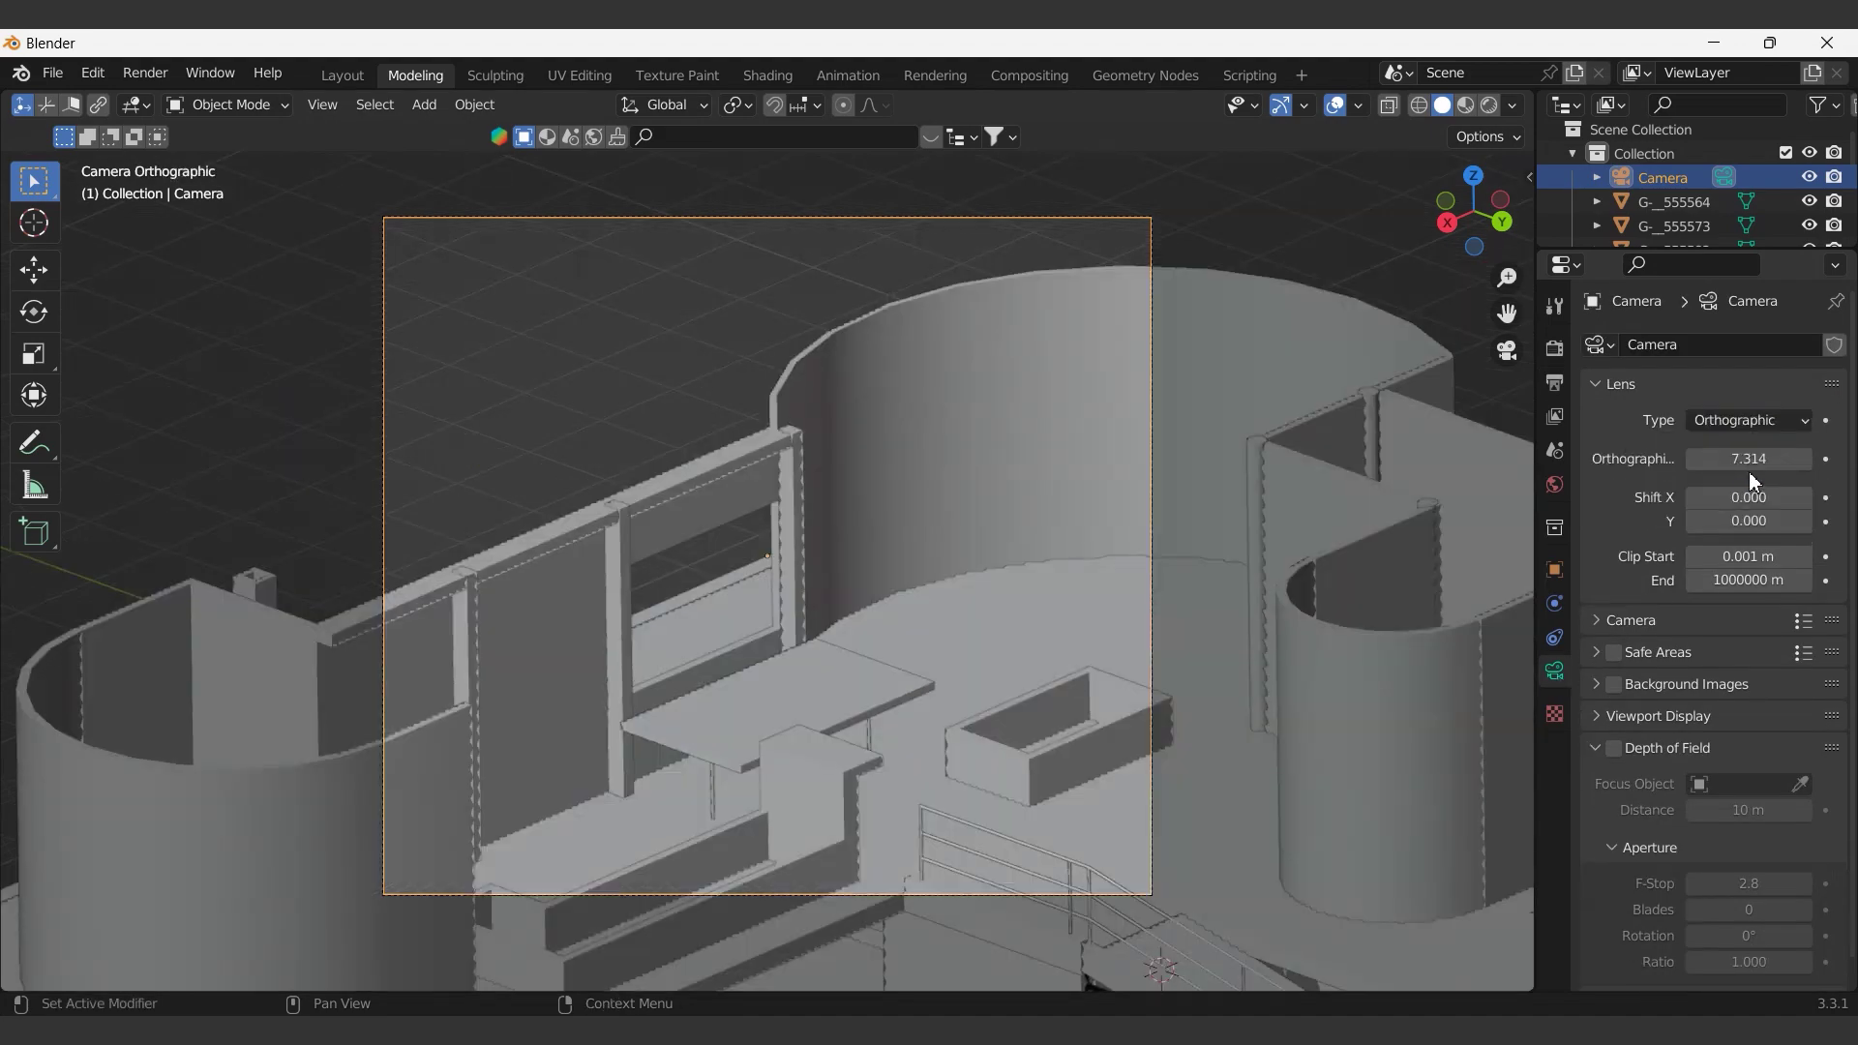
{"action": "type", "text": "3"}
{"action": "key", "text": "Return"}
{"action": "key", "text": "5"}
- Shift the camera along X, Y and Z so the whole building fits the frame
{"action": "type", "text": "gx"}
{"action": "type", "text": "gygzgy |"}
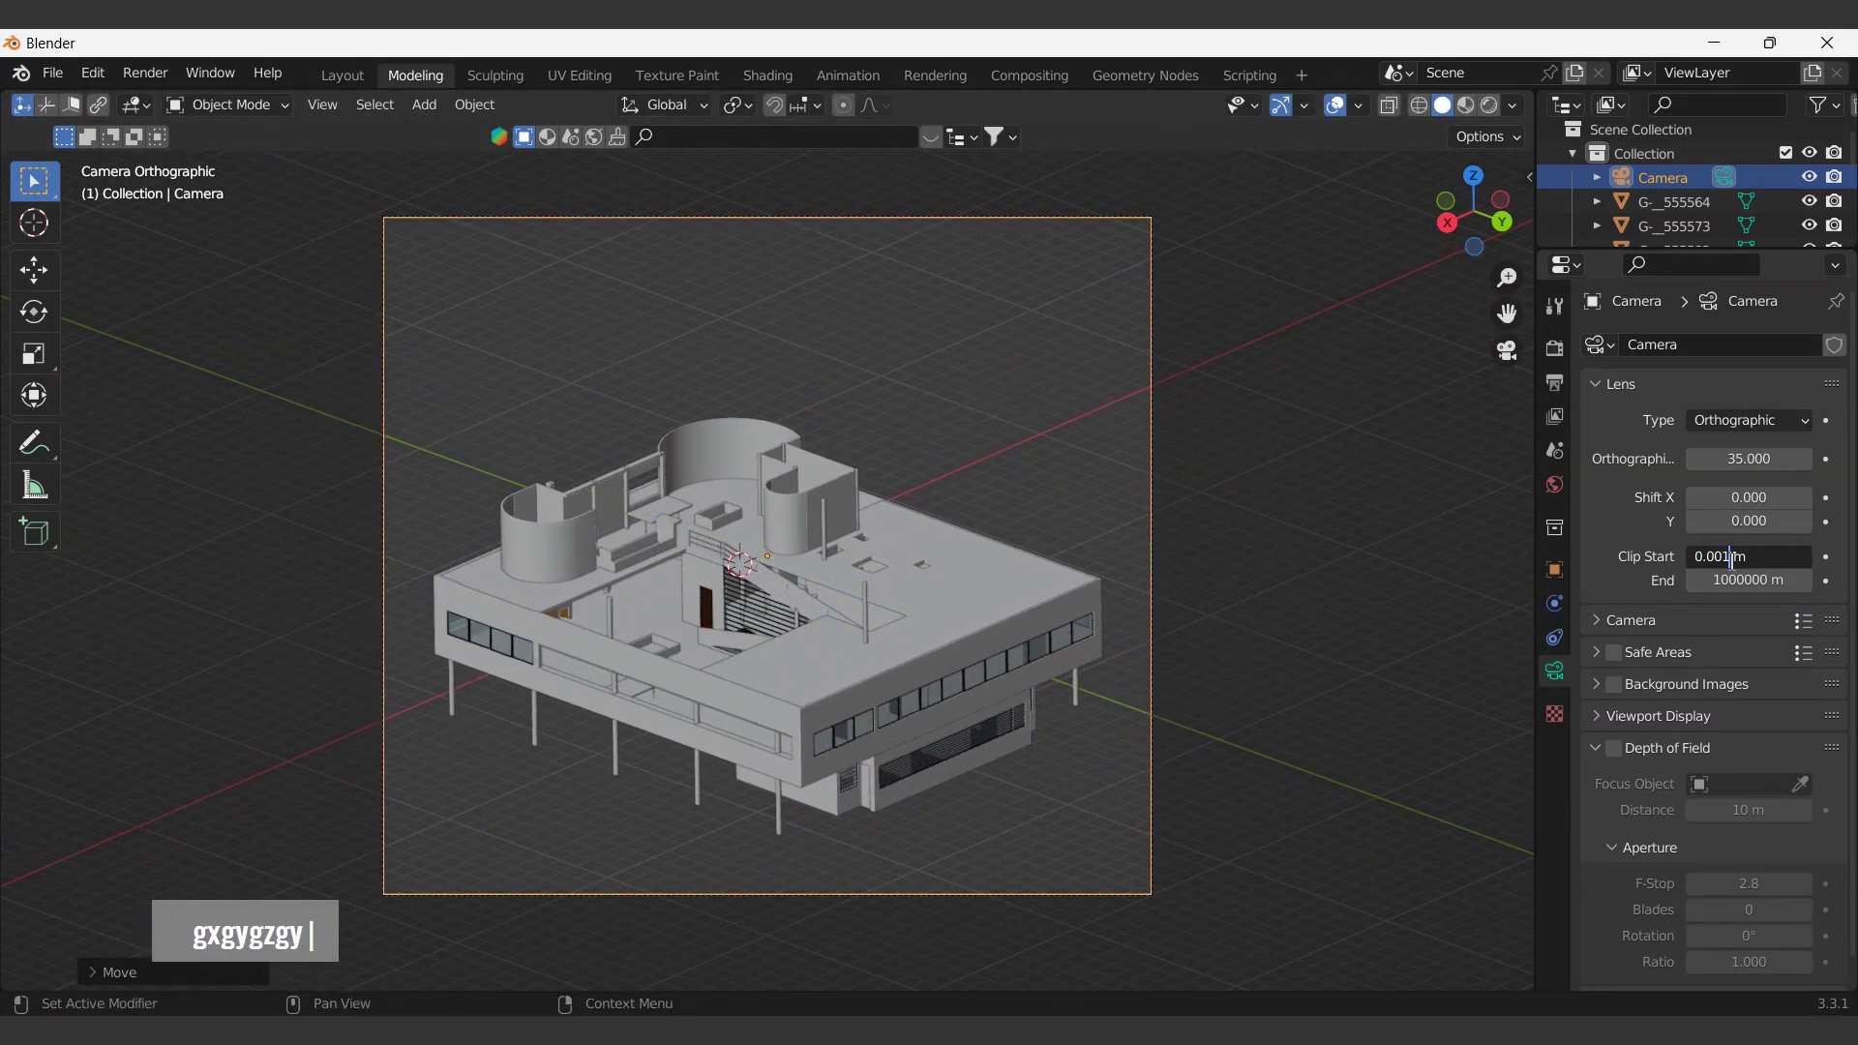
{"action": "key", "text": "Return"}
{"action": "key", "text": "Return"}
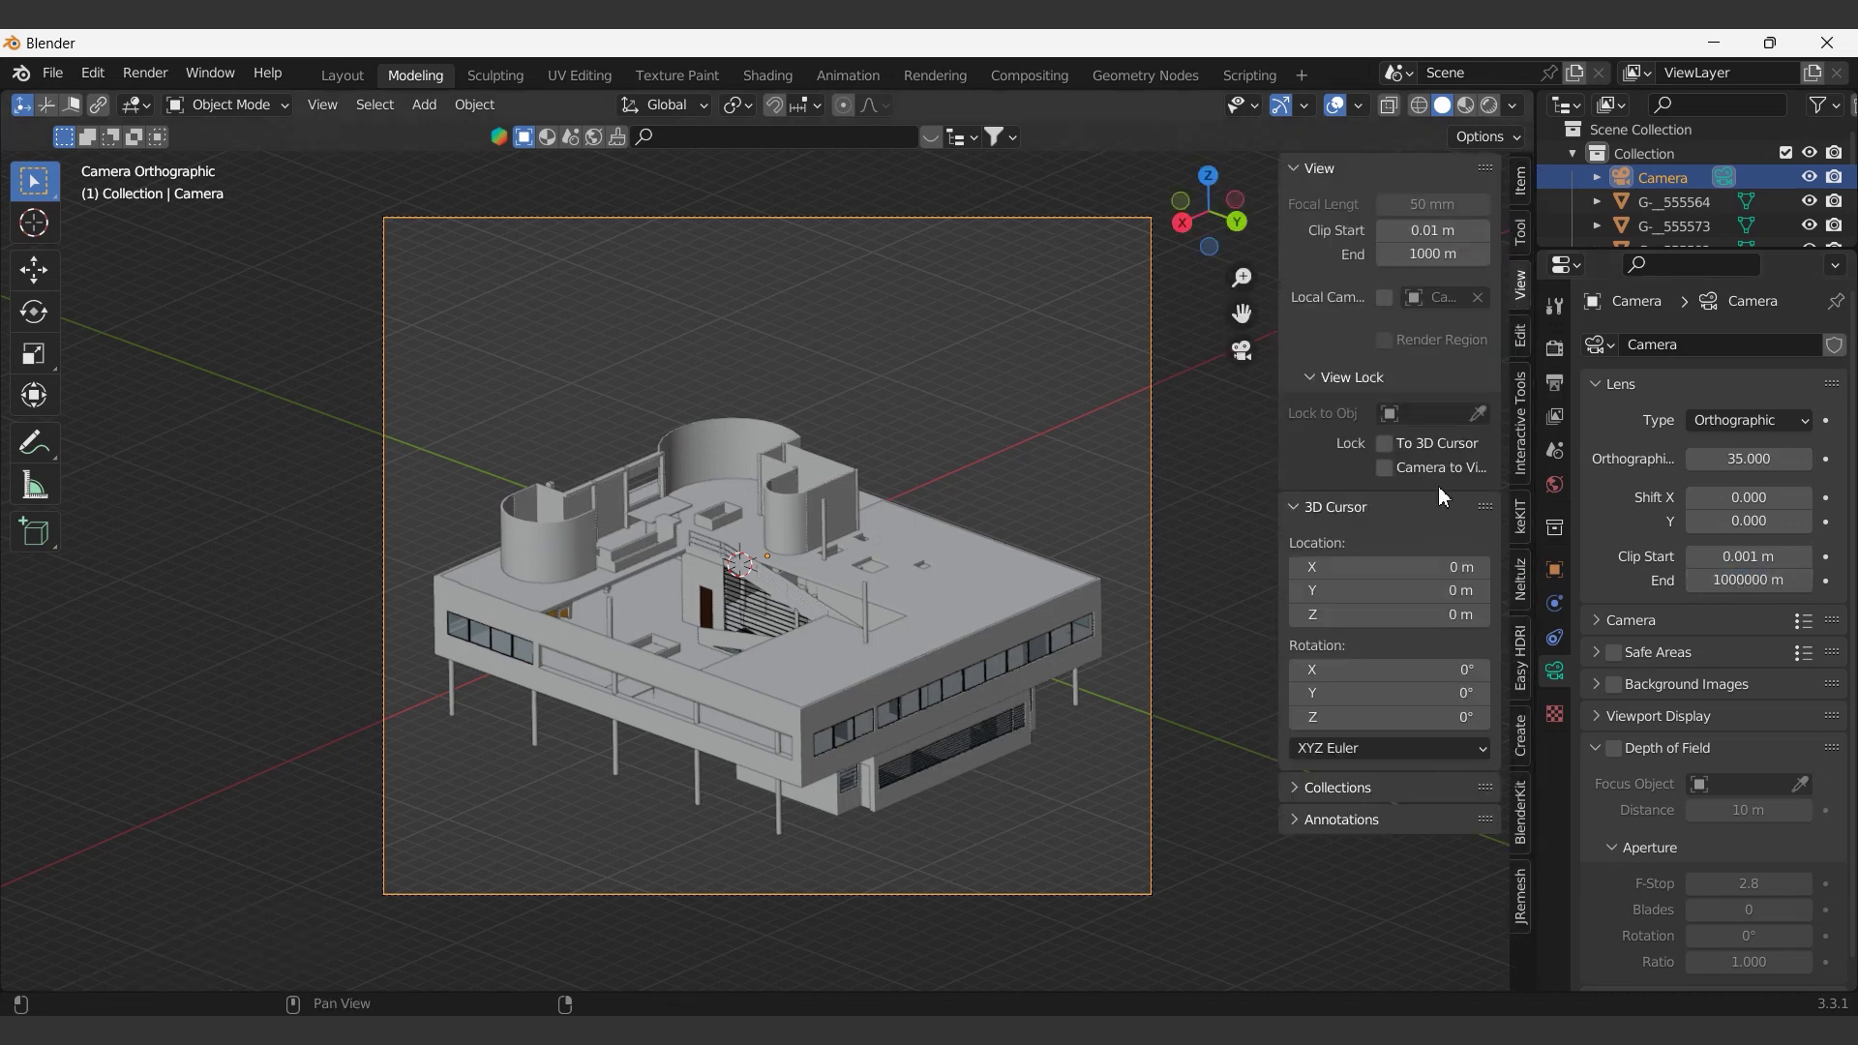
- With the camera locked to view, pan to reframe the building in the shot
{"action": "middle_click", "coordinate": [927, 626]}
{"action": "middle_click", "coordinate": [915, 647]}
{"action": "middle_click", "coordinate": [952, 519]}
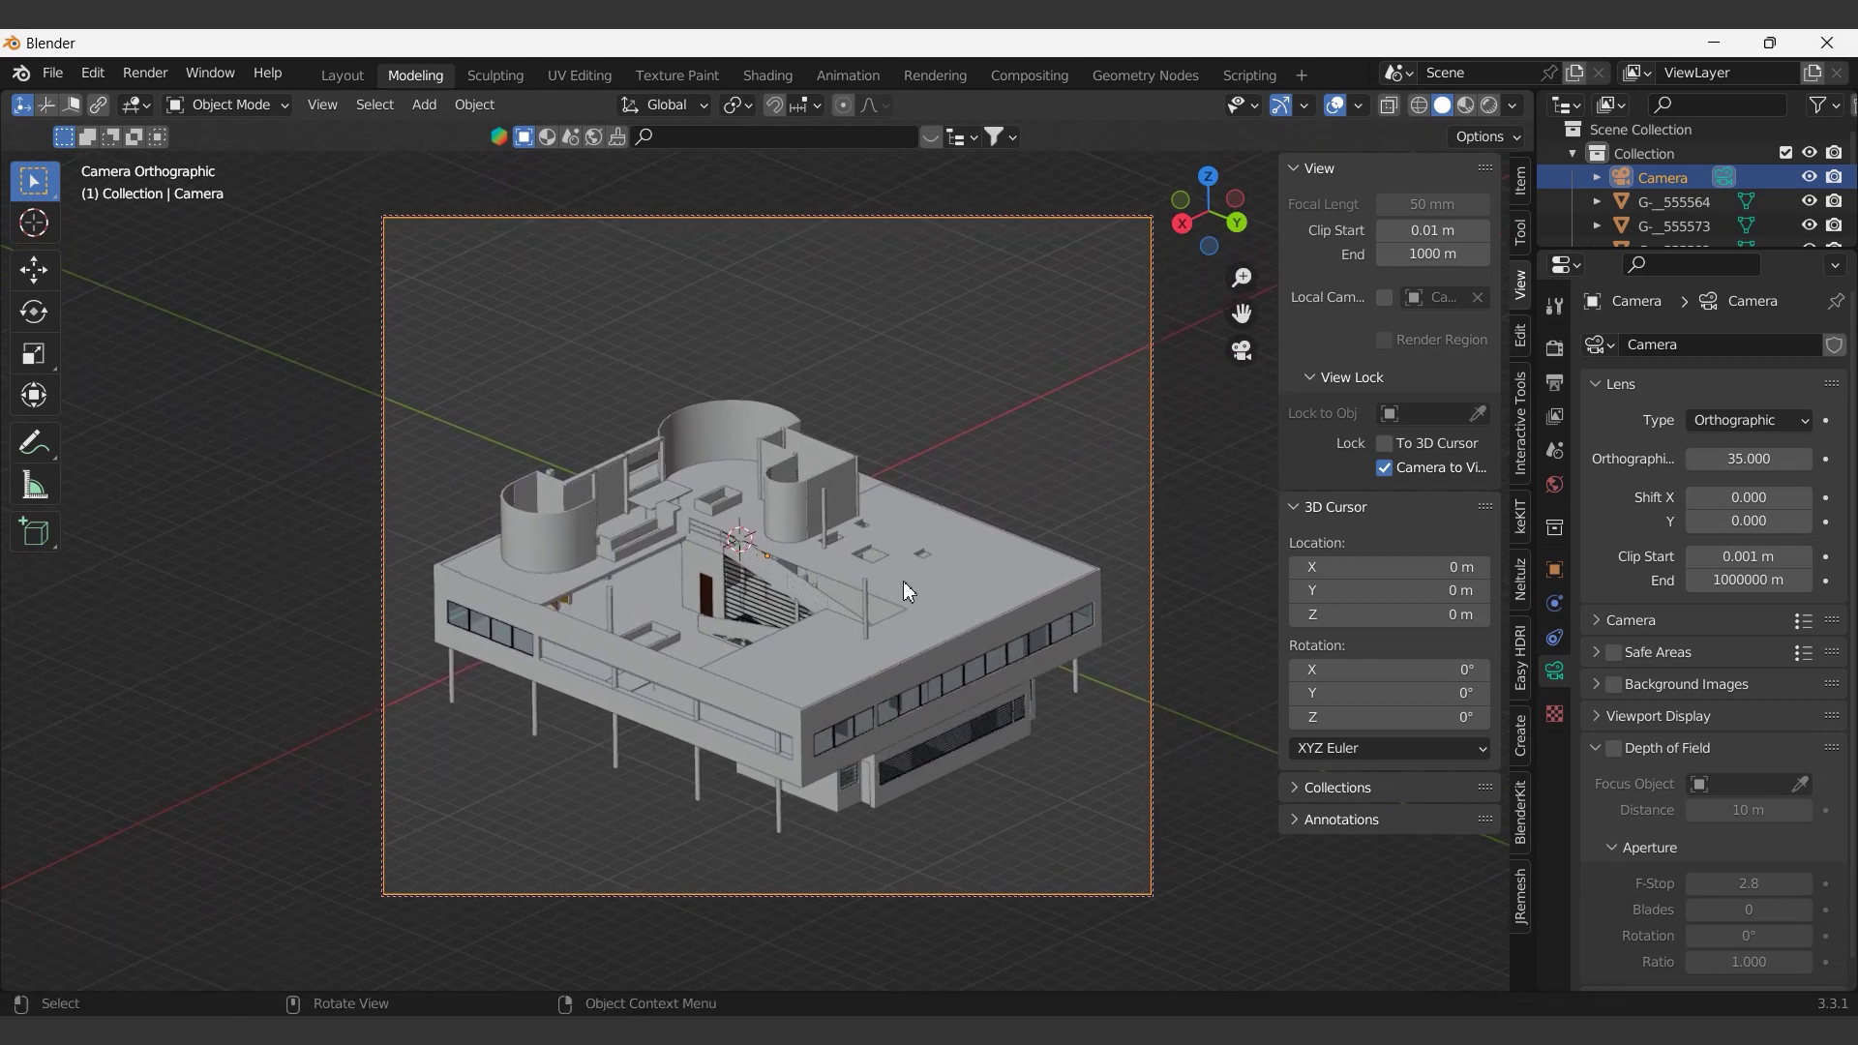
{"action": "middle_click", "coordinate": [909, 602]}
{"action": "middle_click", "coordinate": [910, 657]}
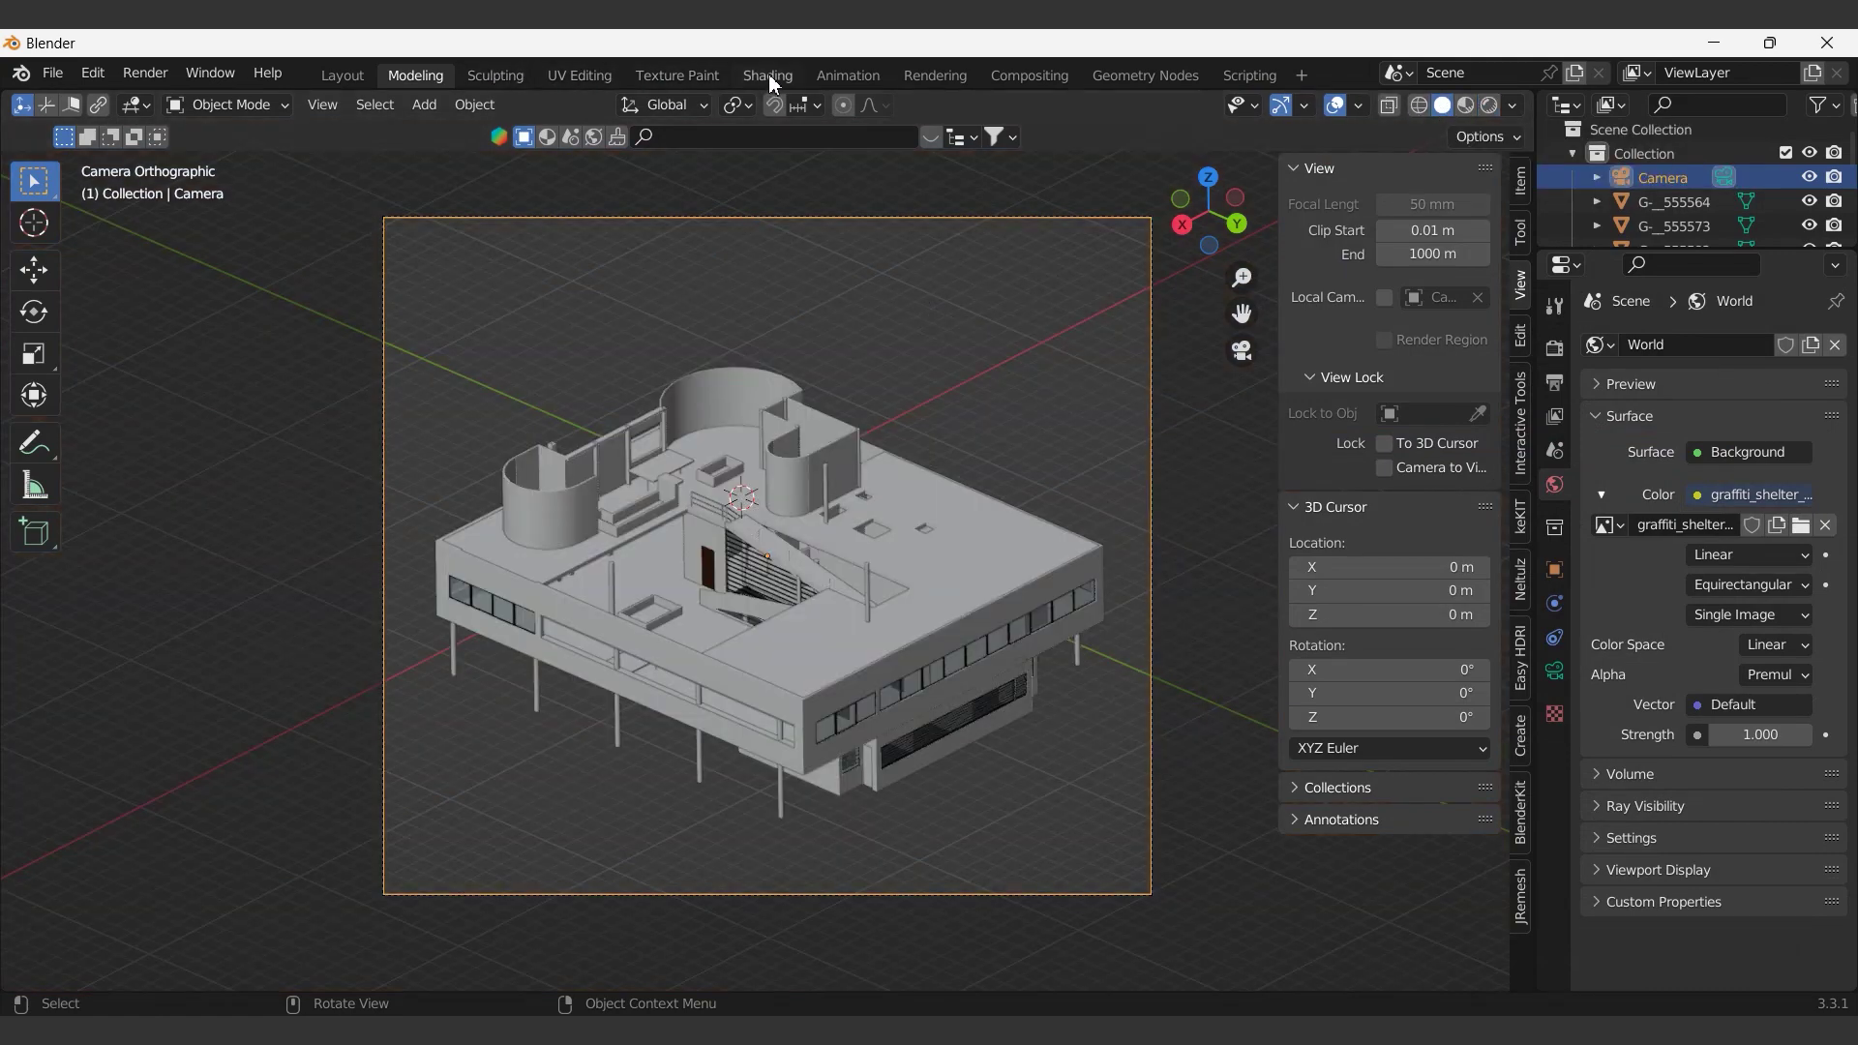
- Show the World shading nodes in the Shading workspace
{"action": "scroll", "scroll_direction": "down", "scroll_amount": 3}
{"action": "type", "text": "o|"}
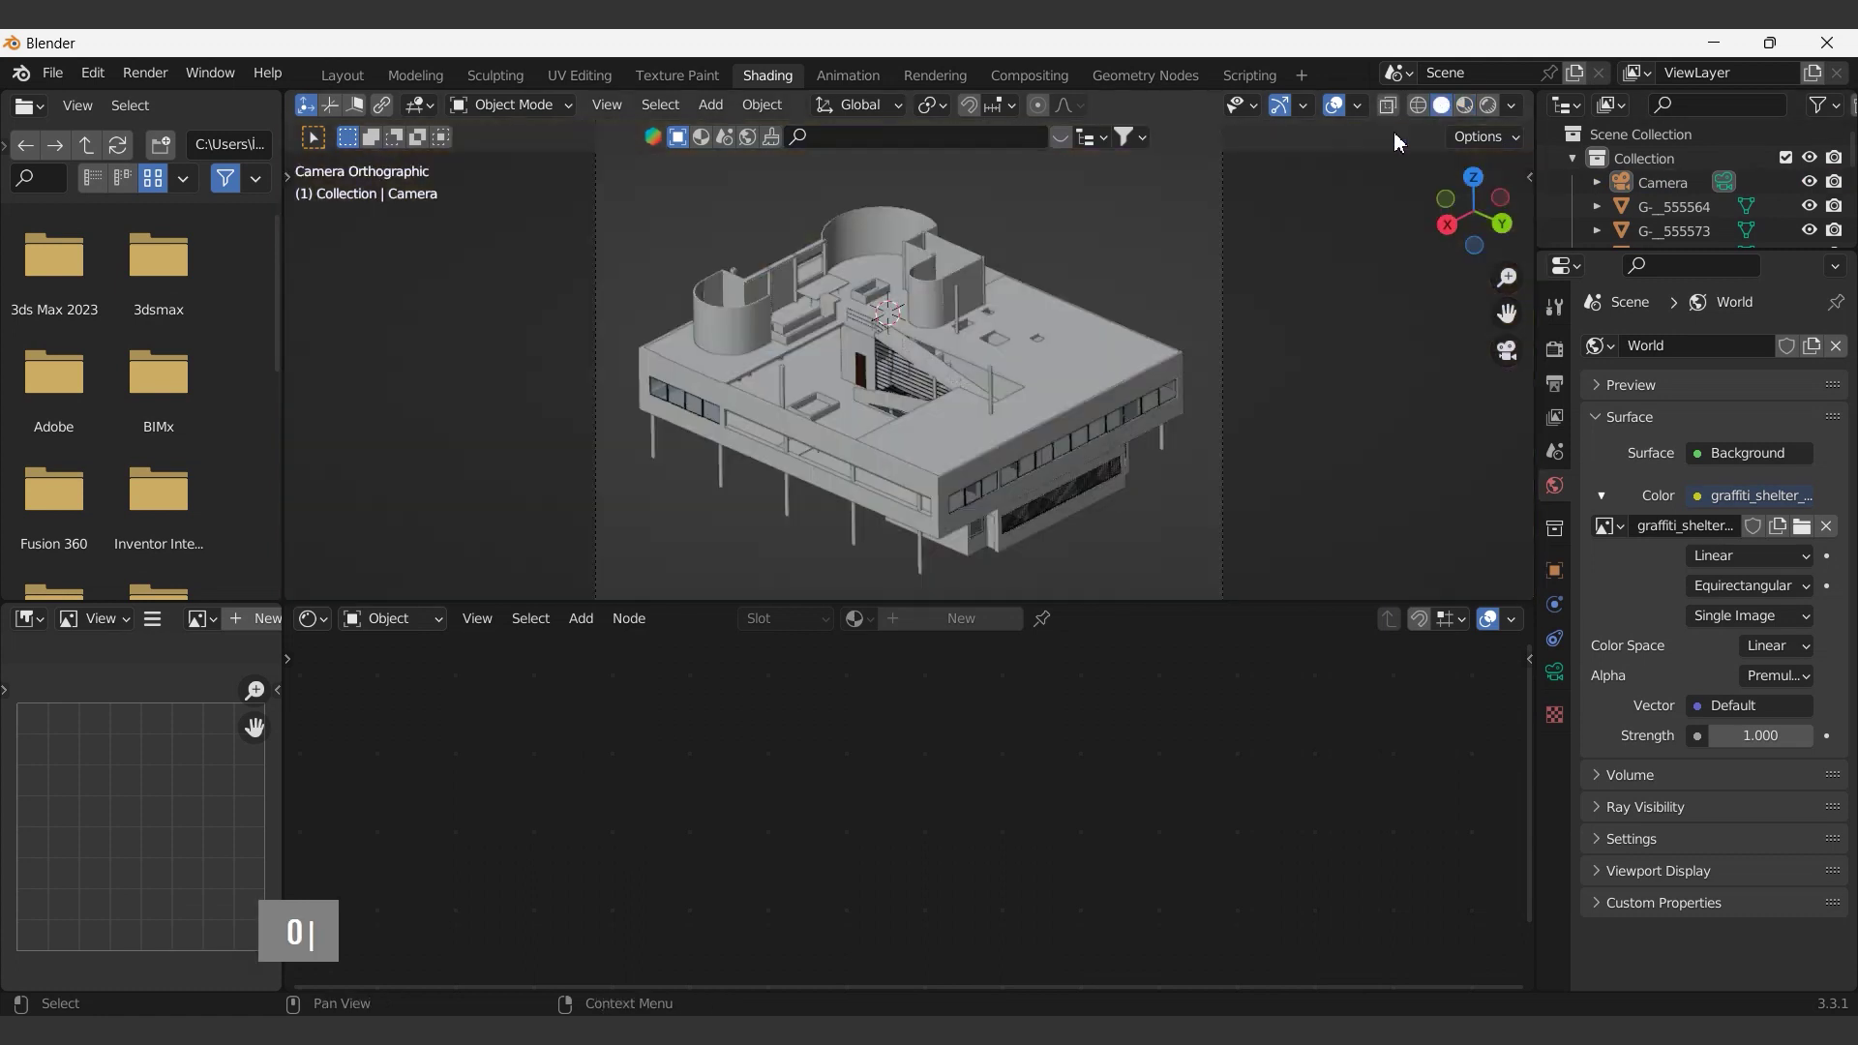
{"action": "scroll", "scroll_direction": "down", "scroll_amount": 3}
{"action": "scroll", "scroll_direction": "up", "scroll_amount": 3}
{"action": "double_click", "coordinate": [571, 744]}
- Feed the HDRI through Texture Coordinate and Mapping nodes and rotate the environment
{"action": "key", "text": "a"}
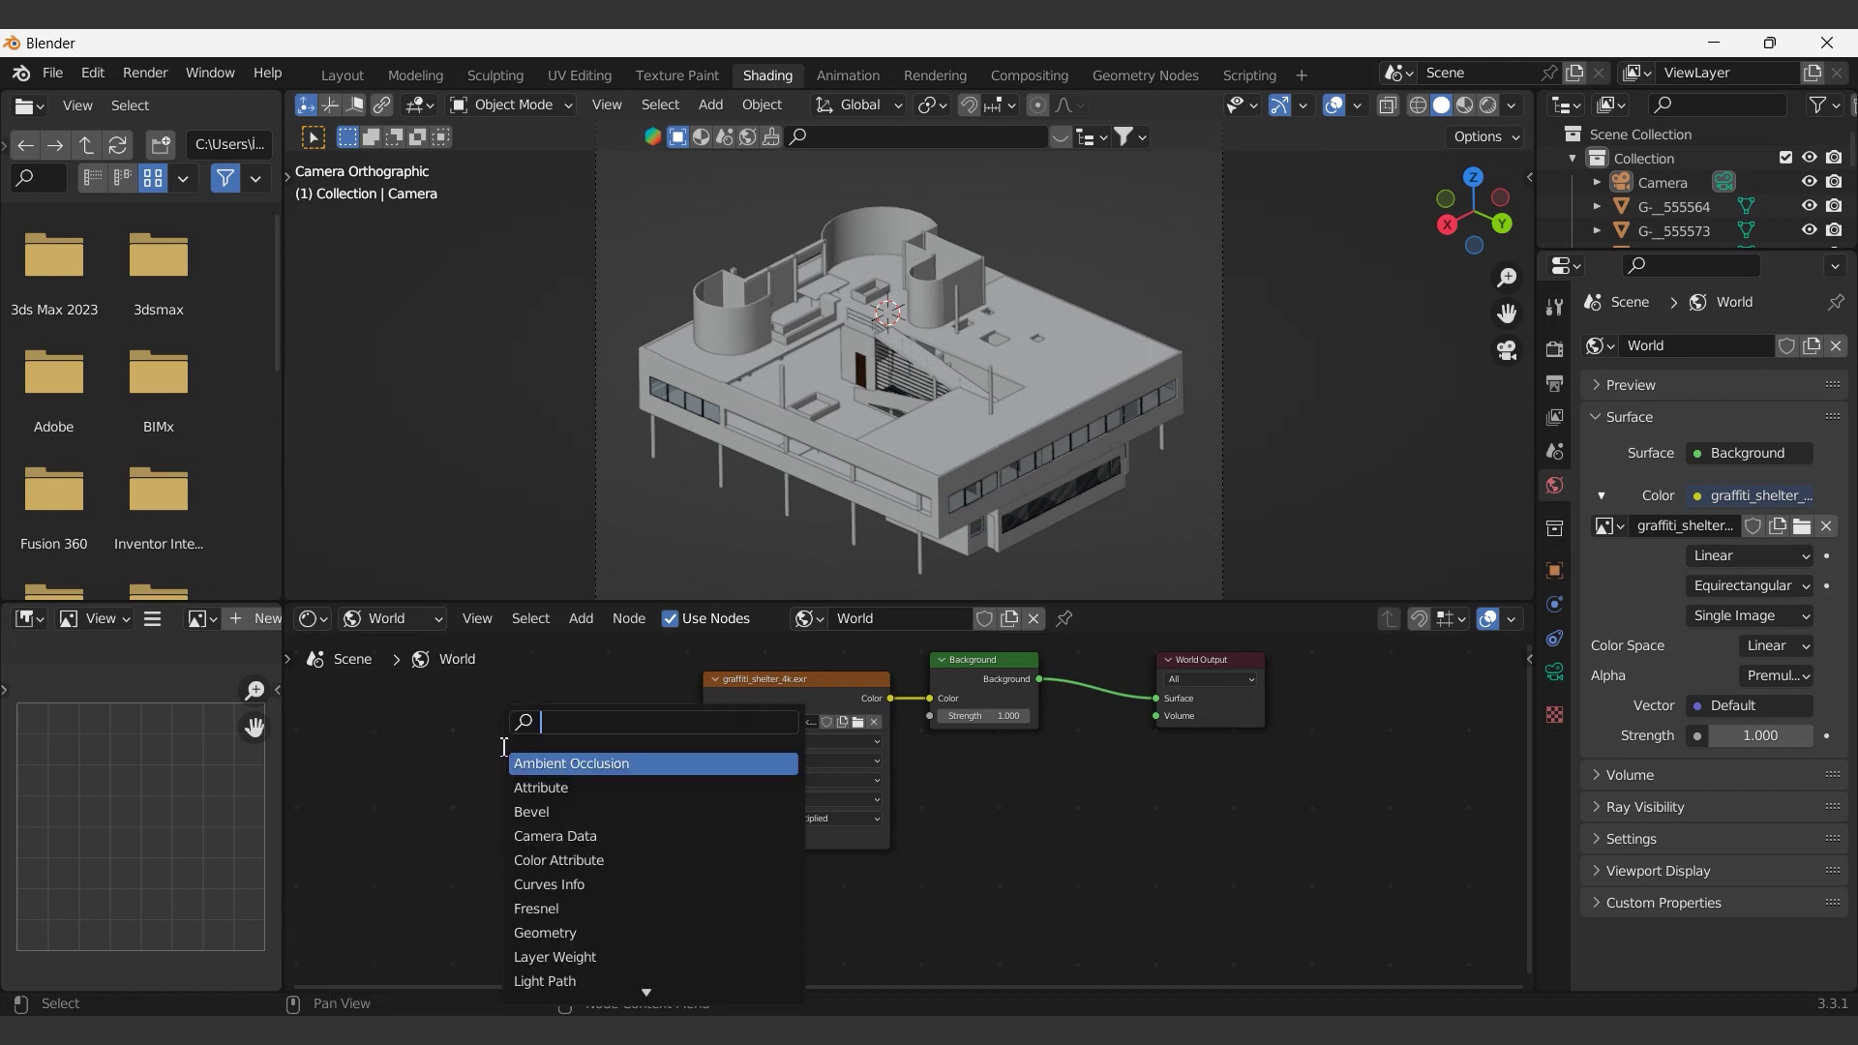
{"action": "type", "text": "t|"}
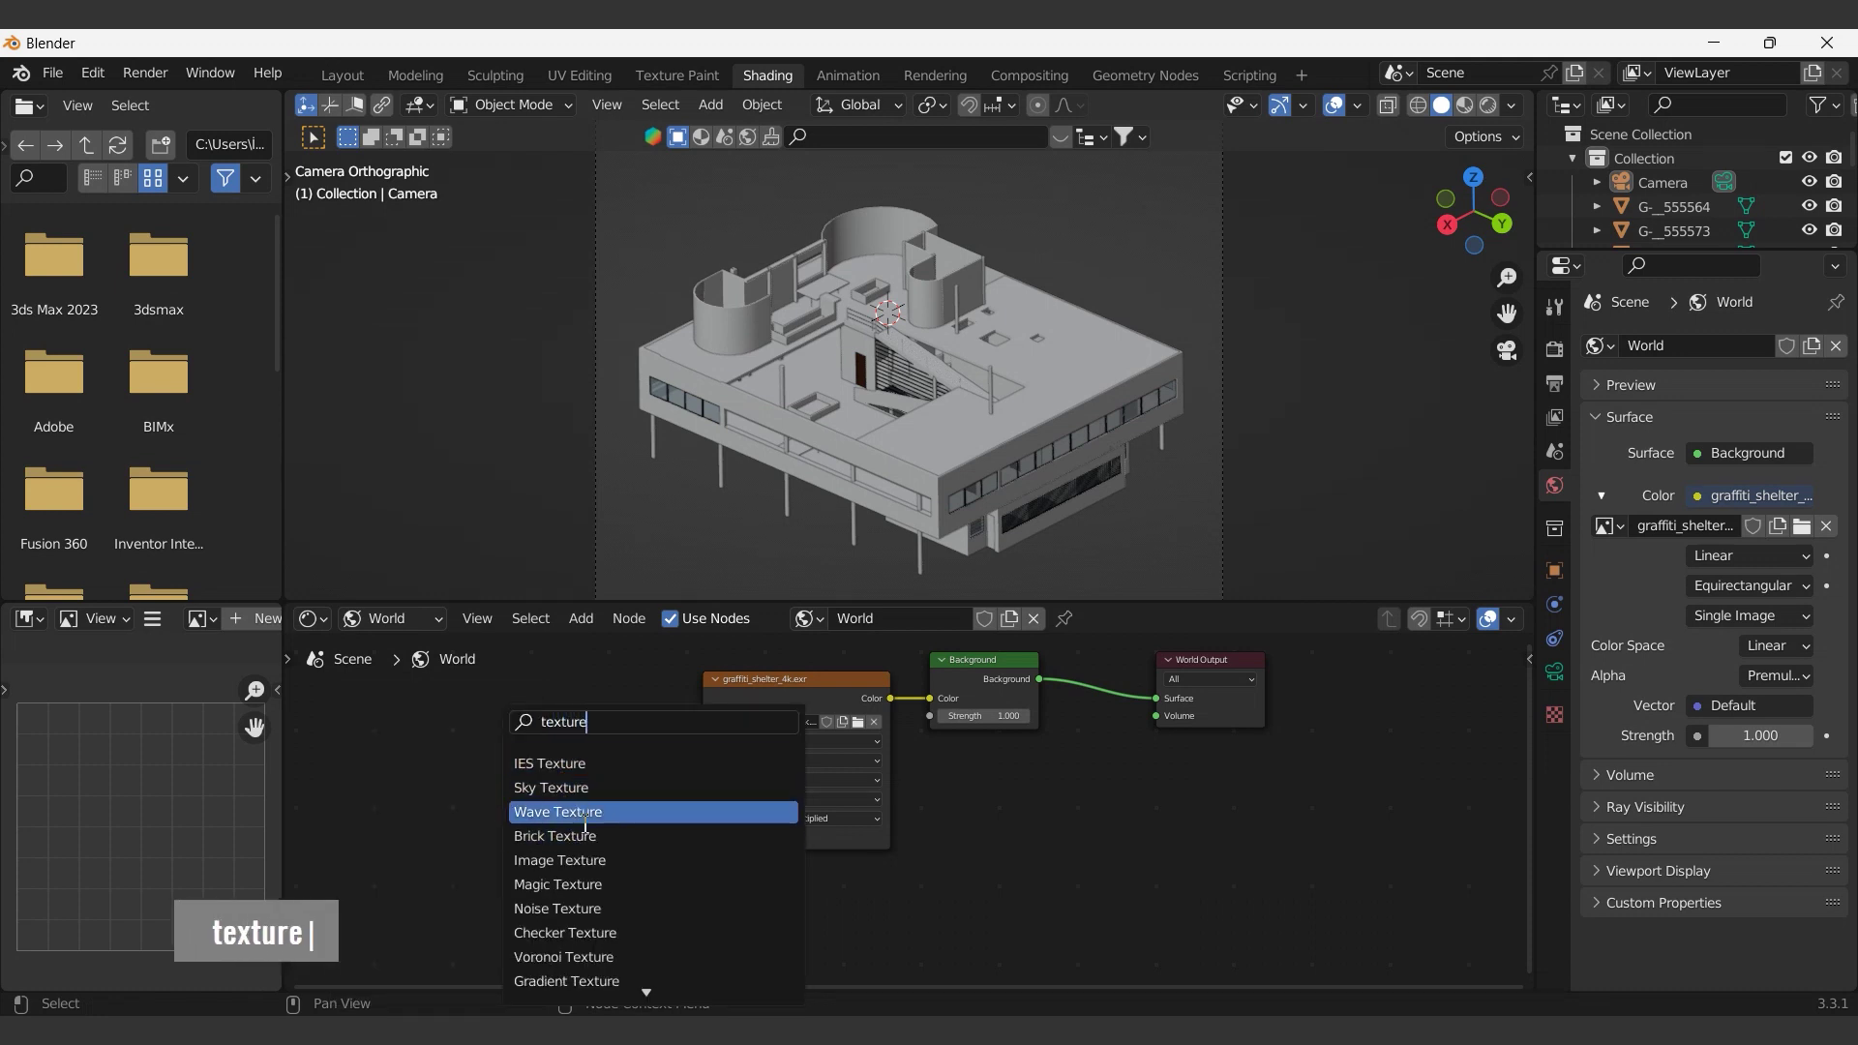
{"action": "type", "text": "re co"}
{"action": "double_click", "coordinate": [565, 724]}
{"action": "type", "text": "am"}
{"action": "key", "text": "Return"}
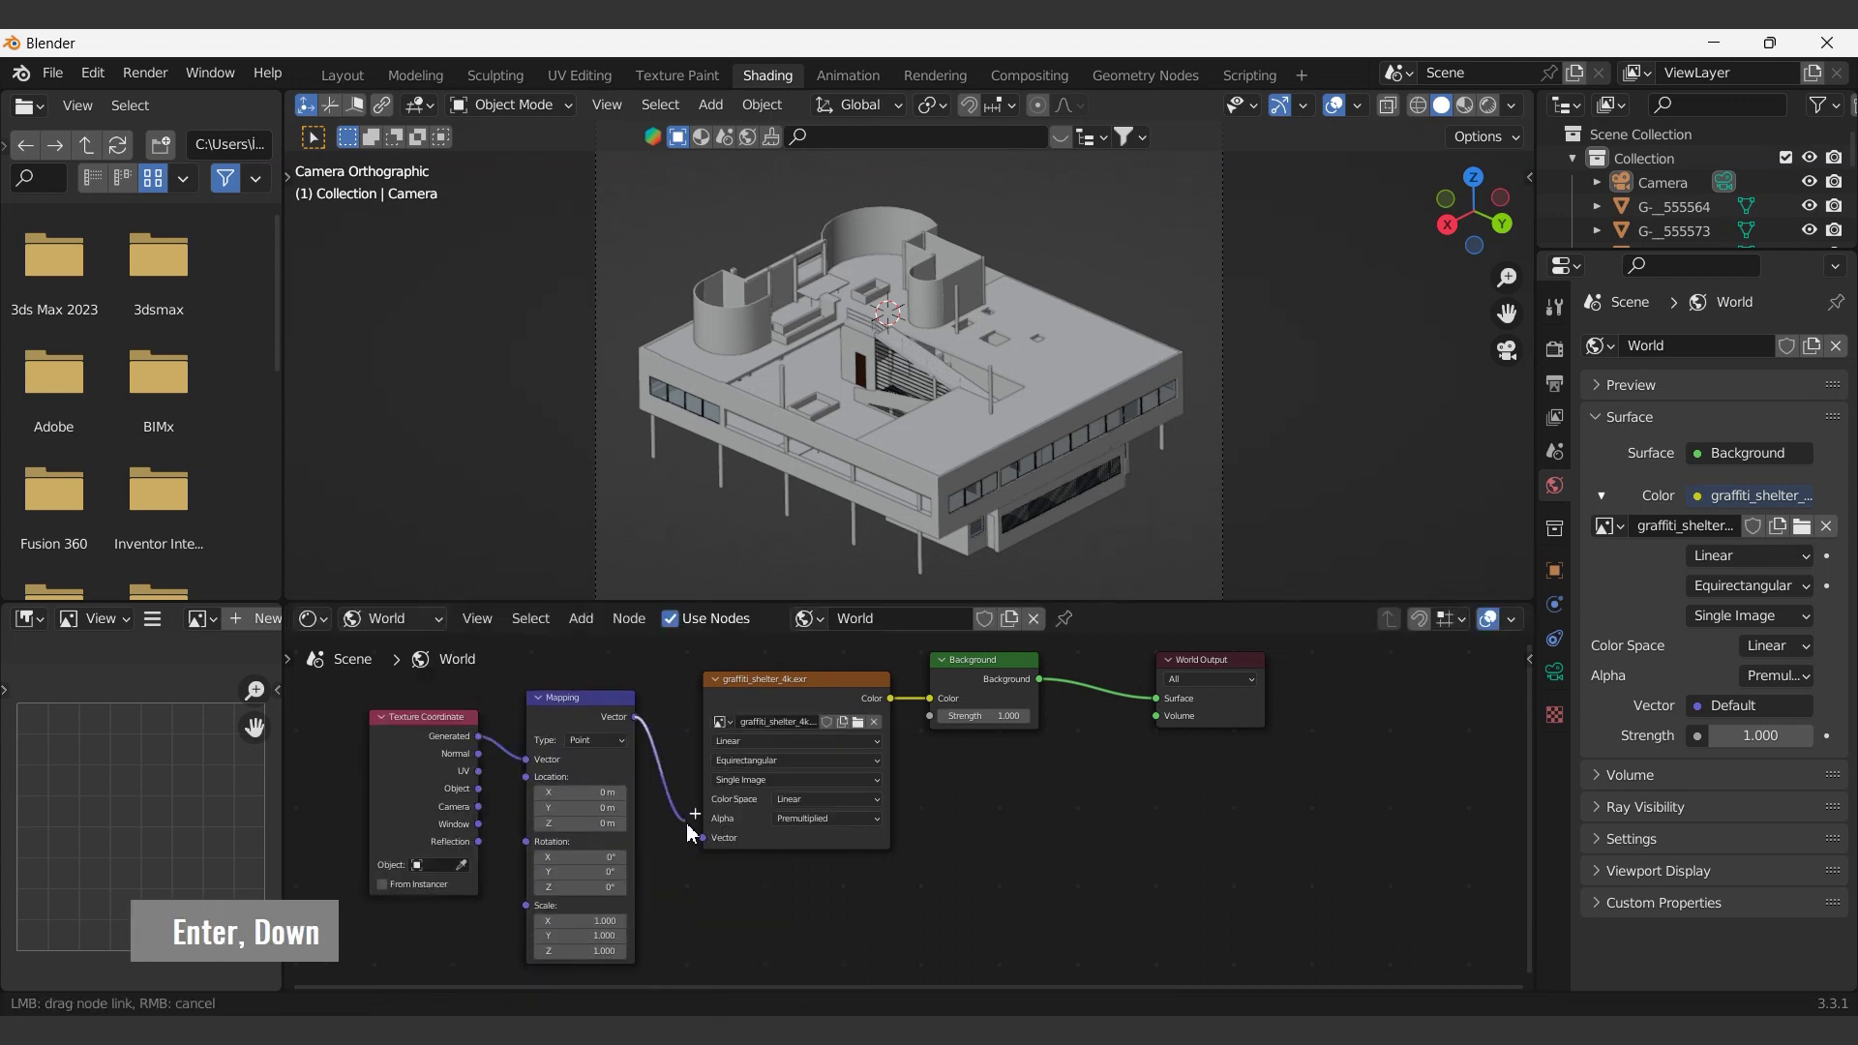
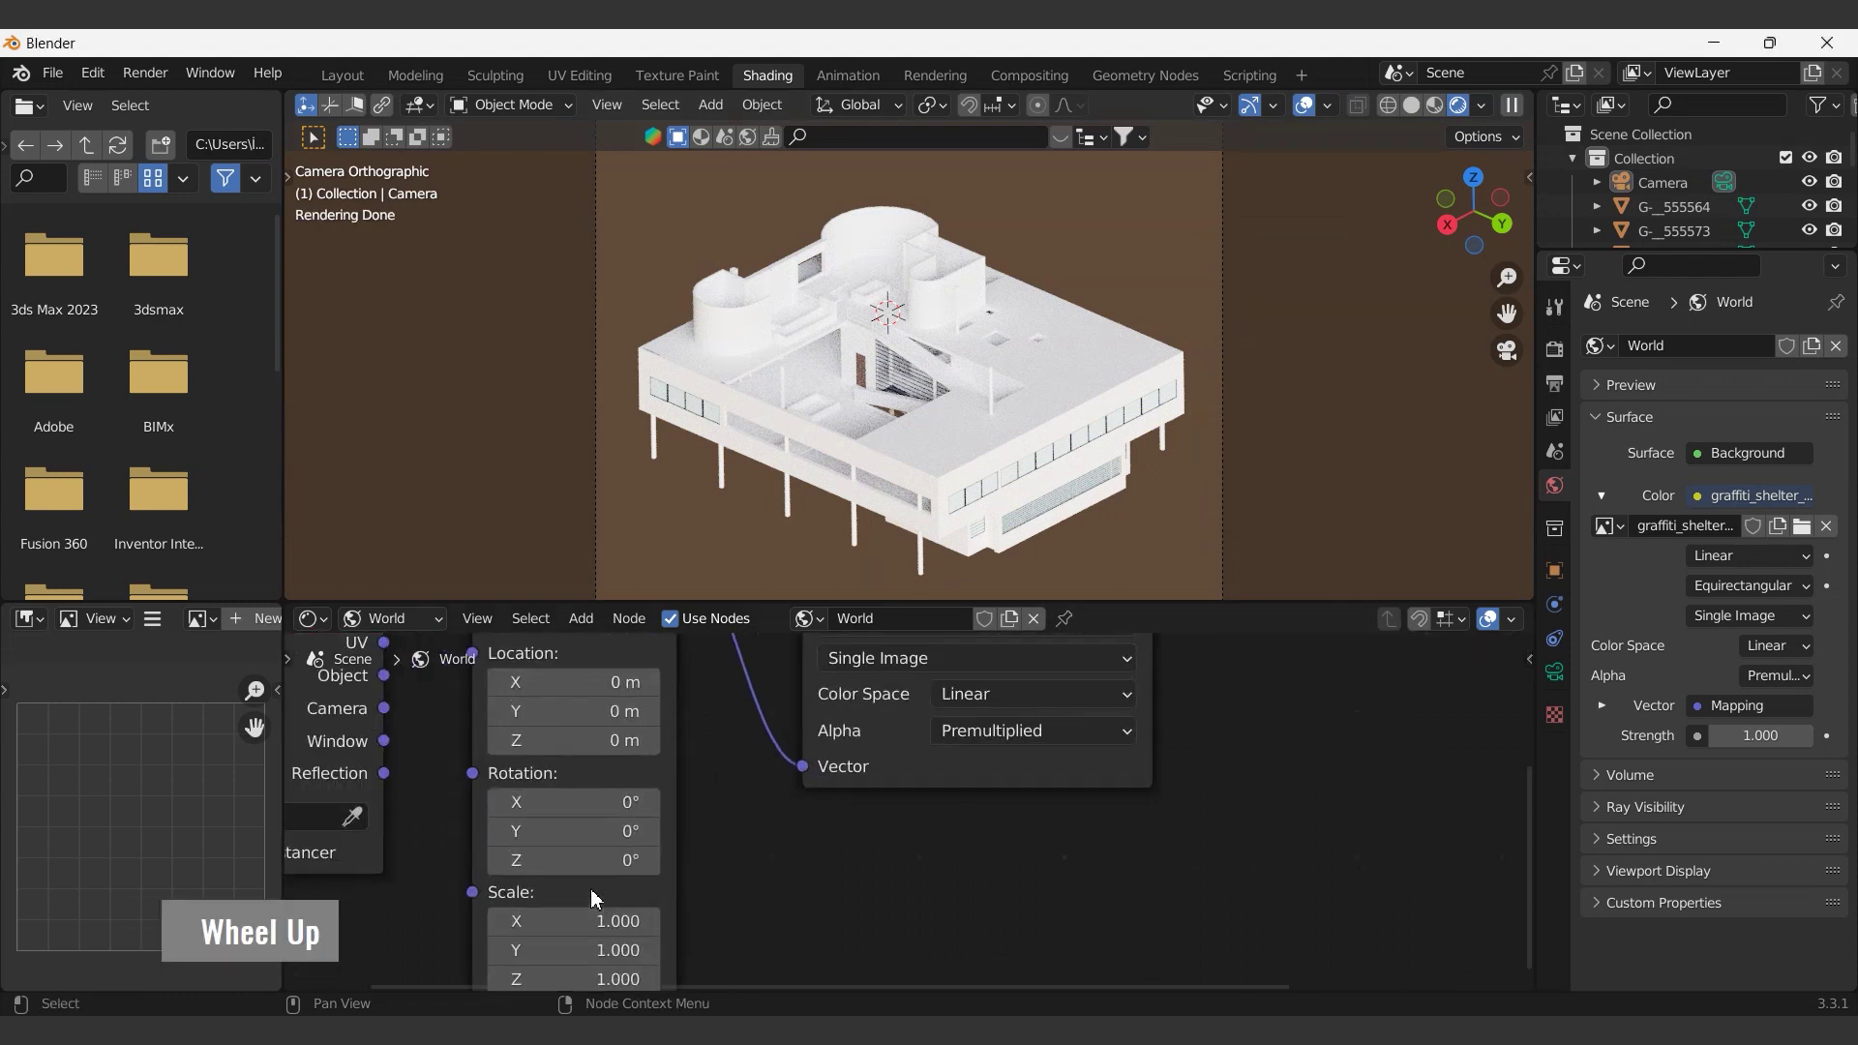
{"action": "type", "text": "-|"}
{"action": "key", "text": "Return"}
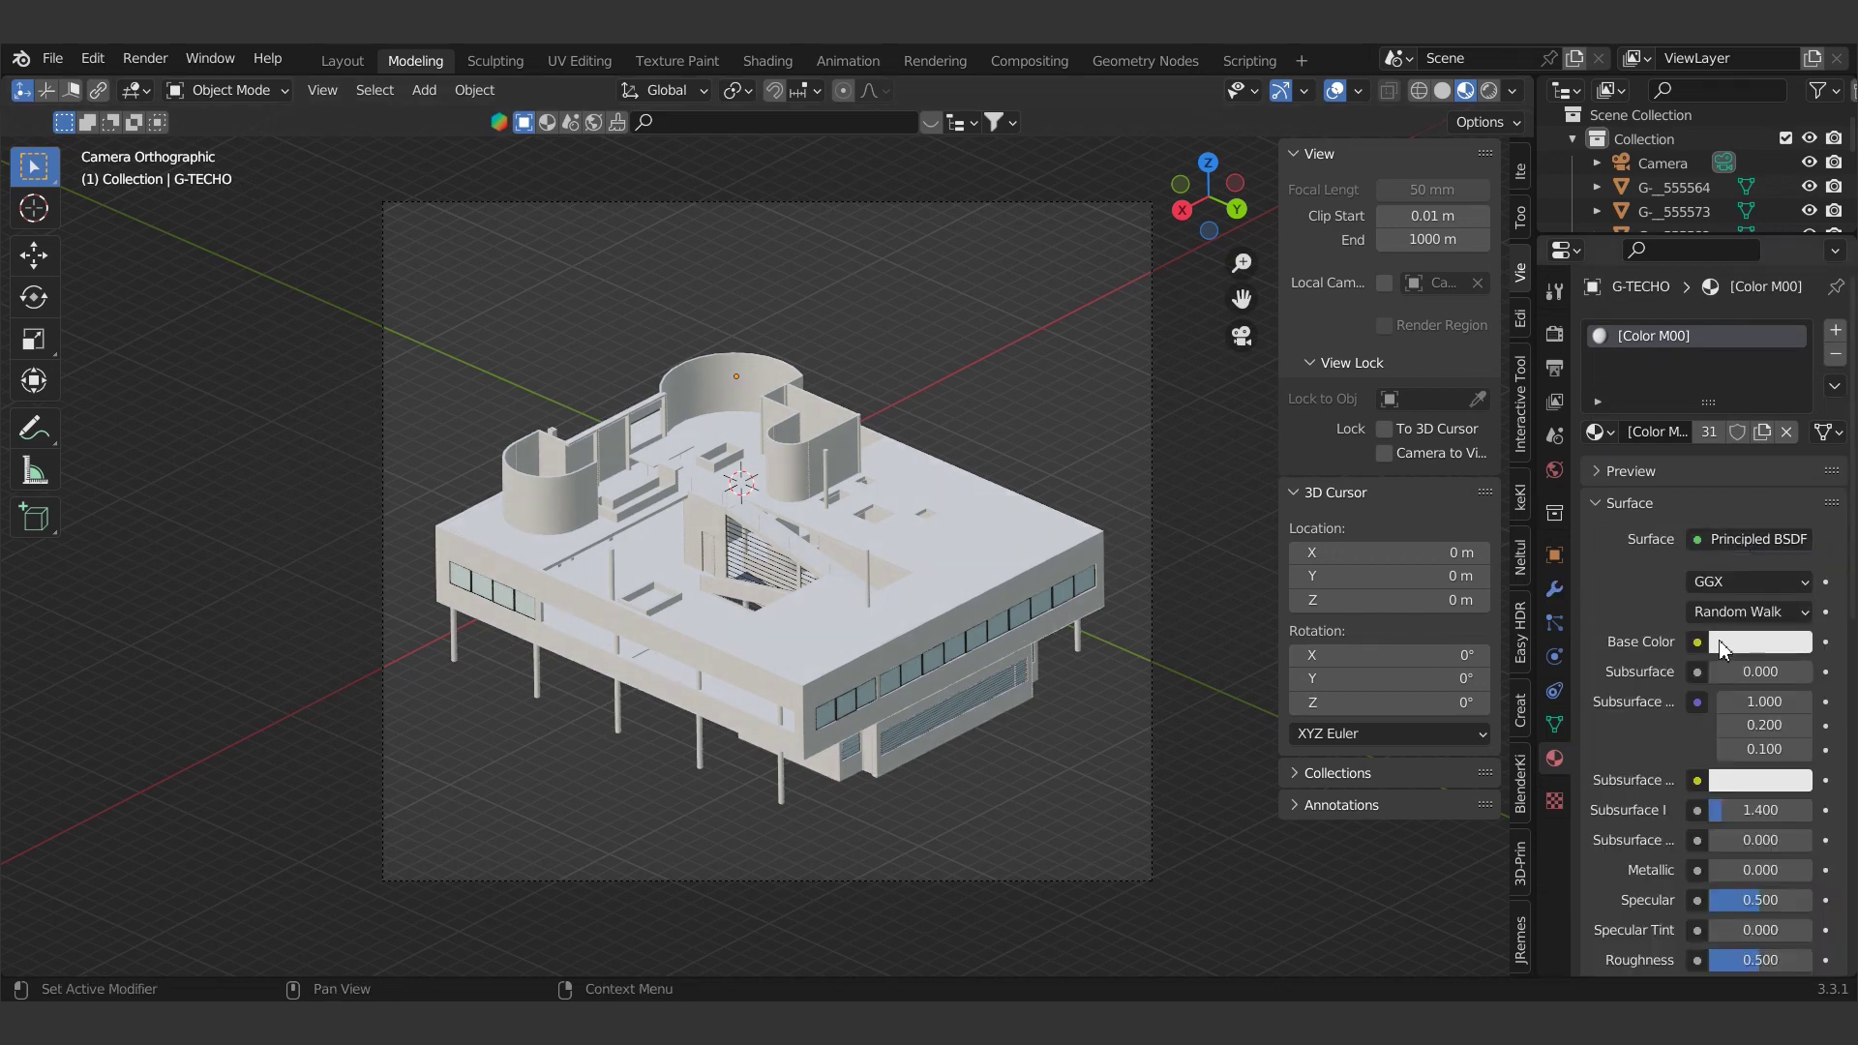
- Rename the roof's material to wooden
{"action": "double_click", "coordinate": [1679, 340]}
{"action": "key", "text": "BackSpace"}
{"action": "type", "text": "woode"}
{"action": "key", "text": "Return"}
{"action": "key", "text": "Escape"}
- Start Principled Texture Setup and browse into the wood-texture-1 image folder
{"action": "scroll", "scroll_direction": "down", "scroll_amount": 3}
{"action": "middle_click", "coordinate": [733, 715]}
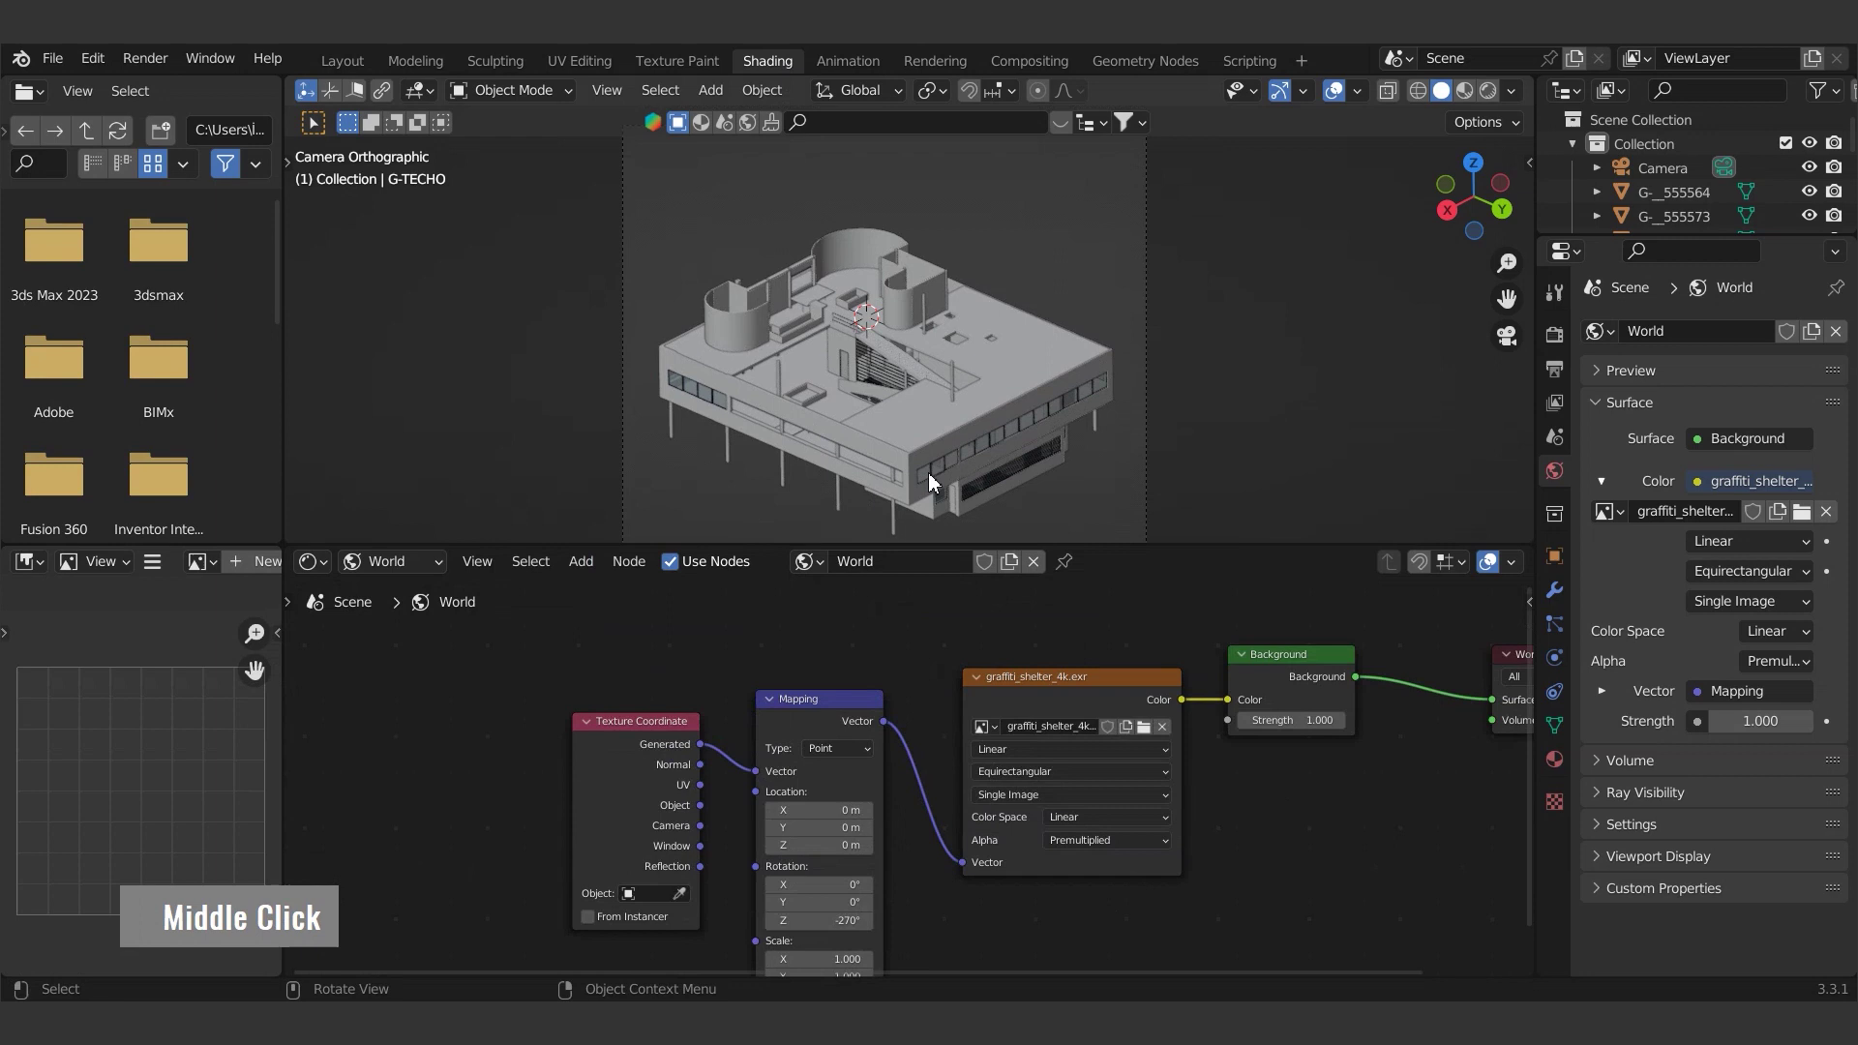
{"action": "scroll", "scroll_direction": "down", "scroll_amount": 3}
{"action": "middle_click", "coordinate": [1102, 732]}
{"action": "scroll", "scroll_direction": "down", "scroll_amount": 3}
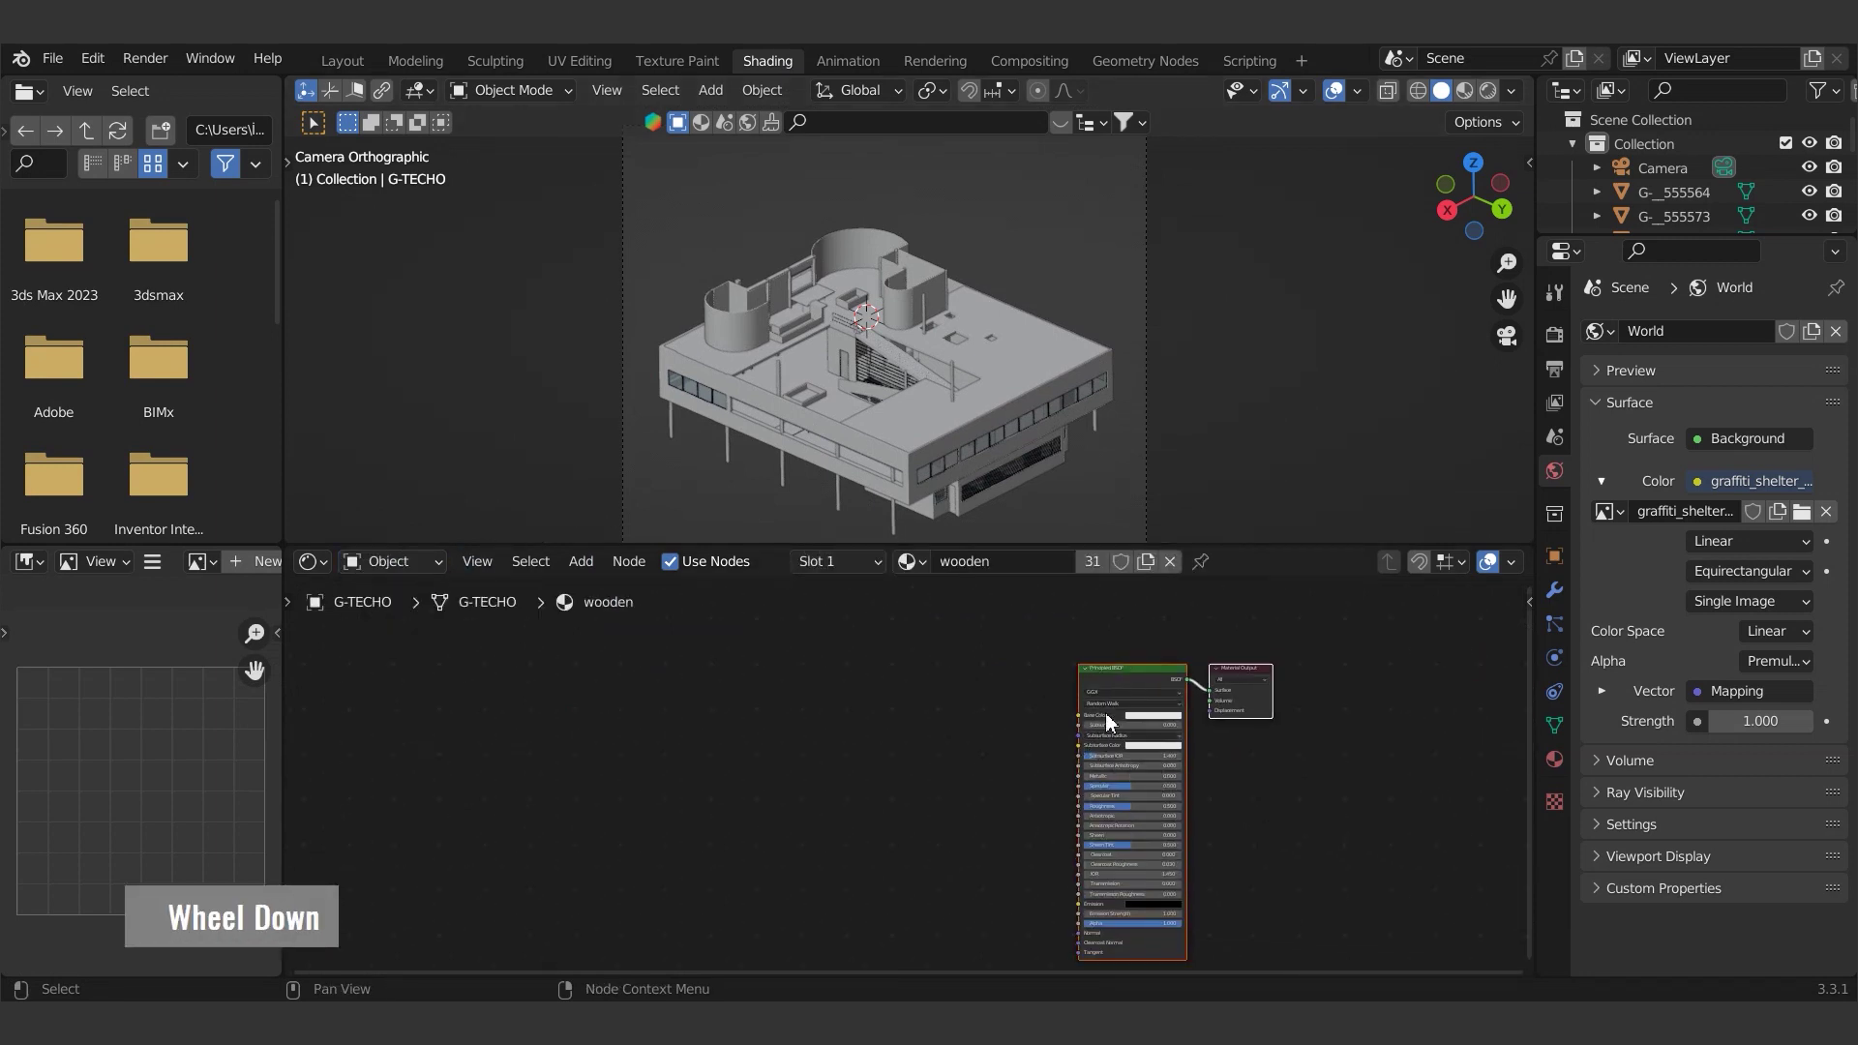
{"action": "key", "text": "ctrl+shift+t"}
{"action": "double_click", "coordinate": [550, 260]}
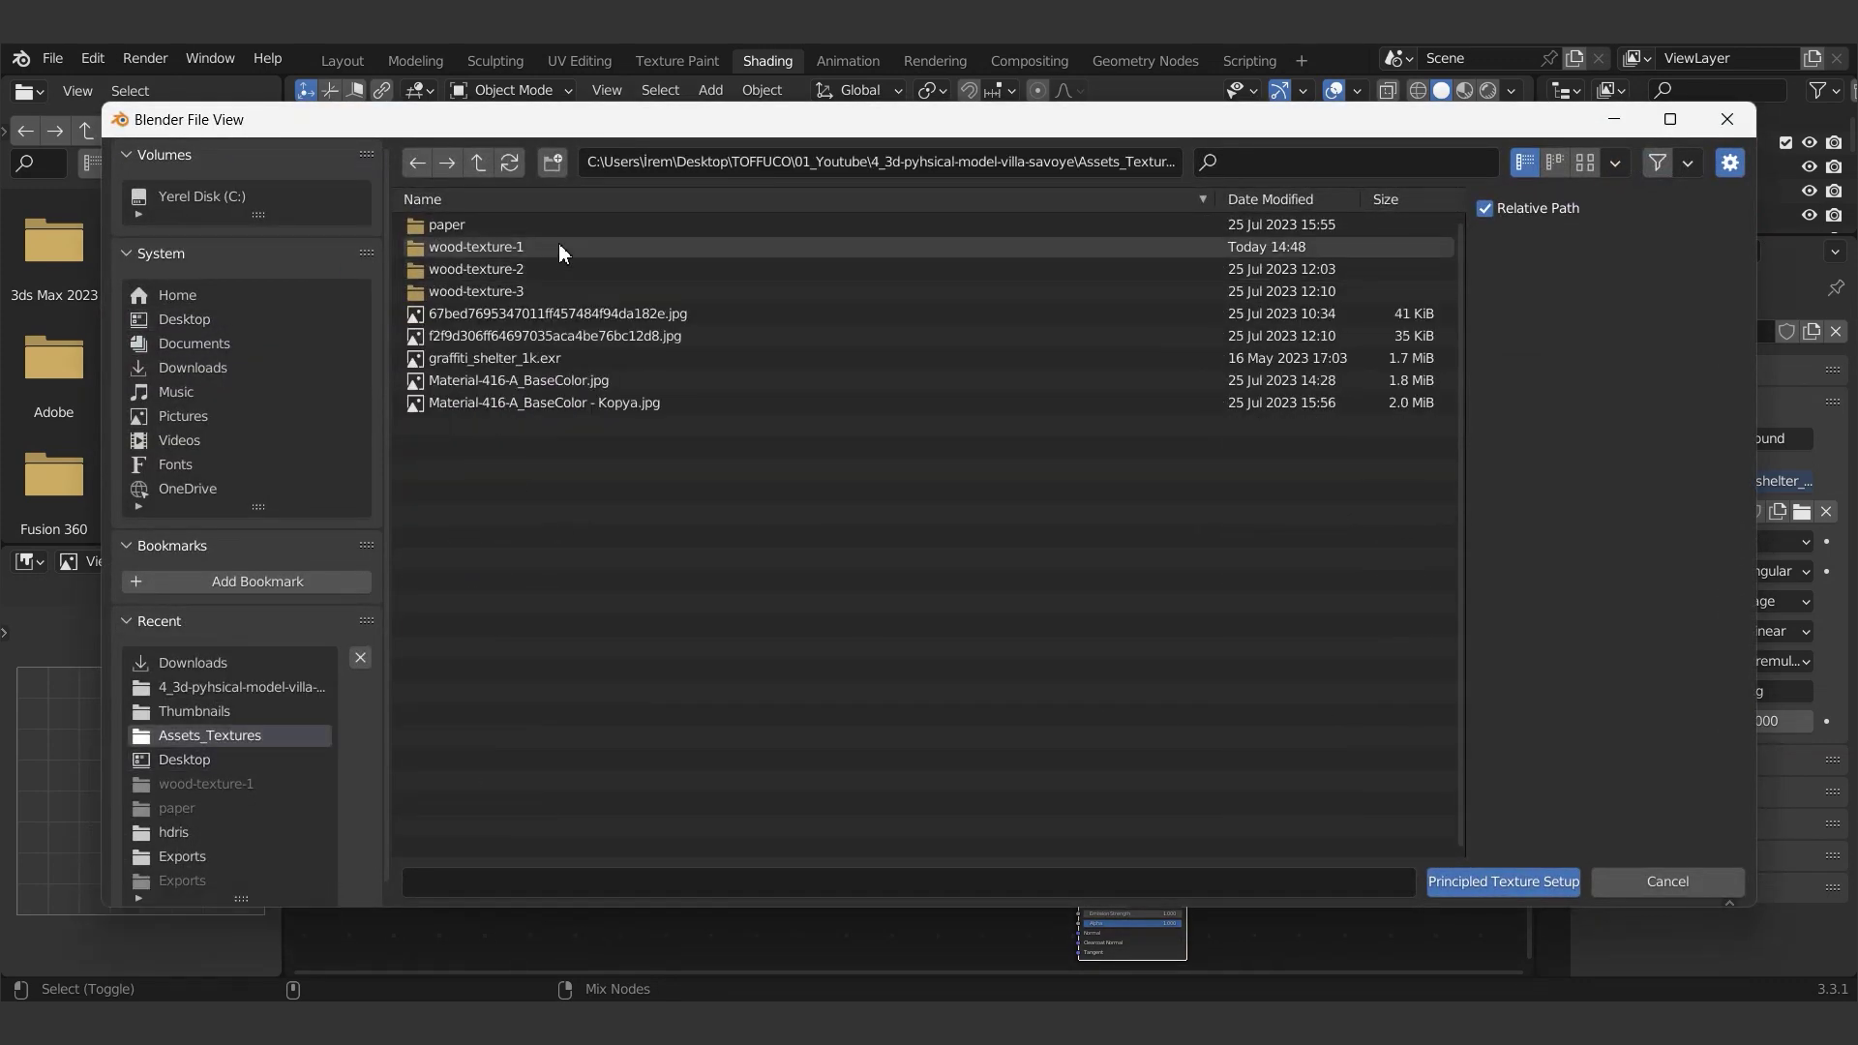
{"action": "double_click", "coordinate": [563, 250]}
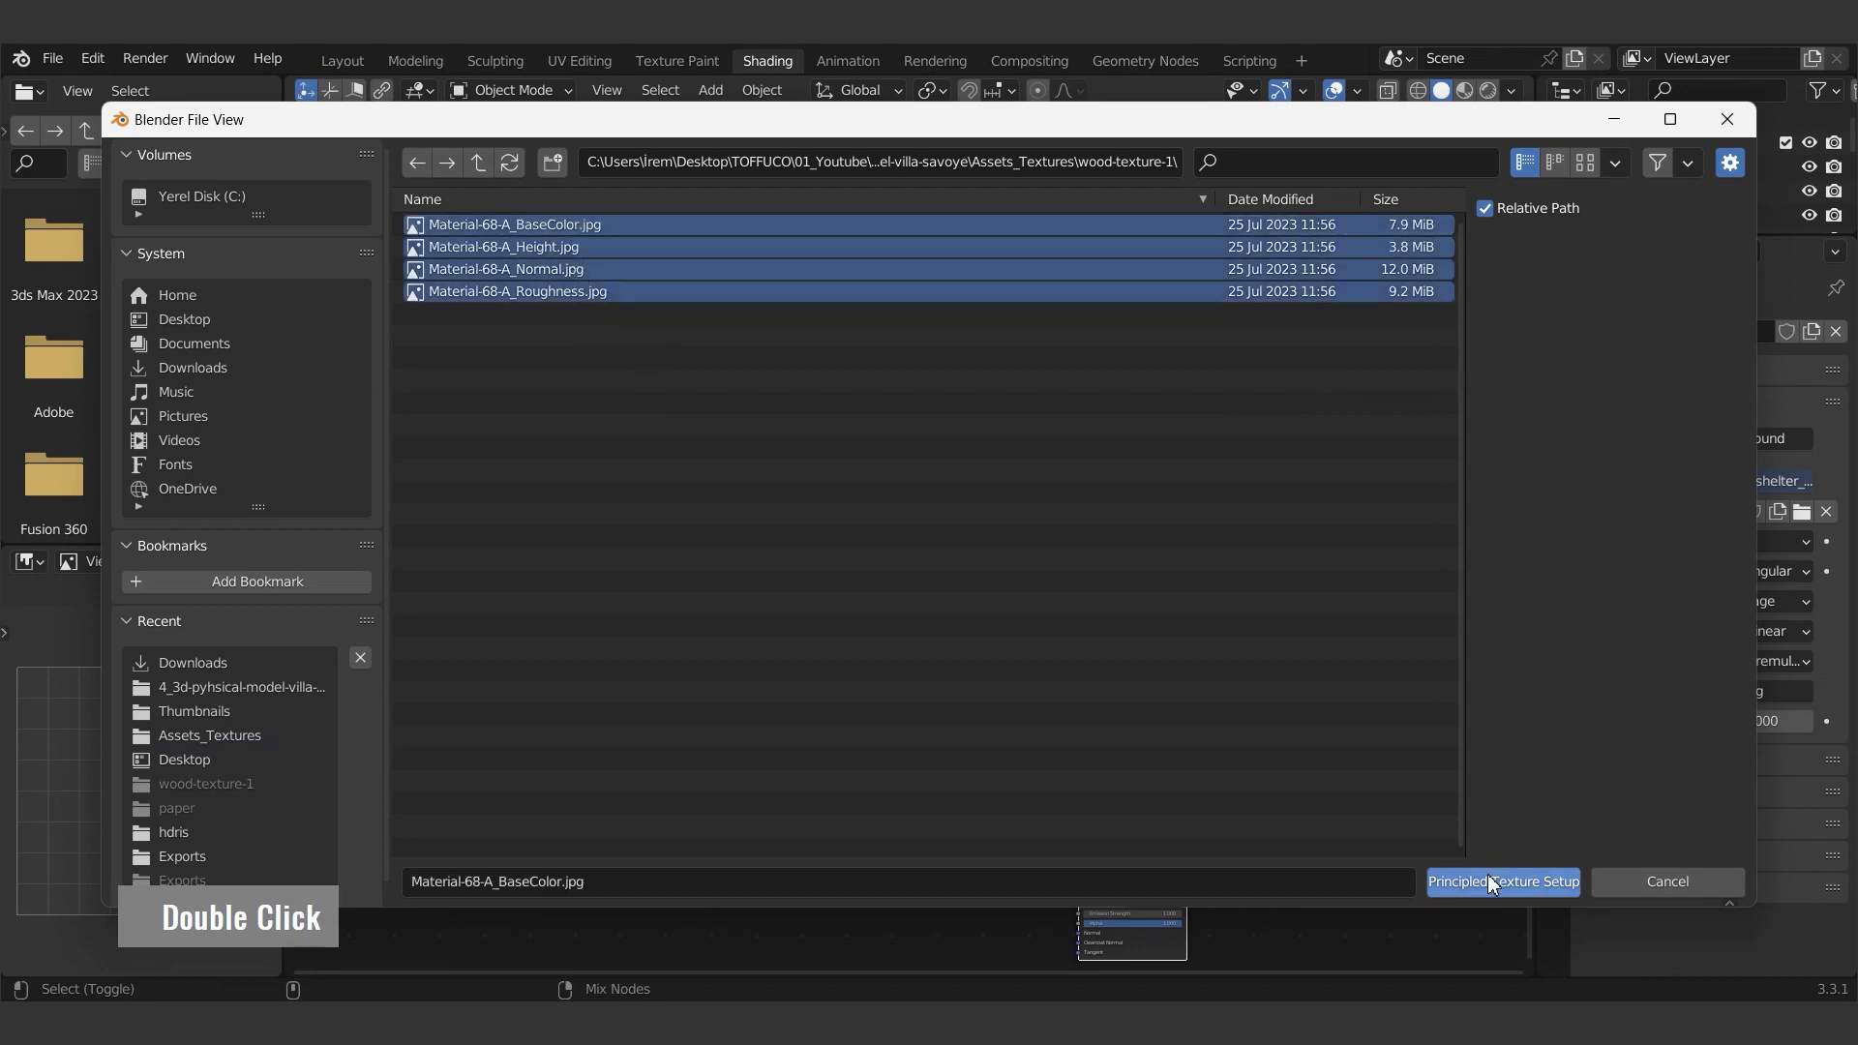
{"action": "scroll", "scroll_direction": "down", "scroll_amount": 3}
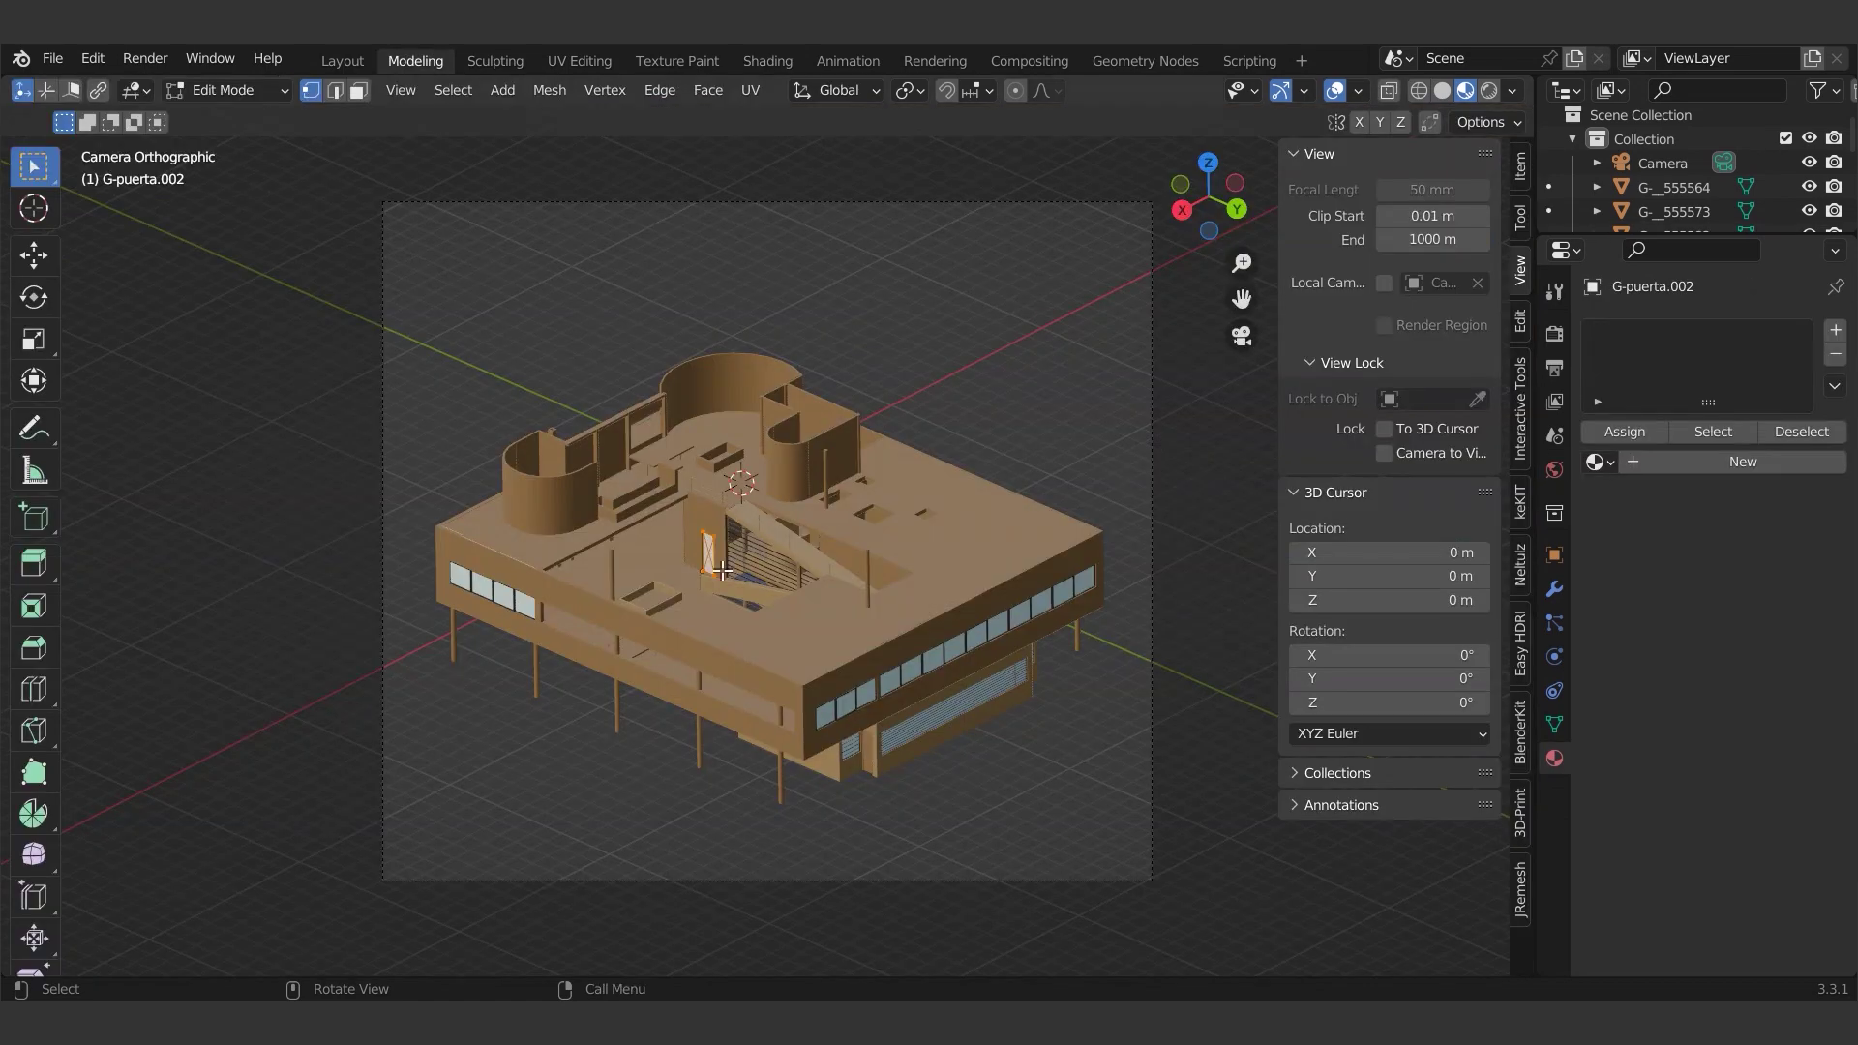
- Select the building model carrying the wooden material
{"action": "double_click", "coordinate": [245, 128]}
{"action": "scroll", "scroll_direction": "up", "scroll_amount": 3}
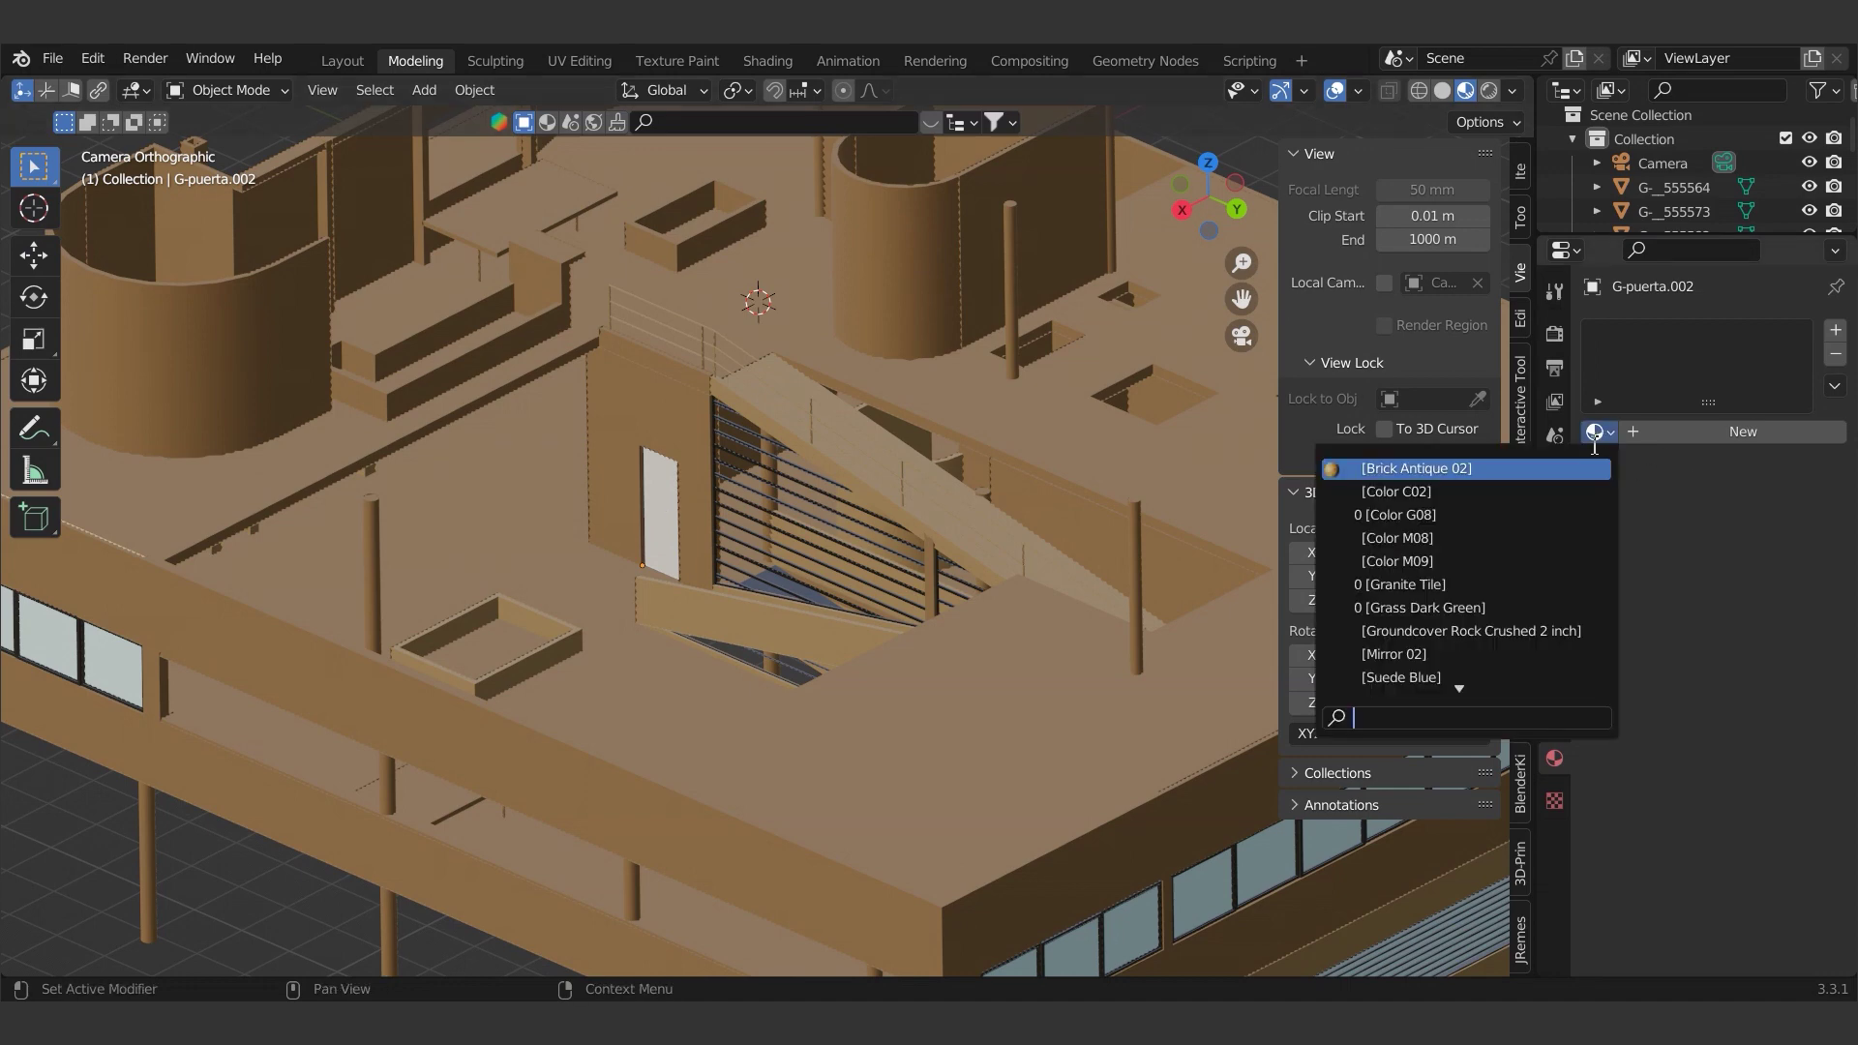
{"action": "type", "text": "wo"}
{"action": "scroll", "scroll_direction": "down", "scroll_amount": 3}
{"action": "type", "text": "woa"}
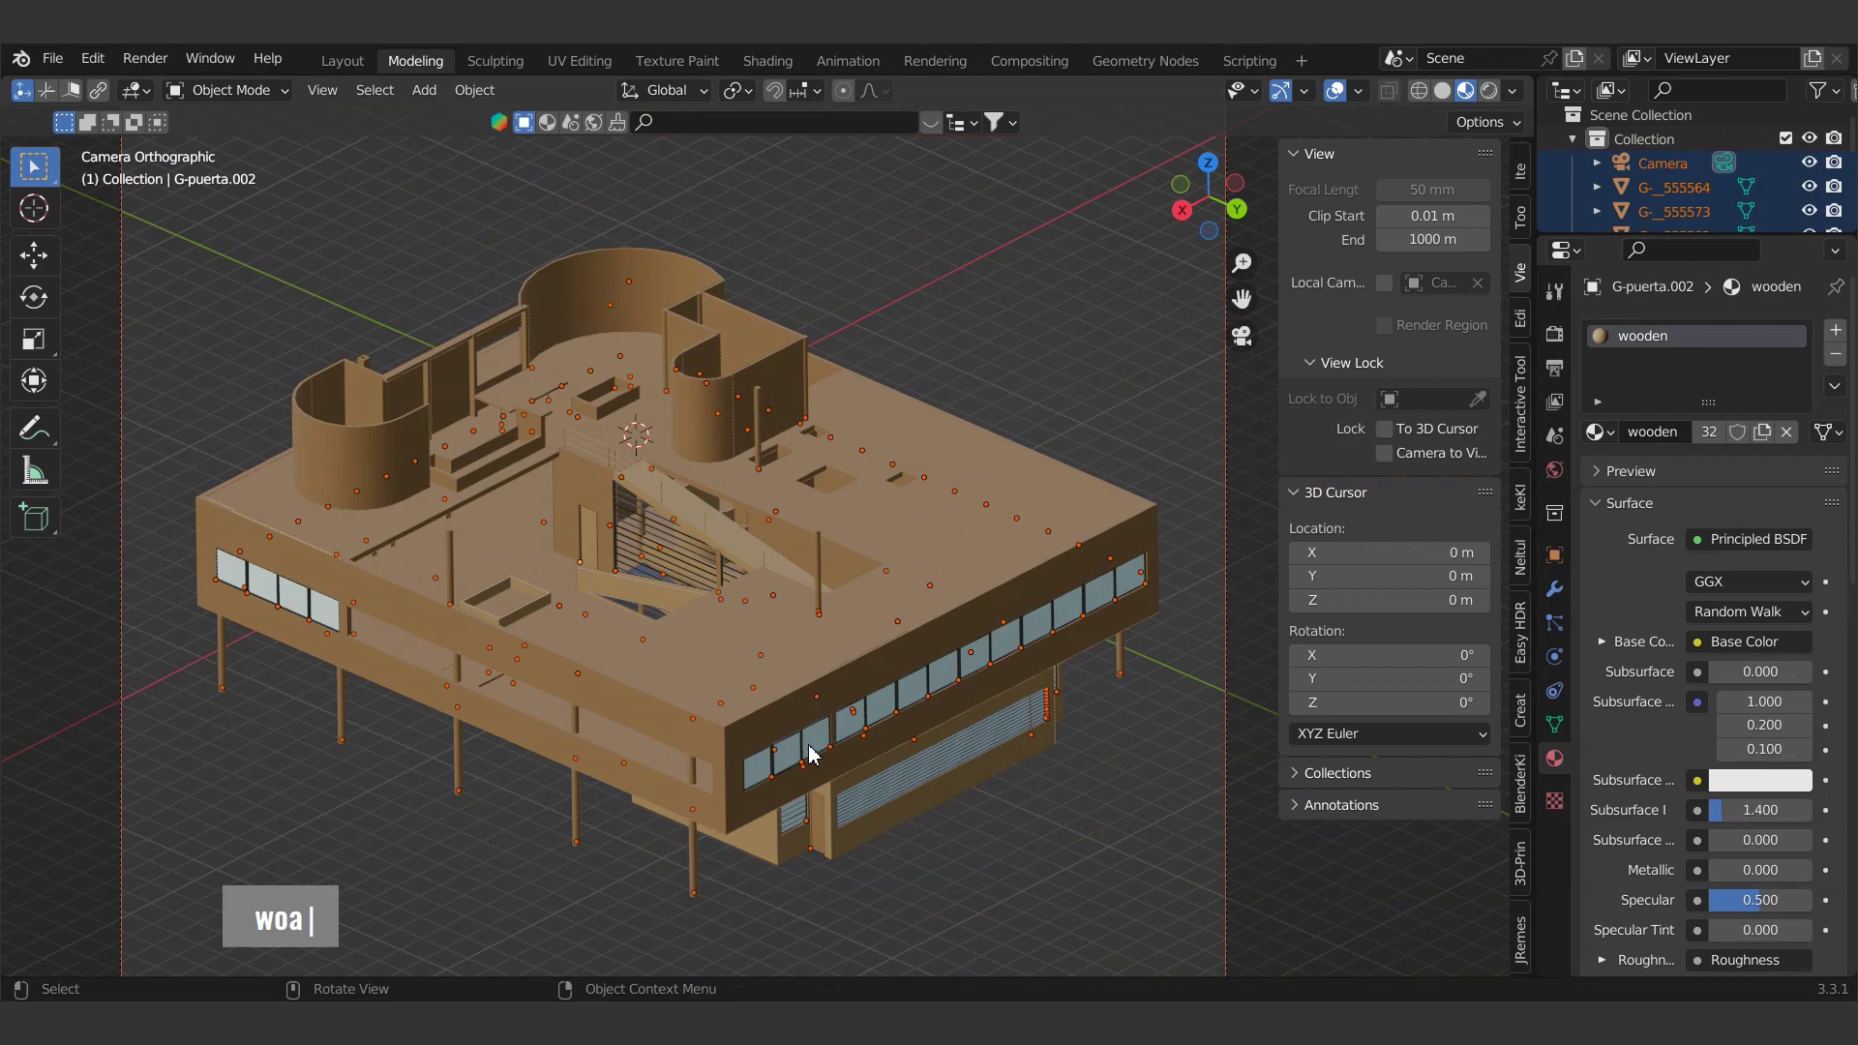
{"action": "double_click", "coordinate": [765, 695]}
- In Edit Mode select the whole mesh and UV unwrap it so the wood grain lays out
{"action": "key", "text": "Tab"}
{"action": "type", "text": "a|"}
{"action": "key", "text": "Tab"}
{"action": "type", "text": "a a|"}
{"action": "key", "text": "Tab"}
{"action": "type", "text": "a a |"}
{"action": "scroll", "scroll_direction": "down", "scroll_amount": 3}
{"action": "type", "text": "a a |"}
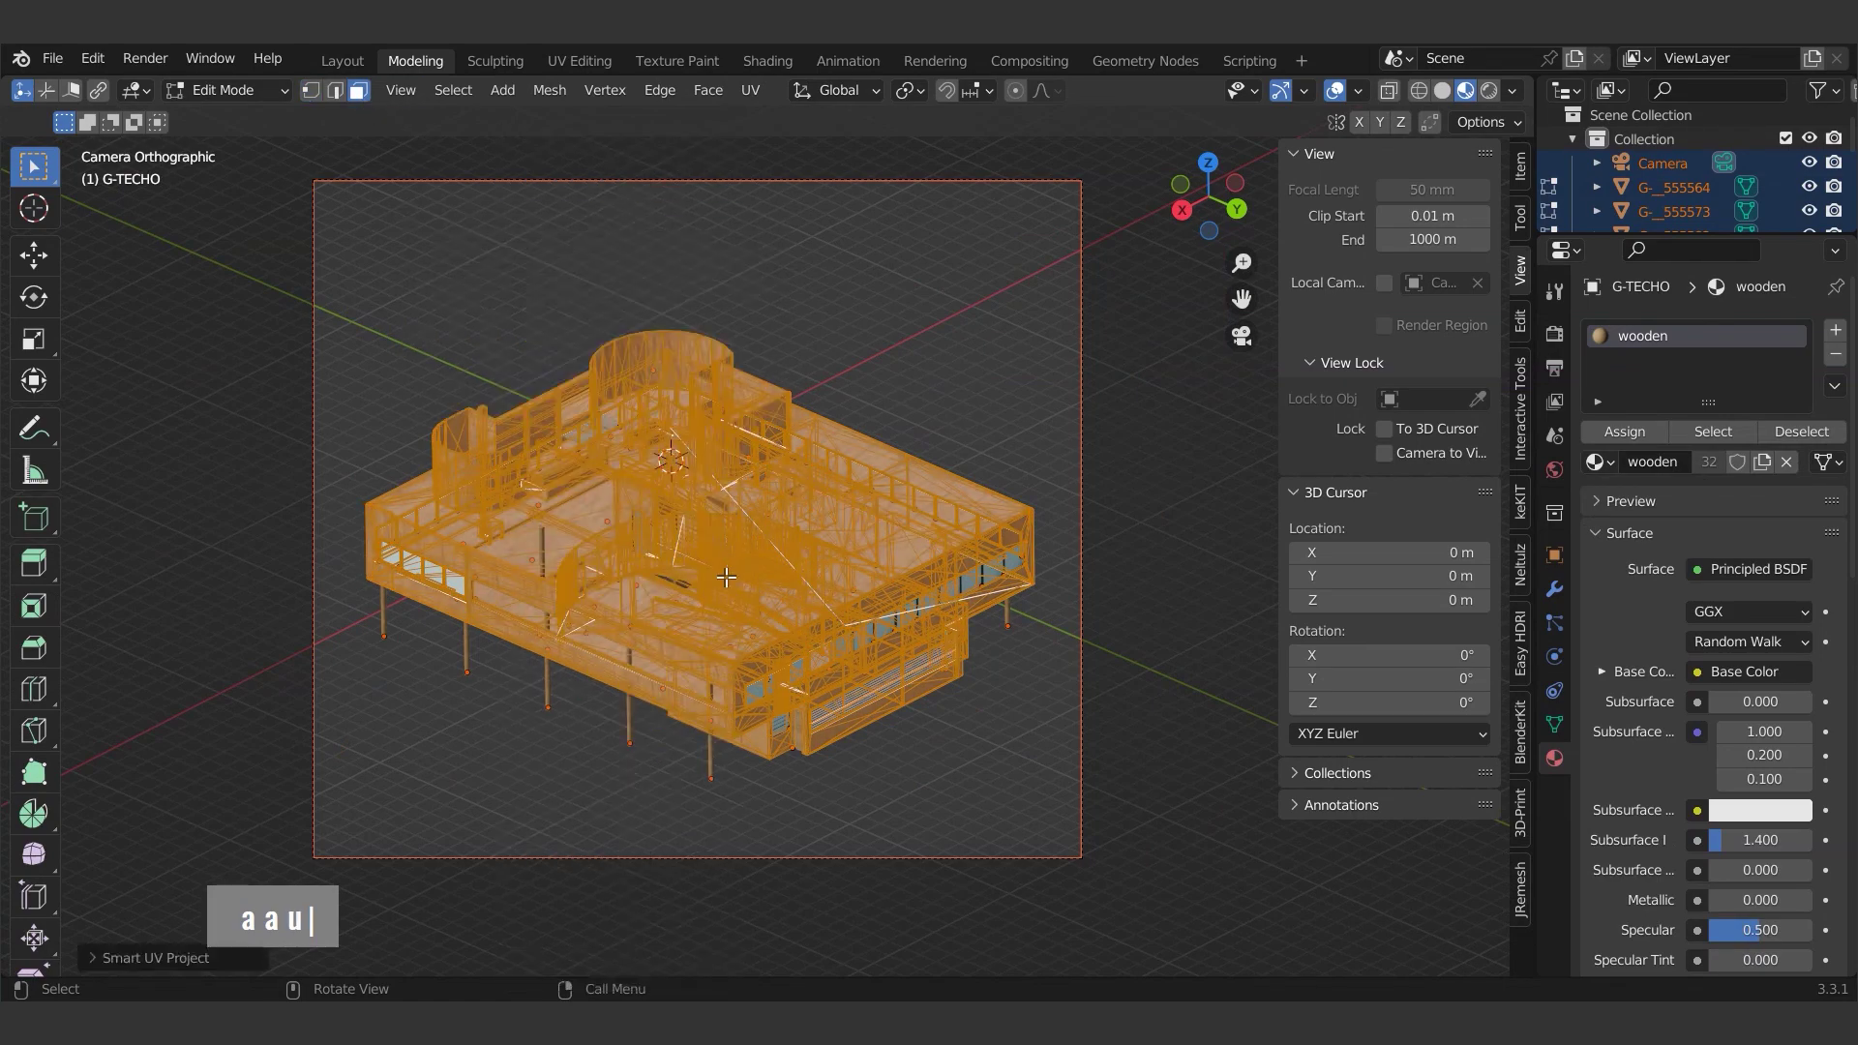
{"action": "key", "text": "Tab"}
{"action": "type", "text": "a a u |"}
{"action": "scroll", "scroll_direction": "up", "scroll_amount": 3}
{"action": "type", "text": "a a u |"}
{"action": "scroll", "scroll_direction": "down", "scroll_amount": 3}
- Finish the unwrap and leave Edit Mode
{"action": "type", "text": "a a u |"}
{"action": "key", "text": "Tab"}
{"action": "scroll", "scroll_direction": "up", "scroll_amount": 3}
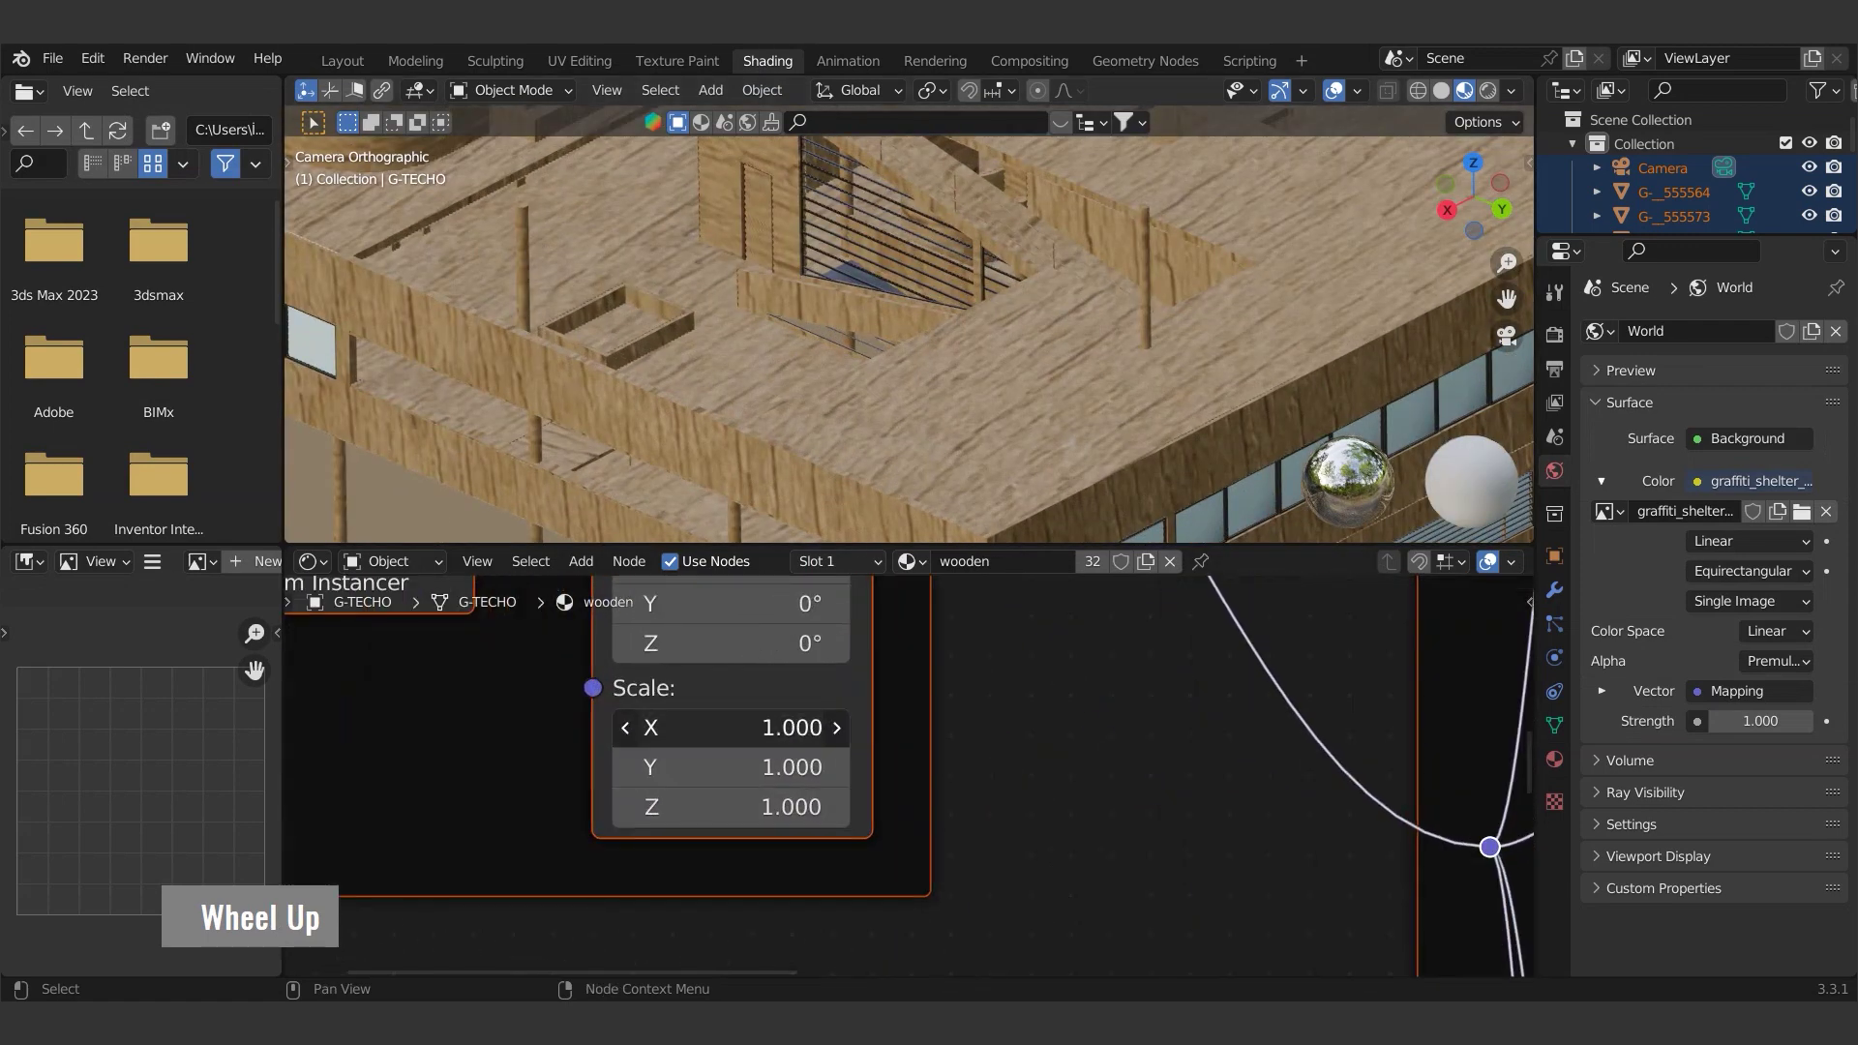
- Set the wooden material's Mapping scale to 5 on X, Y and Z
{"action": "type", "text": "5|"}
{"action": "key", "text": "Return"}
{"action": "type", "text": "5|"}
{"action": "key", "text": "Return"}
{"action": "type", "text": "5|"}
{"action": "key", "text": "Return"}
{"action": "scroll", "scroll_direction": "down", "scroll_amount": 3}
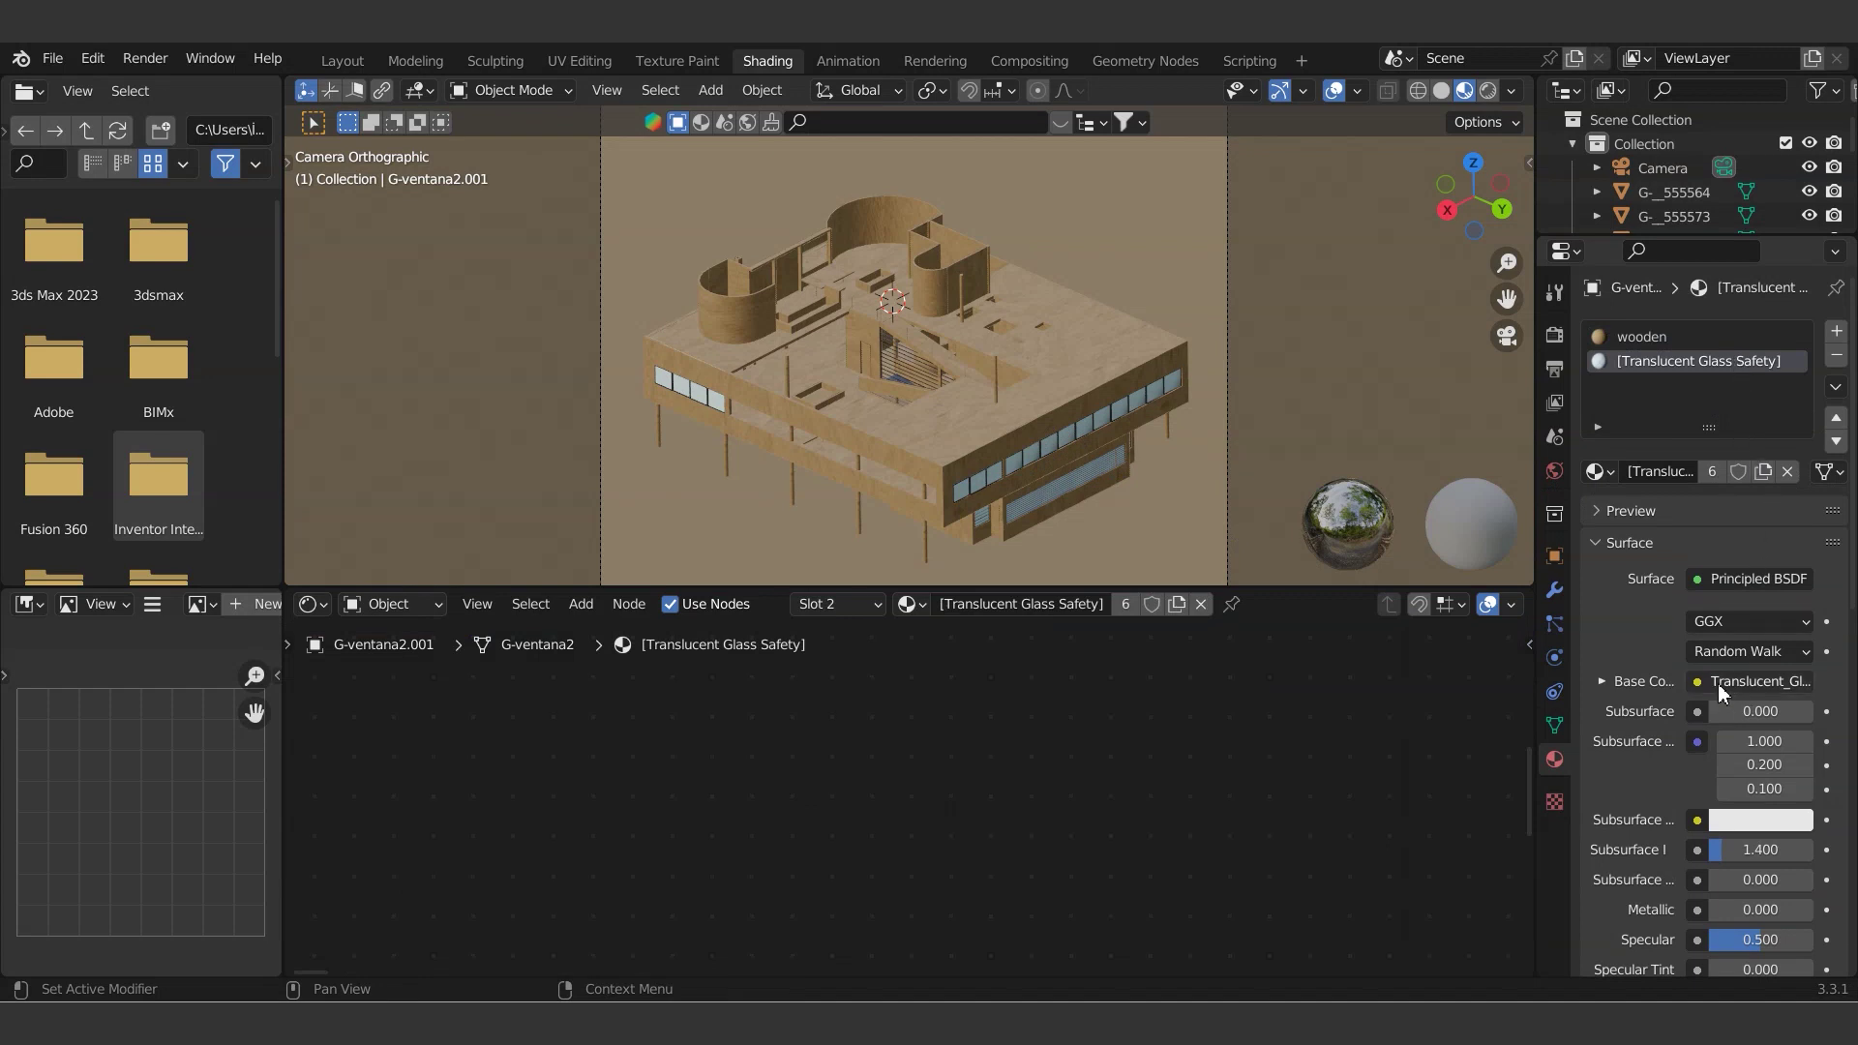
- Switch the window glass surface to Translucent BSDF and select another glass object
{"action": "double_click", "coordinate": [1198, 381]}
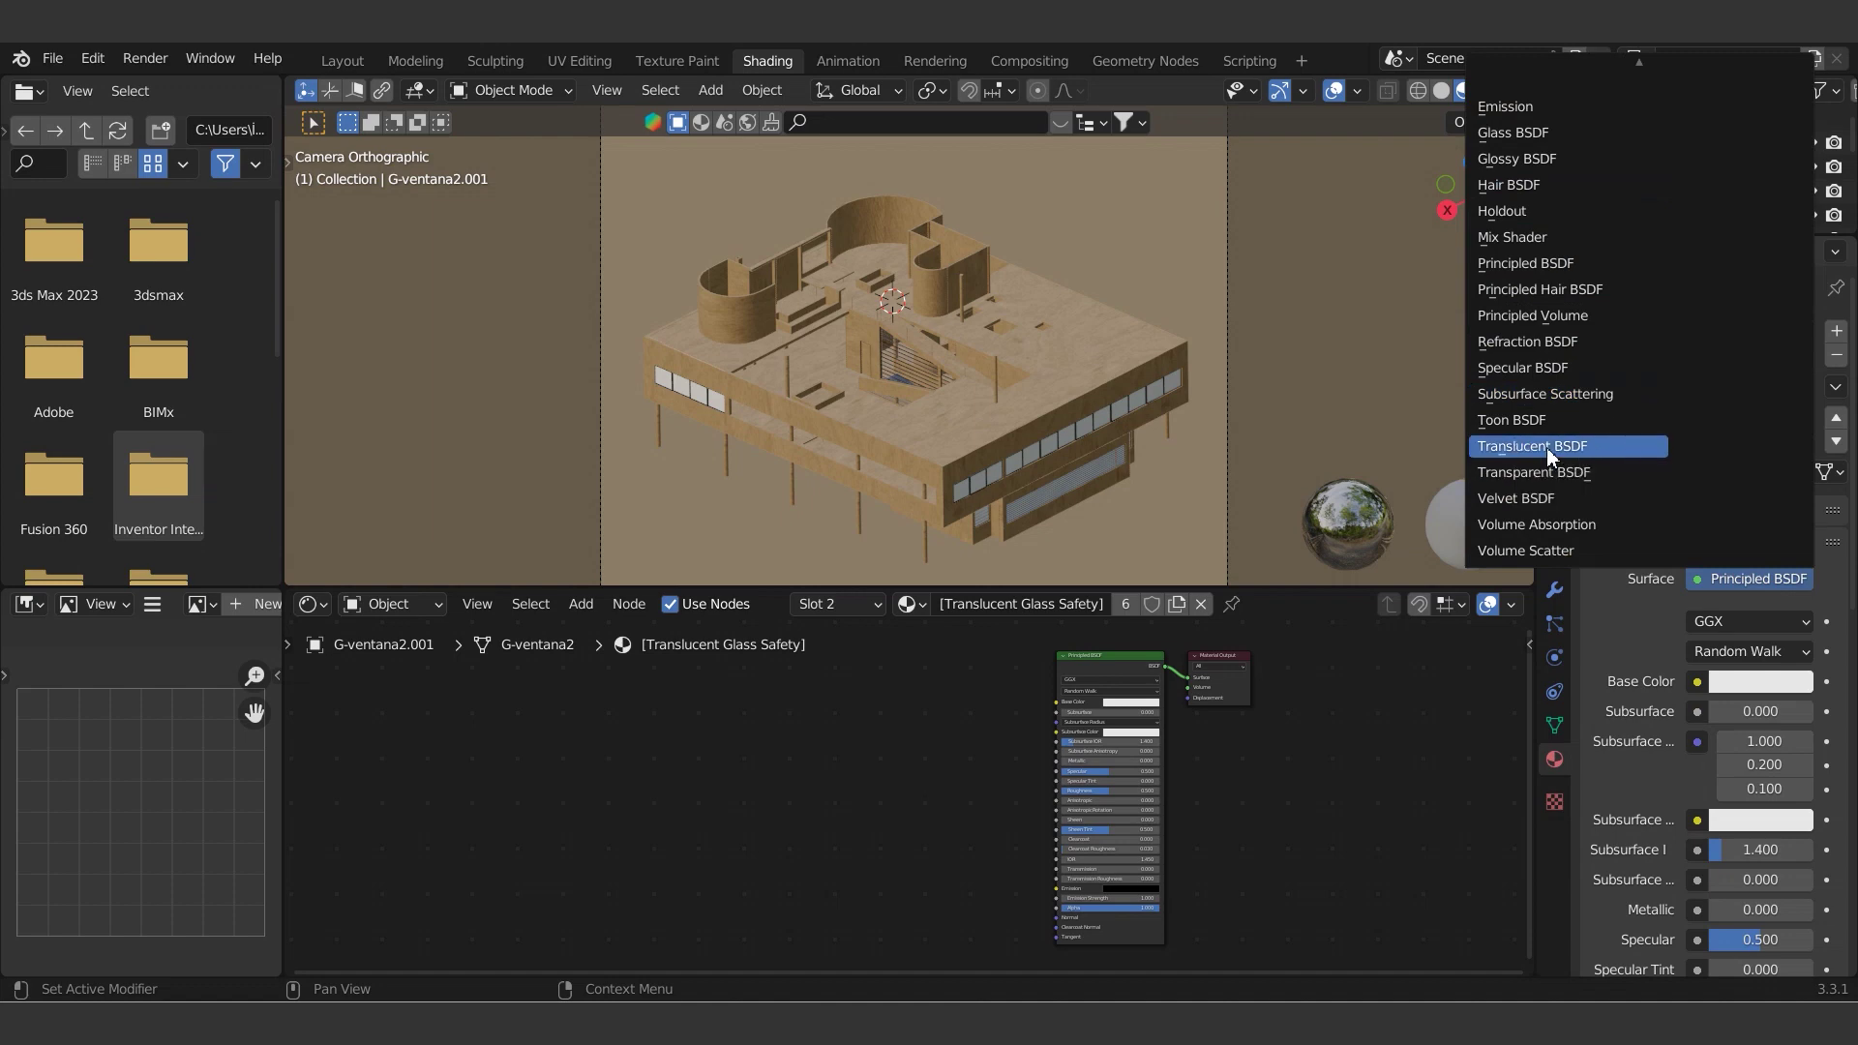
{"action": "scroll", "scroll_direction": "up", "scroll_amount": 3}
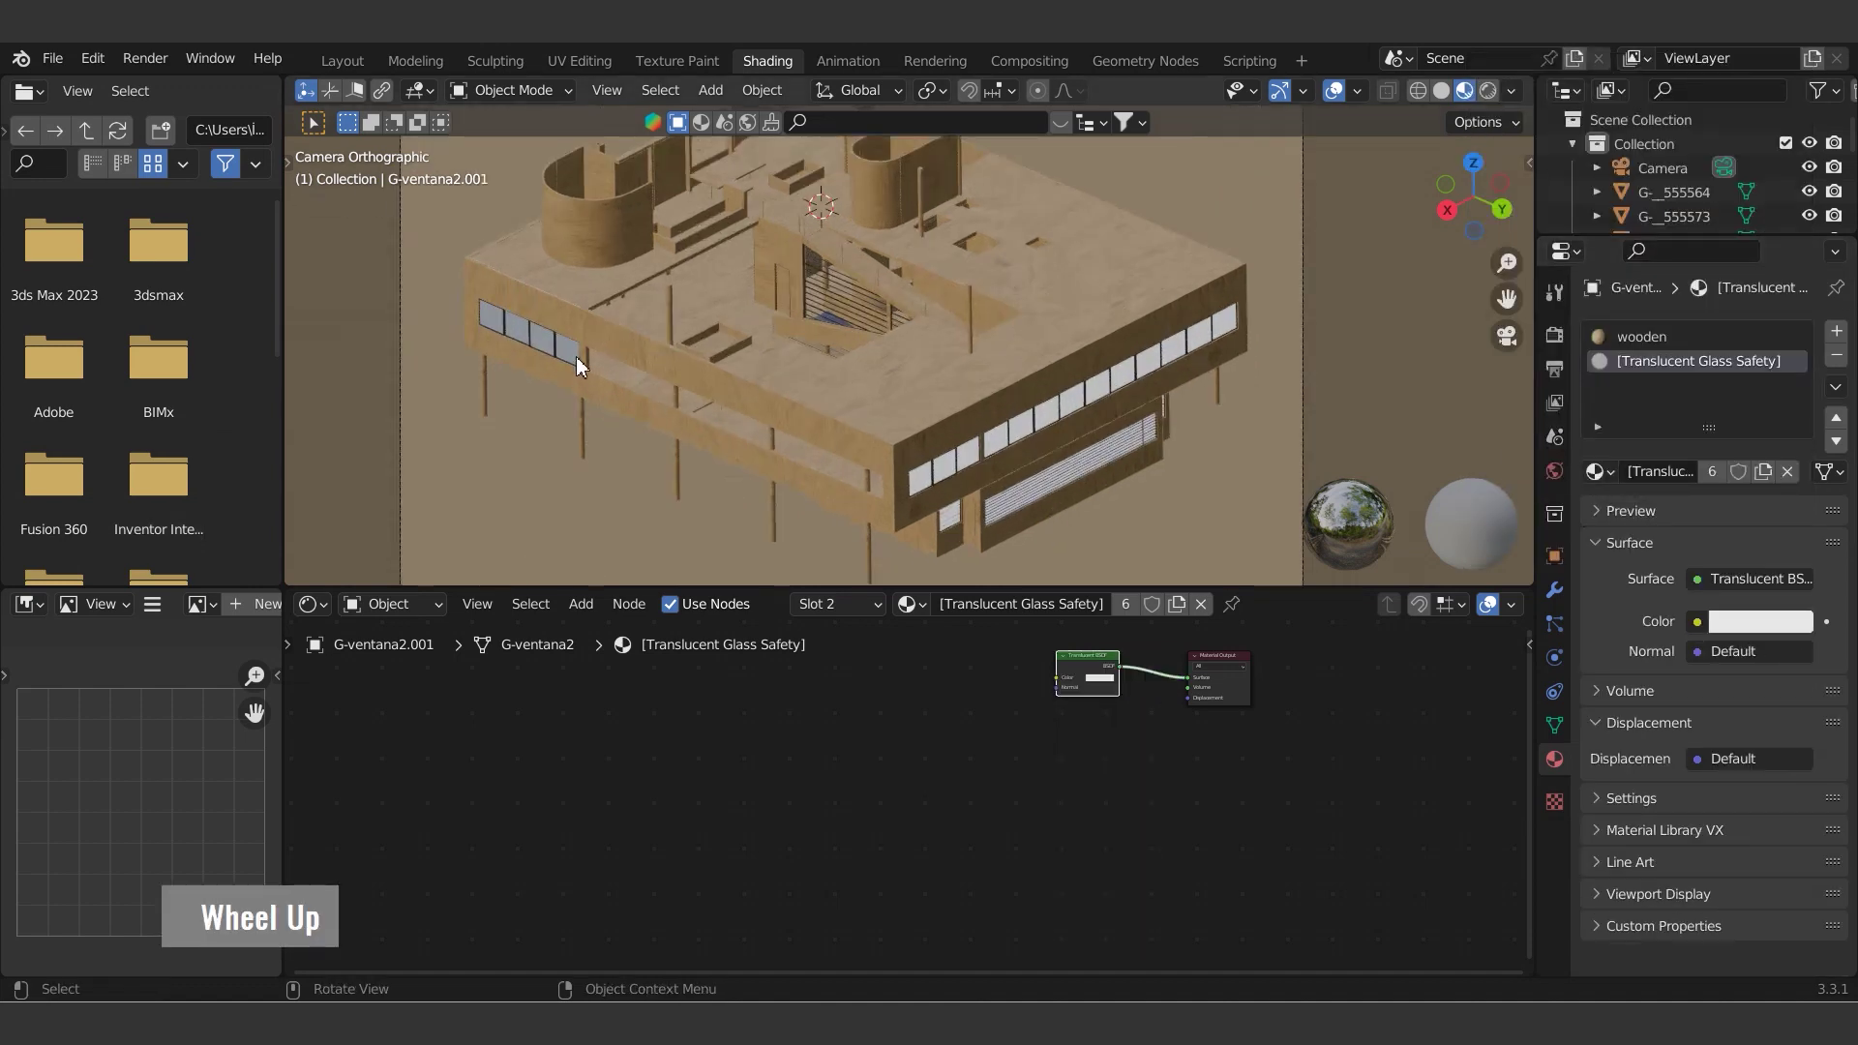
{"action": "double_click", "coordinate": [577, 348]}
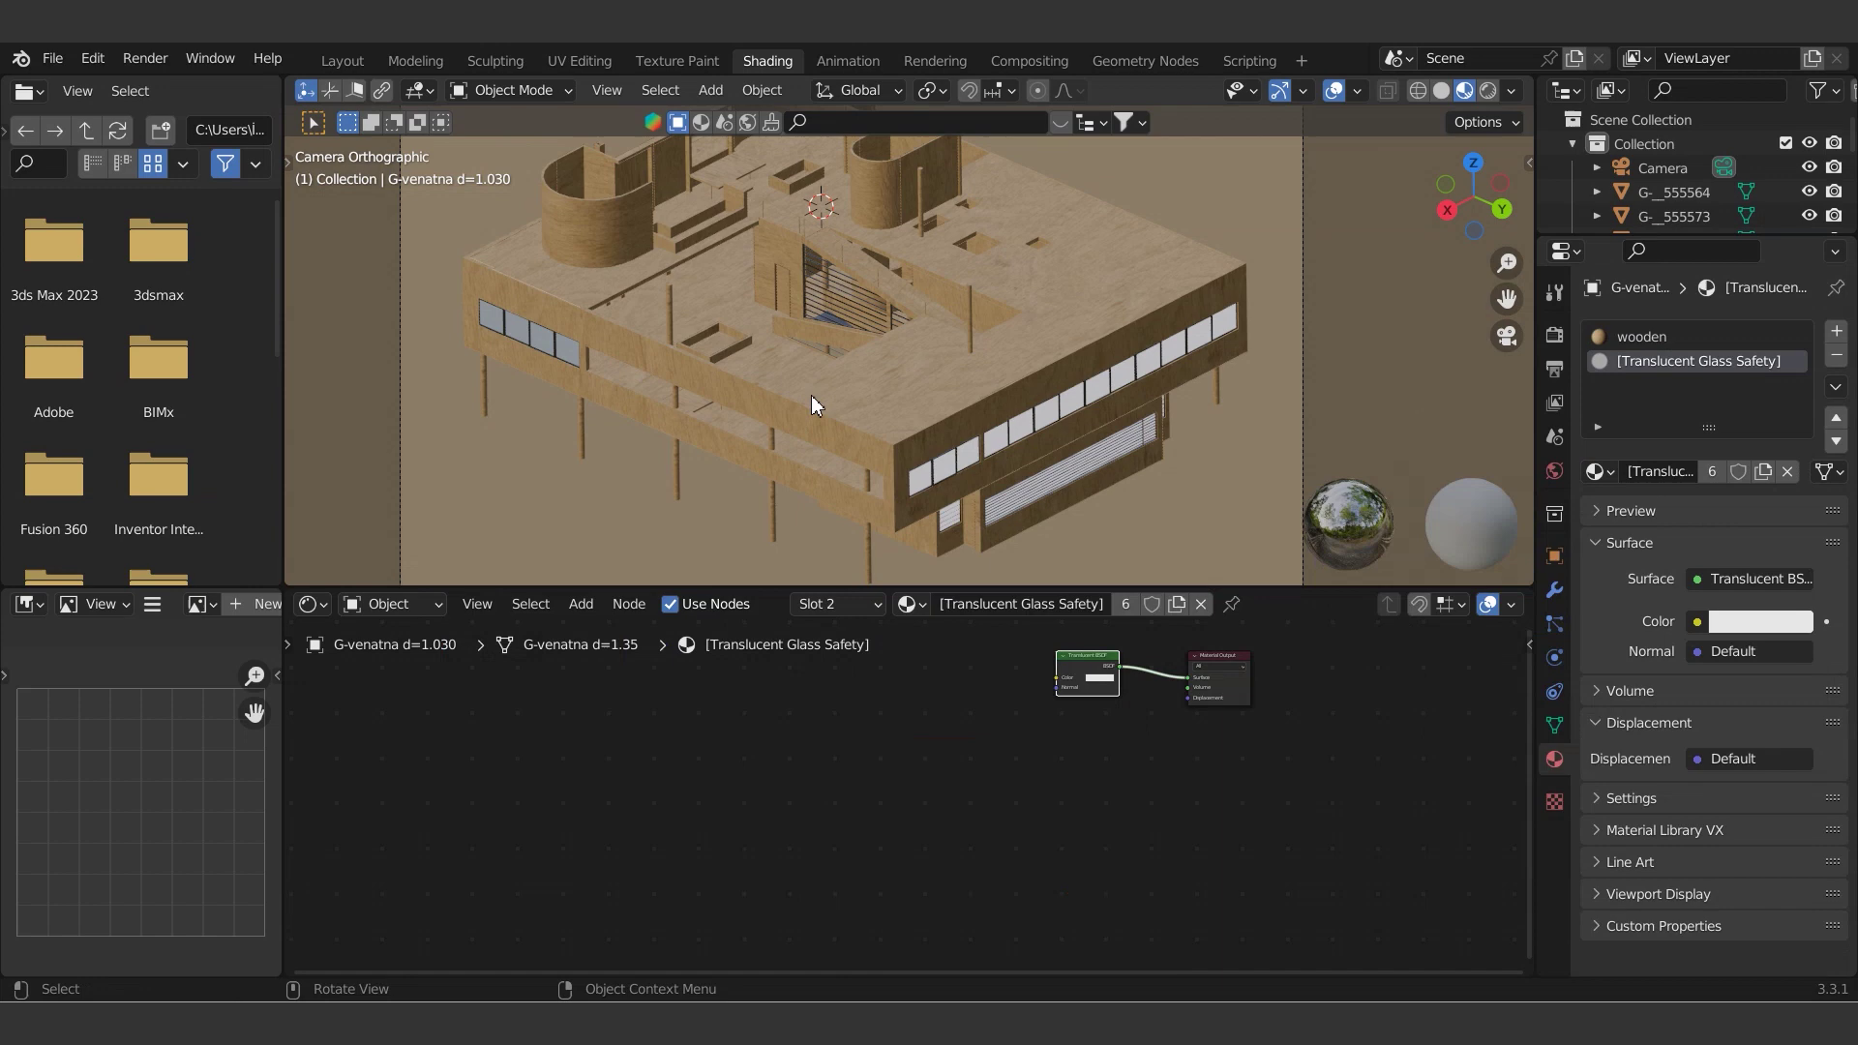
{"action": "scroll", "scroll_direction": "up", "scroll_amount": 3}
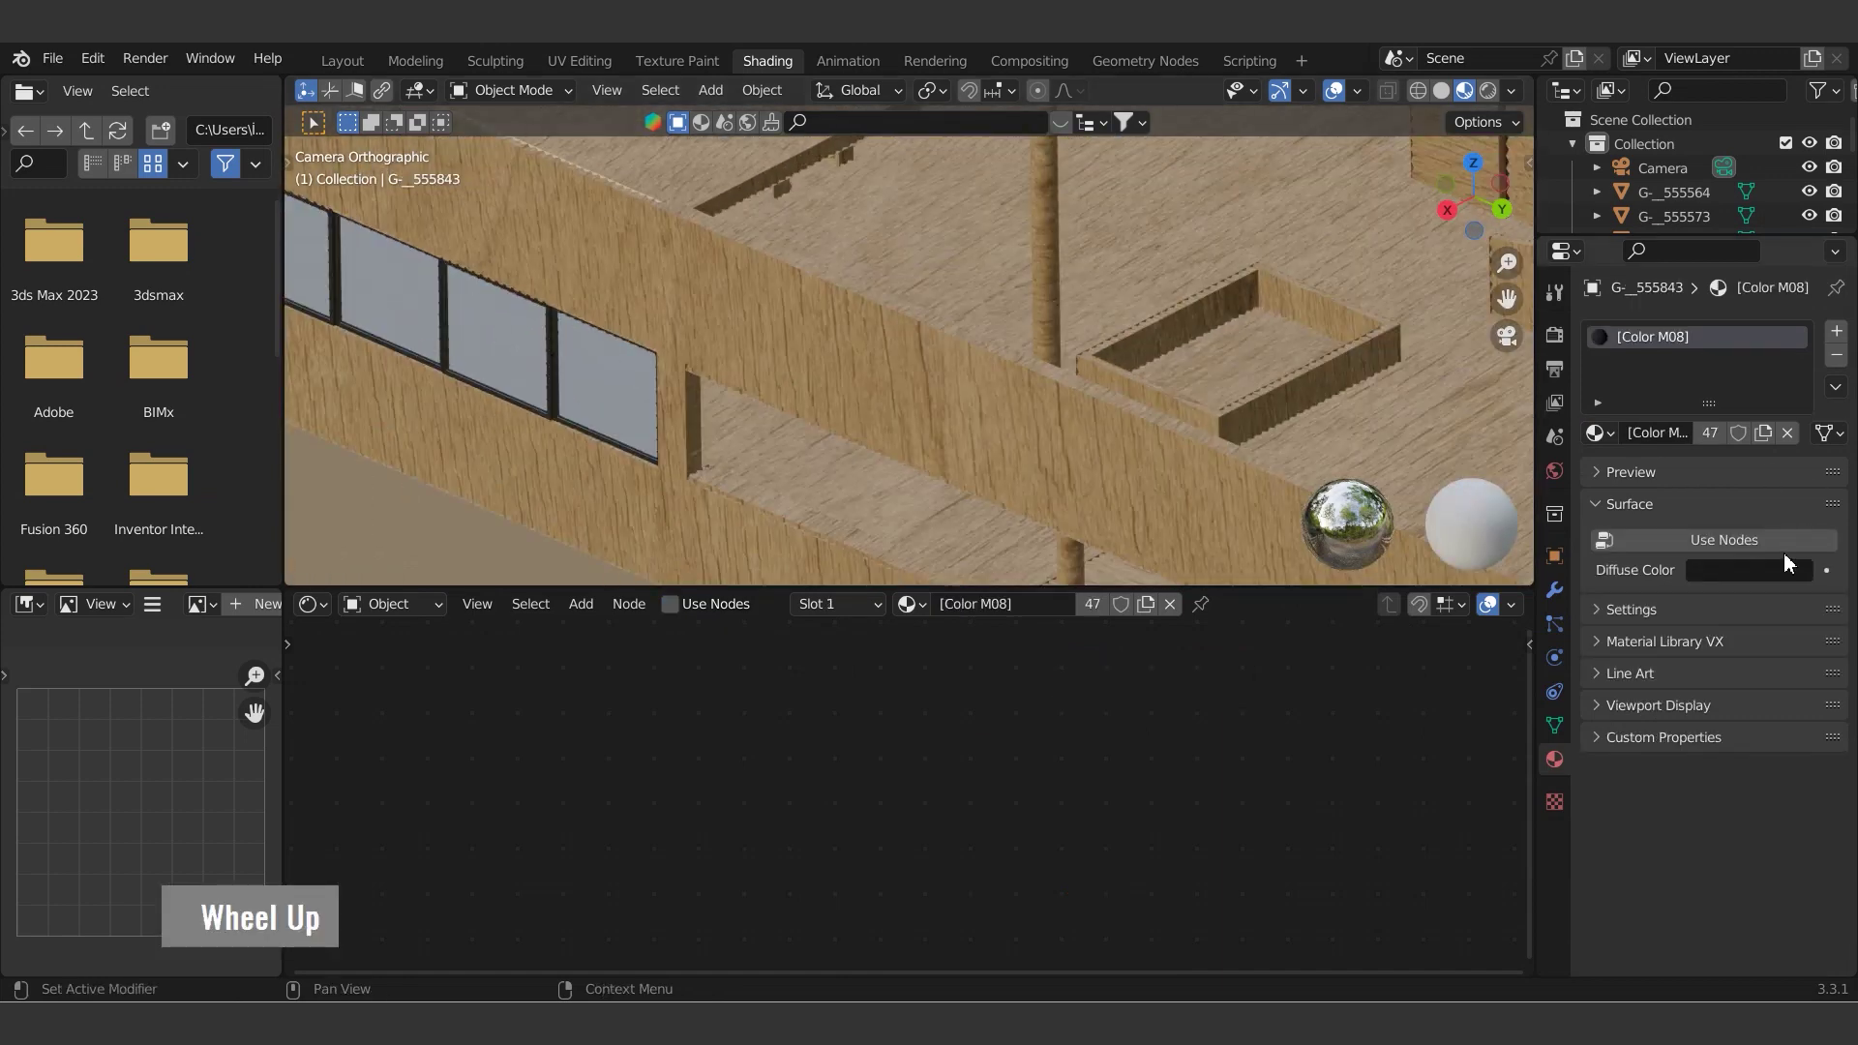
- Select the railings and bring up their Color M09 material for recolouring
{"action": "double_click", "coordinate": [1793, 548]}
{"action": "scroll", "scroll_direction": "down", "scroll_amount": 3}
{"action": "scroll", "scroll_direction": "up", "scroll_amount": 3}
{"action": "scroll", "scroll_direction": "down", "scroll_amount": 3}
{"action": "scroll", "scroll_direction": "up", "scroll_amount": 3}
{"action": "key", "text": "Tab"}
{"action": "scroll", "scroll_direction": "up", "scroll_amount": 3}
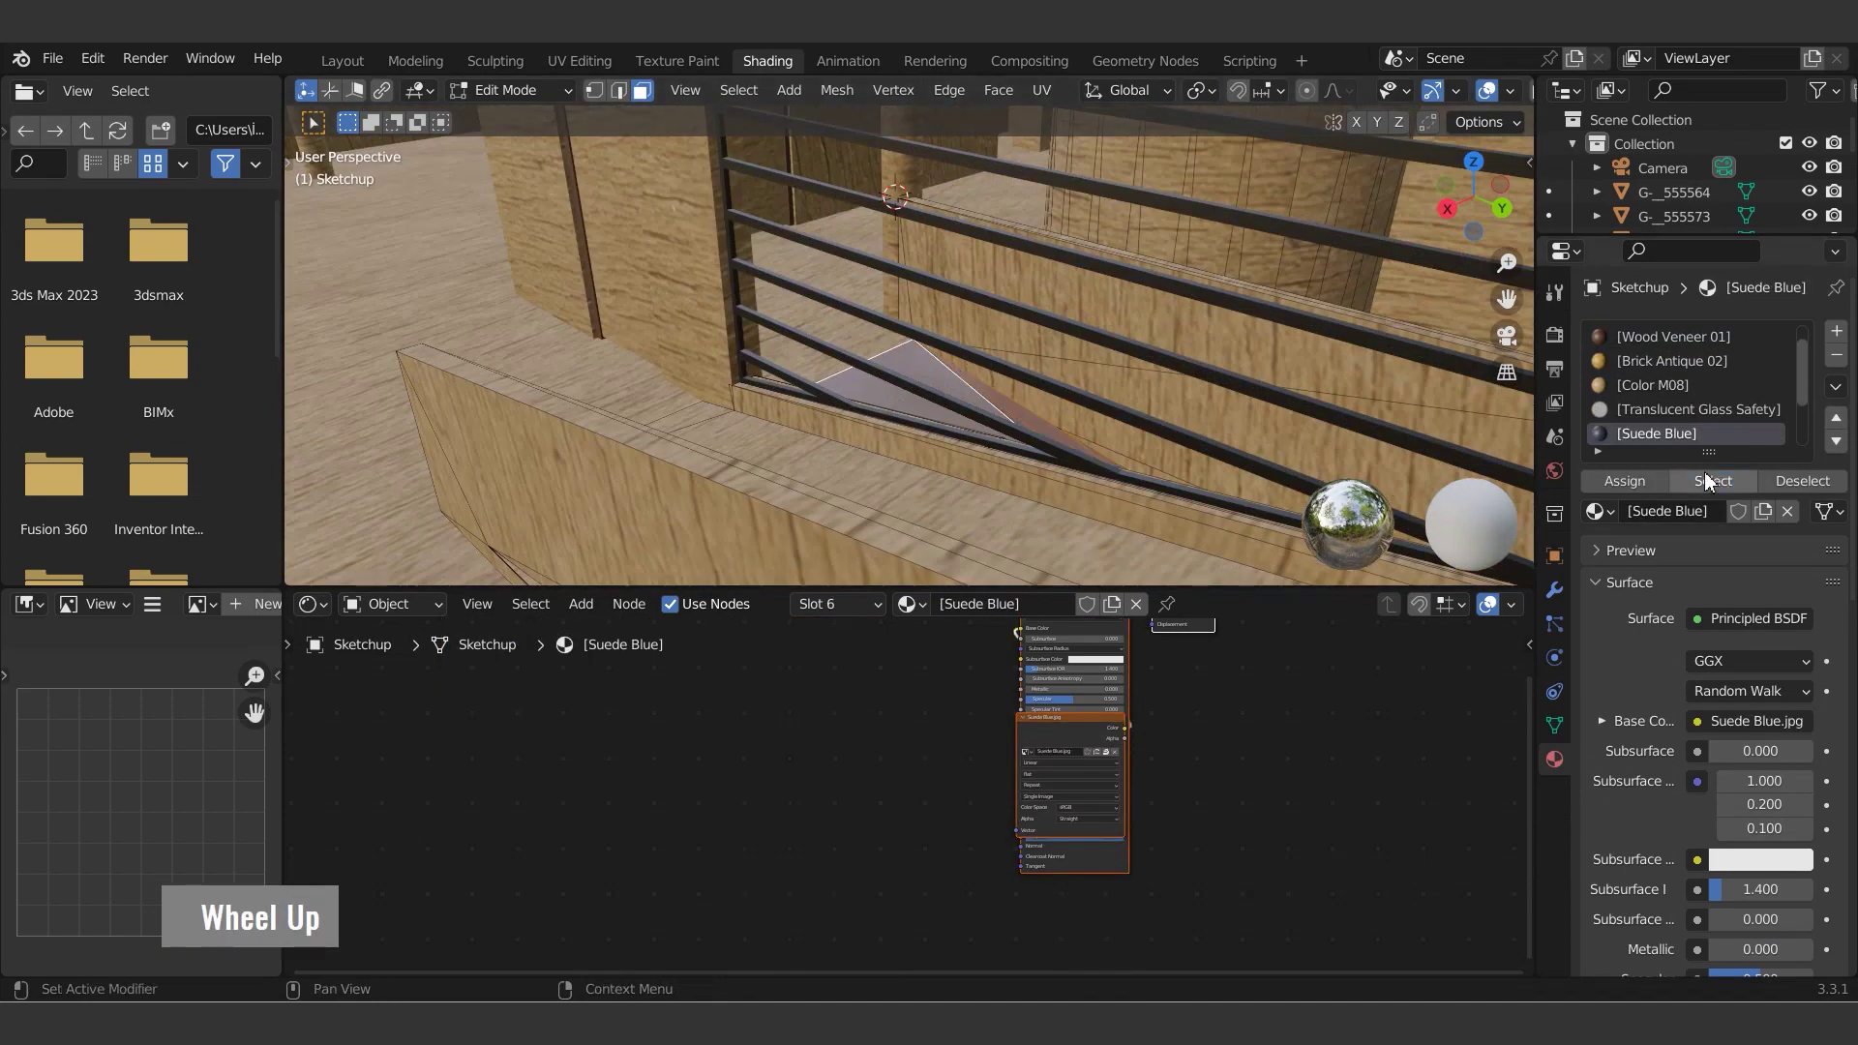
{"action": "type", "text": "woo"}
{"action": "key", "text": "Tab"}
- Set the railing material's Base Color to tan
{"action": "type", "text": "woo O"}
{"action": "double_click", "coordinate": [1024, 380]}
{"action": "scroll", "scroll_direction": "down", "scroll_amount": 3}
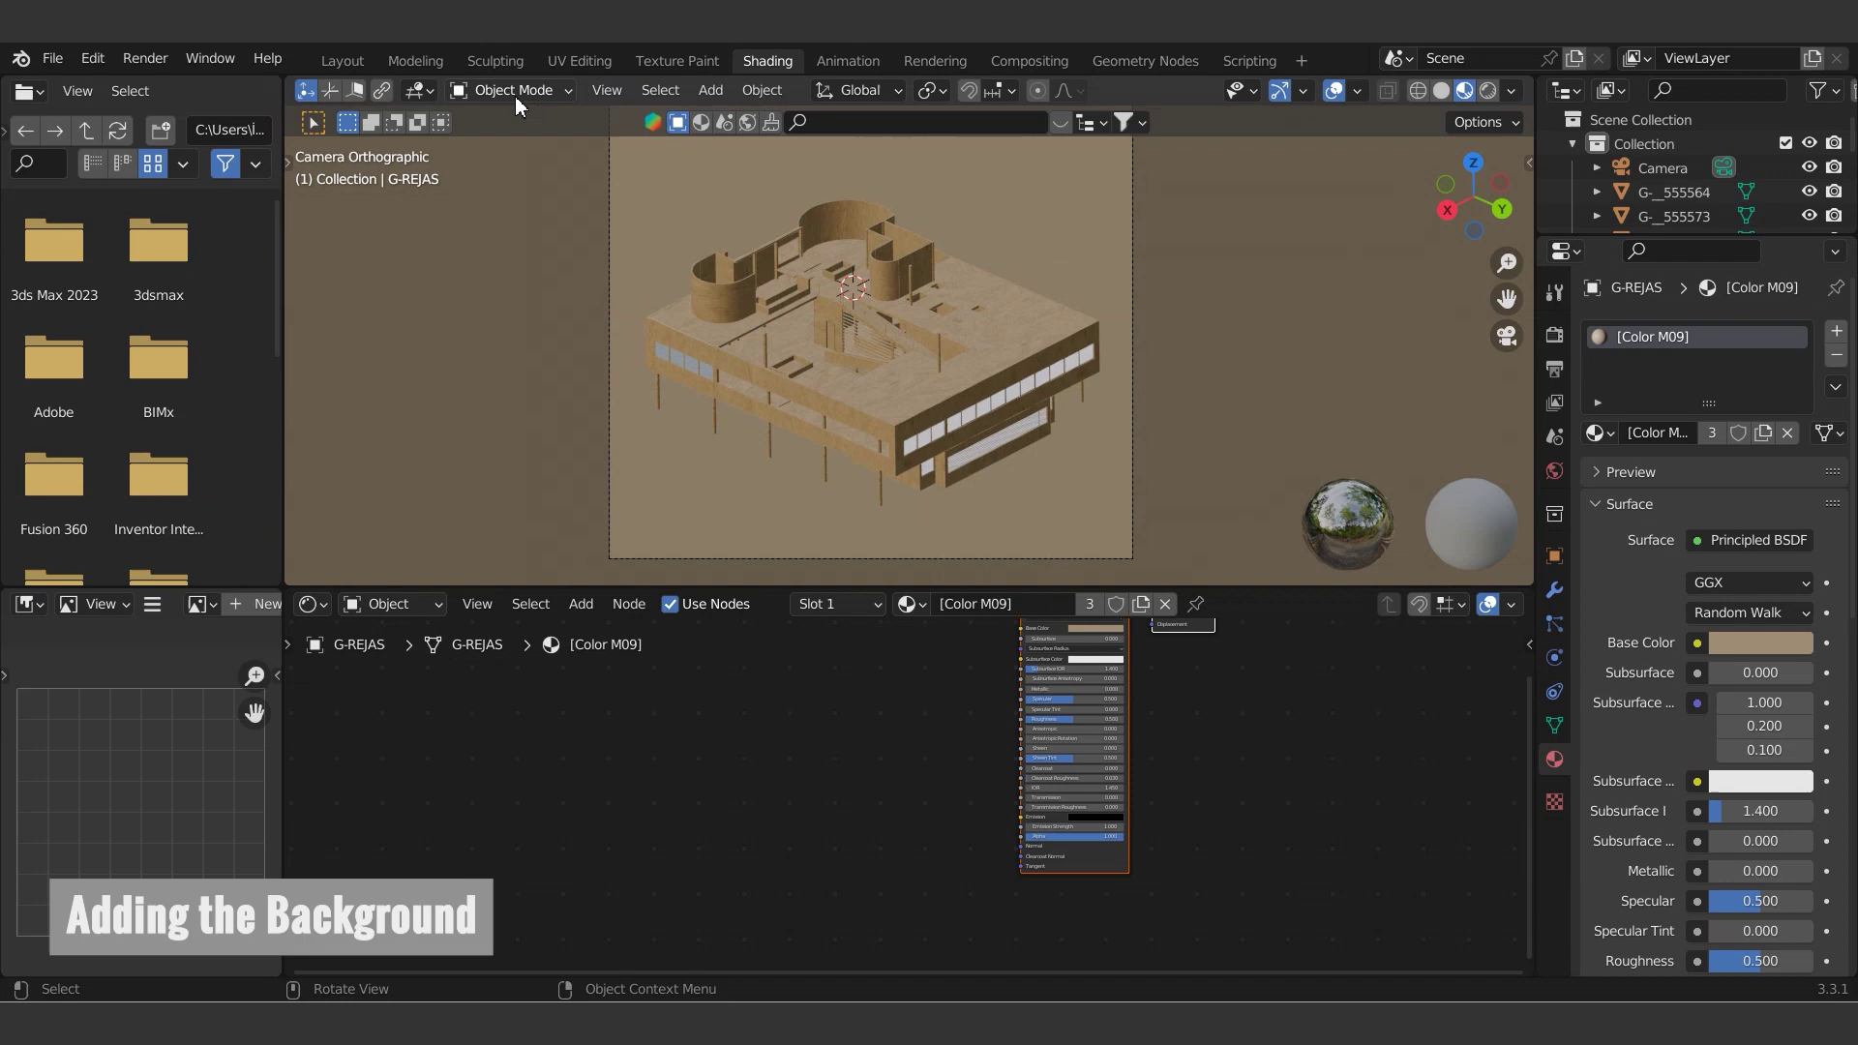
{"action": "scroll", "scroll_direction": "down", "scroll_amount": 3}
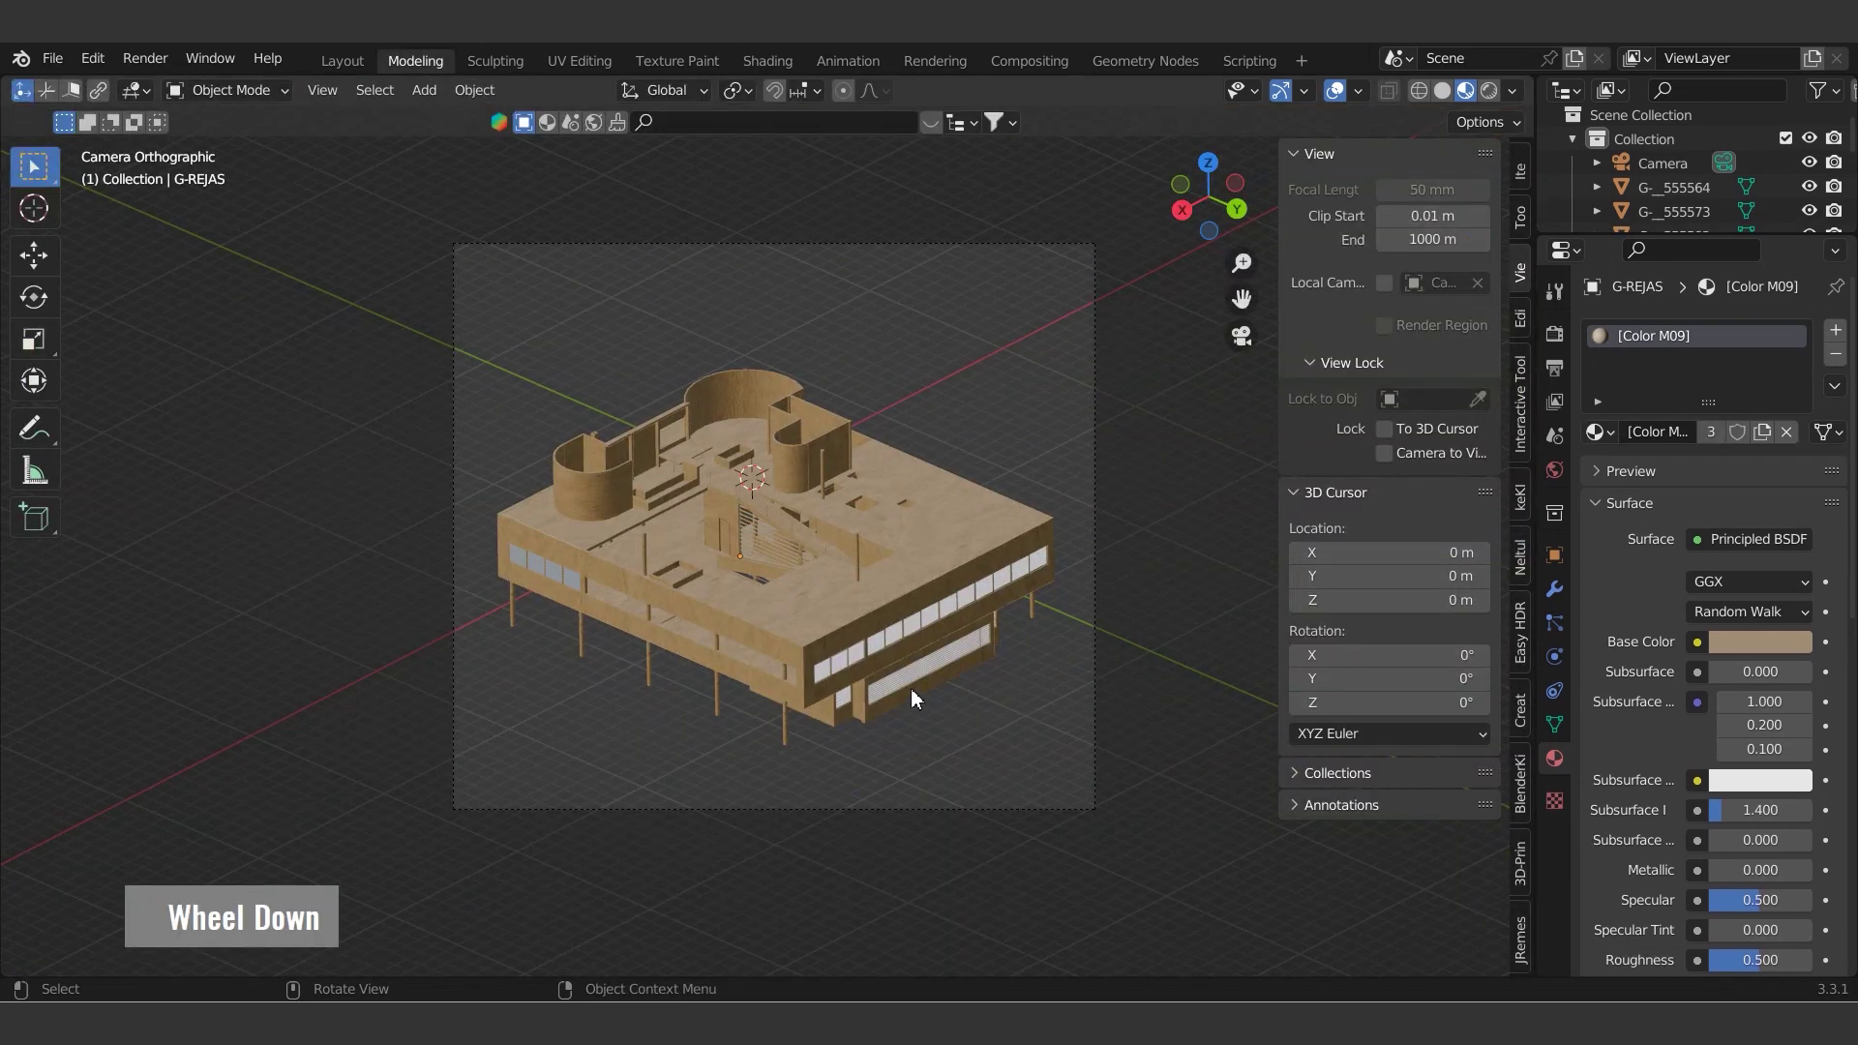
- Add a large plane below the building and name it Background
{"action": "key", "text": "a"}
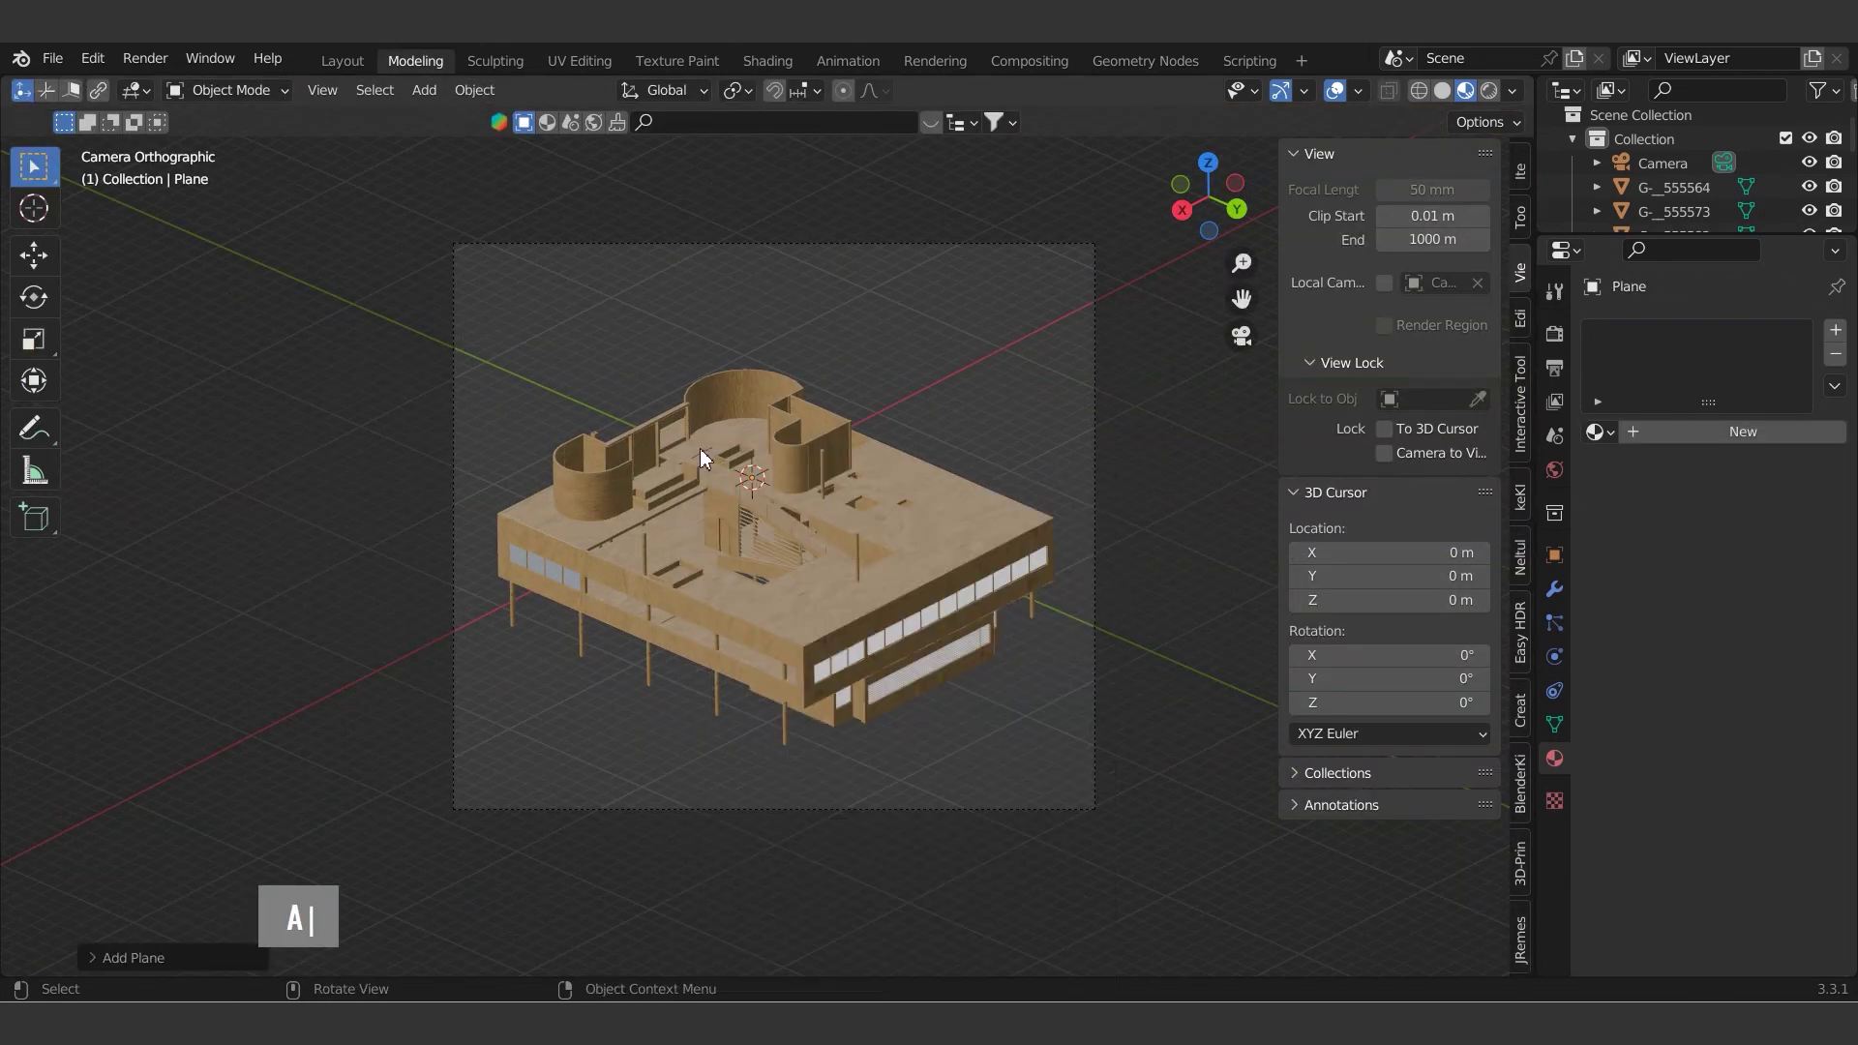
{"action": "key", "text": "s"}
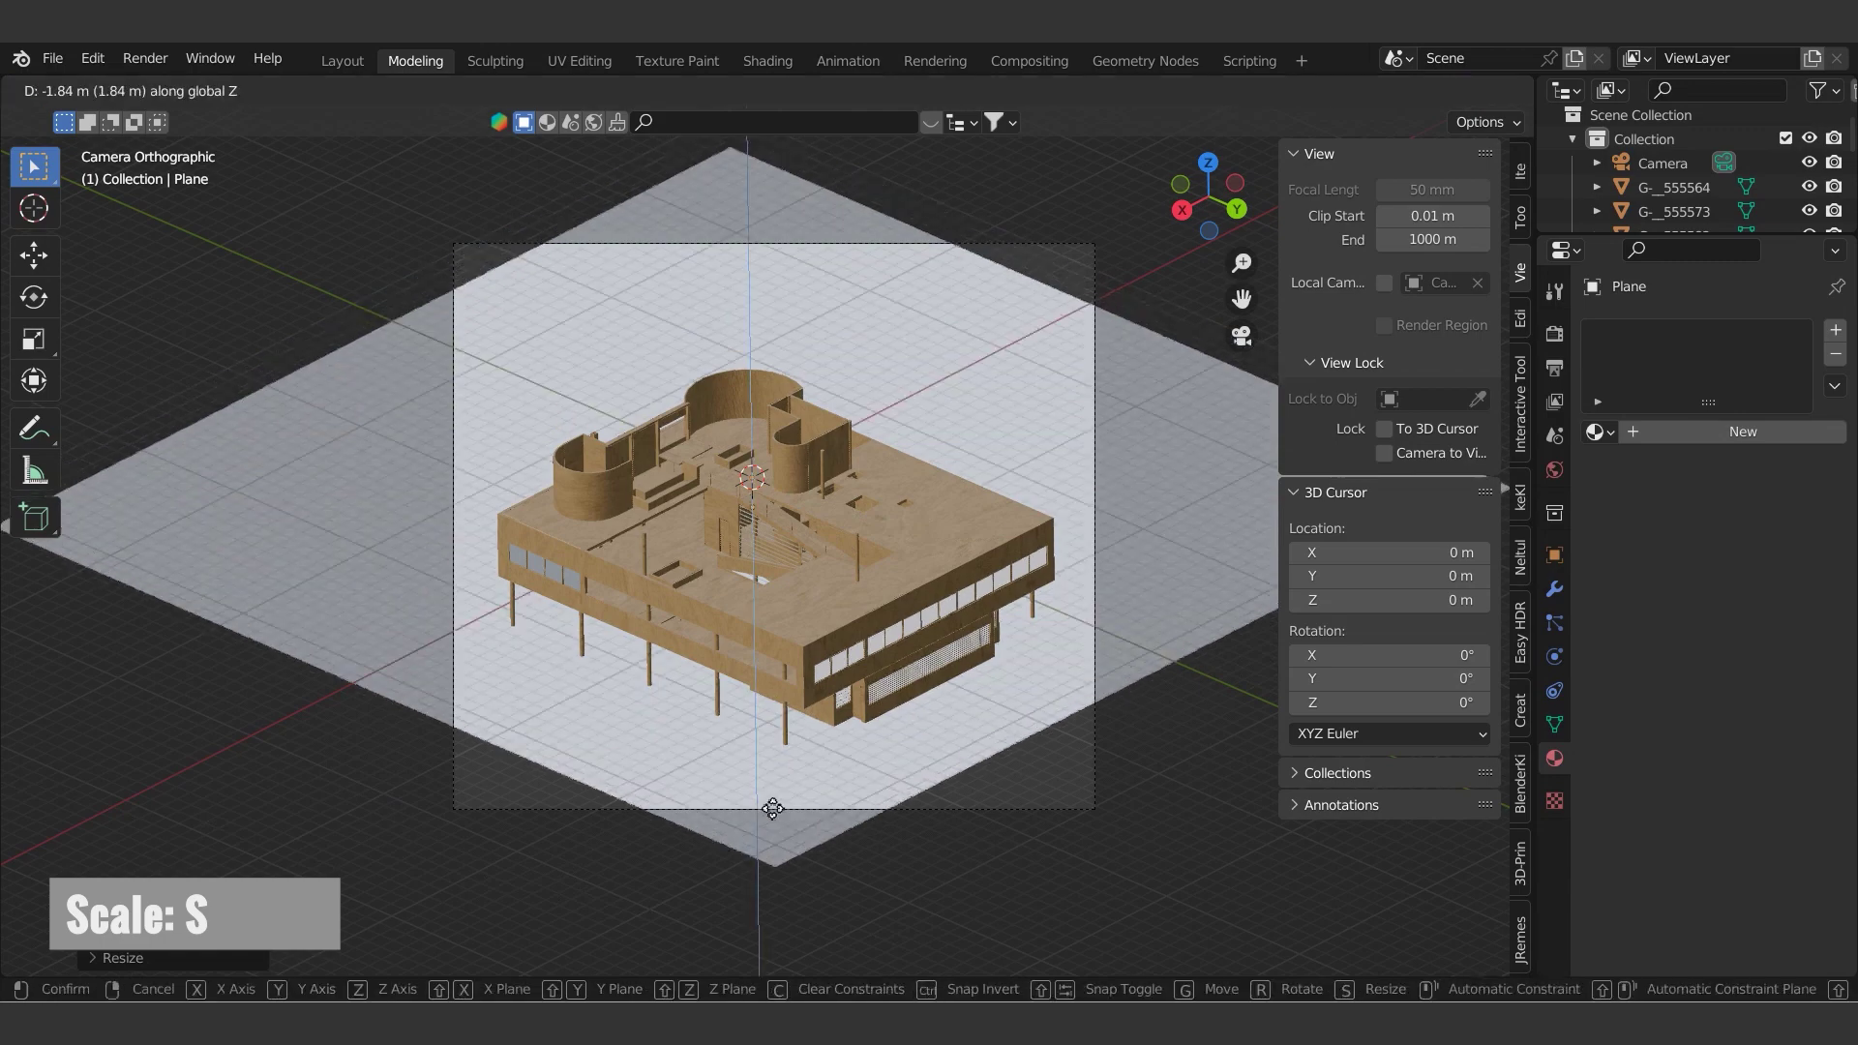
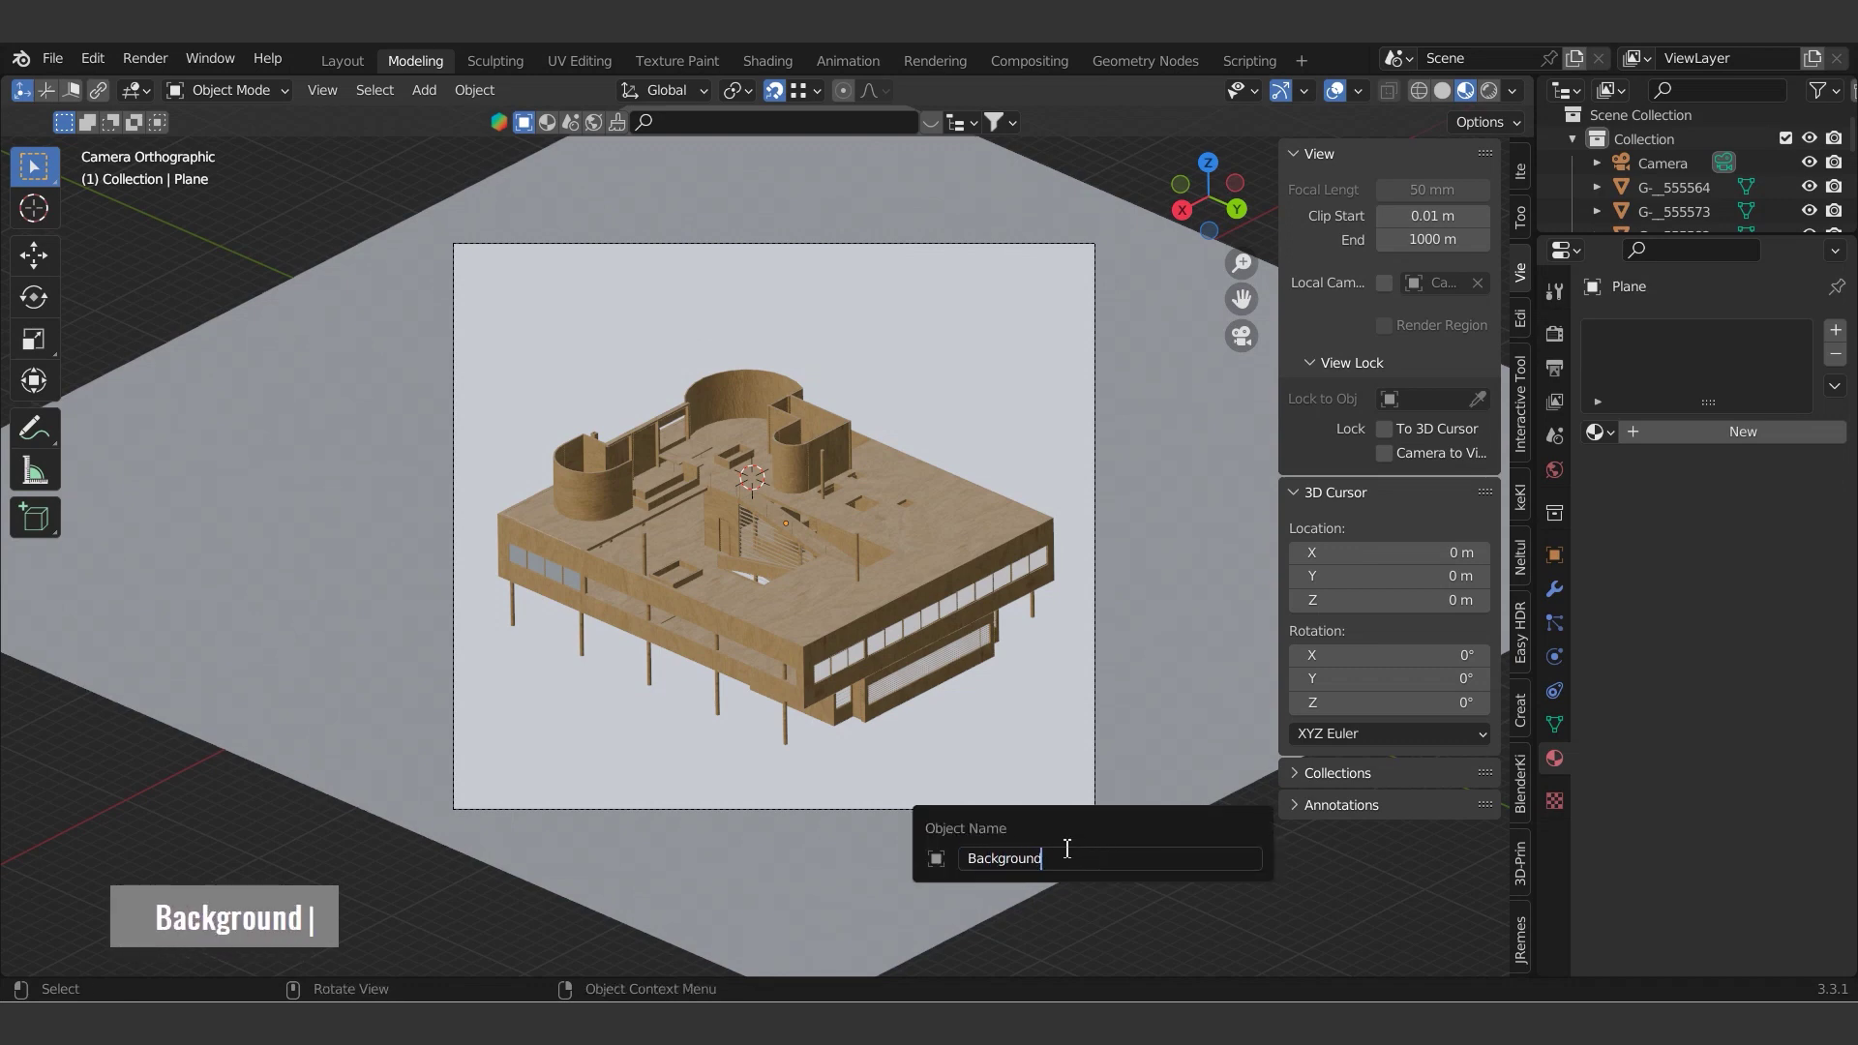
{"action": "key", "text": "Return"}
- Give the Background plane a new material named Paper
{"action": "double_click", "coordinate": [1840, 333]}
{"action": "key", "text": "BackSpace"}
{"action": "type", "text": "paper |"}
{"action": "key", "text": "Return"}
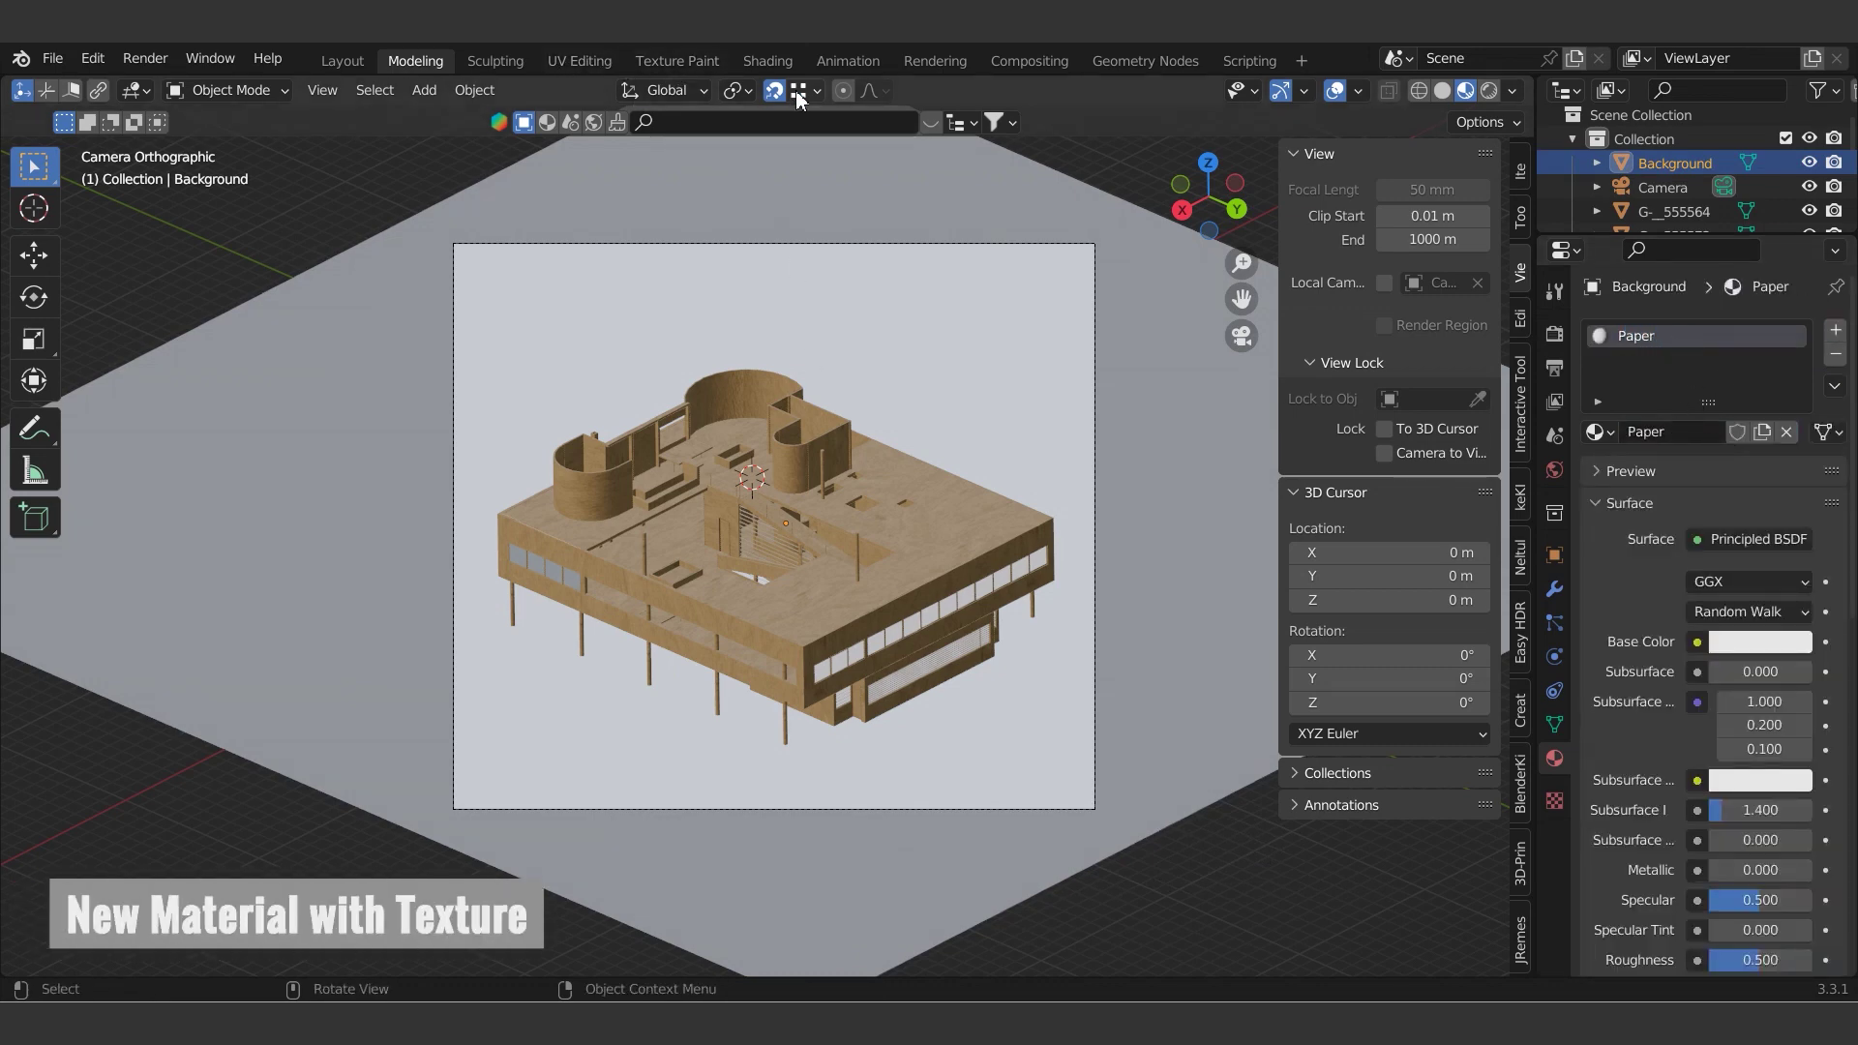
- Paste the image-texture node group into the Paper material
{"action": "middle_click", "coordinate": [1051, 689]}
{"action": "double_click", "coordinate": [478, 239]}
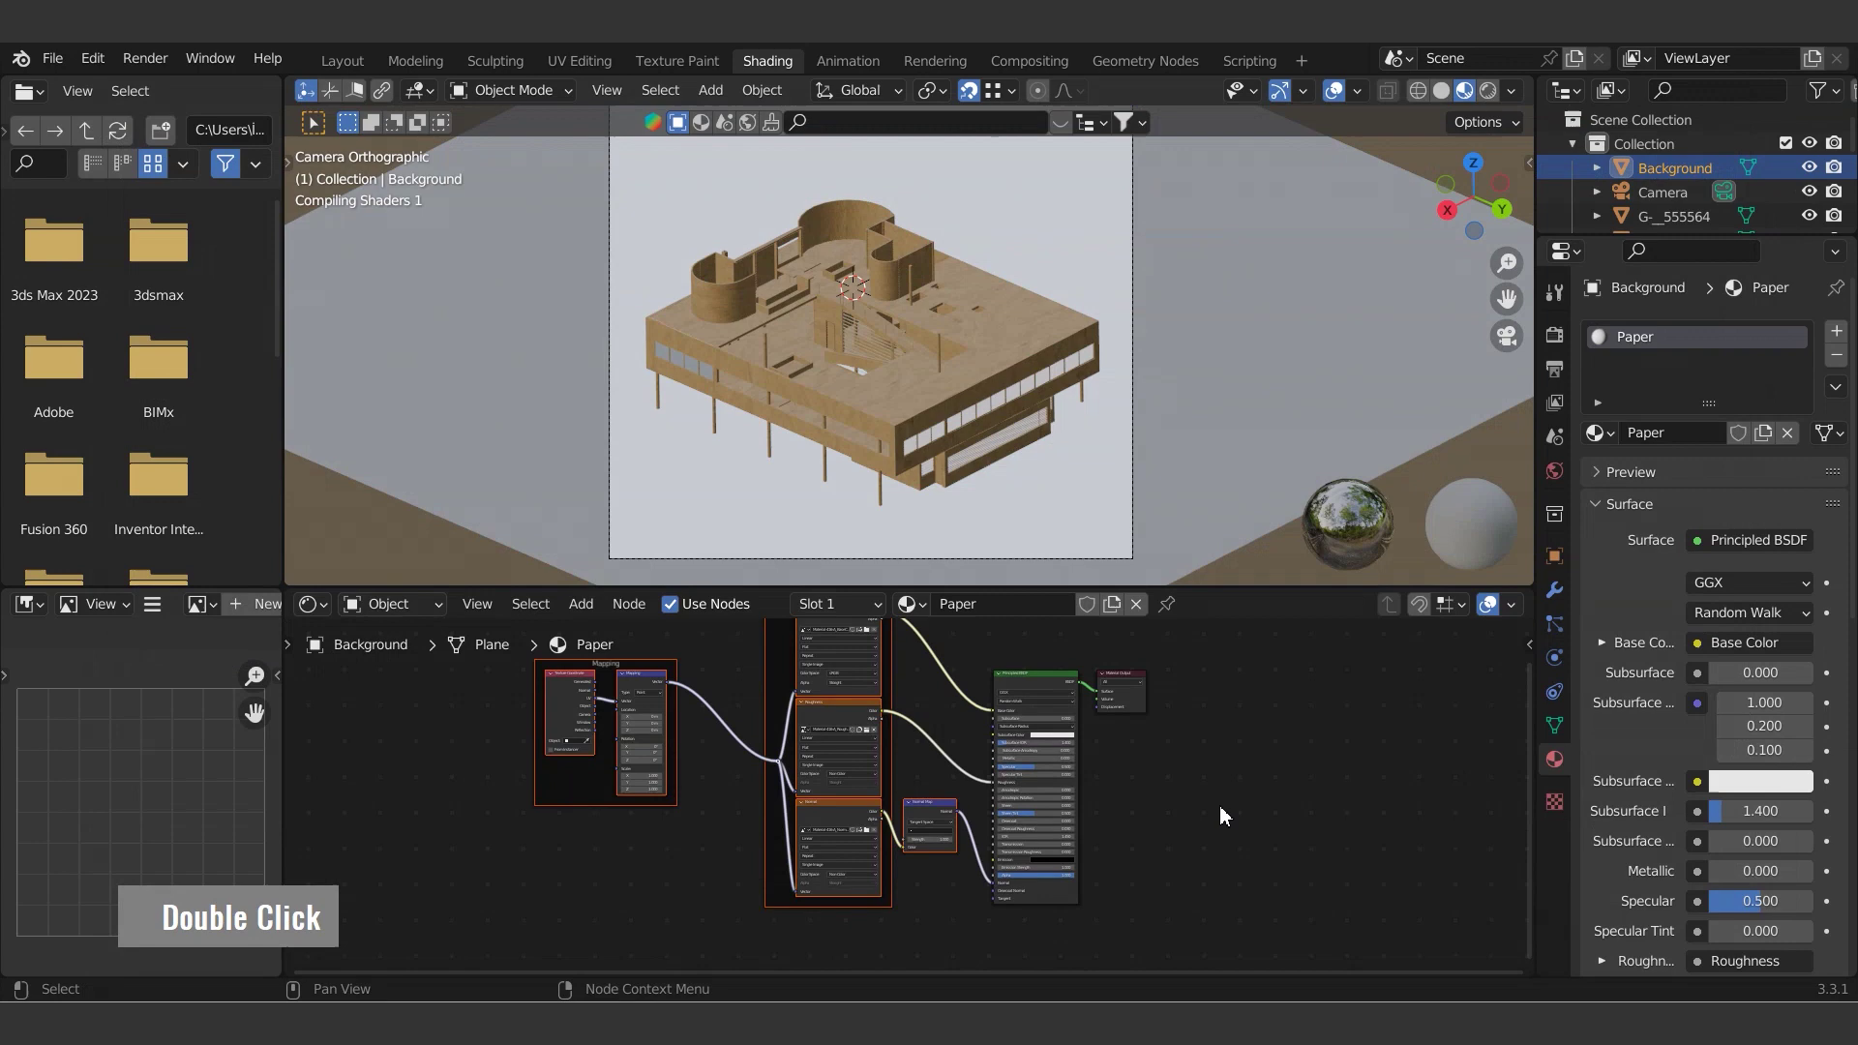
{"action": "scroll", "scroll_direction": "up", "scroll_amount": 3}
- Set the Paper material's Mapping scale to X 3, Y 3, Z 1
{"action": "type", "text": "3|"}
{"action": "key", "text": "Return"}
{"action": "scroll", "scroll_direction": "up", "scroll_amount": 3}
{"action": "type", "text": "6|"}
{"action": "key", "text": "Return"}
{"action": "type", "text": "6|"}
{"action": "key", "text": "Return"}
{"action": "key", "text": "Return"}
- Fill the holes in the G-TECHO roof slab by selecting each hole's rim and making faces
{"action": "type", "text": "3|"}
{"action": "key", "text": "Return"}
{"action": "key", "text": "Return"}
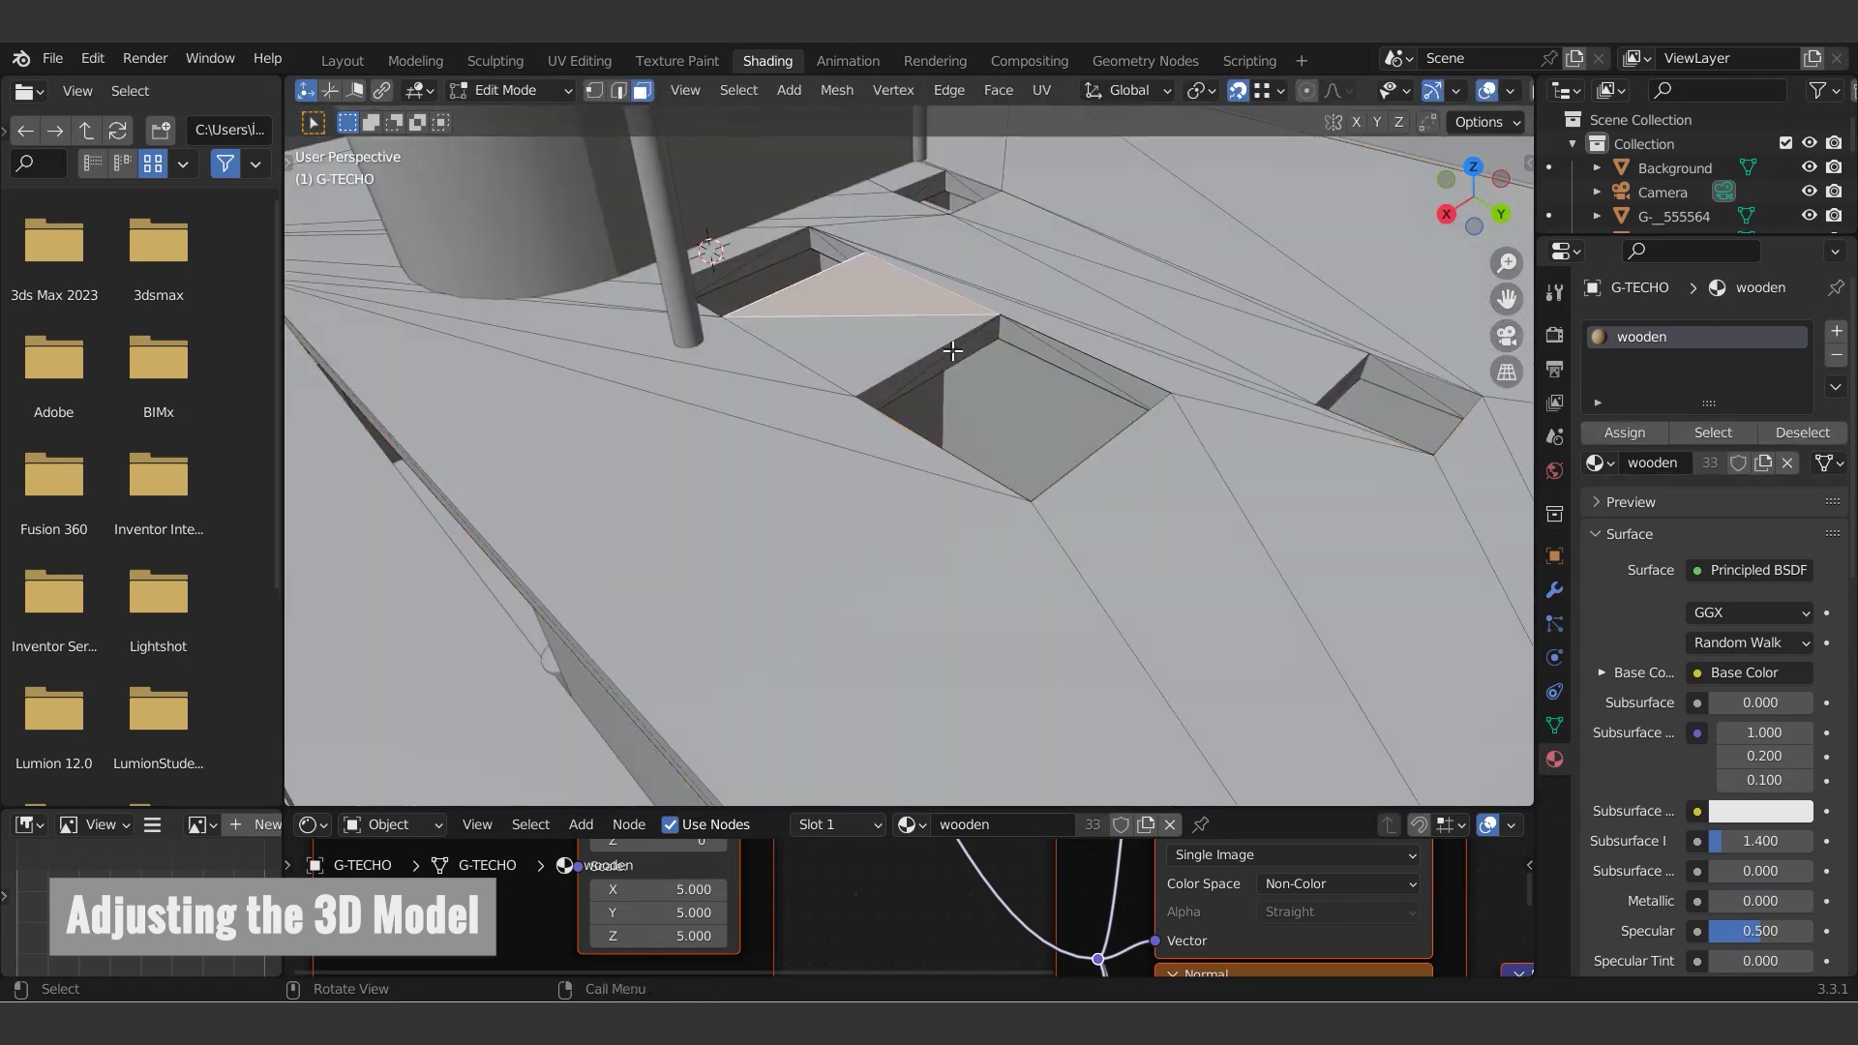
{"action": "type", "text": "32"}
{"action": "double_click", "coordinate": [931, 344]}
{"action": "left_click", "coordinate": [1024, 318]}
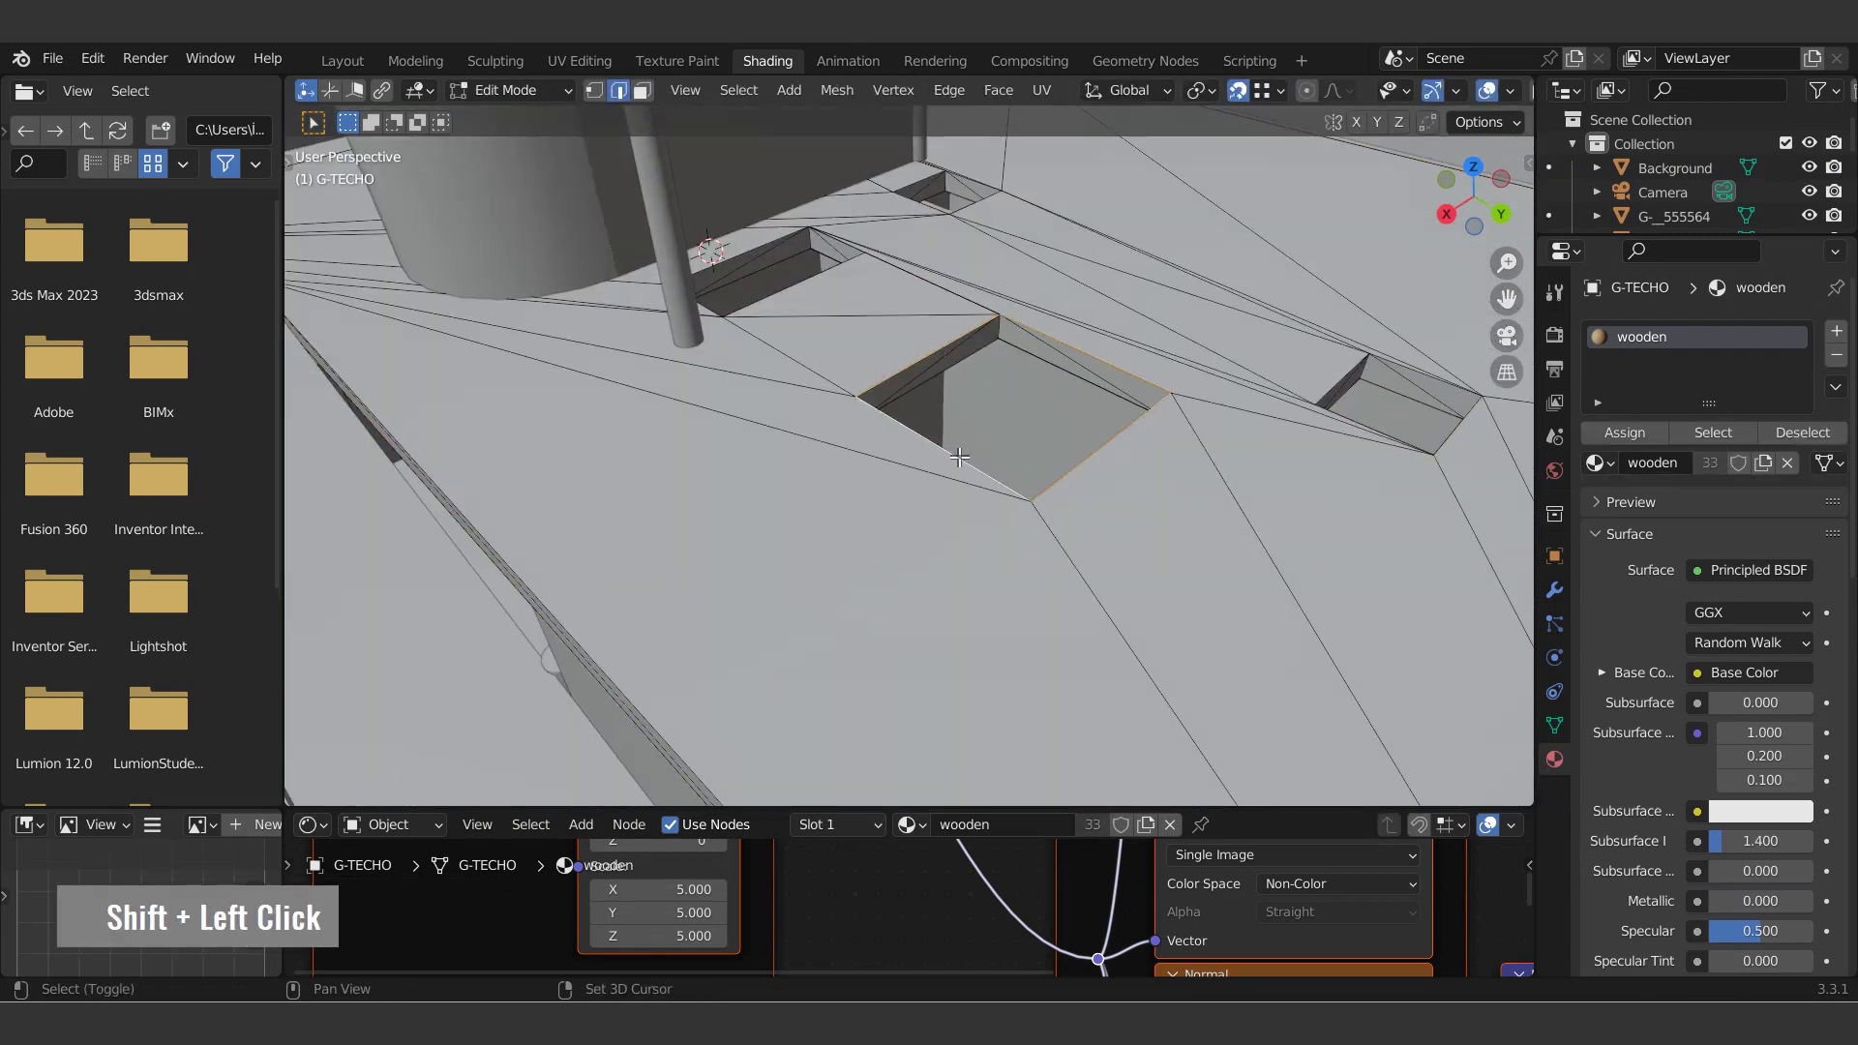
{"action": "type", "text": "f"}
{"action": "left_click", "coordinate": [829, 232]}
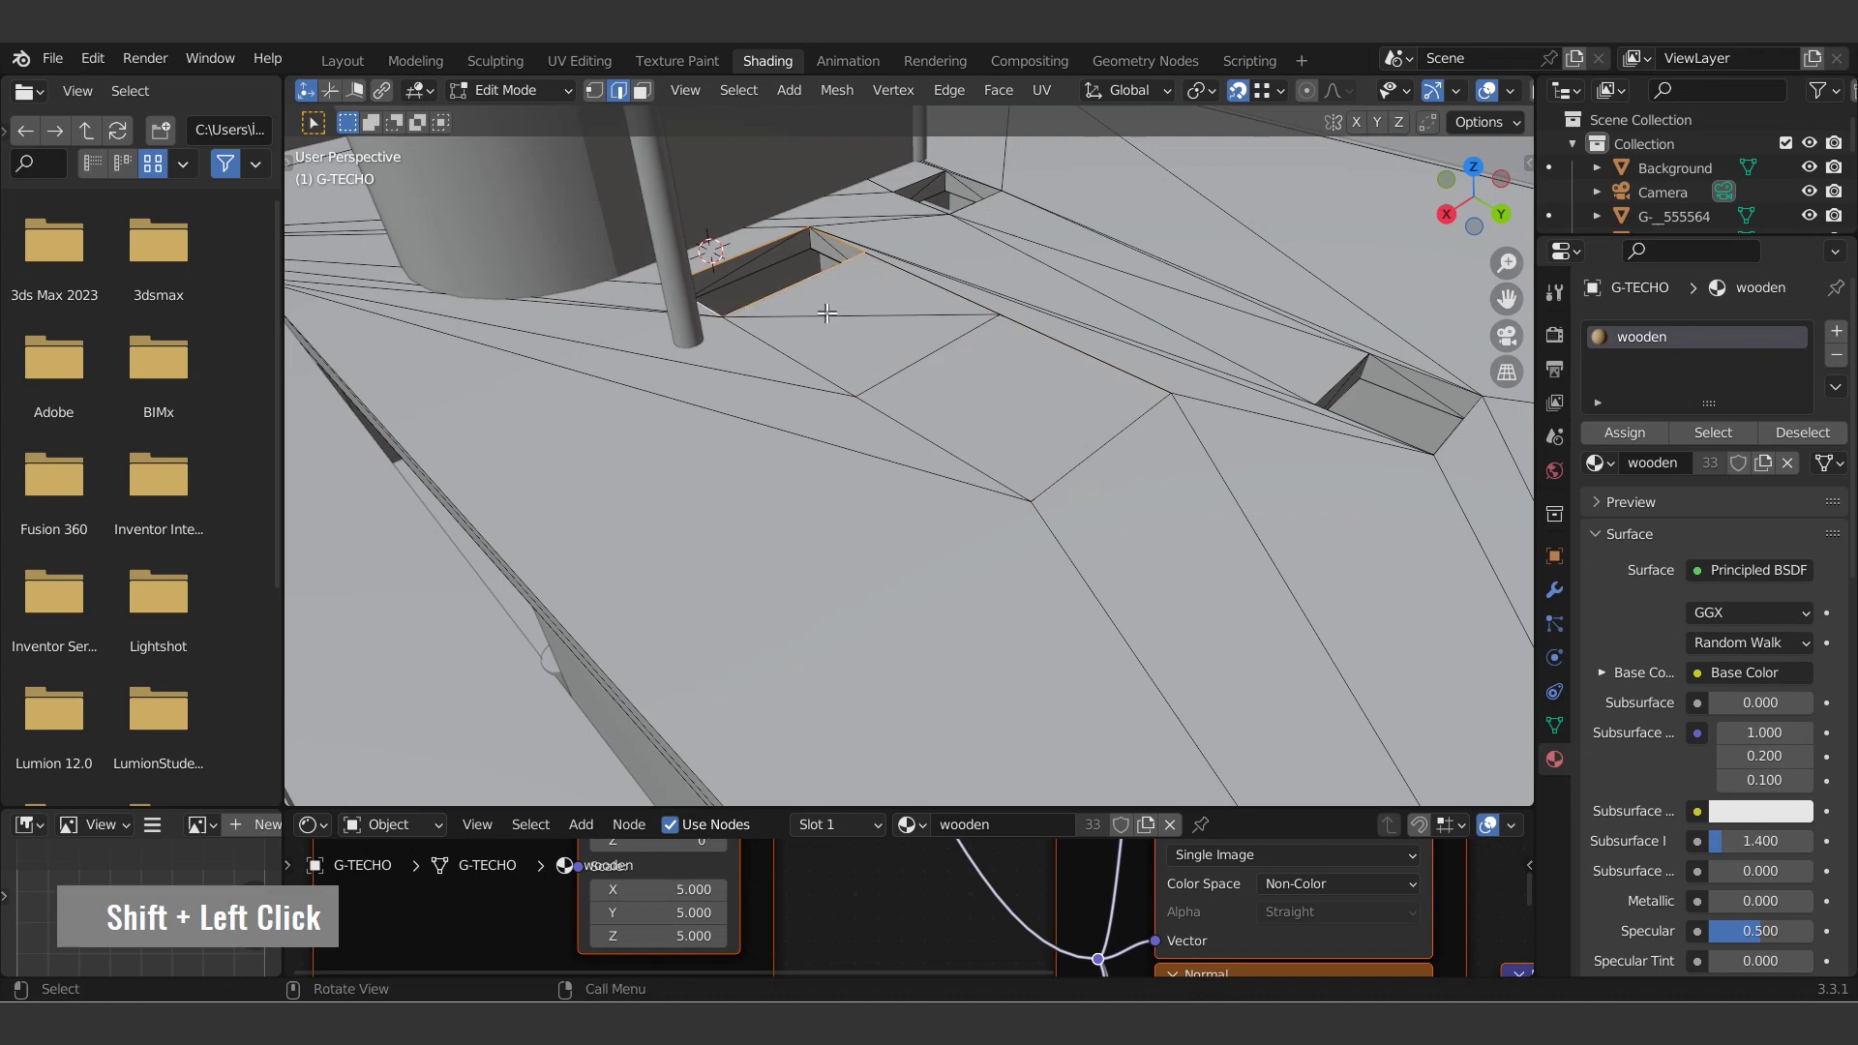
{"action": "scroll", "scroll_direction": "up", "scroll_amount": 3}
{"action": "left_click", "coordinate": [927, 197]}
{"action": "left_click", "coordinate": [1045, 310]}
{"action": "type", "text": "f|"}
{"action": "scroll", "scroll_direction": "down", "scroll_amount": 3}
{"action": "type", "text": "f|"}
{"action": "left_click", "coordinate": [1059, 497]}
{"action": "left_click", "coordinate": [1145, 560]}
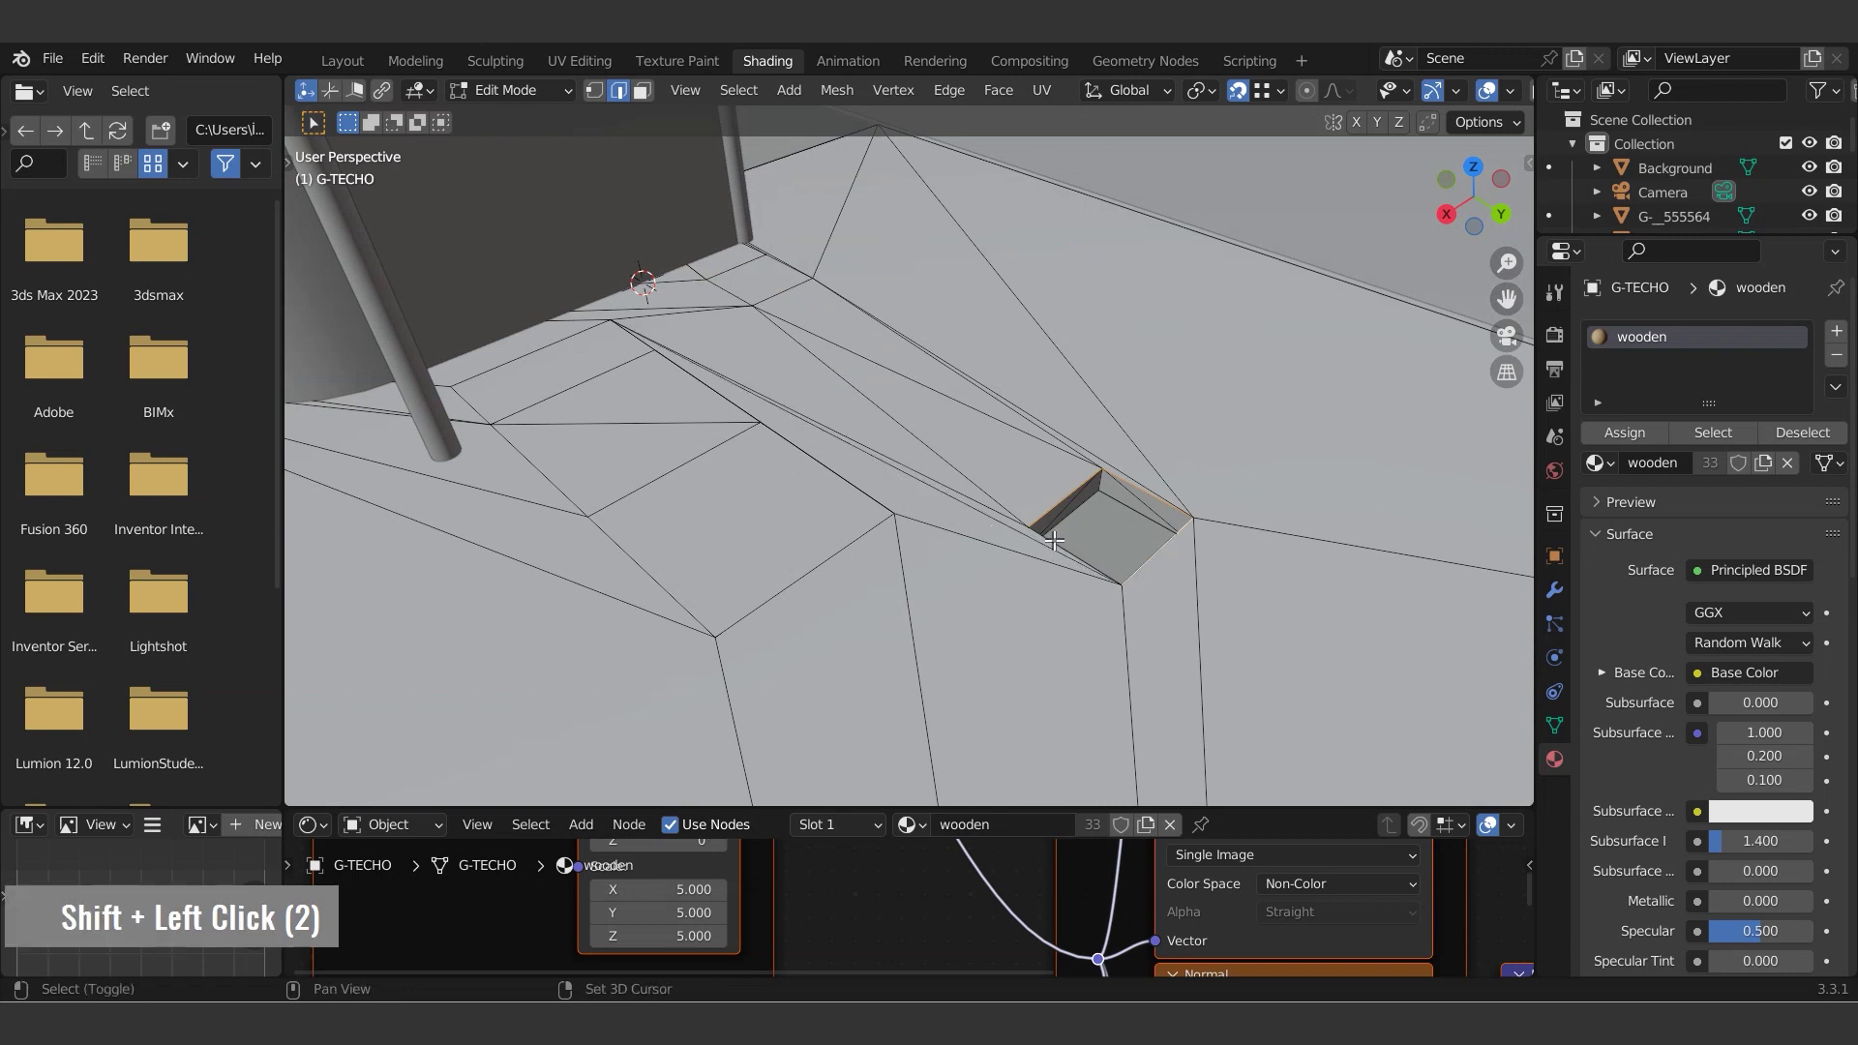
{"action": "type", "text": "f|"}
- Extrude selected roof faces upward, inset their tops and sink them into hollow planter boxes
{"action": "left_click", "coordinate": [720, 376]}
{"action": "key", "text": "e"}
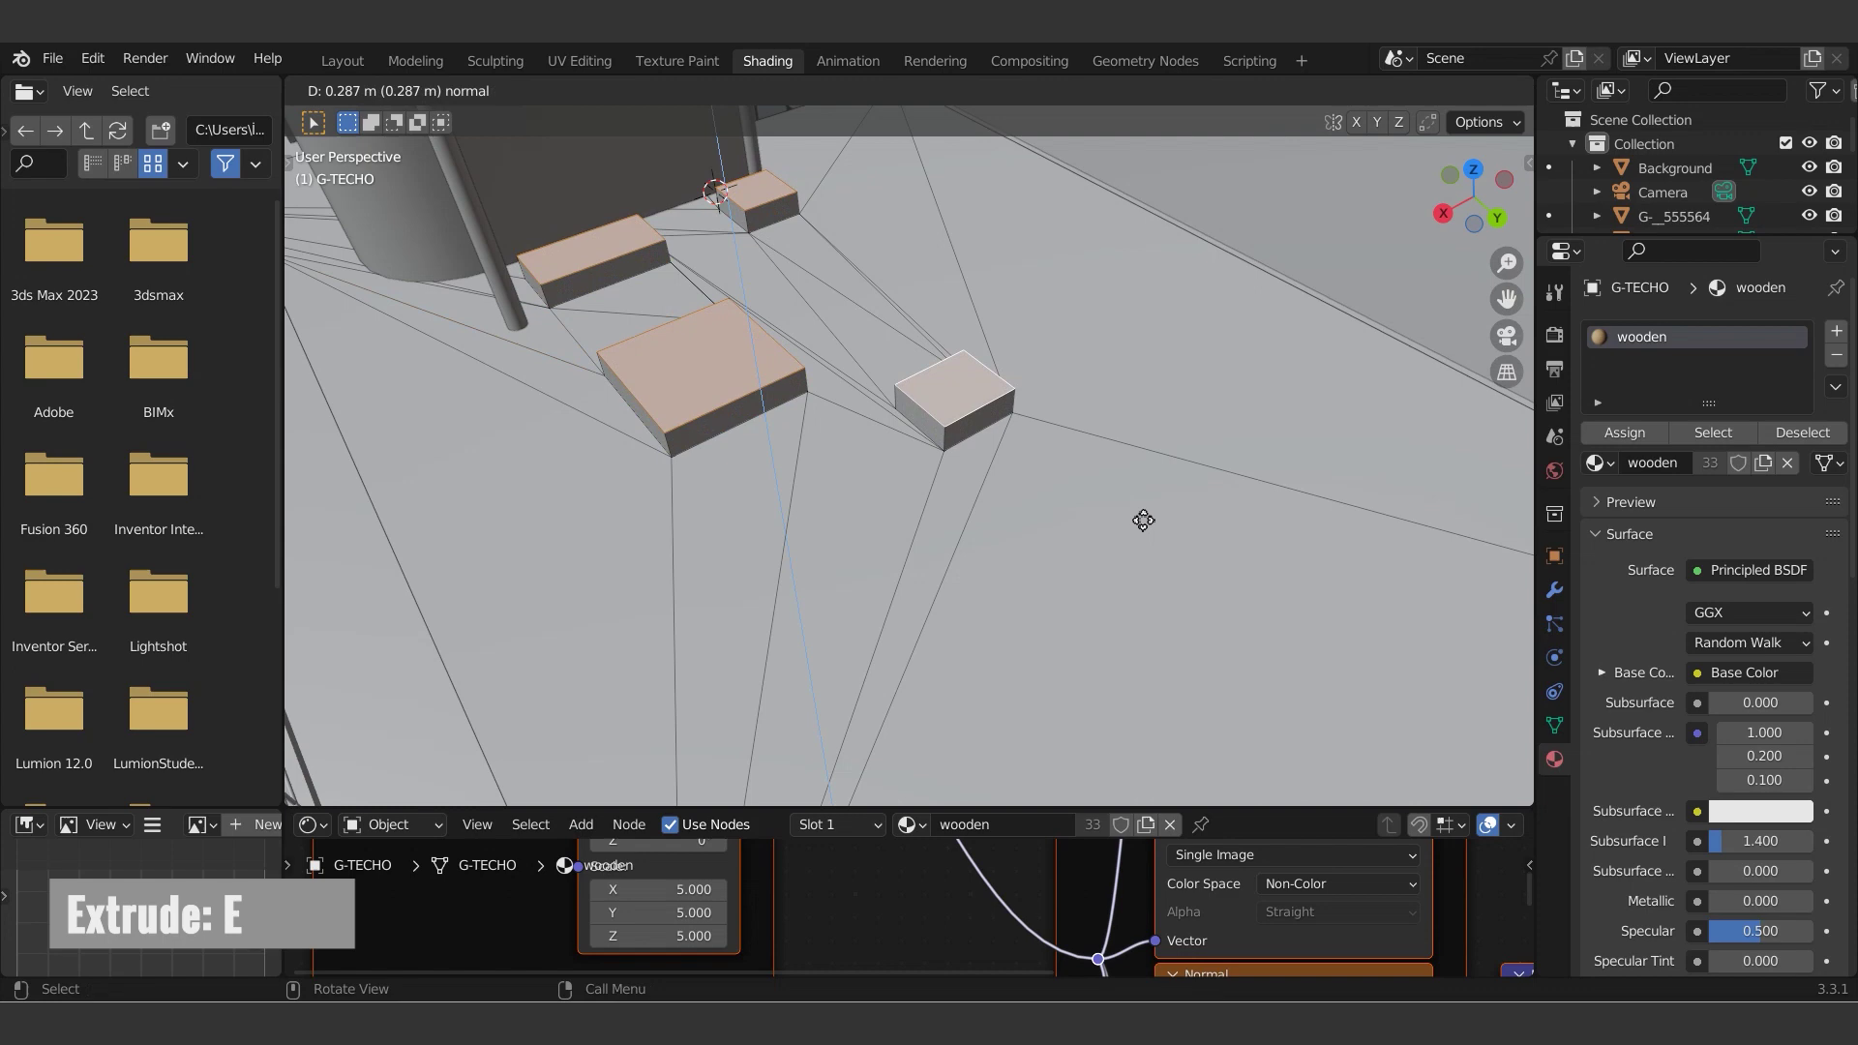
{"action": "key", "text": "e"}
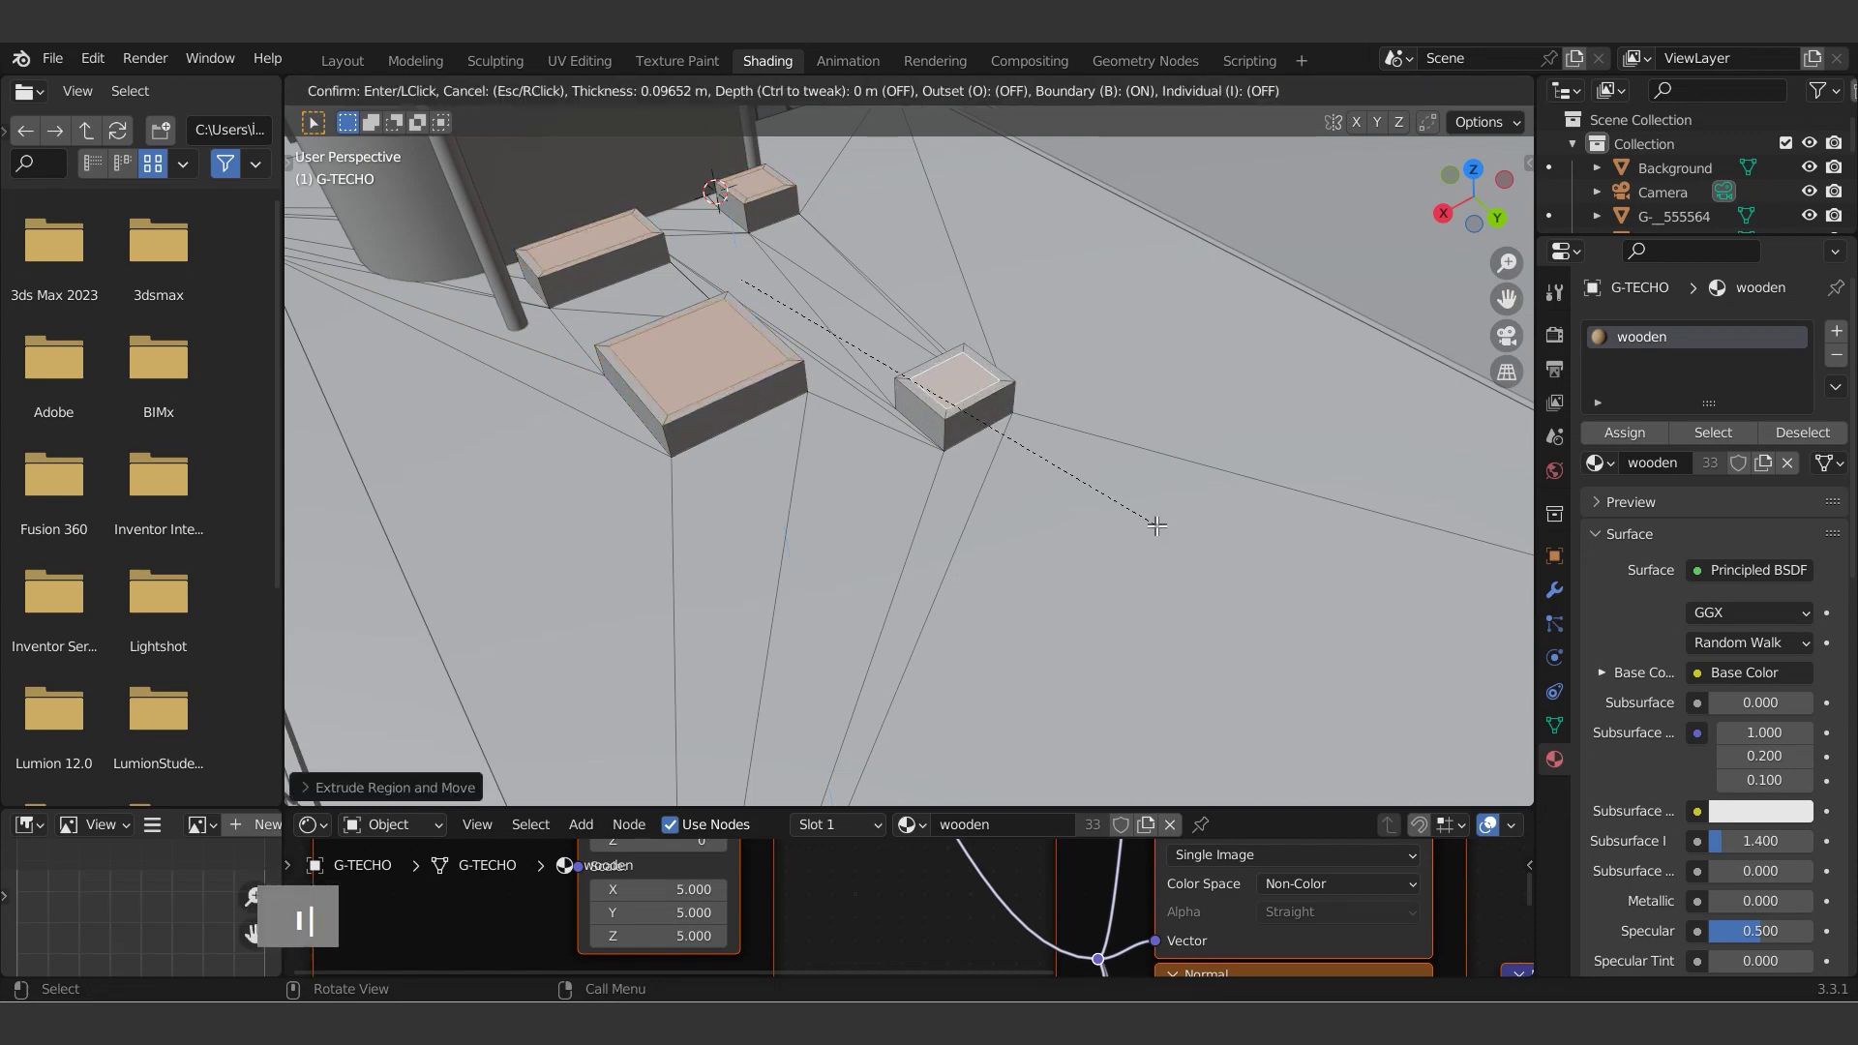
{"action": "middle_click", "coordinate": [871, 492]}
{"action": "key", "text": "e"}
{"action": "scroll", "scroll_direction": "down", "scroll_amount": 3}
{"action": "key", "text": "Tab"}
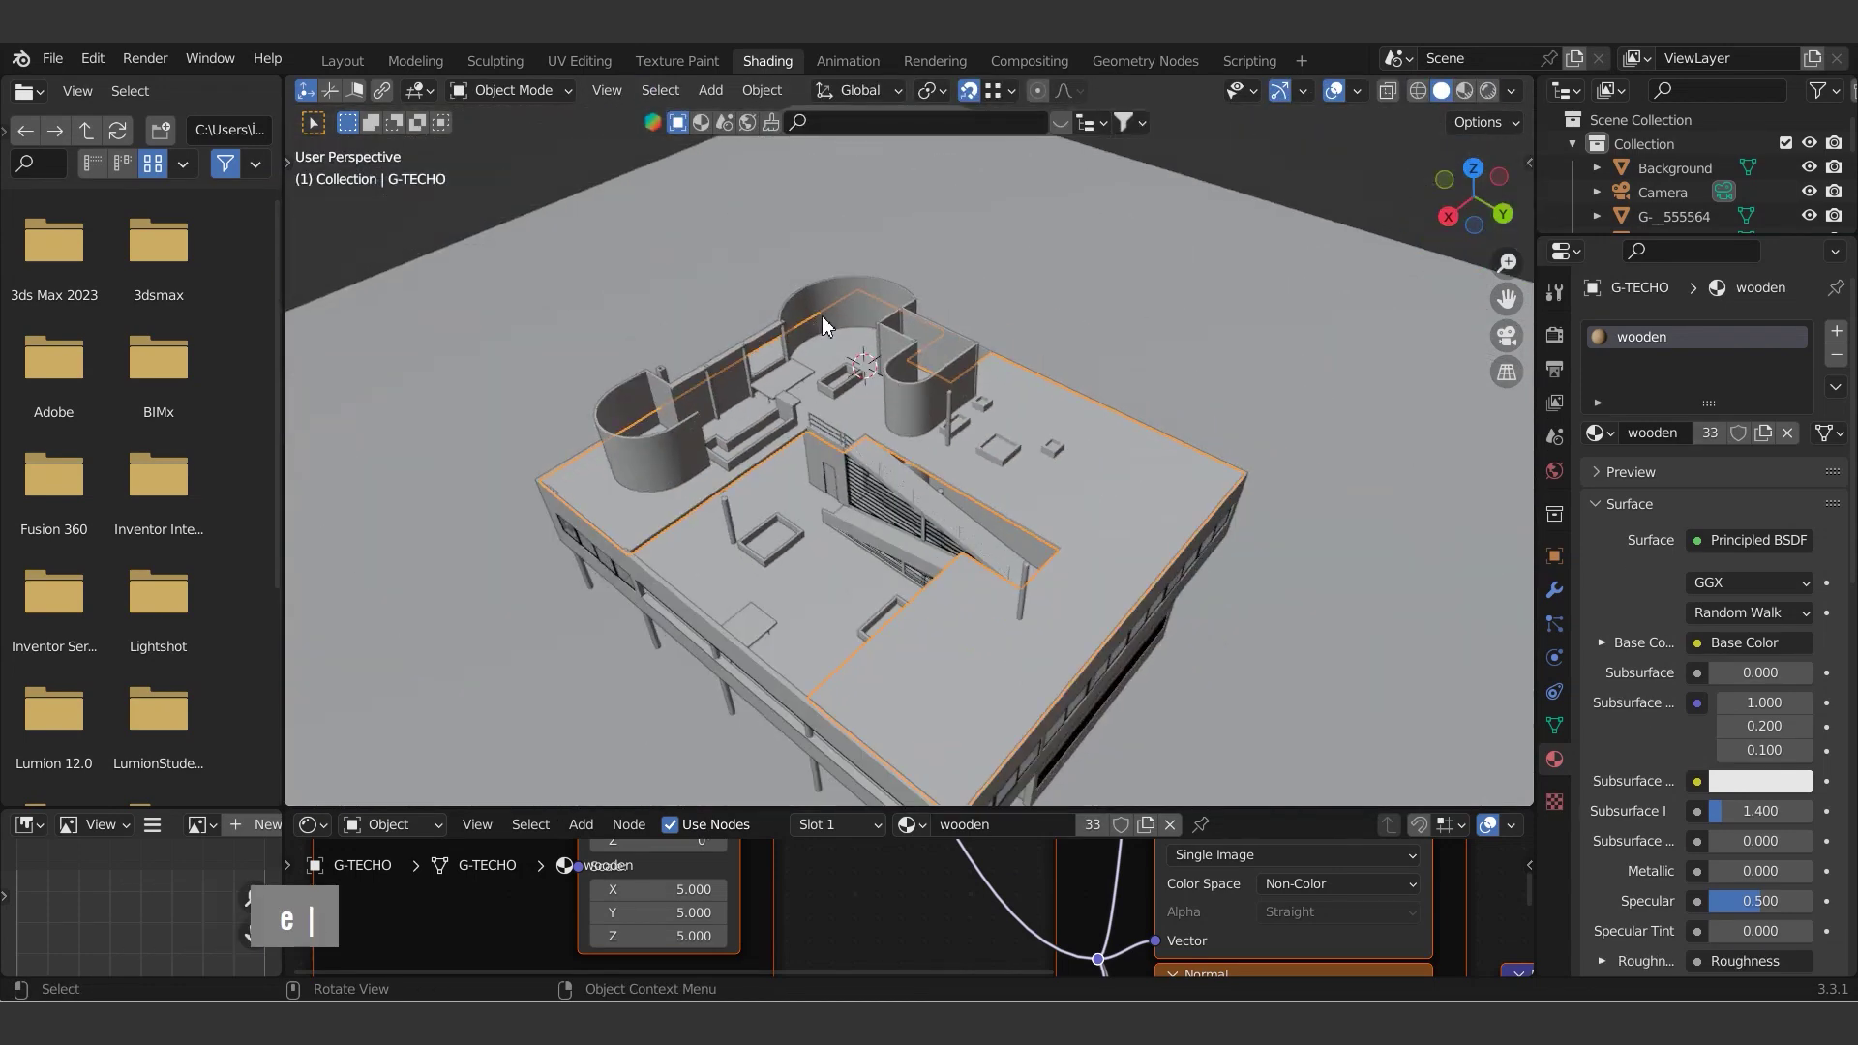
- Select faces along the curved rooftop wall of G-SOMBRERO and separate them into their own object
{"action": "scroll", "scroll_direction": "up", "scroll_amount": 3}
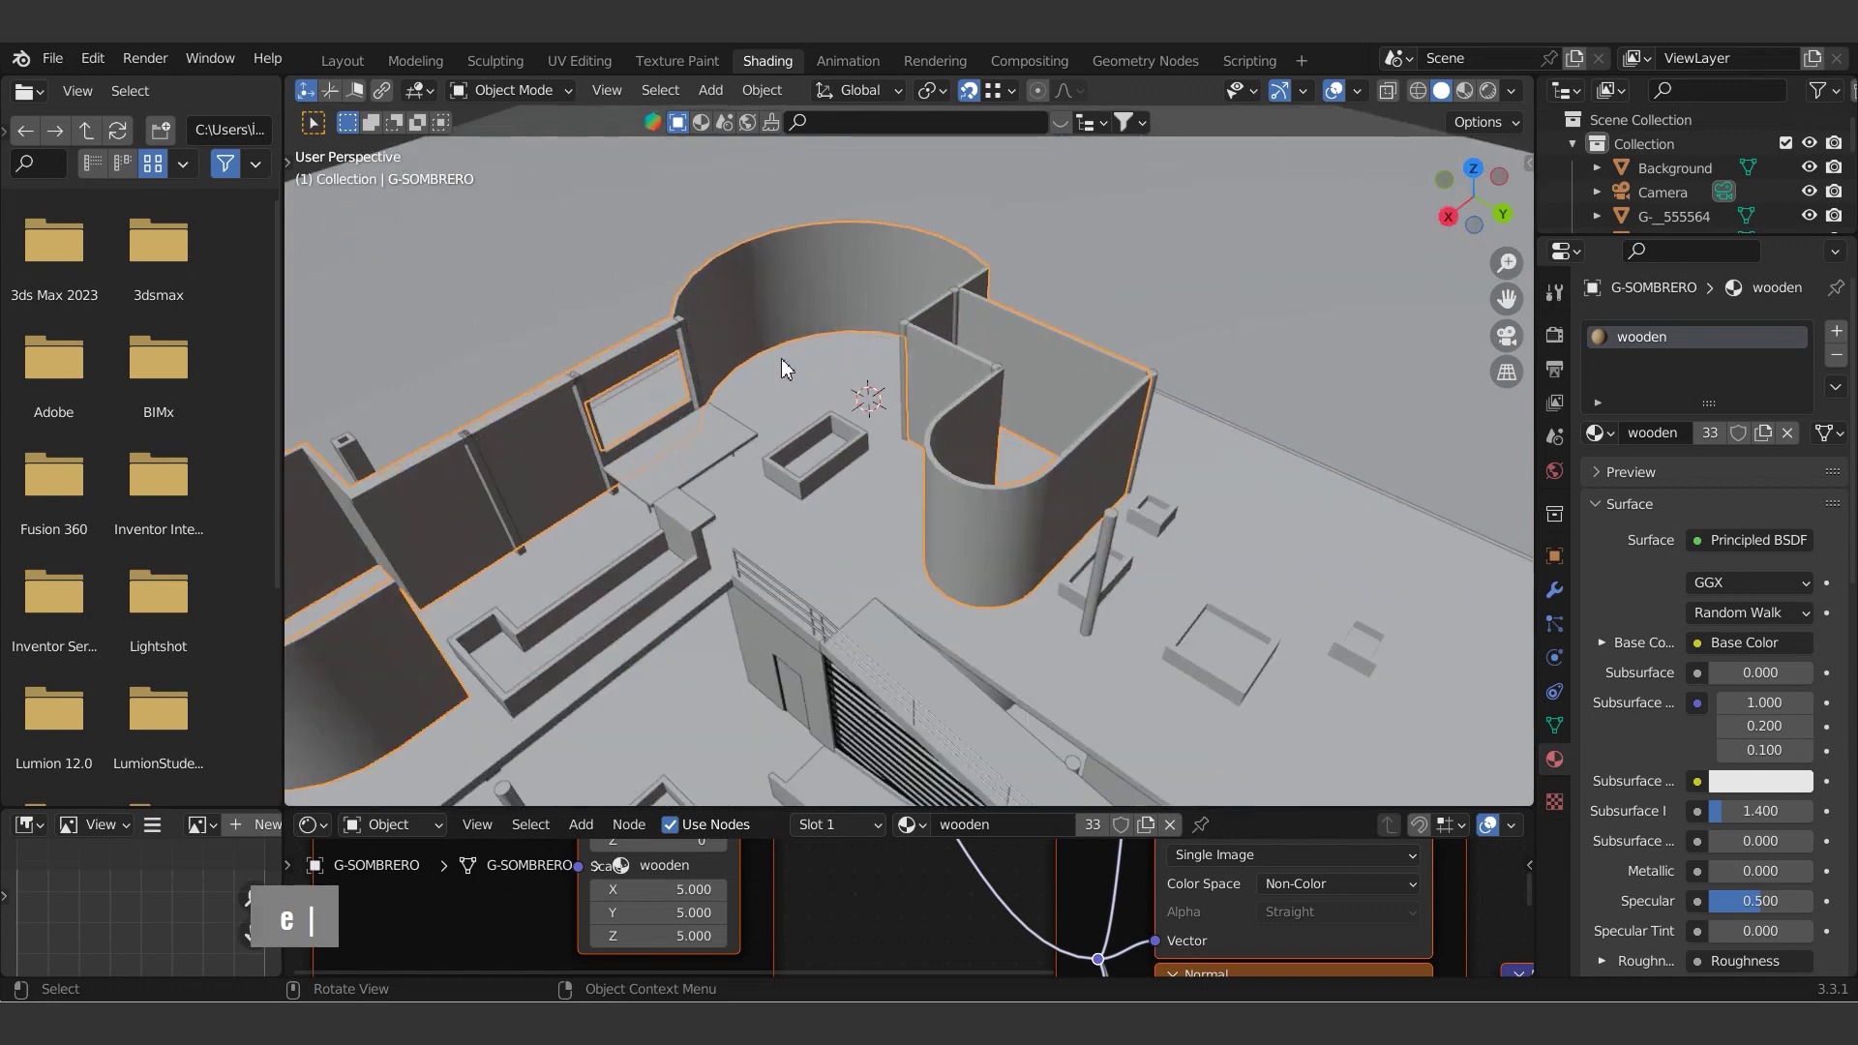
{"action": "scroll", "scroll_direction": "up", "scroll_amount": 3}
{"action": "key", "text": "Tab"}
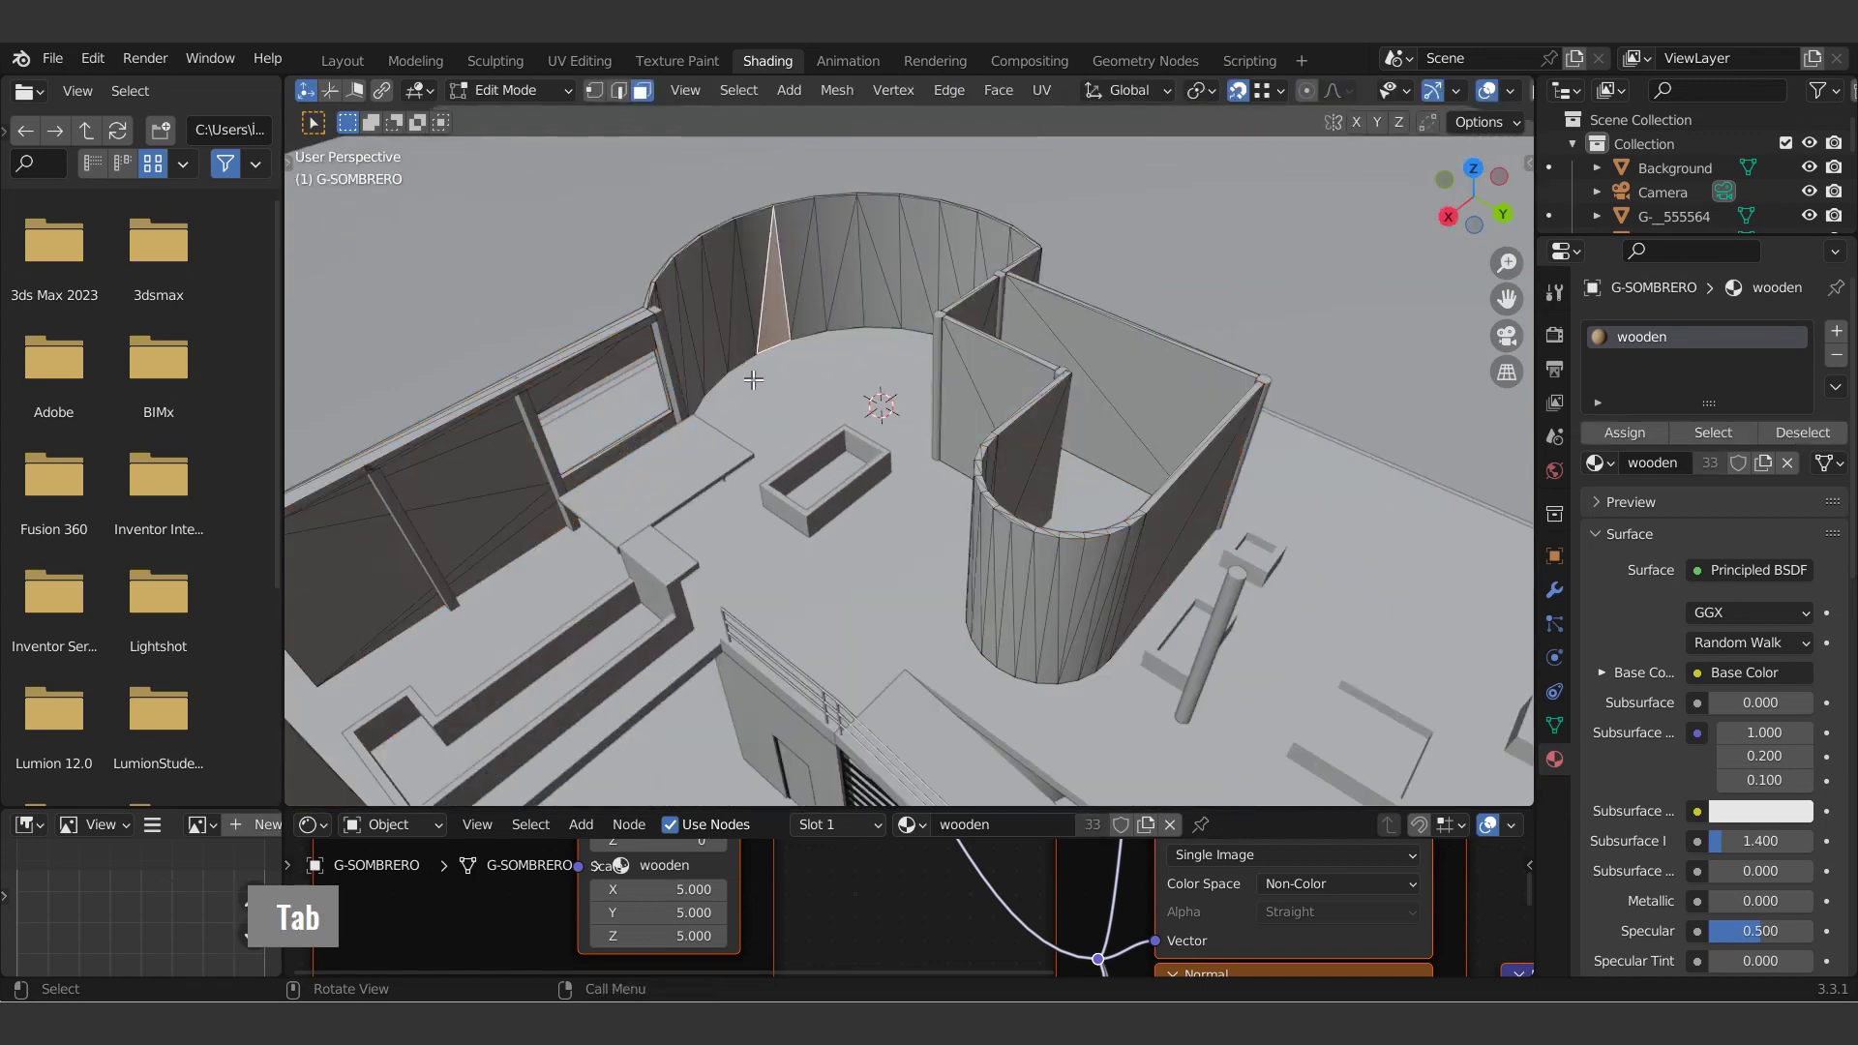
{"action": "scroll", "scroll_direction": "up", "scroll_amount": 3}
{"action": "left_click", "coordinate": [801, 337]}
{"action": "left_click", "coordinate": [958, 343]}
{"action": "middle_click", "coordinate": [1003, 331]}
{"action": "left_click", "coordinate": [1020, 300]}
{"action": "left_click", "coordinate": [1017, 305]}
{"action": "middle_click", "coordinate": [907, 396]}
{"action": "key", "text": "d"}
{"action": "key", "text": "Escape"}
{"action": "key", "text": "p"}
{"action": "key", "text": "Tab"}
{"action": "double_click", "coordinate": [724, 388]}
{"action": "key", "text": "Tab"}
- Move the separated wall faces vertically by 3 along Z and extrude them into position
{"action": "type", "text": "a"}
{"action": "key", "text": "alt+e"}
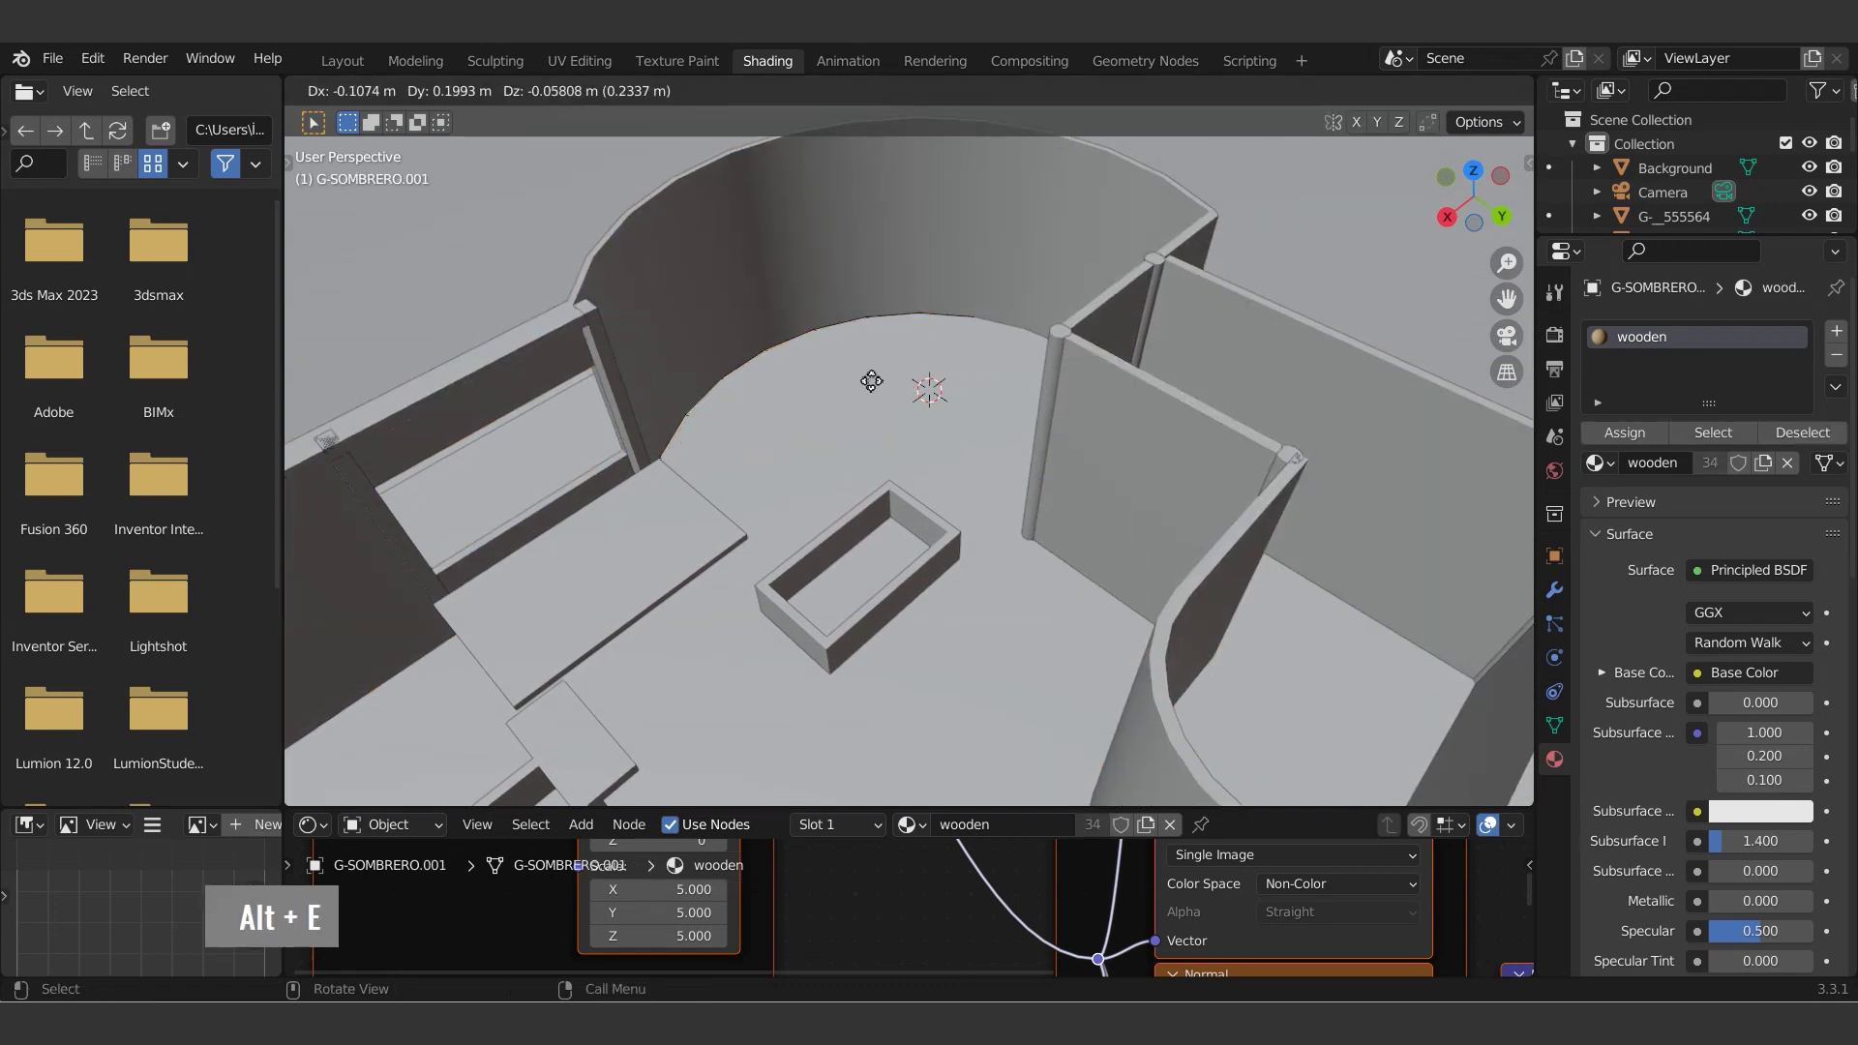
{"action": "type", "text": "z"}
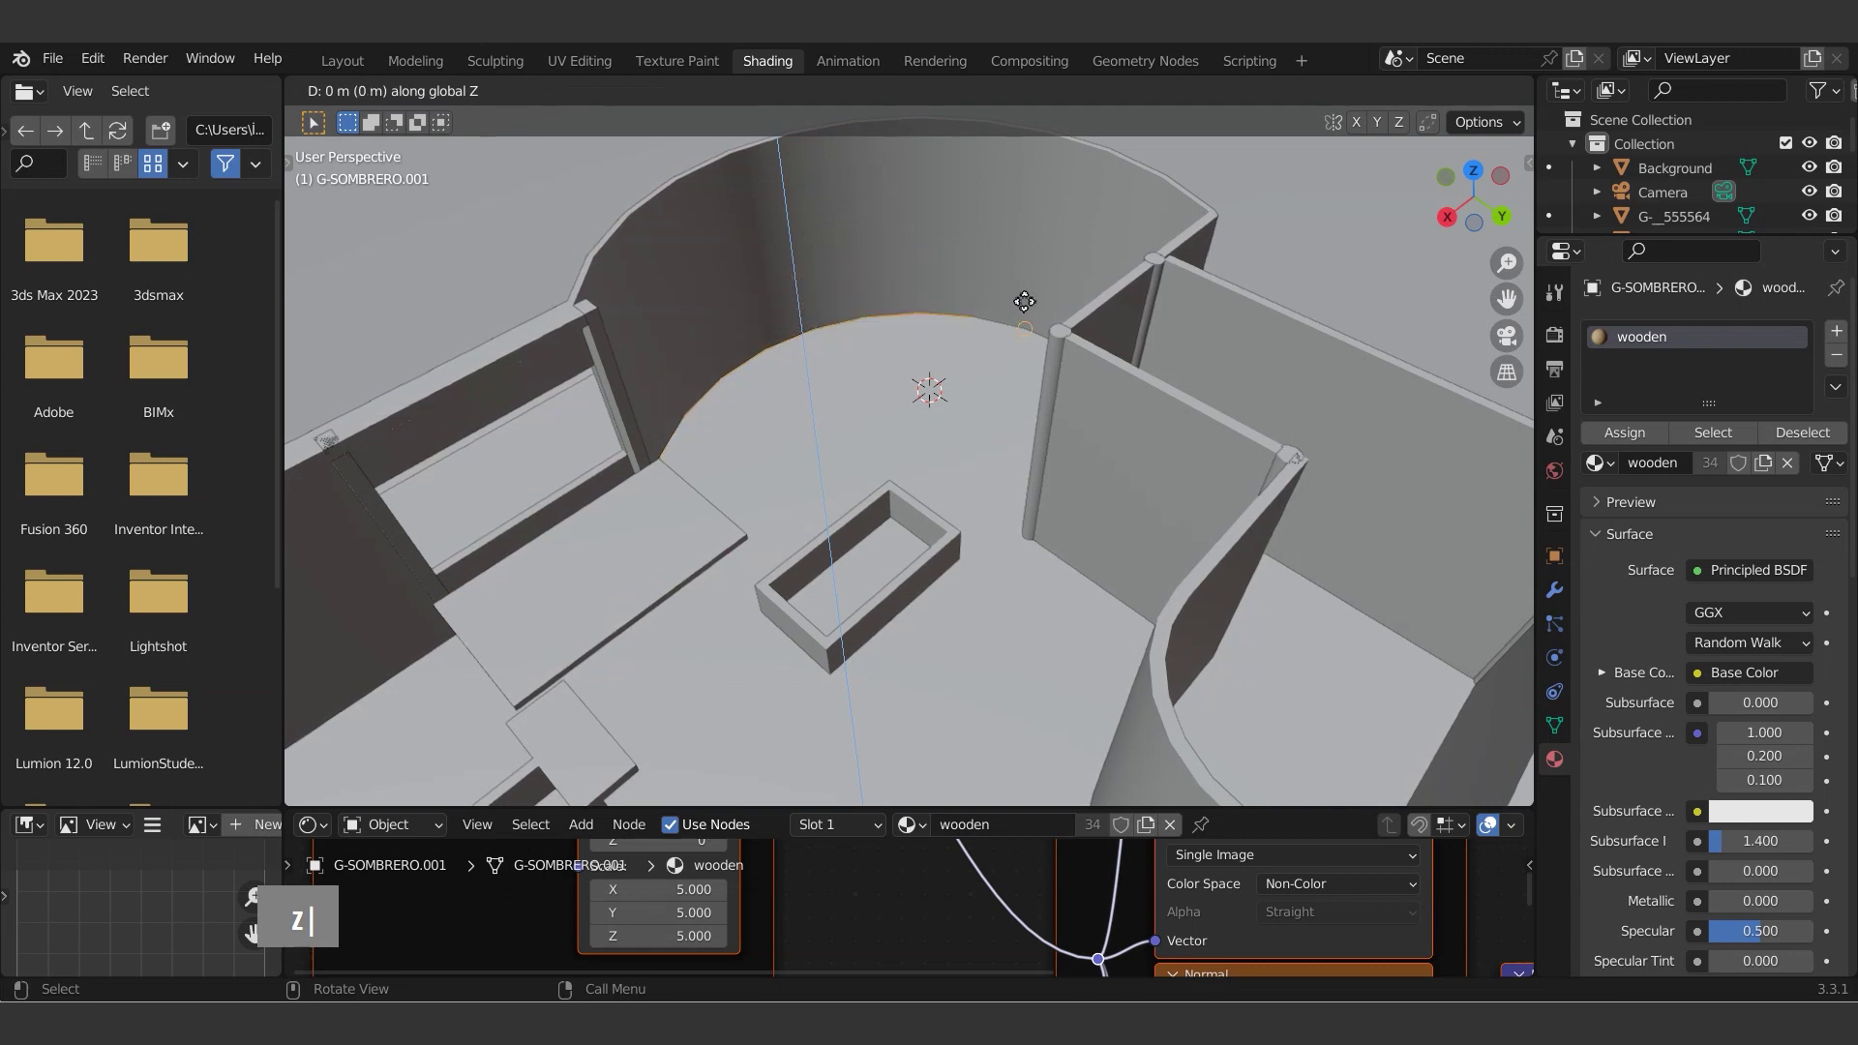
{"action": "type", "text": "gz3"}
{"action": "left_click", "coordinate": [945, 291]}
{"action": "key", "text": "alt+e"}
{"action": "type", "text": "3|"}
- Inset and extrude the curved-wall faces into a raised hollow bench following the rounded wall
{"action": "left_click", "coordinate": [722, 357]}
{"action": "left_click", "coordinate": [945, 286]}
{"action": "type", "text": "ı|"}
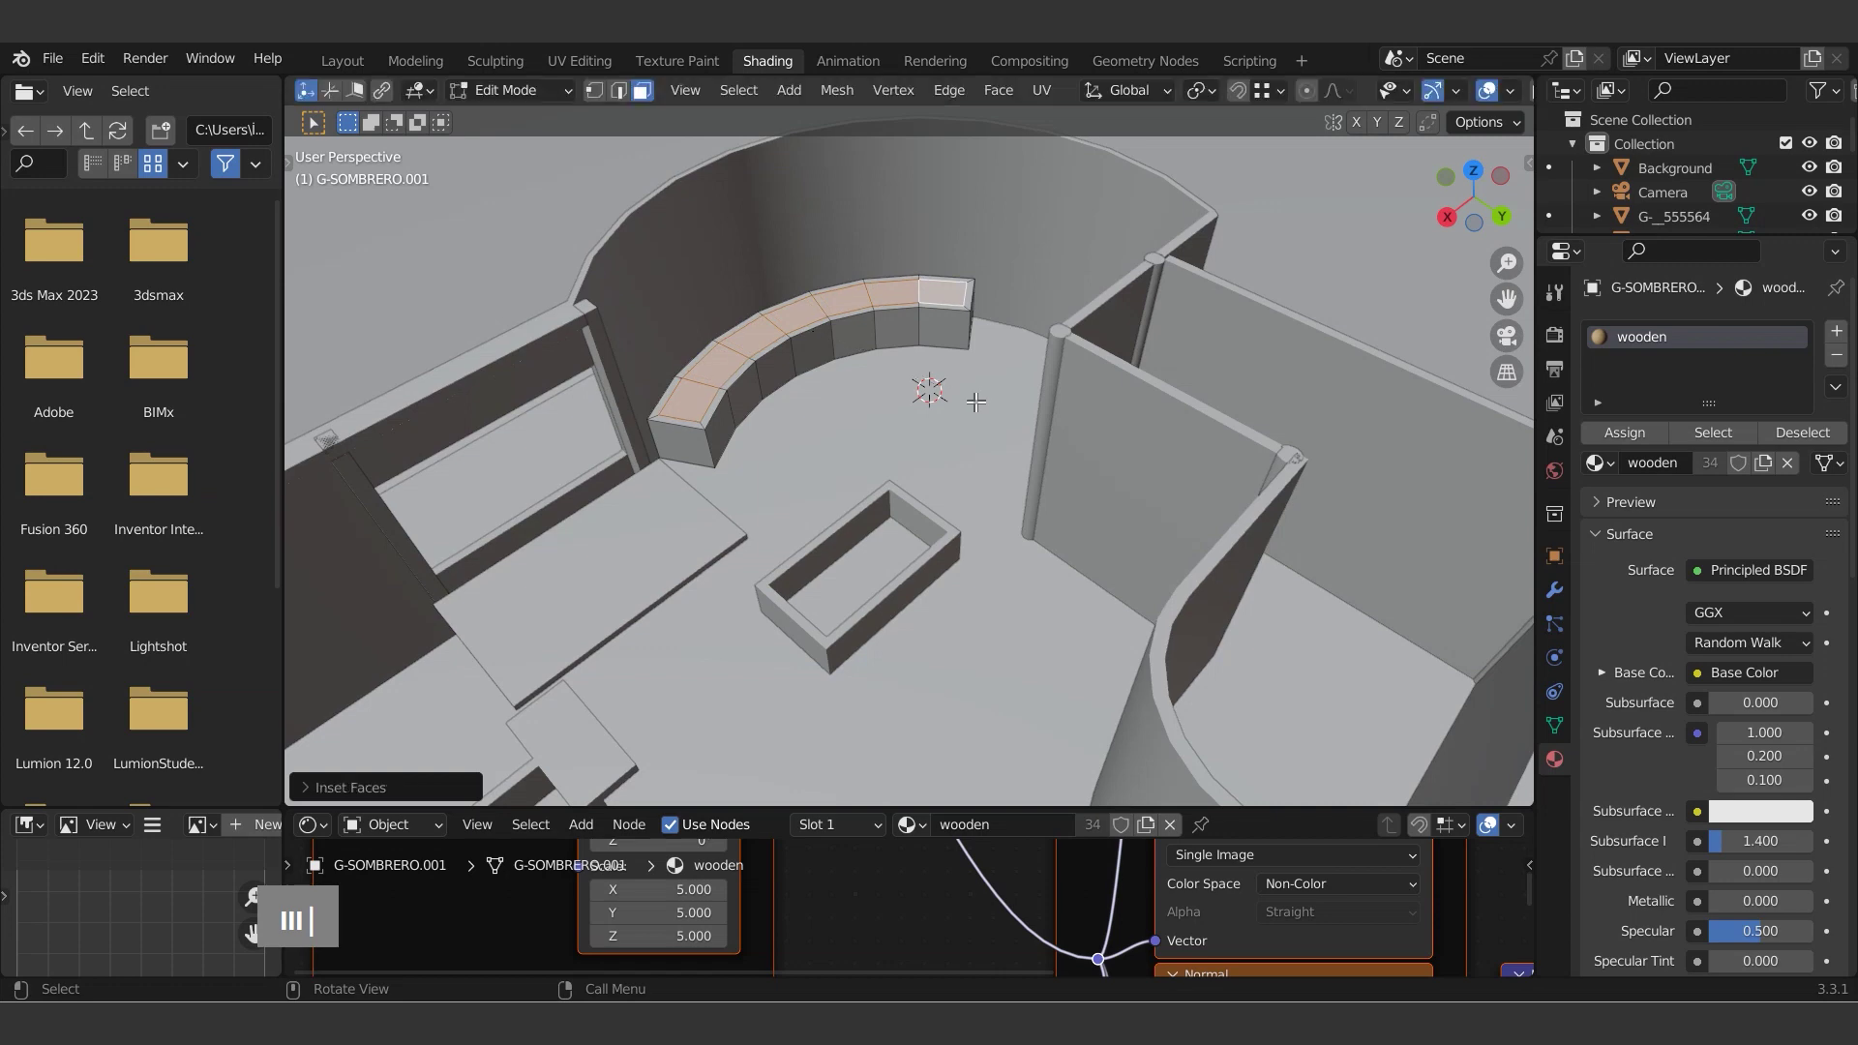
{"action": "key", "text": "Tab"}
{"action": "type", "text": "ıııe |"}
{"action": "scroll", "scroll_direction": "down", "scroll_amount": 3}
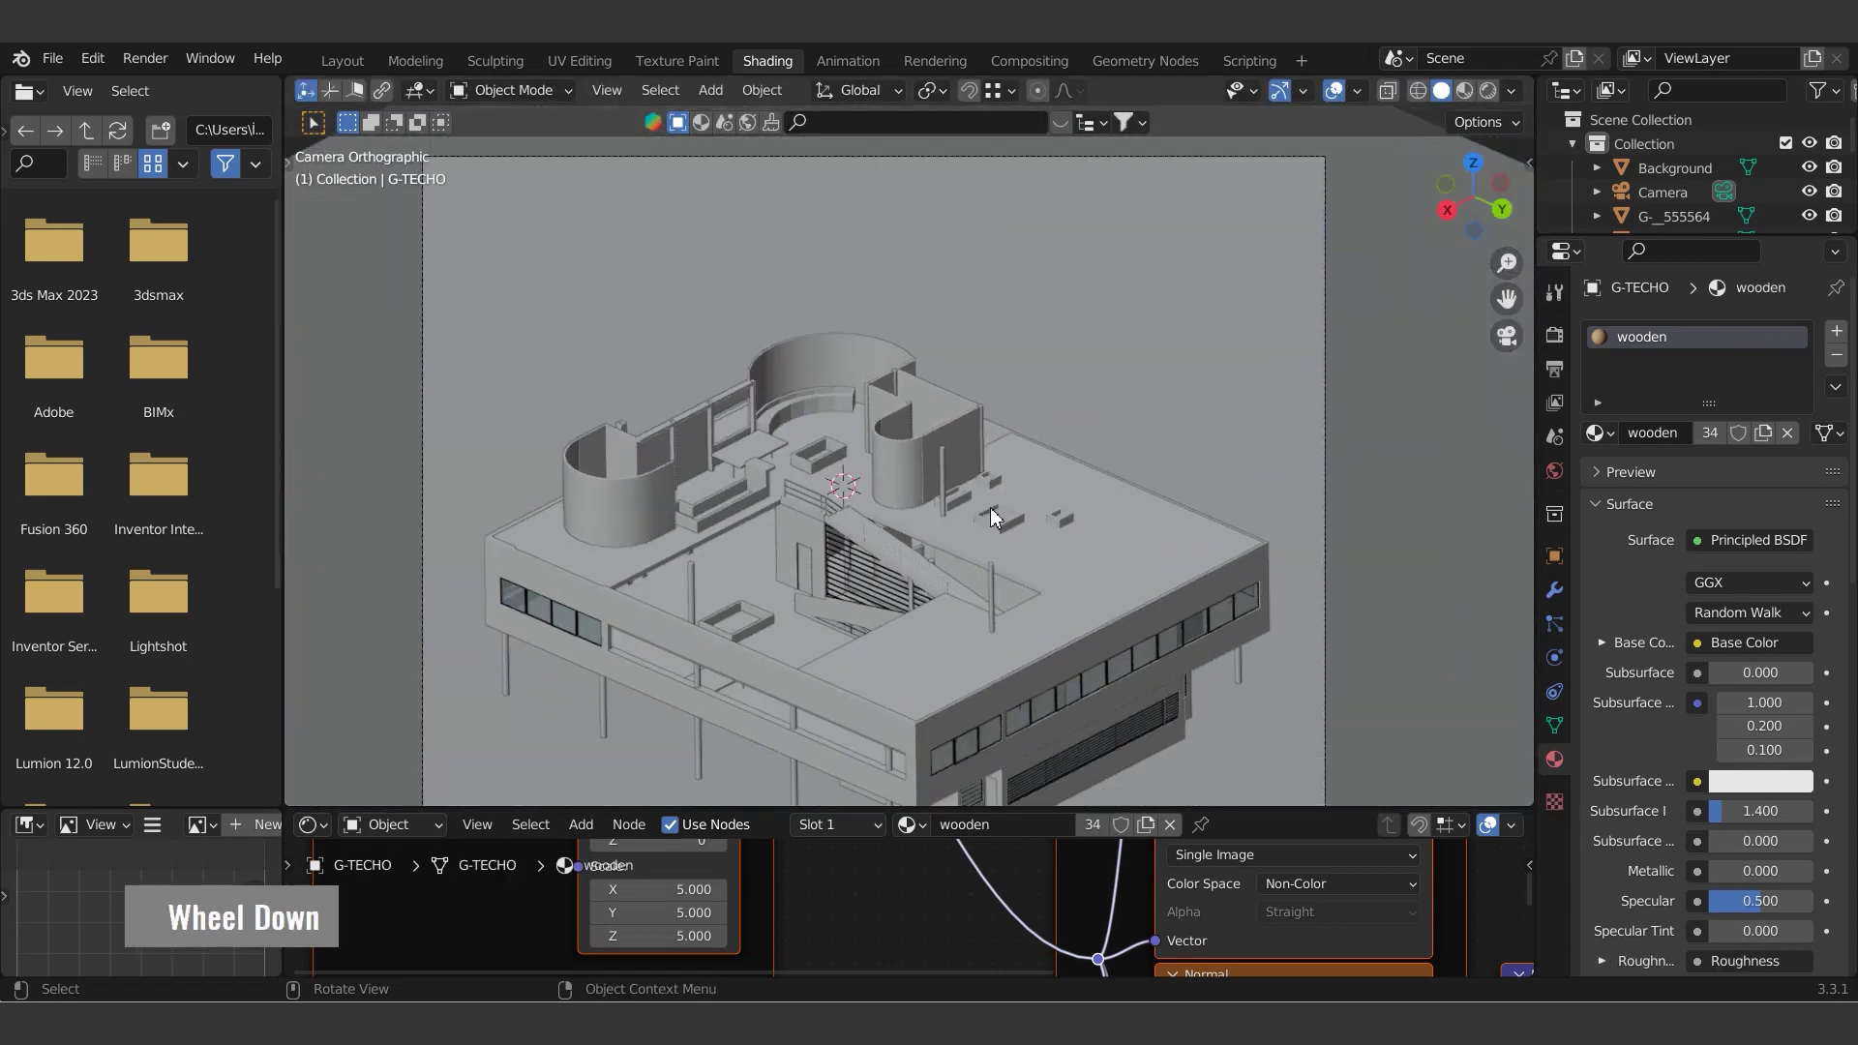
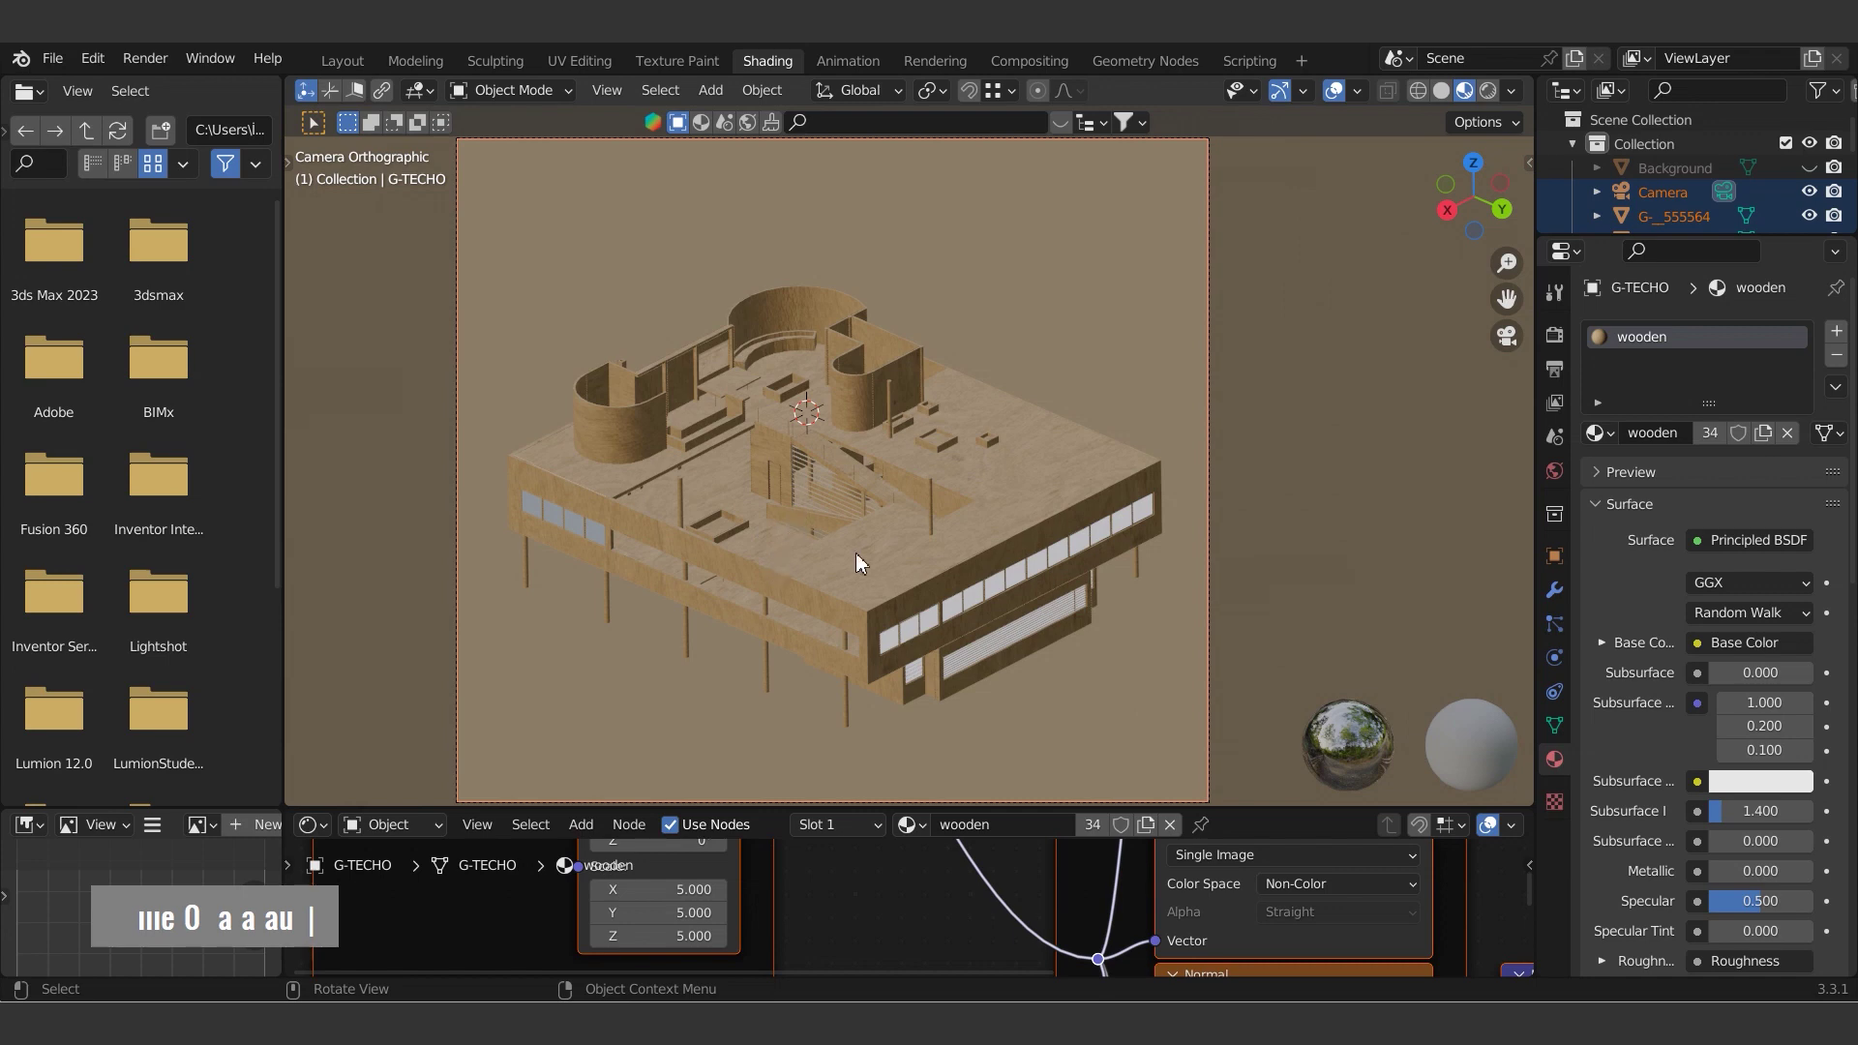
- Re-unwrap the roof and set the wooden material's Mapping node scale to 8 in X and Y
{"action": "scroll", "scroll_direction": "up", "scroll_amount": 3}
{"action": "type", "text": "ıııe O  a a au   |"}
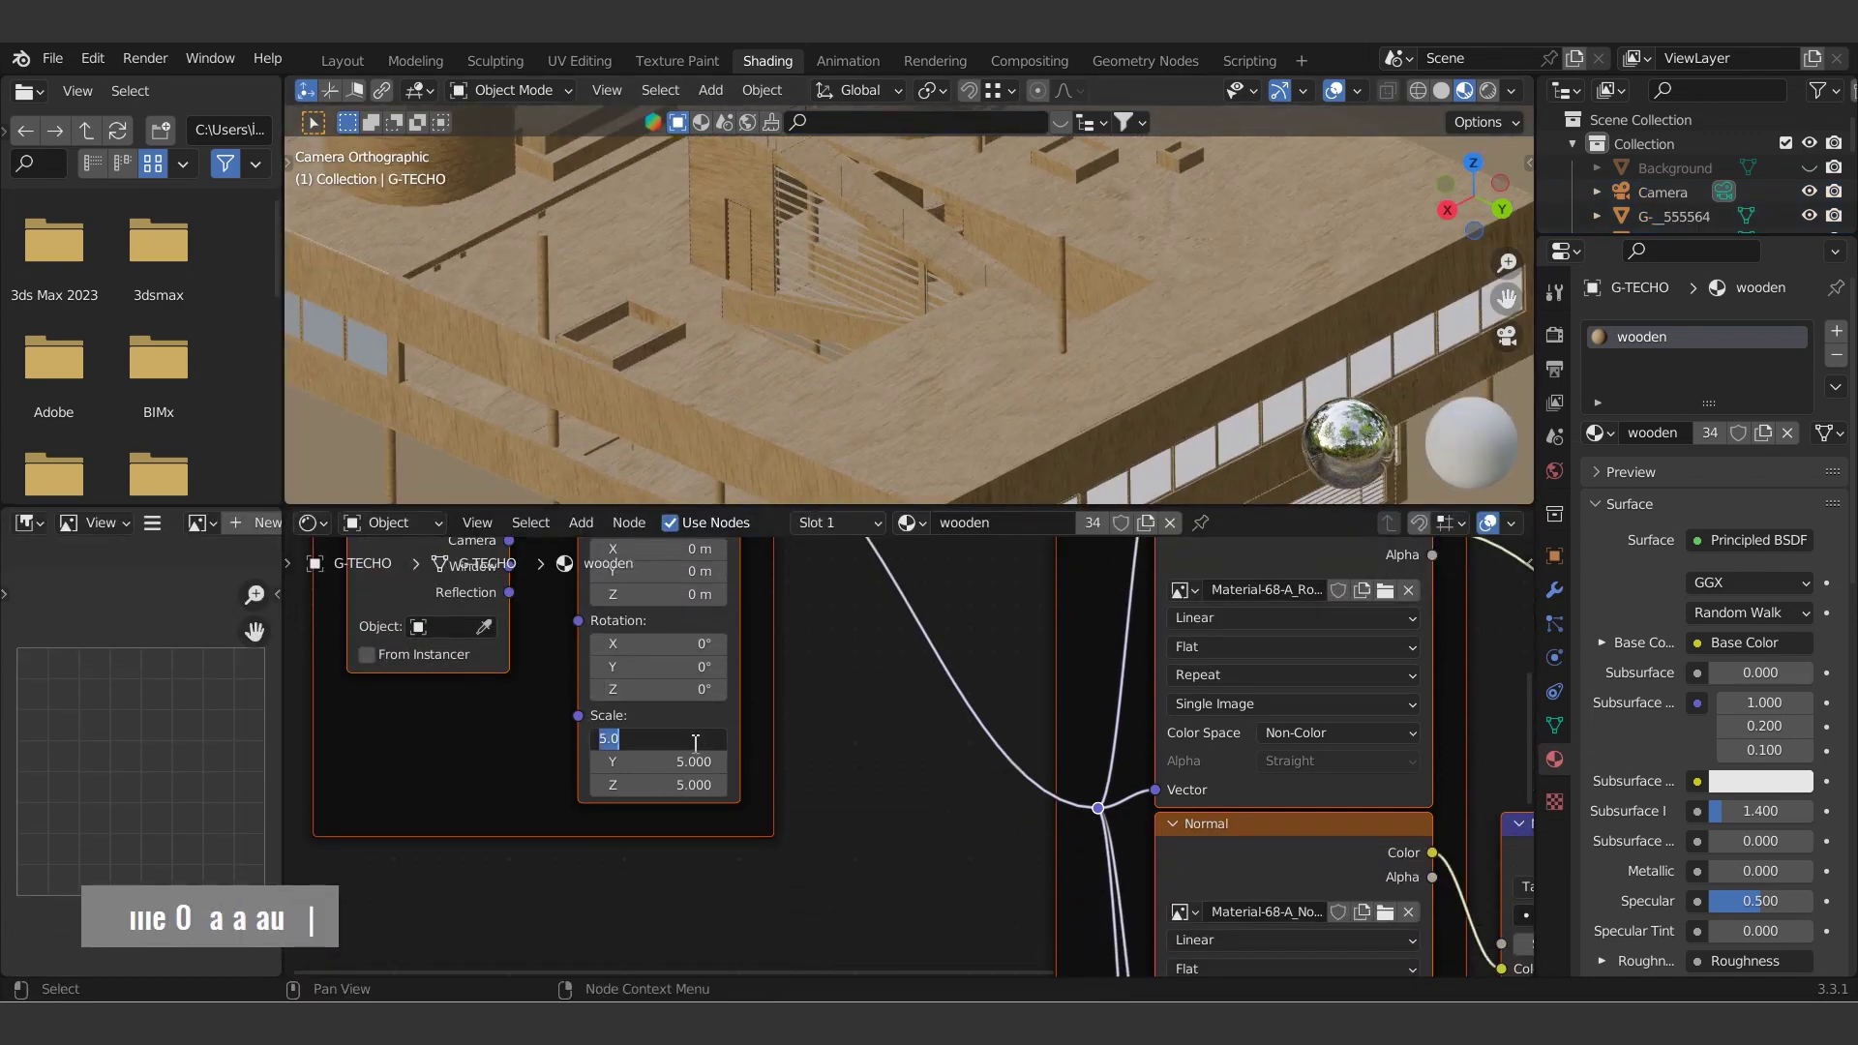
{"action": "key", "text": "Return"}
{"action": "type", "text": "6|"}
{"action": "key", "text": "Return"}
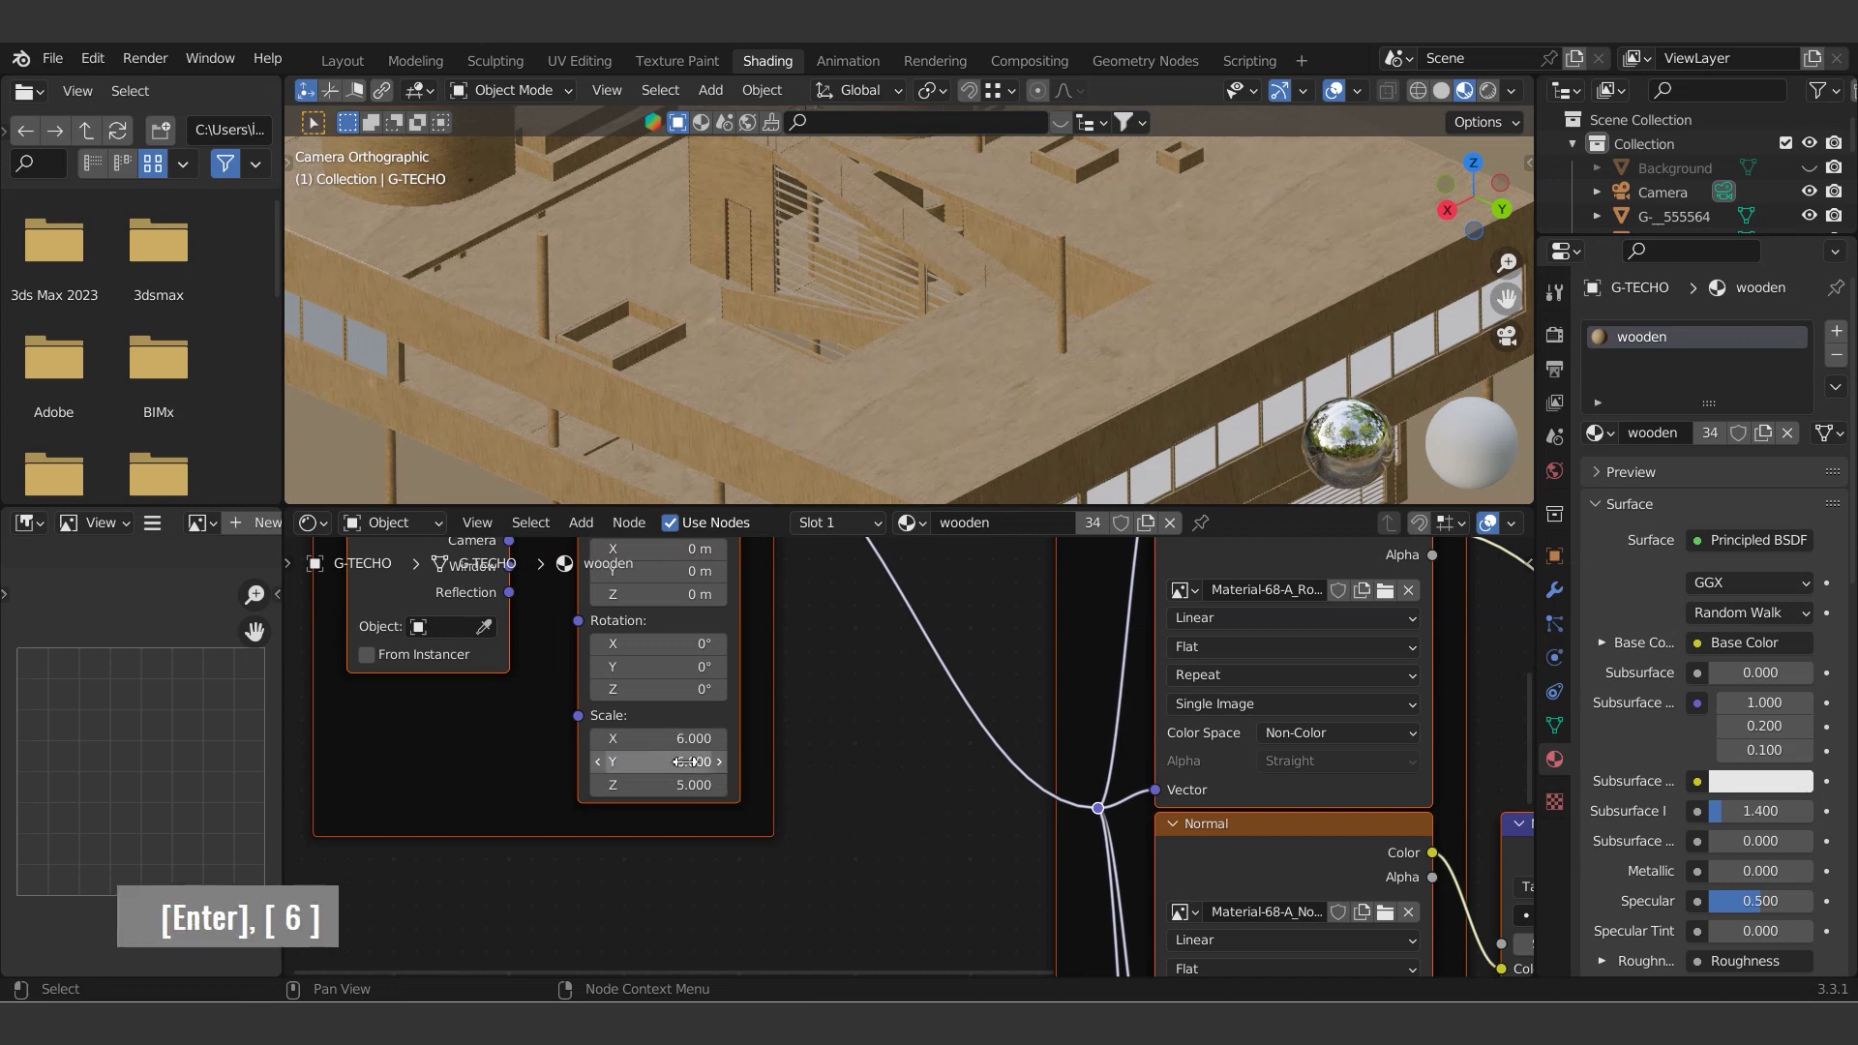
{"action": "type", "text": "8|"}
{"action": "key", "text": "Return"}
{"action": "type", "text": "8|"}
{"action": "key", "text": "Return"}
{"action": "scroll", "scroll_direction": "down", "scroll_amount": 3}
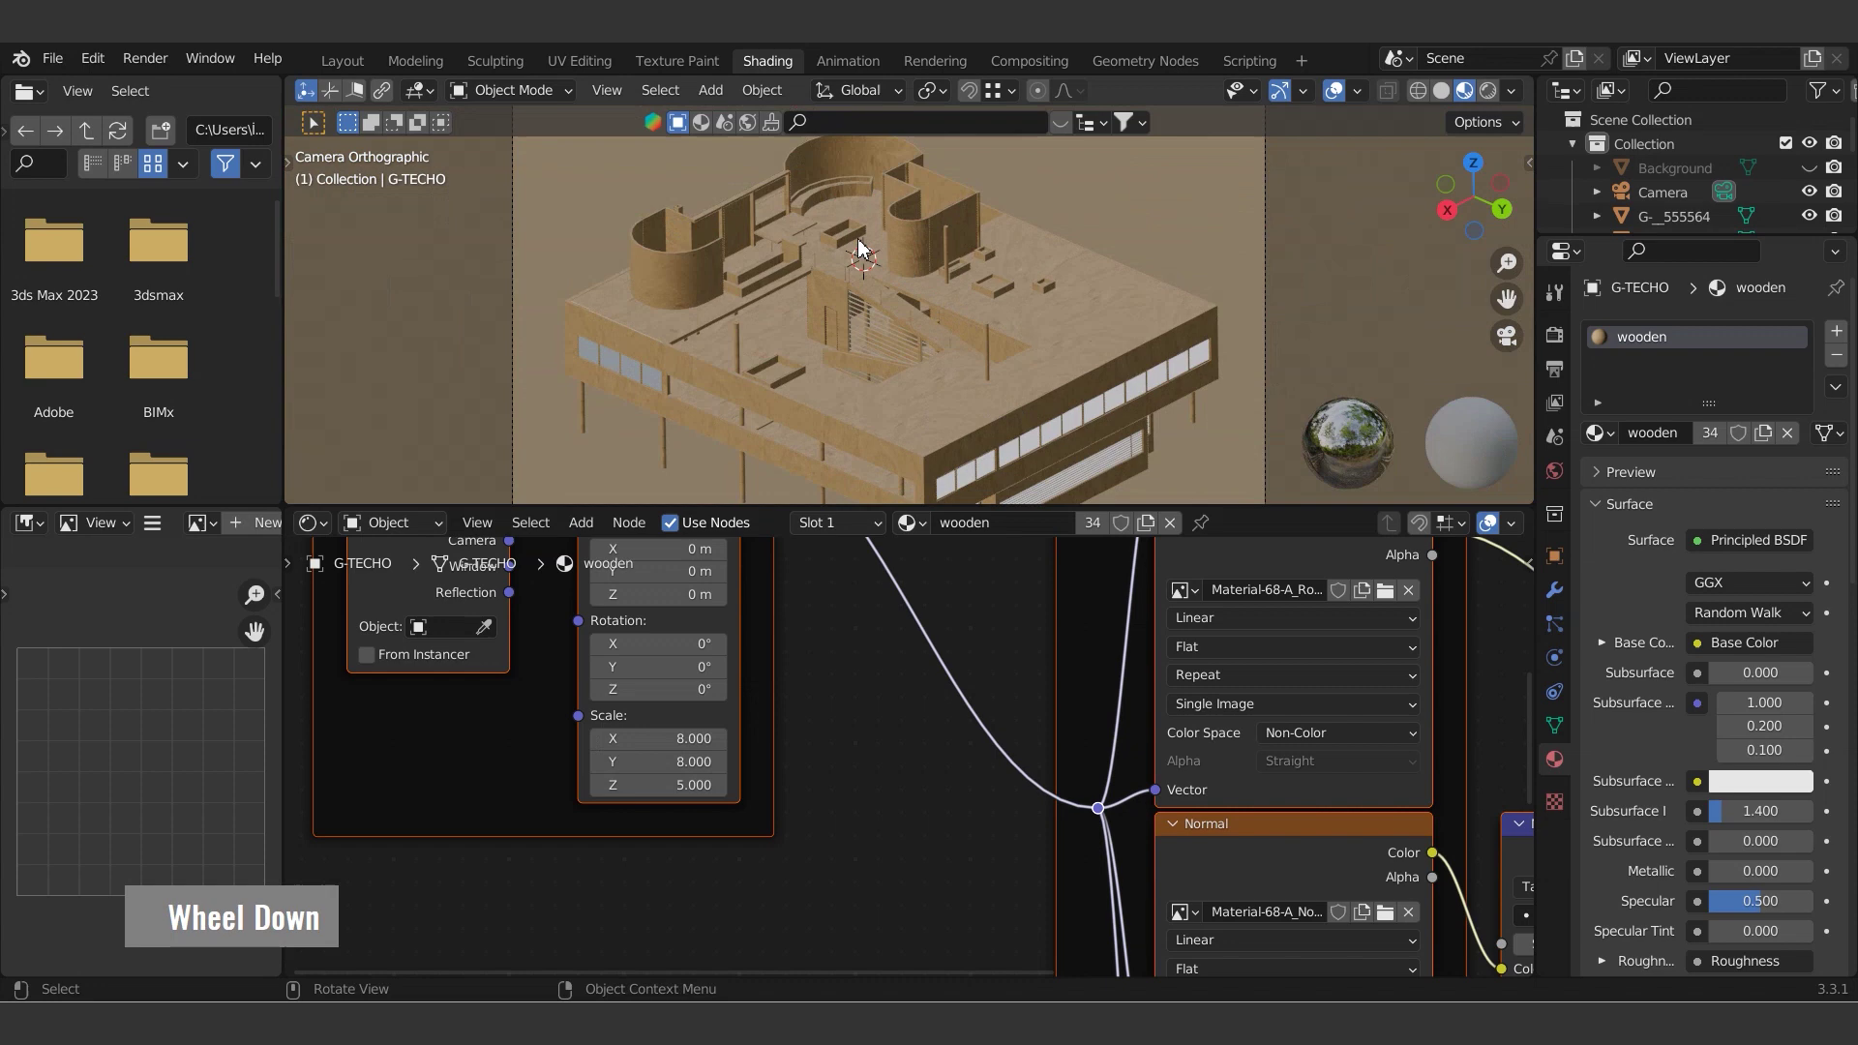
- Move the camera and Background plane into a new collection named Scene
{"action": "scroll", "scroll_direction": "down", "scroll_amount": 3}
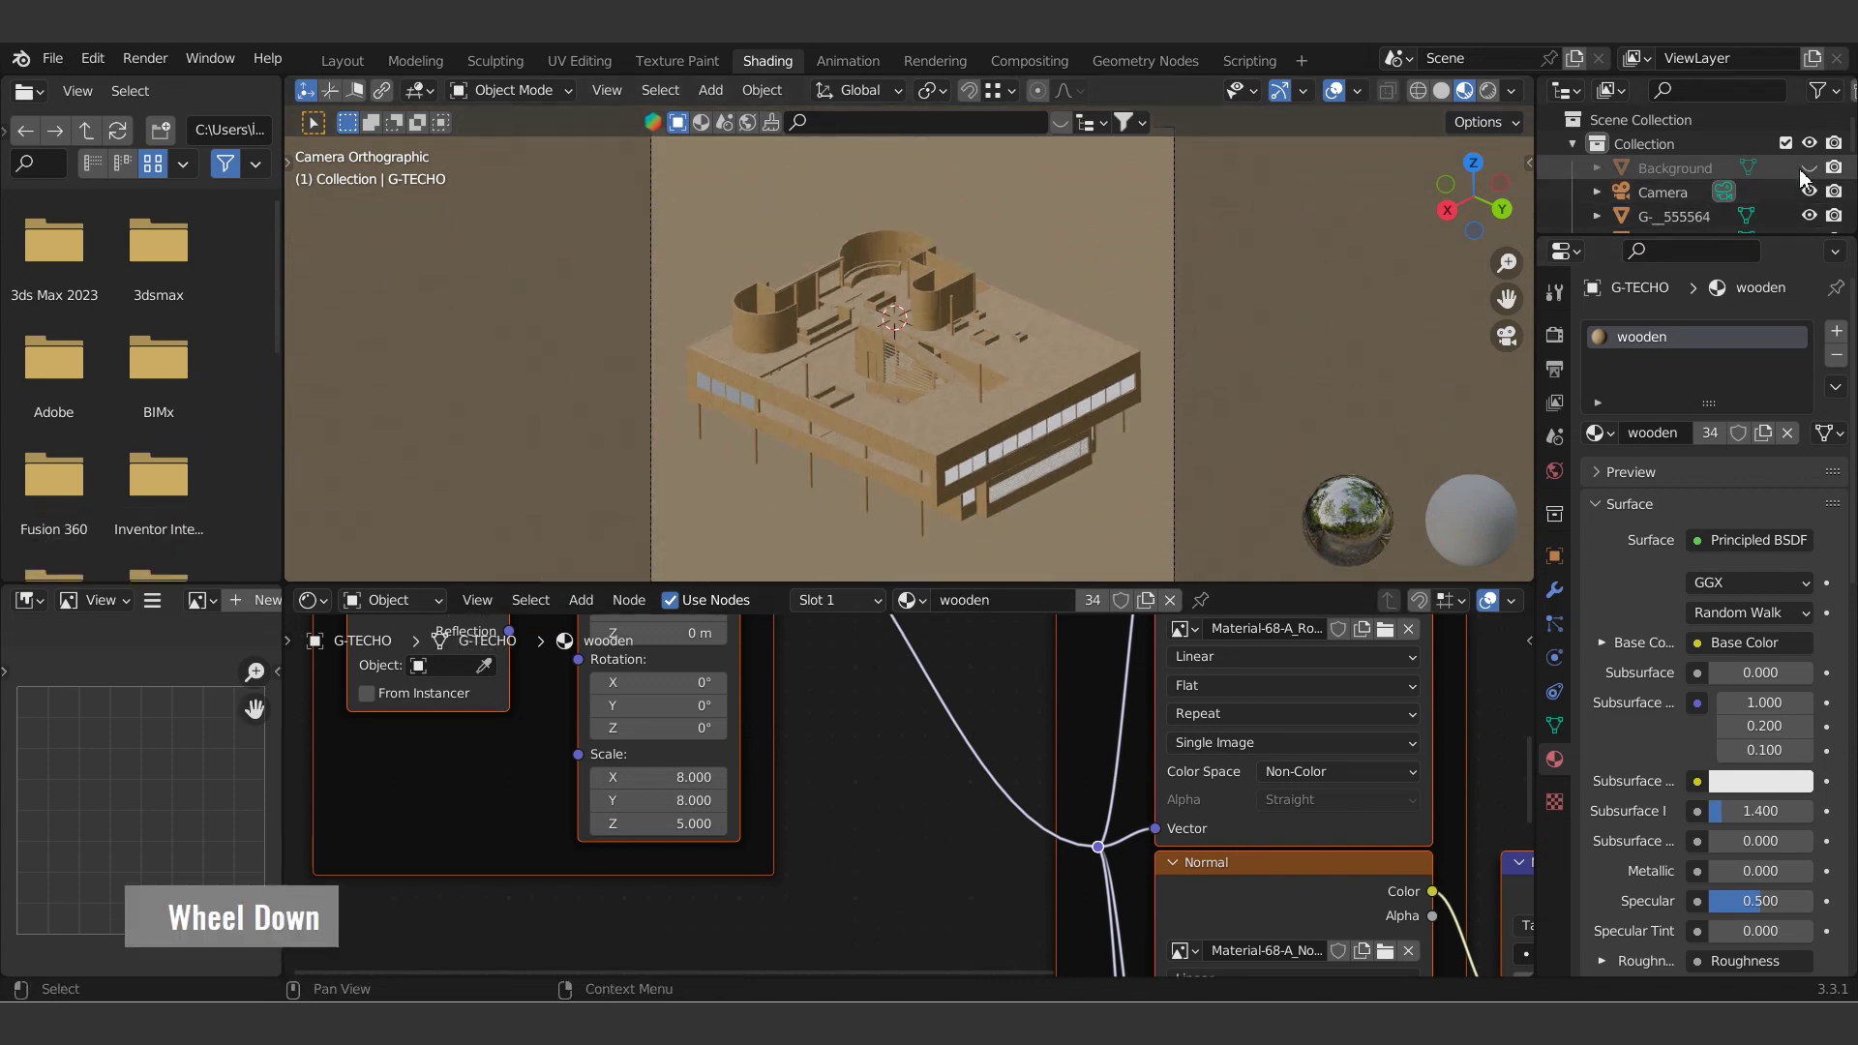
{"action": "left_click", "coordinate": [1671, 188]}
{"action": "type", "text": "m|"}
{"action": "key", "text": "BackSpace"}
{"action": "type", "text": "s|"}
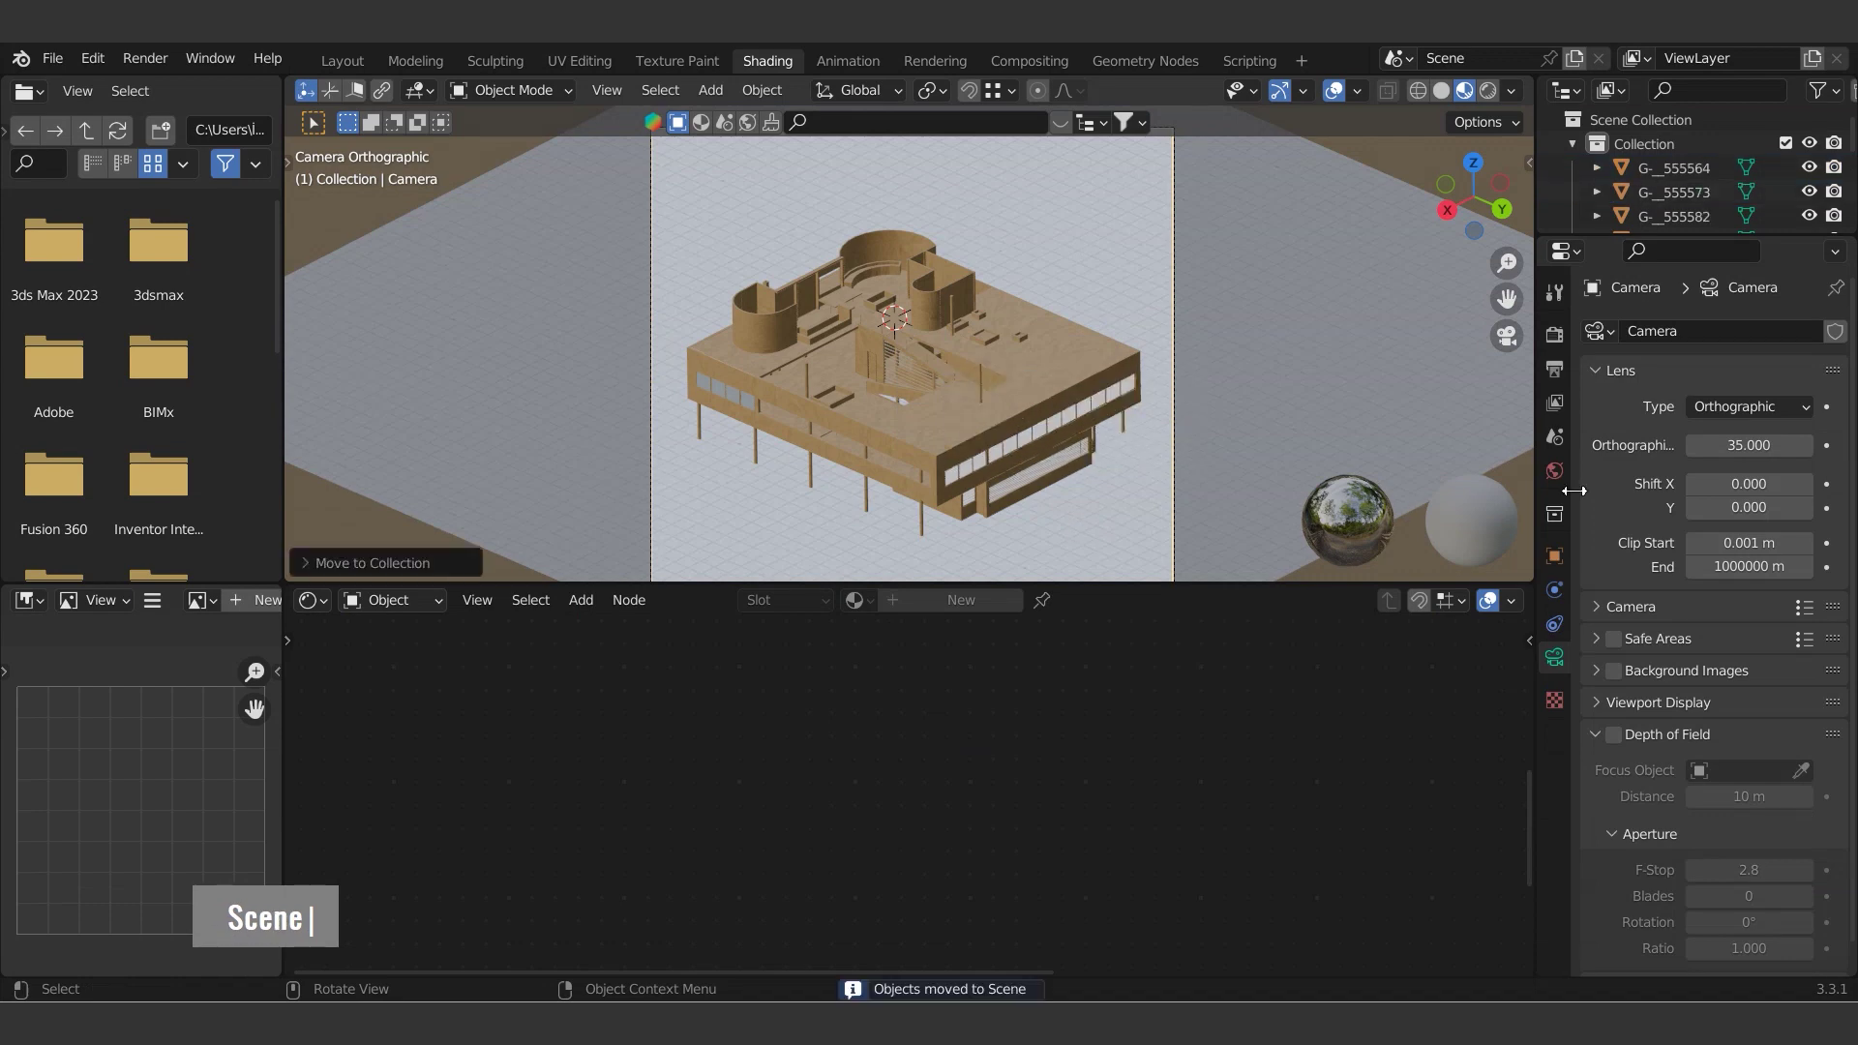
{"action": "scroll", "scroll_direction": "down", "scroll_amount": 3}
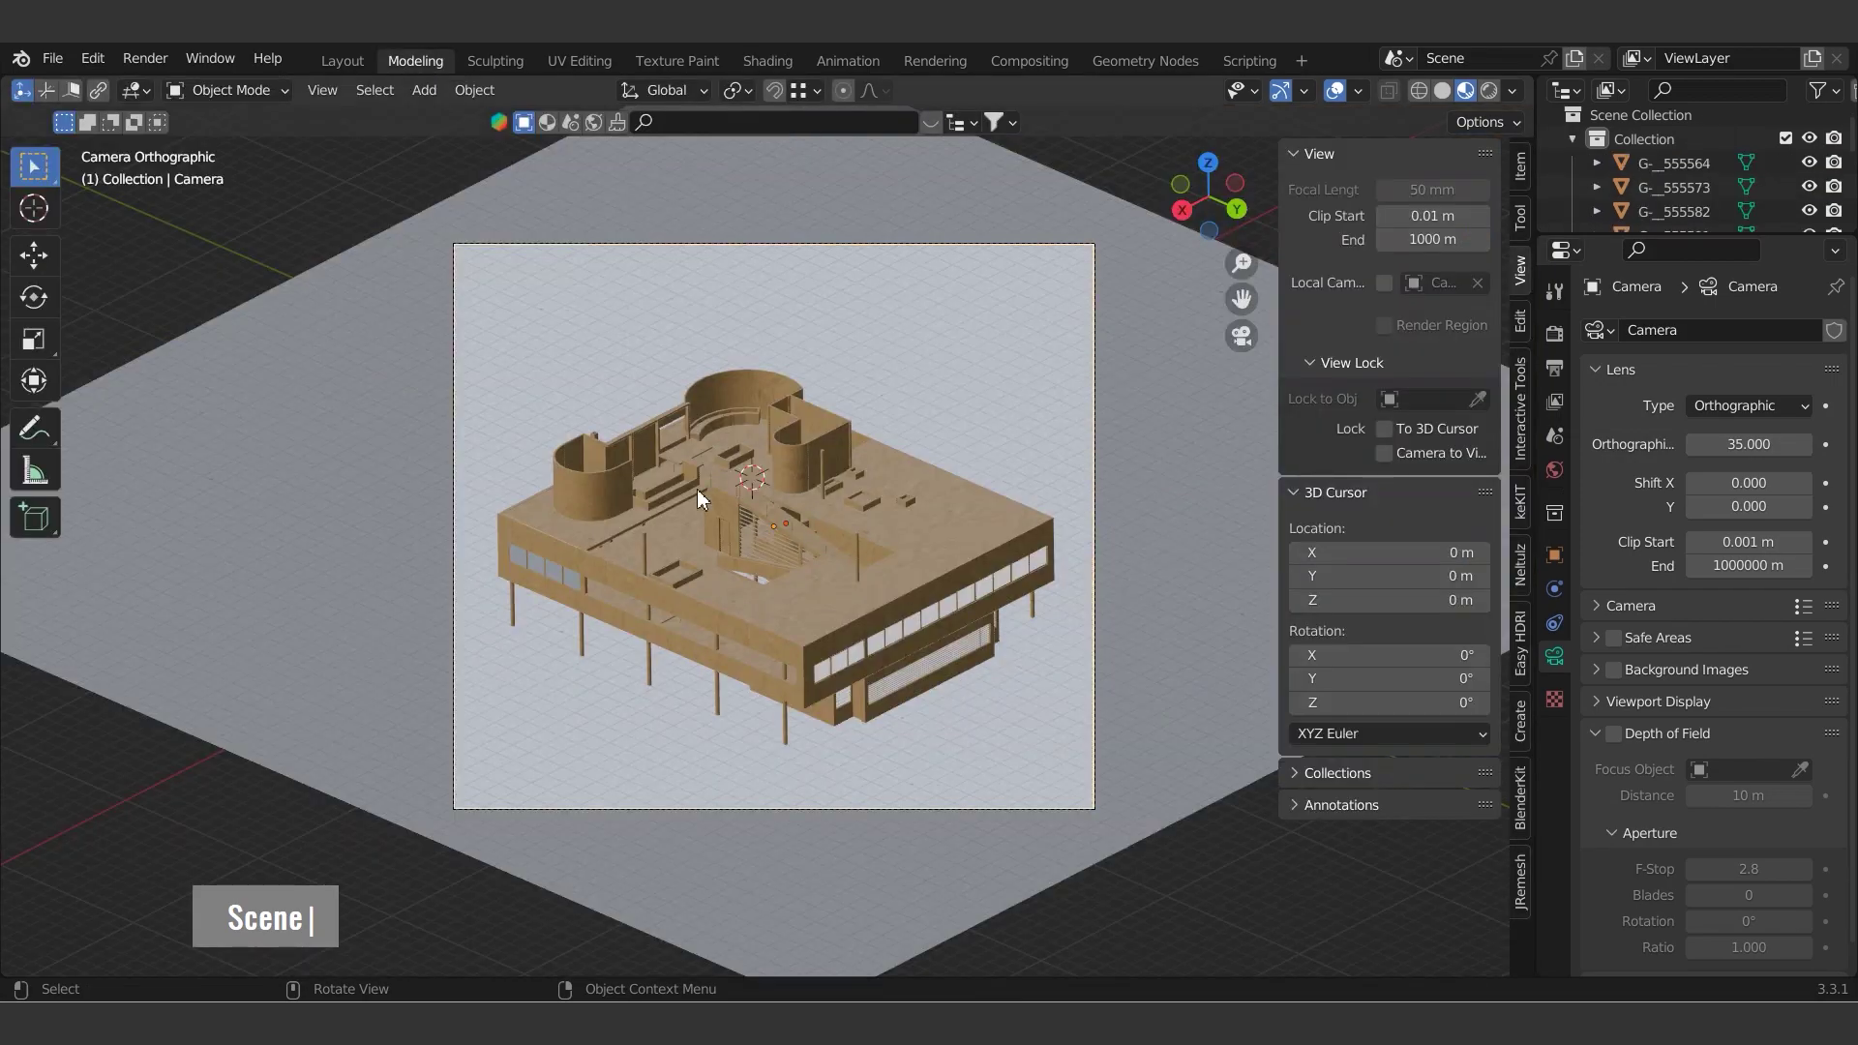
- Preview the villa in Rendered shading, show the World HDRI settings and return to Solid shading
{"action": "scroll", "scroll_direction": "down", "scroll_amount": 3}
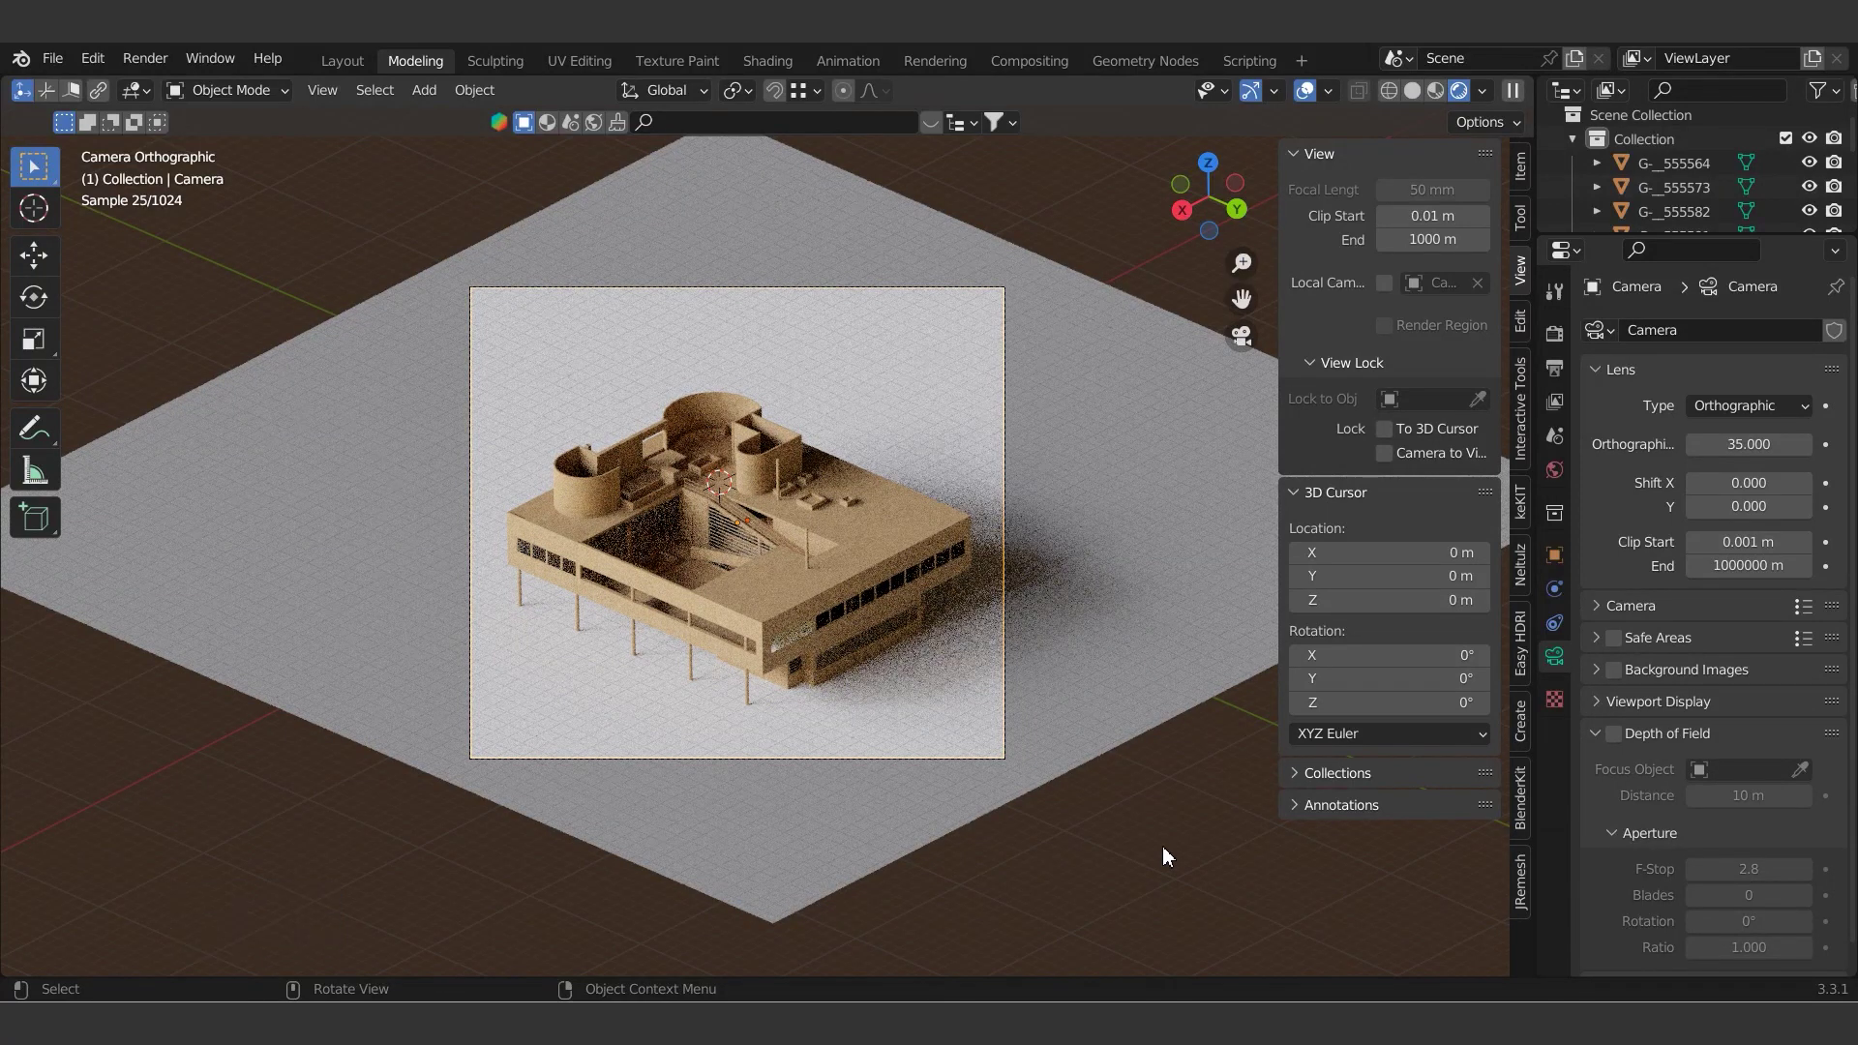
{"action": "double_click", "coordinate": [795, 539]}
{"action": "key", "text": "x"}
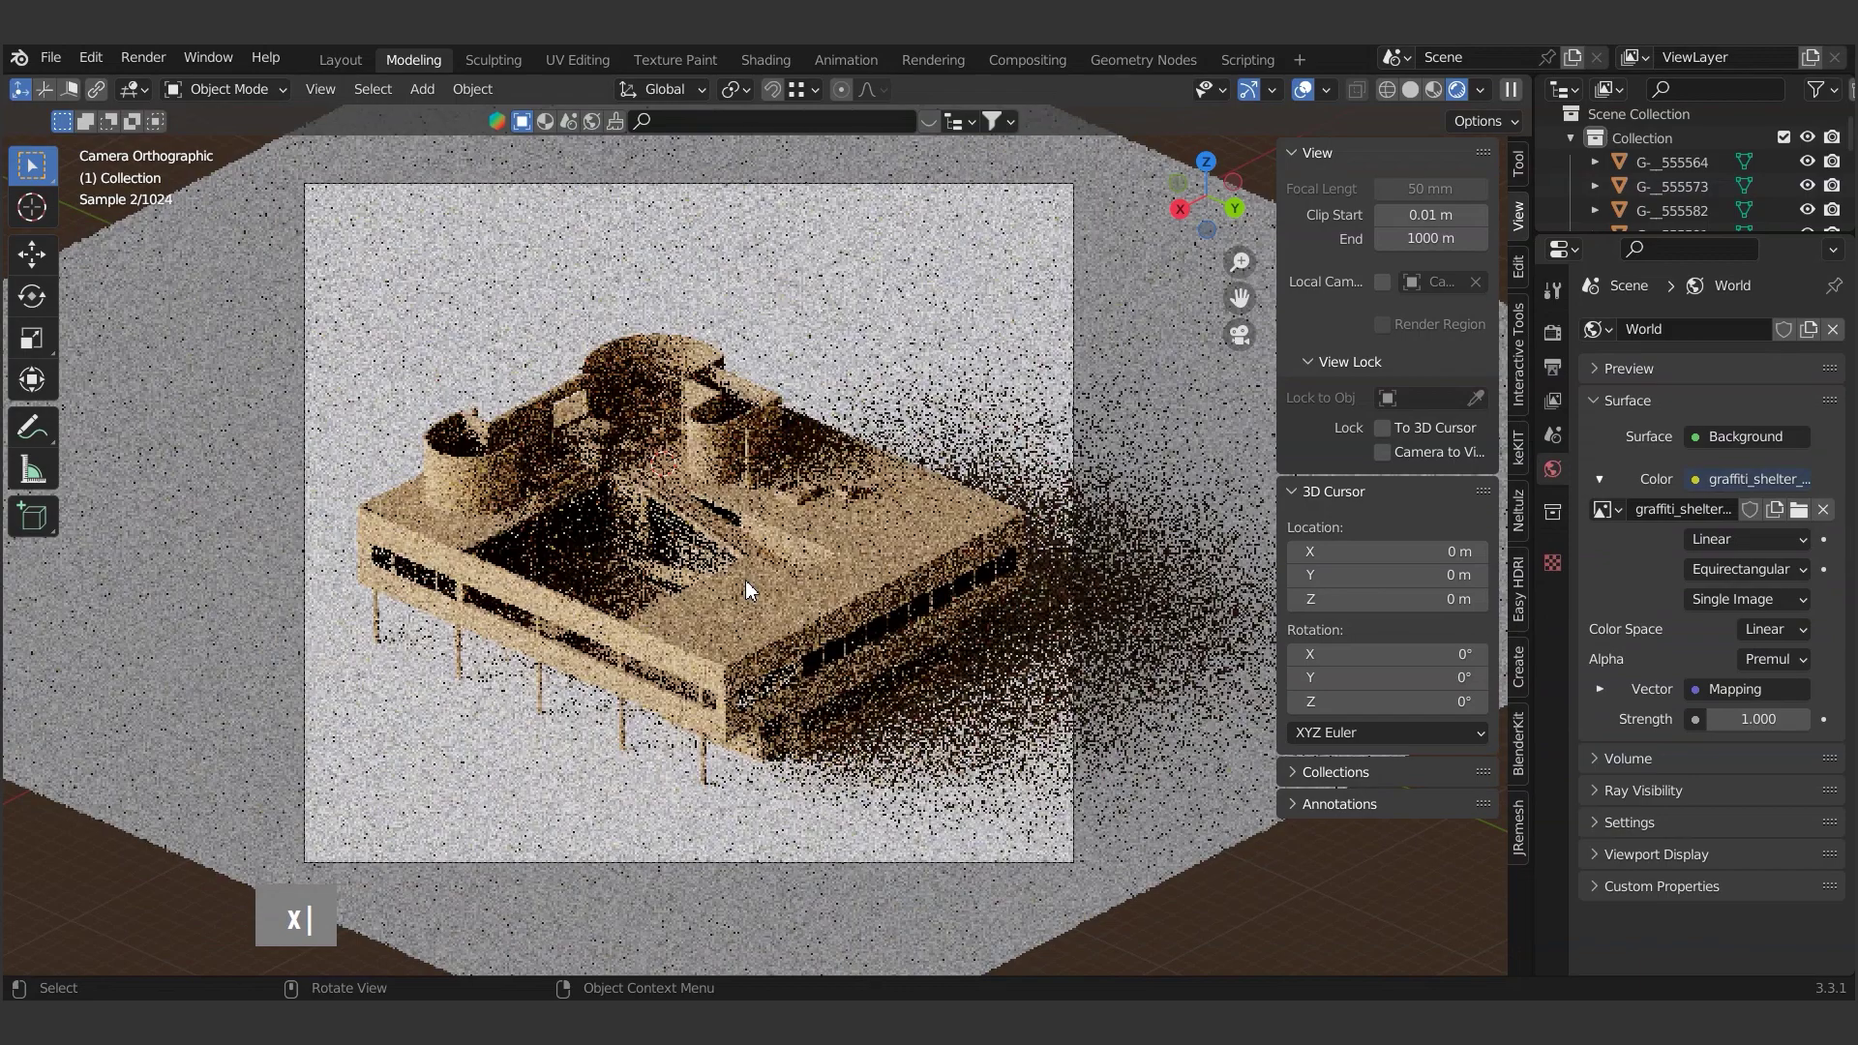
{"action": "type", "text": "x|"}
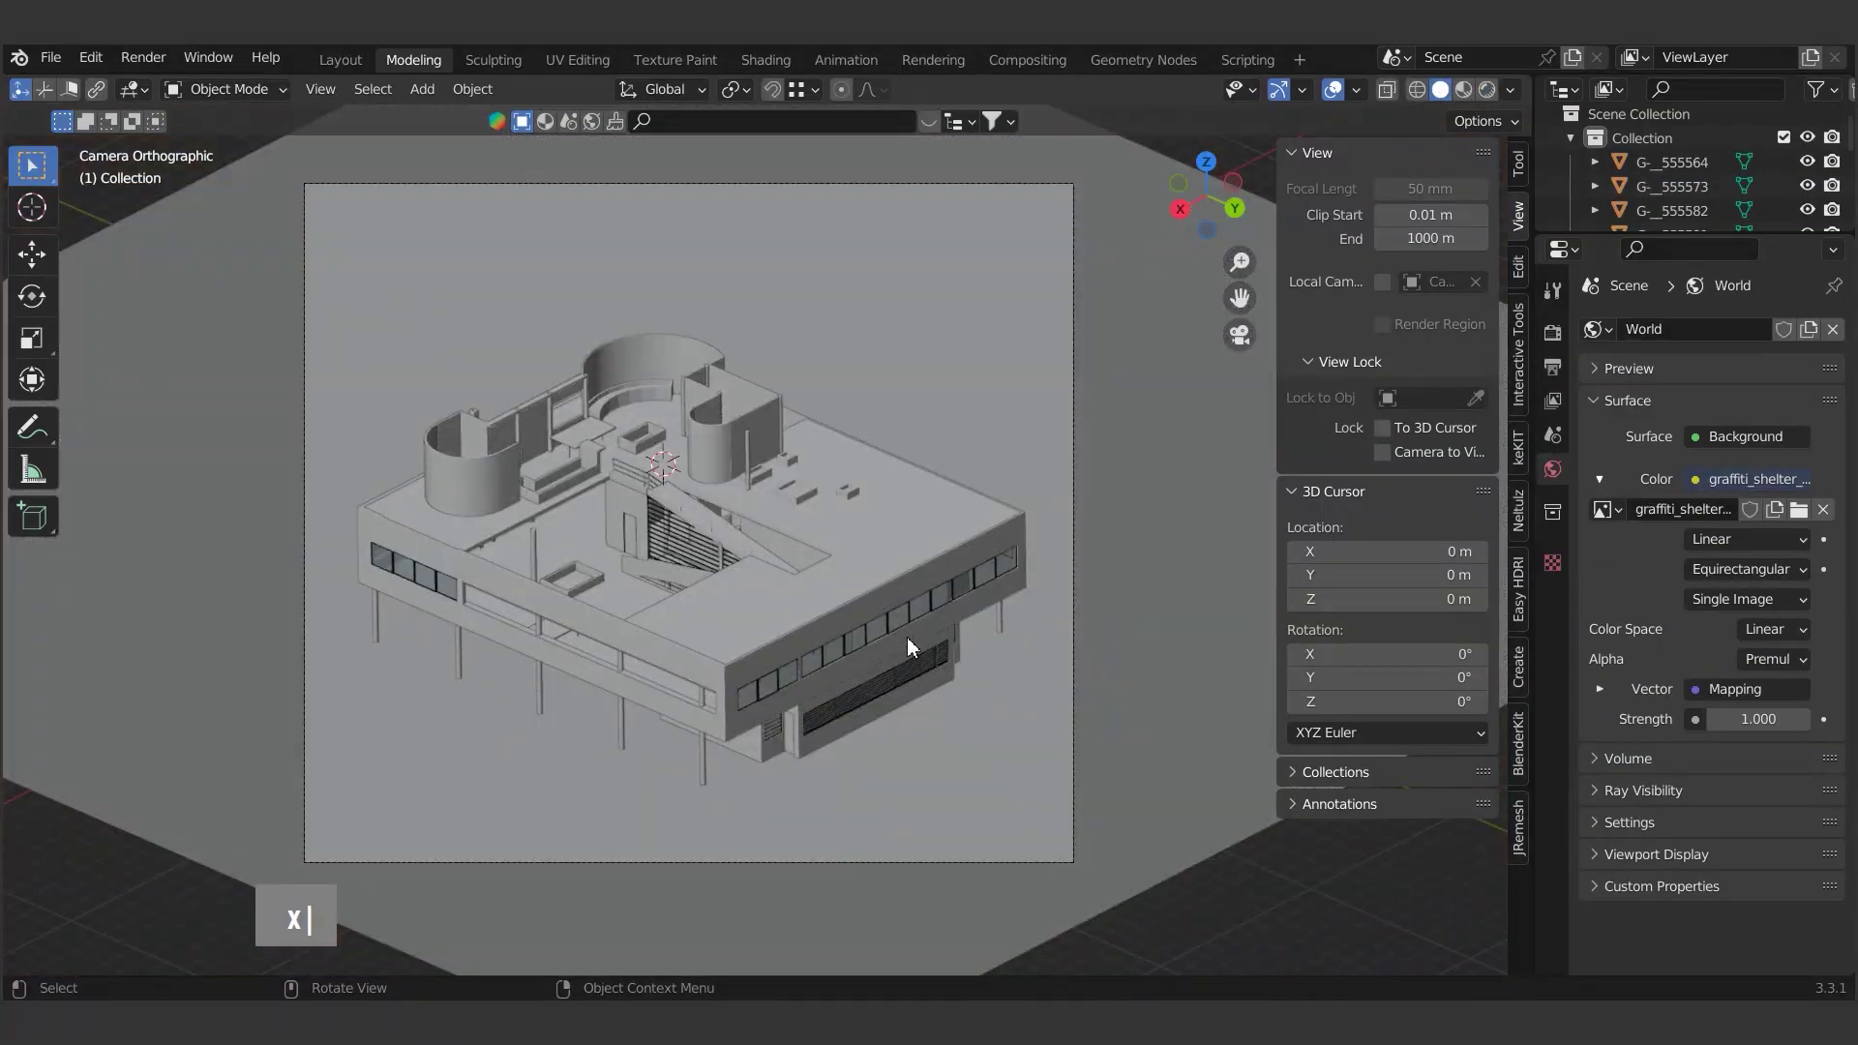
- Add a 0.15 m cube and snap it to the roof corner of the upper floor
{"action": "middle_click", "coordinate": [835, 649]}
{"action": "scroll", "scroll_direction": "up", "scroll_amount": 3}
{"action": "type", "text": "a|"}
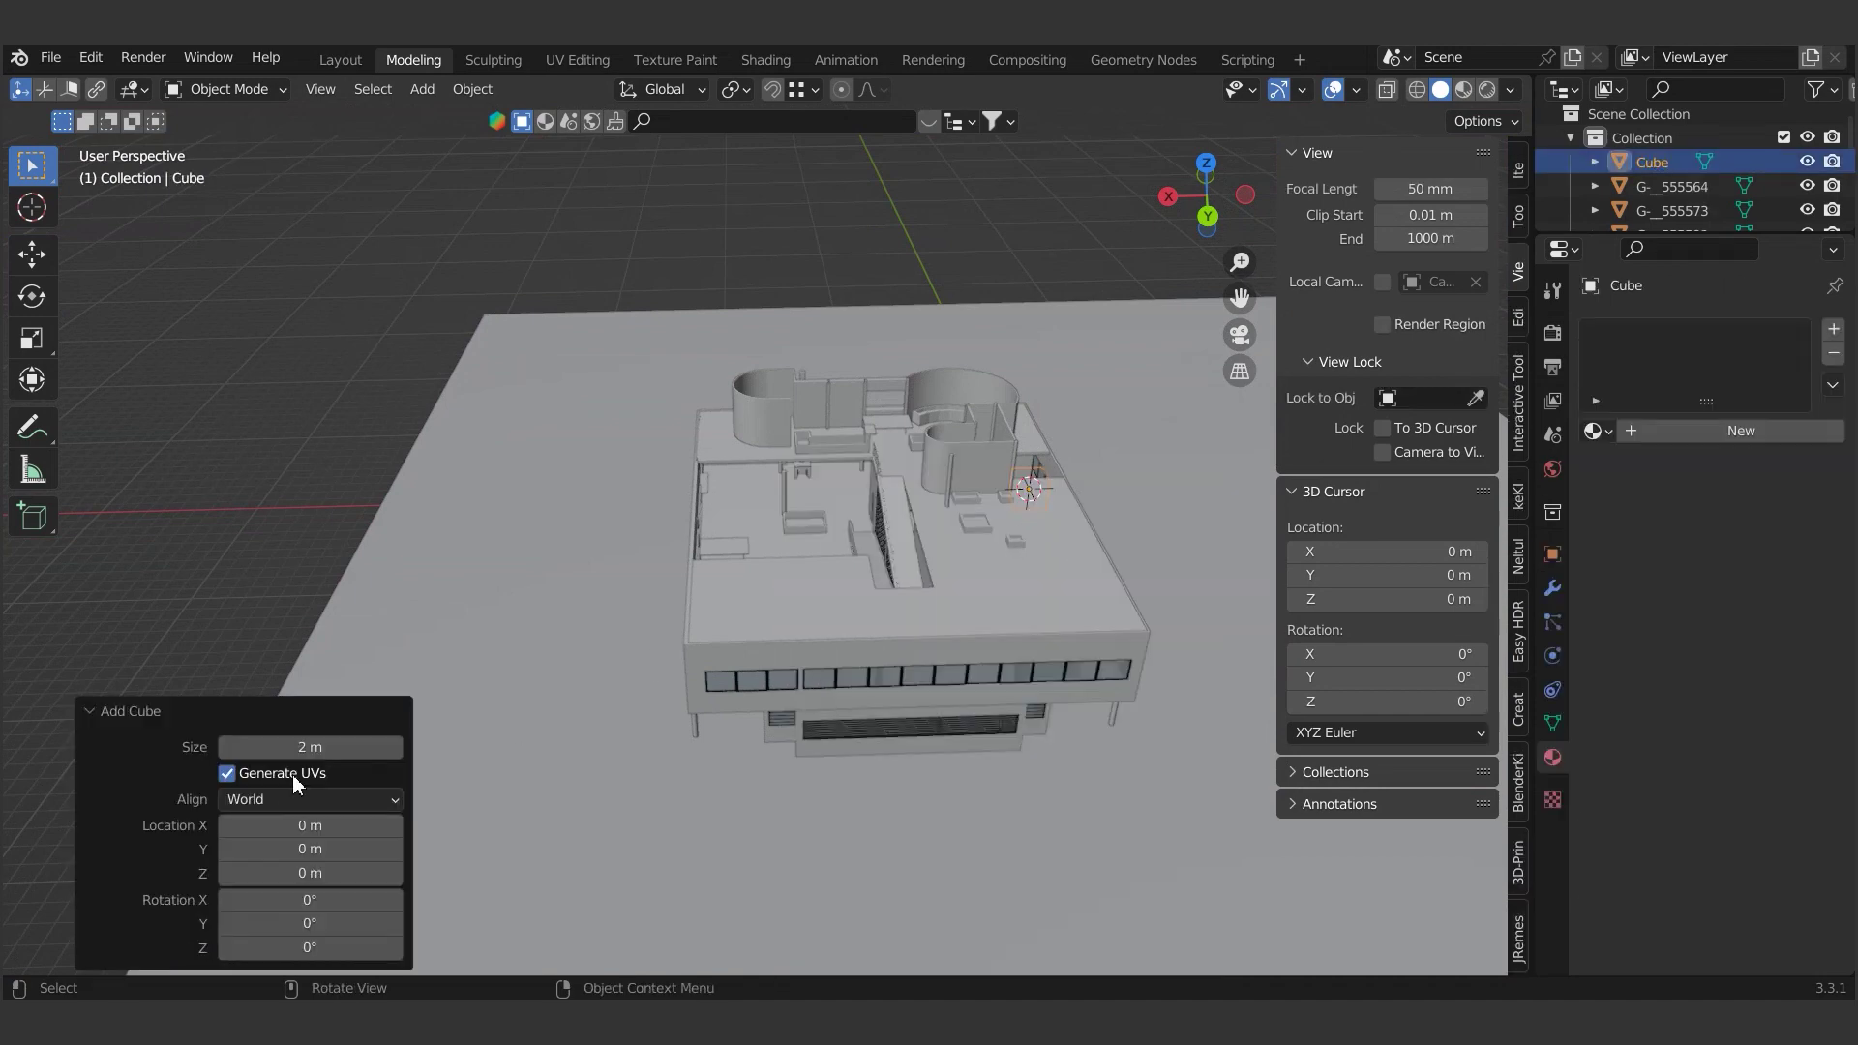
{"action": "type", "text": ".15"}
{"action": "key", "text": "Return"}
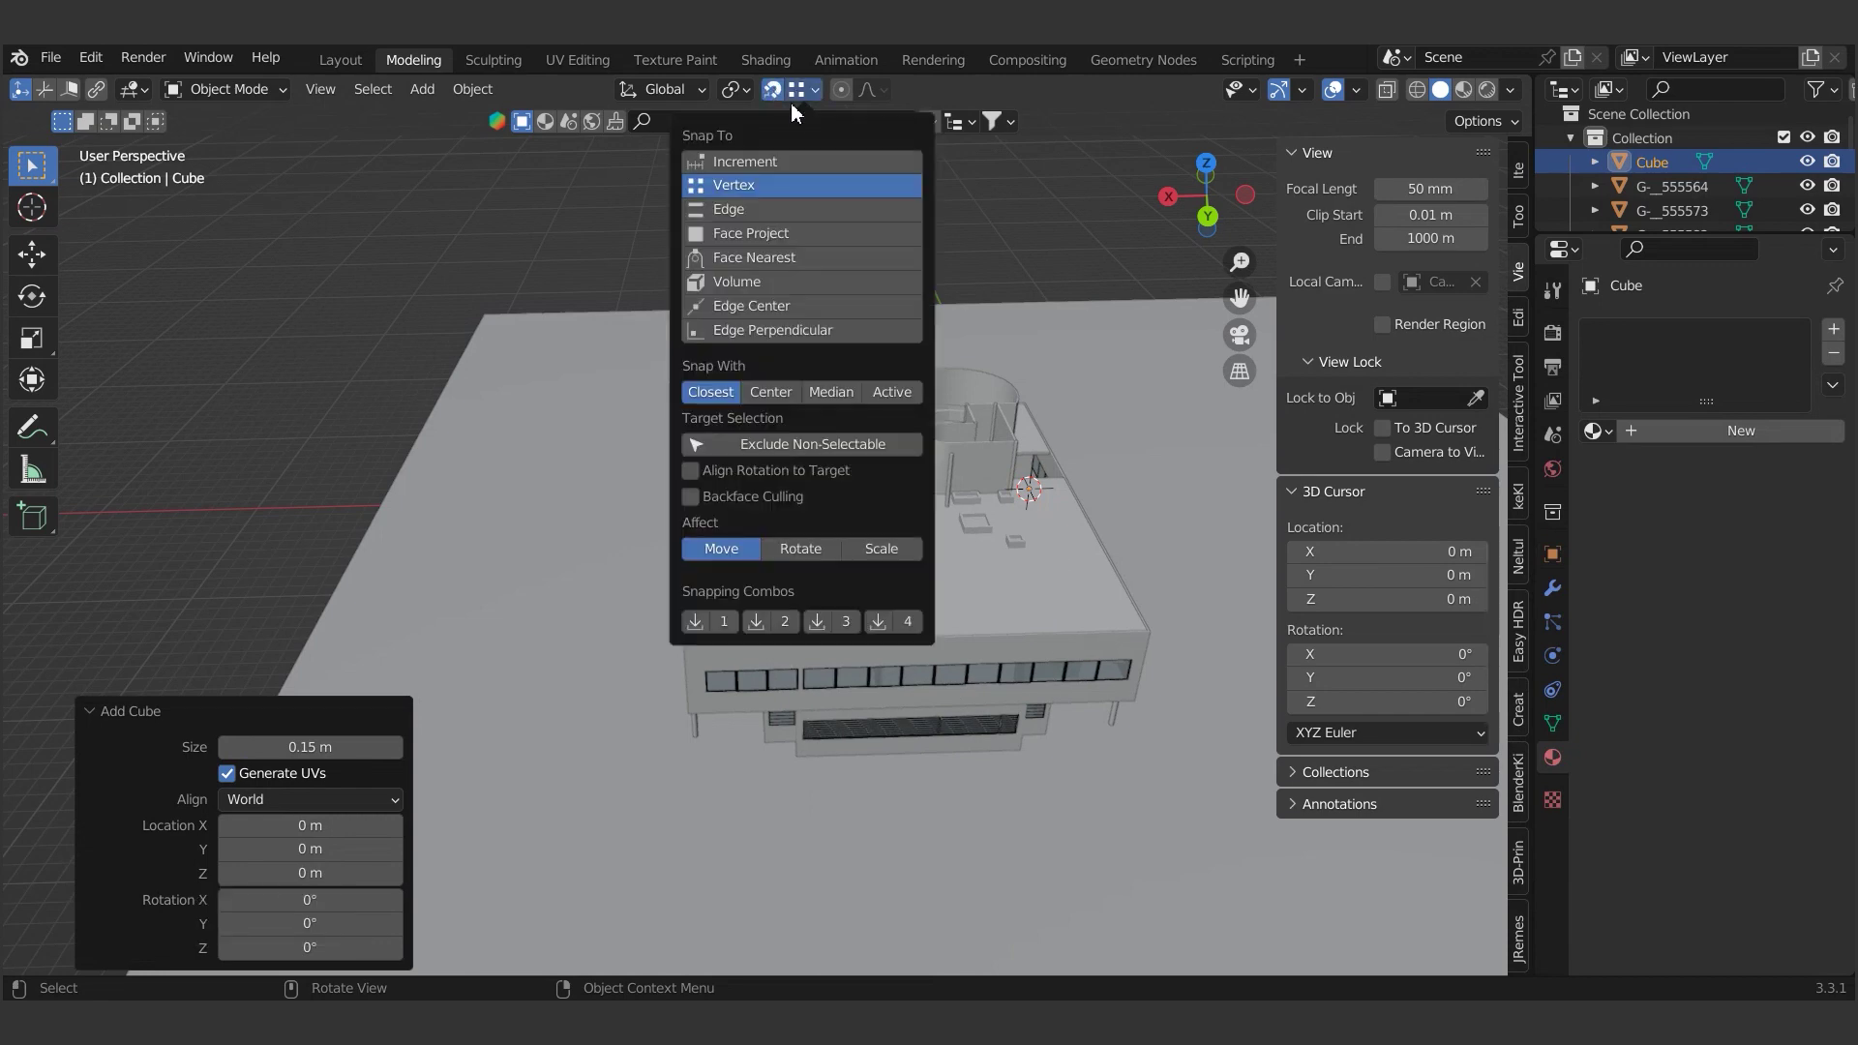
{"action": "type", "text": "g"}
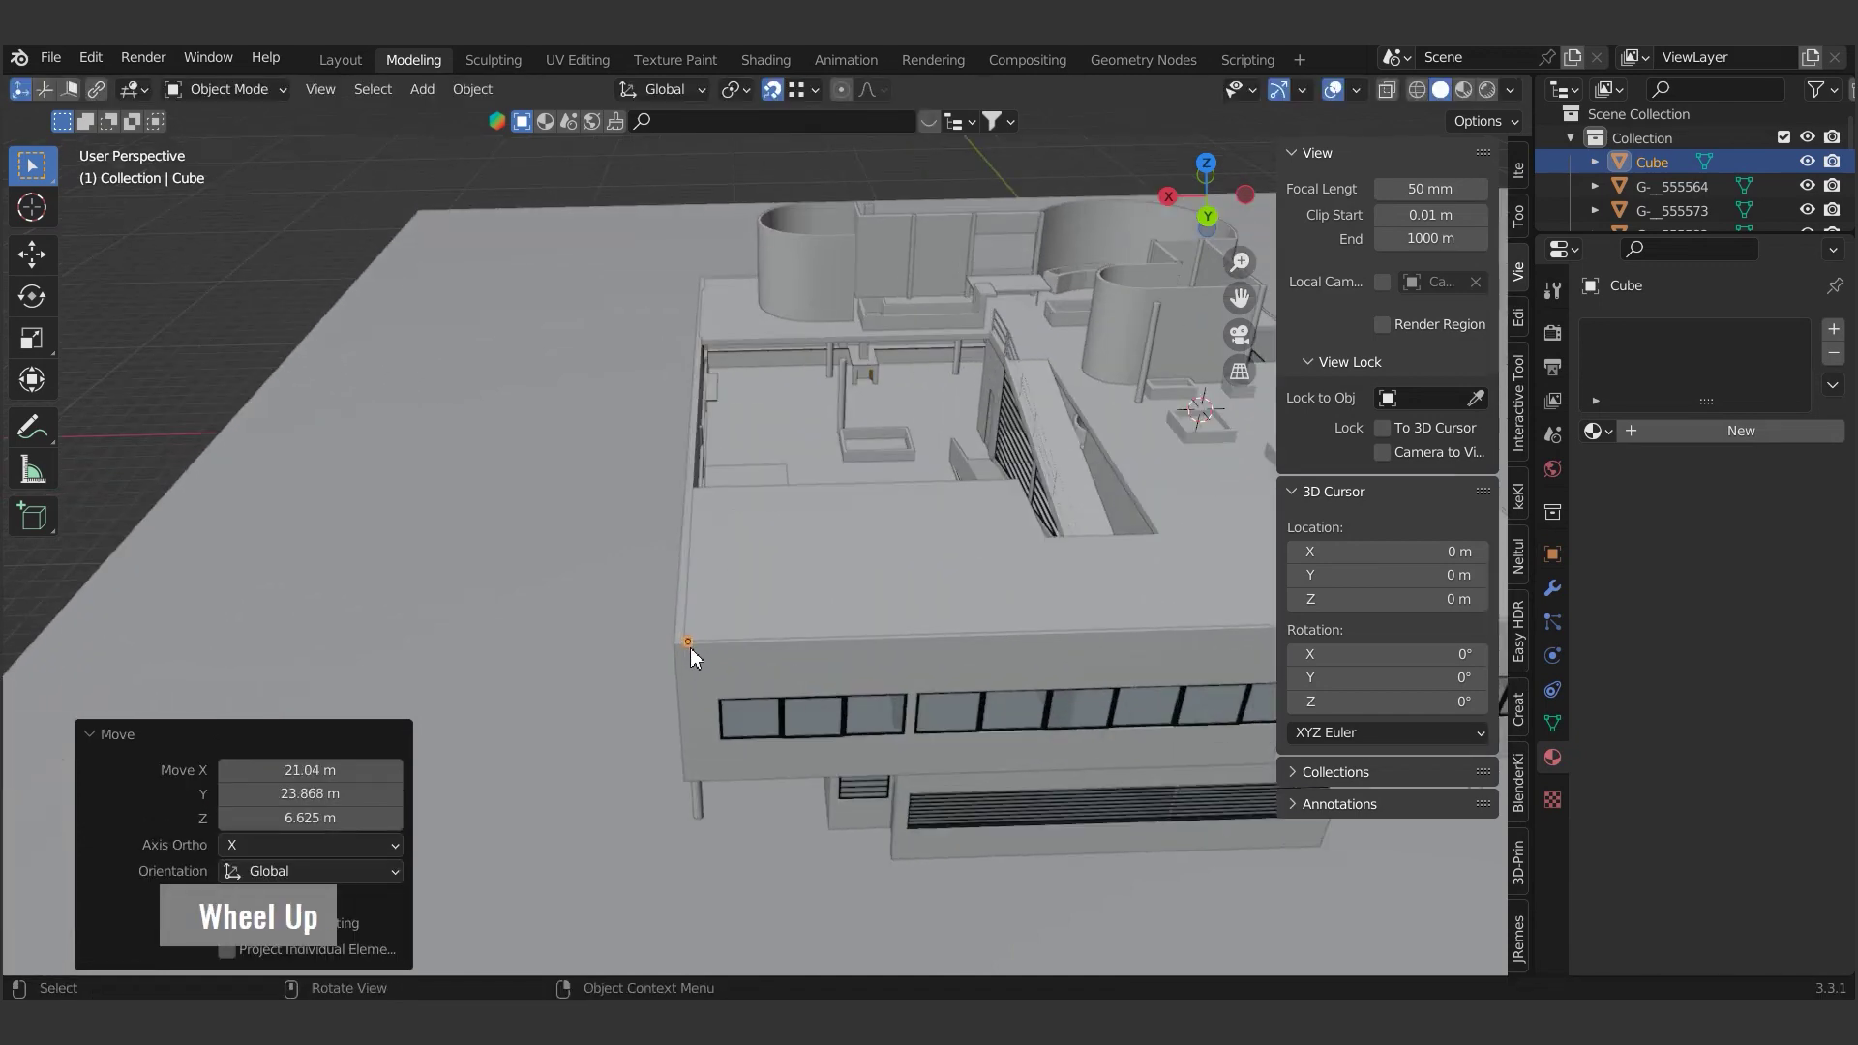
{"action": "type", "text": "ggzgz"}
{"action": "key", "text": "Tab"}
- Move the cube's faces along Z and X to stretch it into a thin parapet along the roof edge
{"action": "type", "text": "gggzgz 3z"}
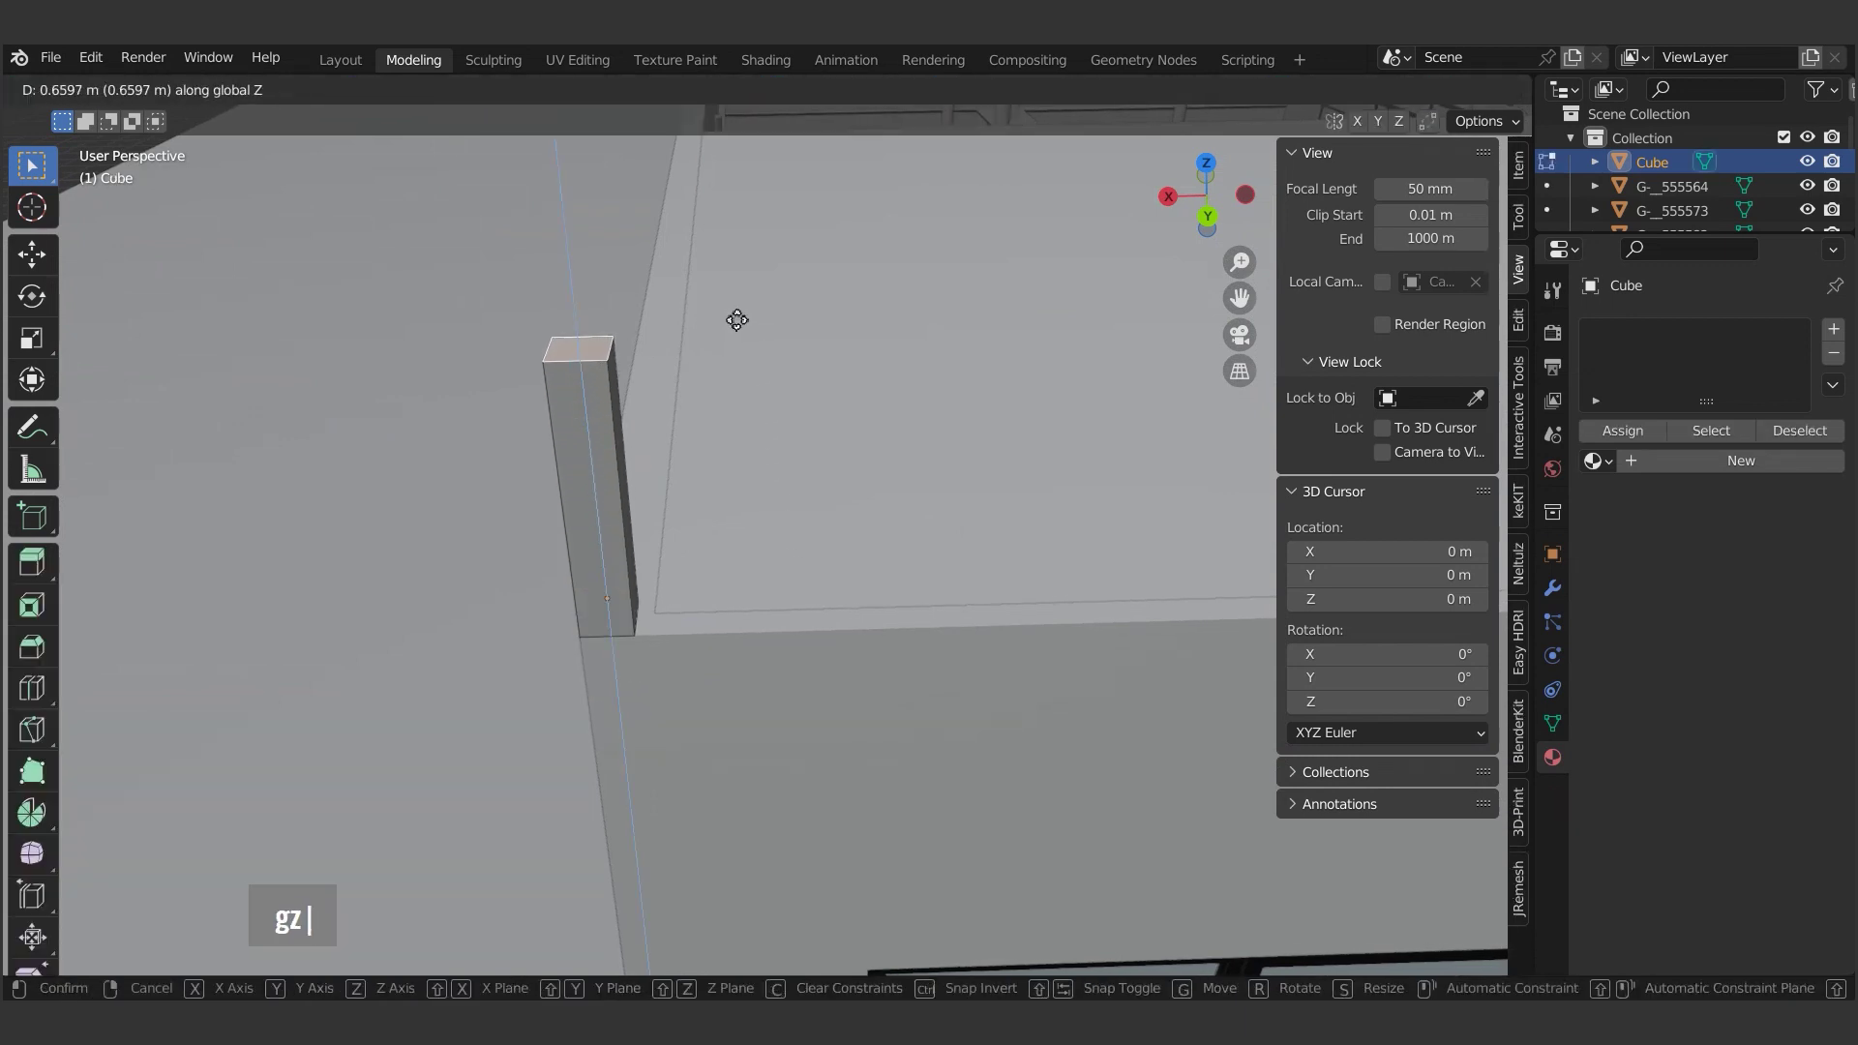
{"action": "type", "text": "3"}
{"action": "scroll", "scroll_direction": "down", "scroll_amount": 3}
{"action": "scroll", "scroll_direction": "up", "scroll_amount": 3}
{"action": "type", "text": "gz3g |"}
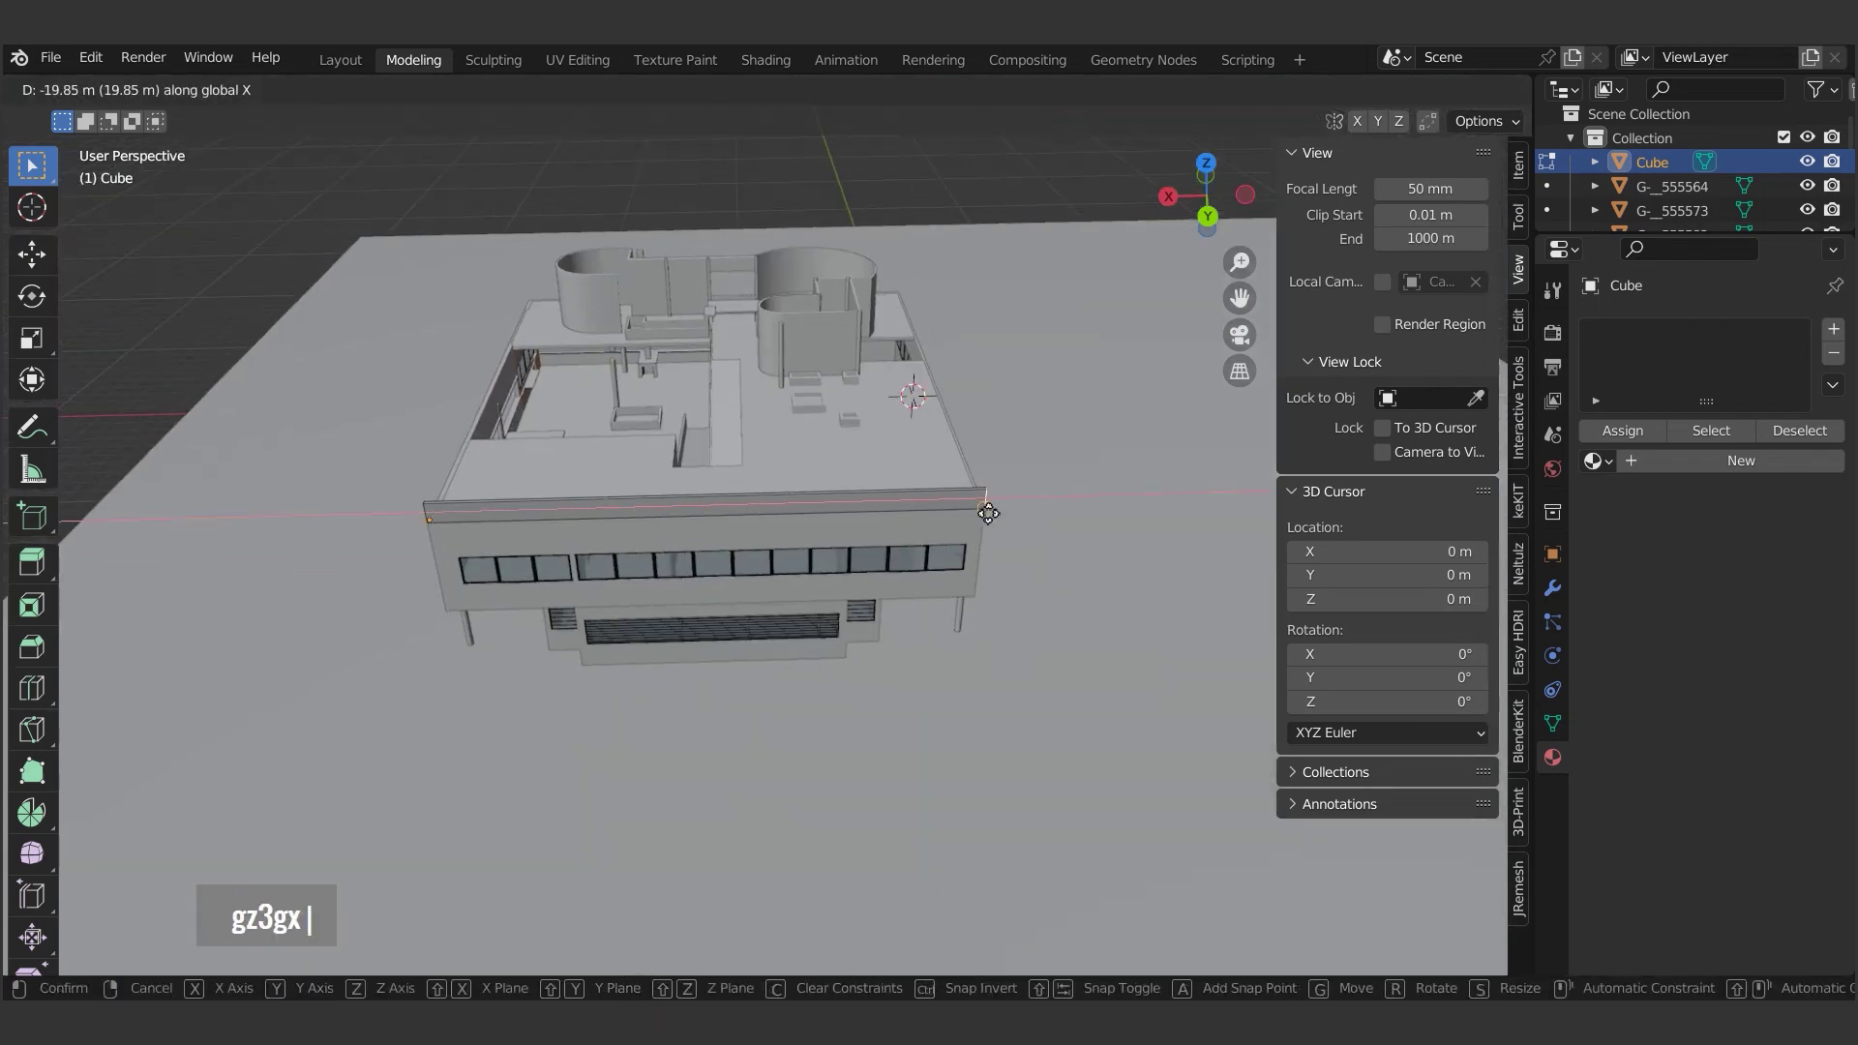
{"action": "scroll", "scroll_direction": "up", "scroll_amount": 3}
{"action": "type", "text": "gz3gx ||"}
{"action": "key", "text": "ctrl+r"}
{"action": "key", "text": "Escape"}
{"action": "key", "text": "ctrl+r"}
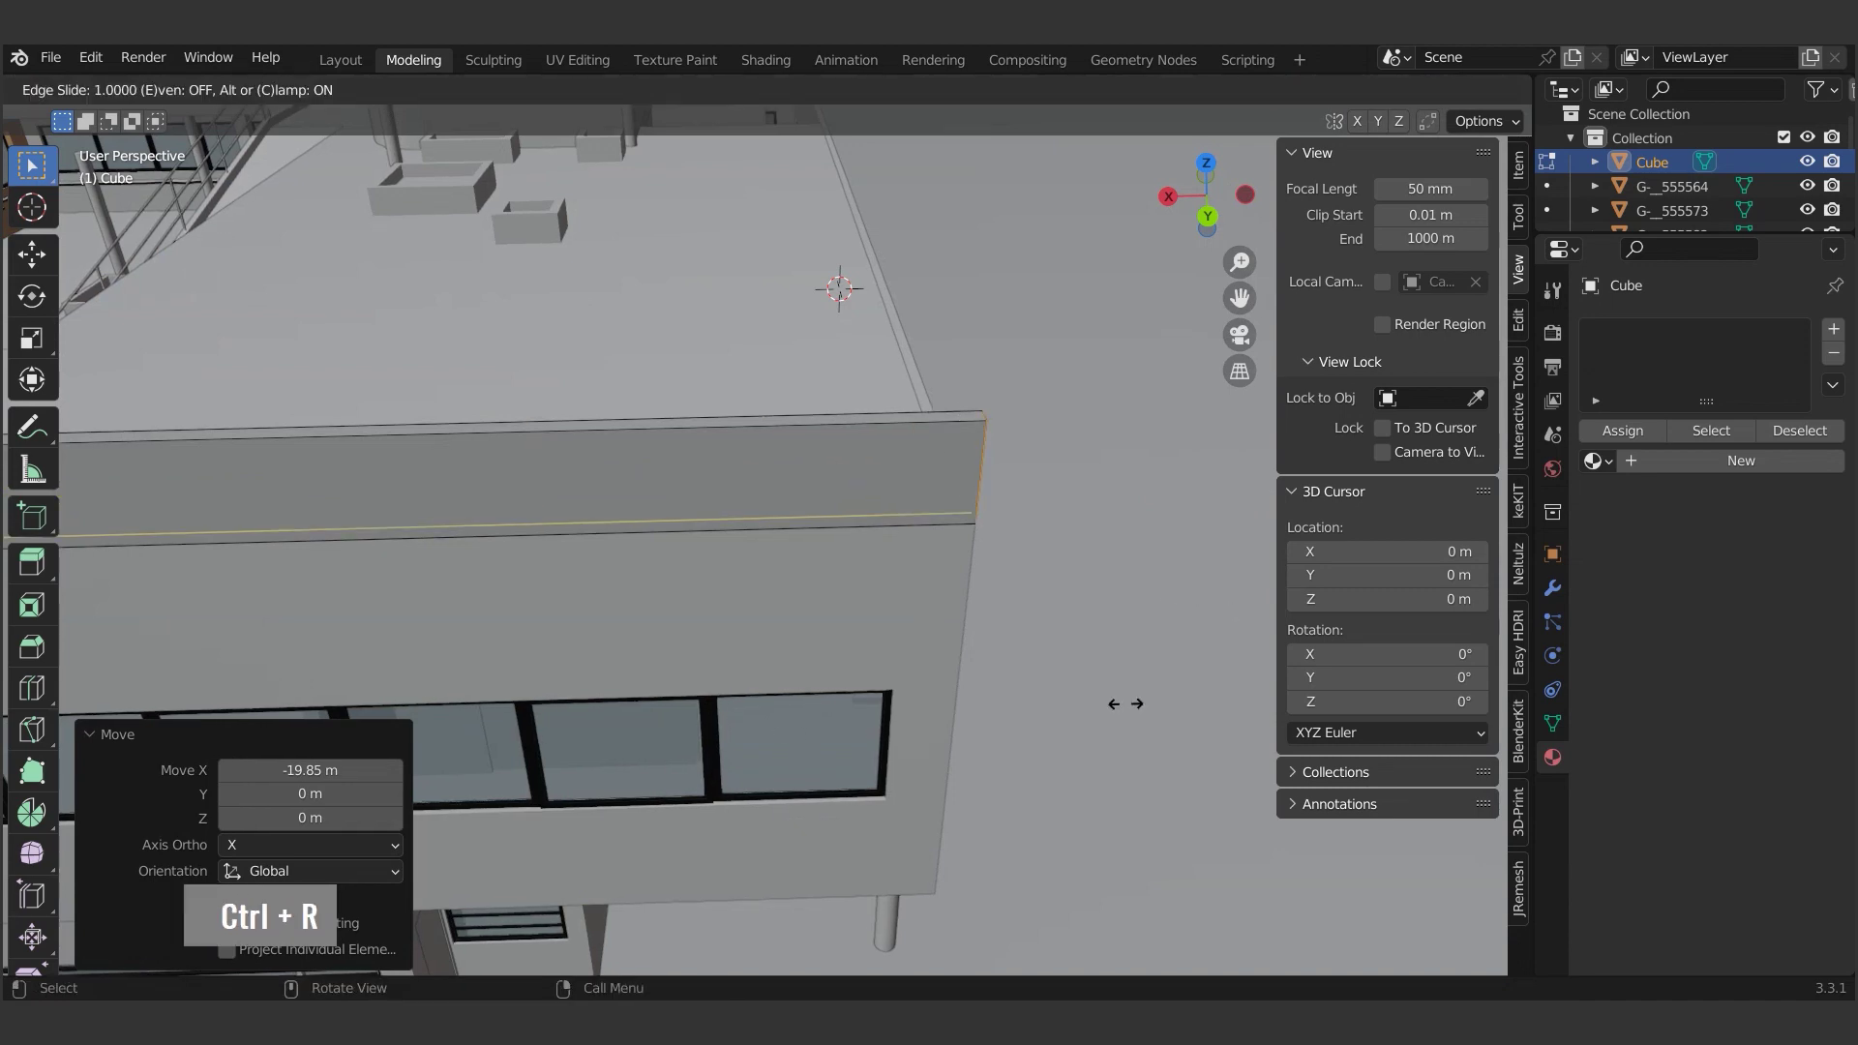
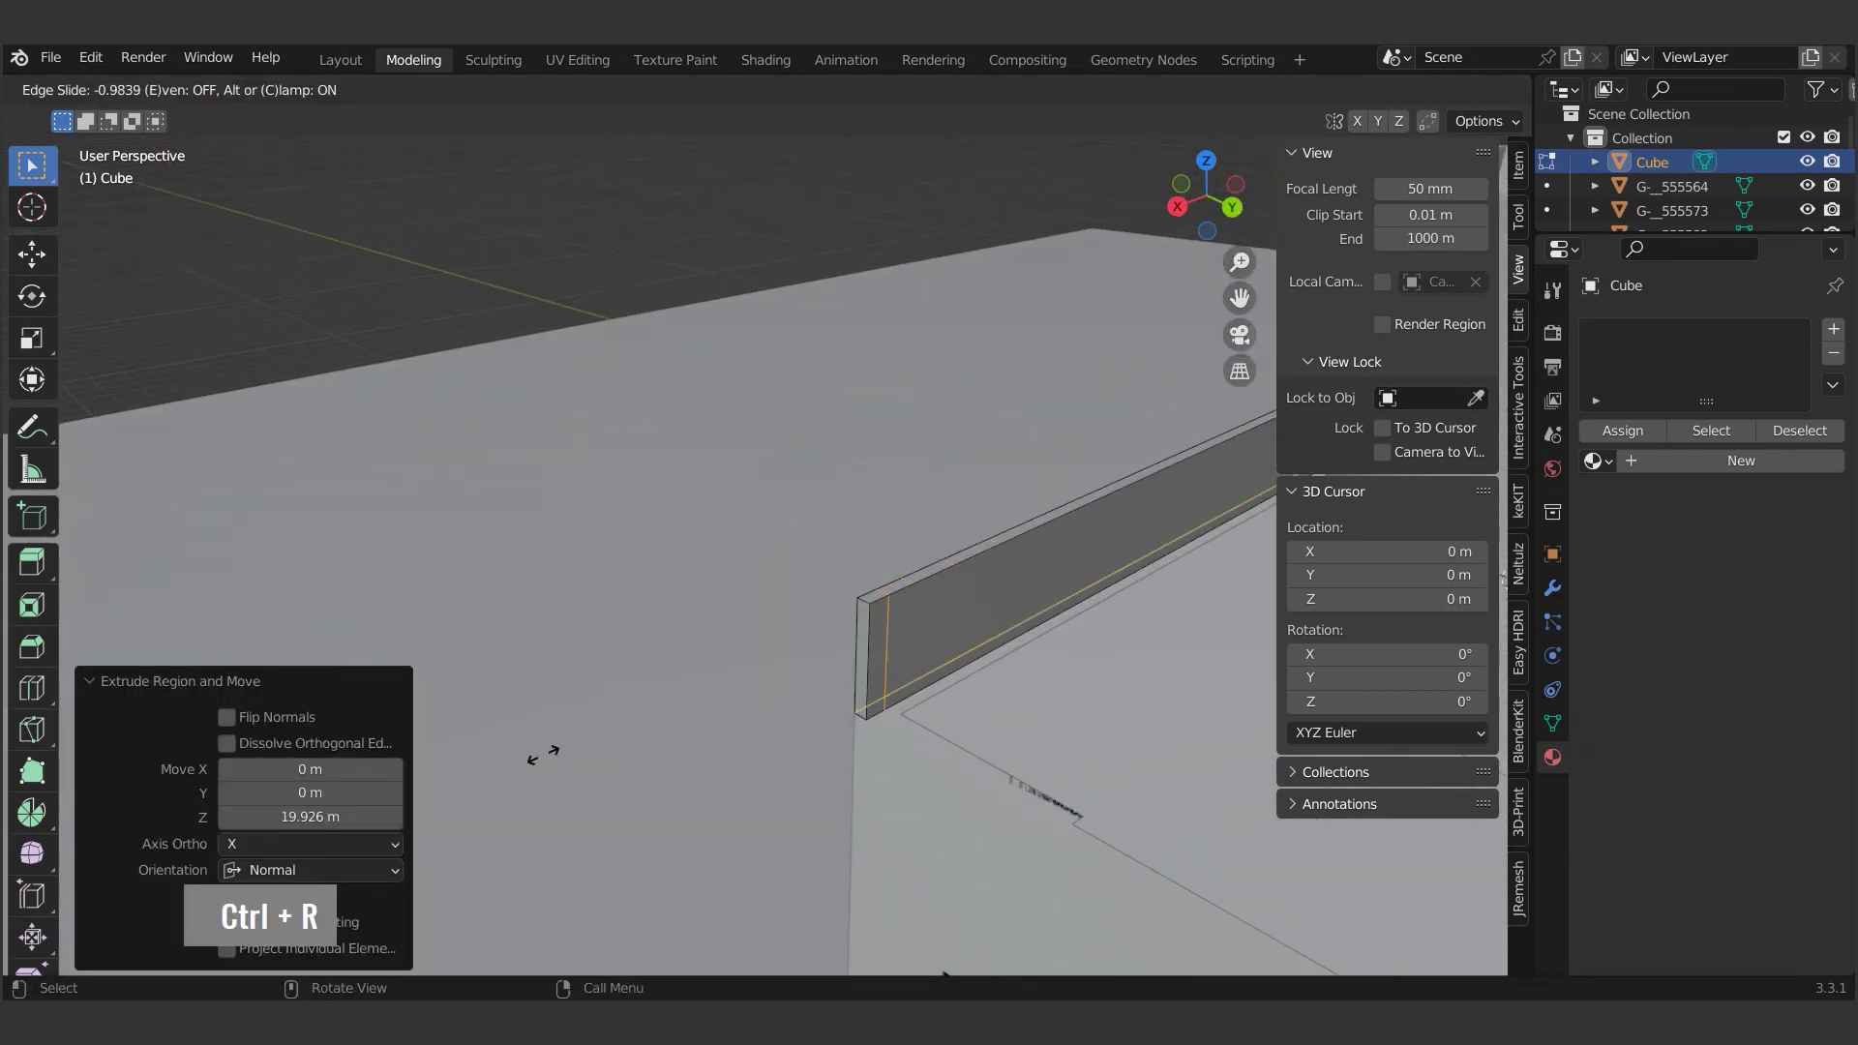
- Extrude the parapet further around the roof corner
{"action": "scroll", "scroll_direction": "down", "scroll_amount": 3}
{"action": "type", "text": "3|"}
{"action": "scroll", "scroll_direction": "down", "scroll_amount": 3}
{"action": "type", "text": "3e |"}
{"action": "scroll", "scroll_direction": "up", "scroll_amount": 3}
- Finish the parapet geometry and assign the 'wooden' material so the whole model appears wooden
{"action": "type", "text": "3e |"}
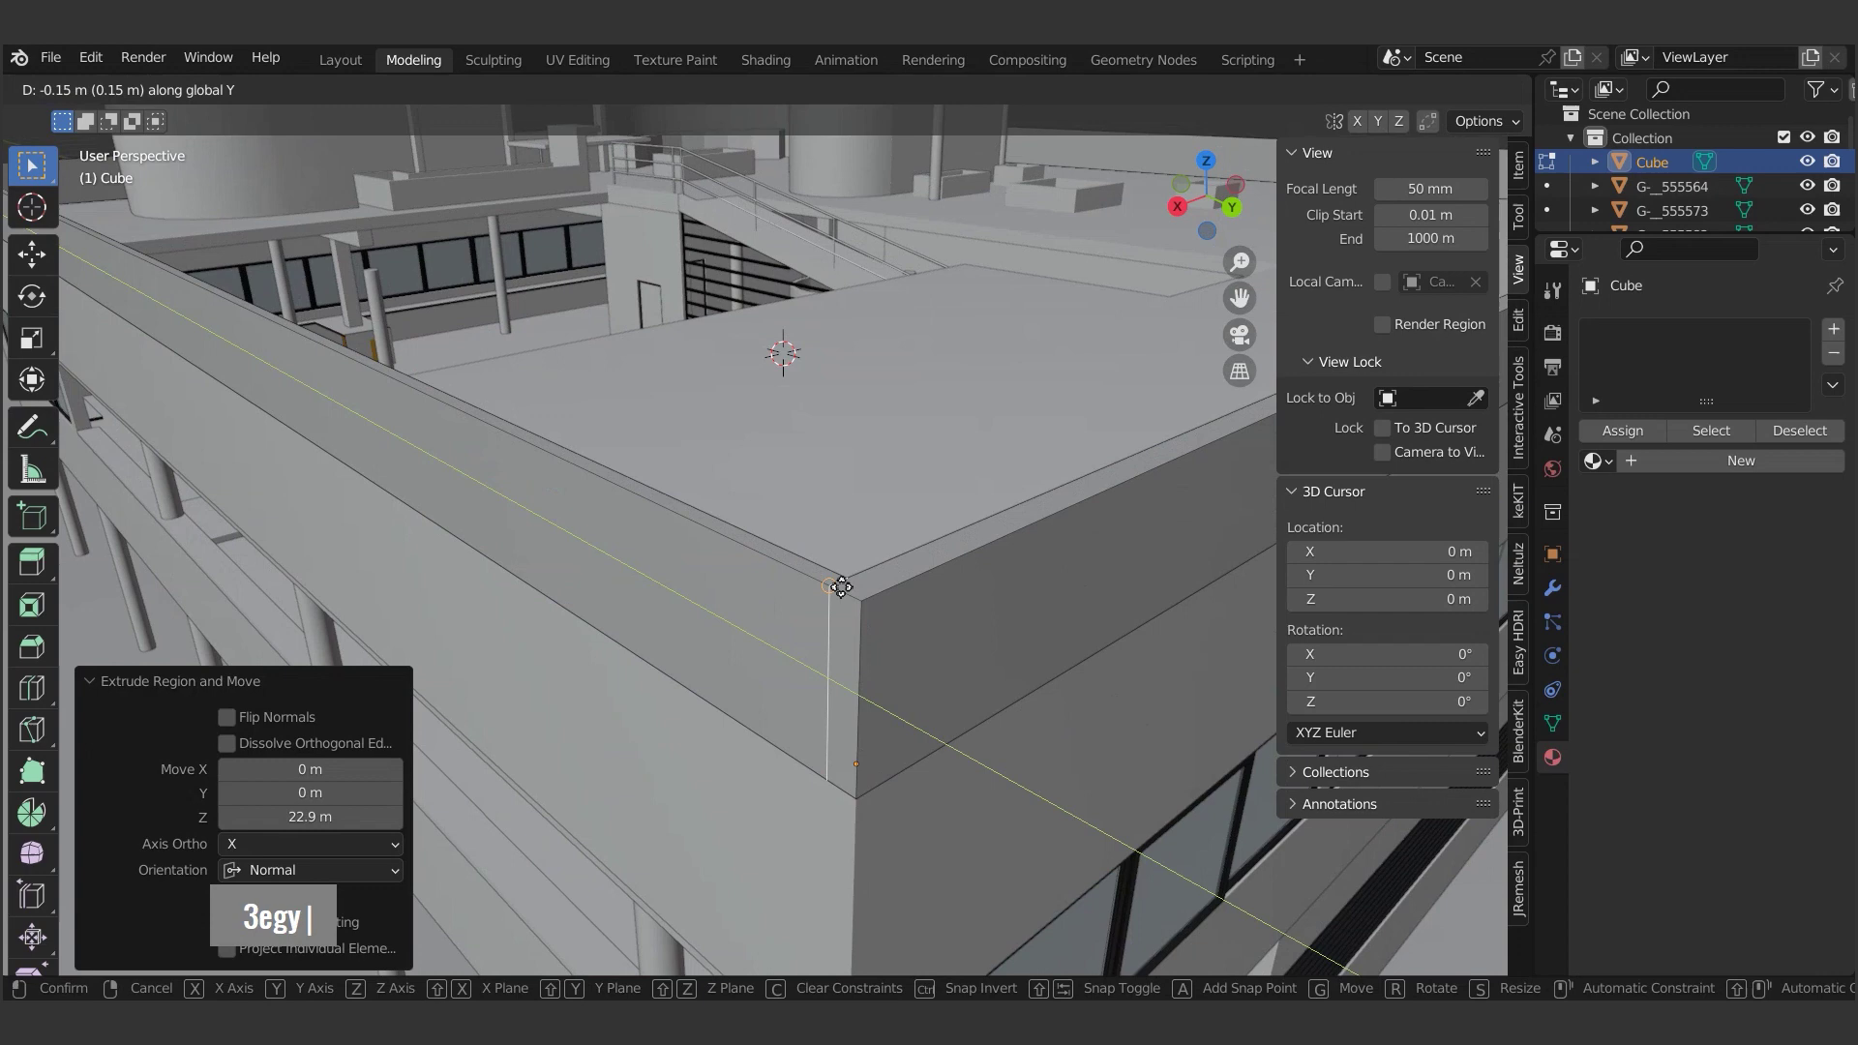
{"action": "key", "text": "Tab"}
{"action": "type", "text": "3egy"}
{"action": "type", "text": "x w|"}
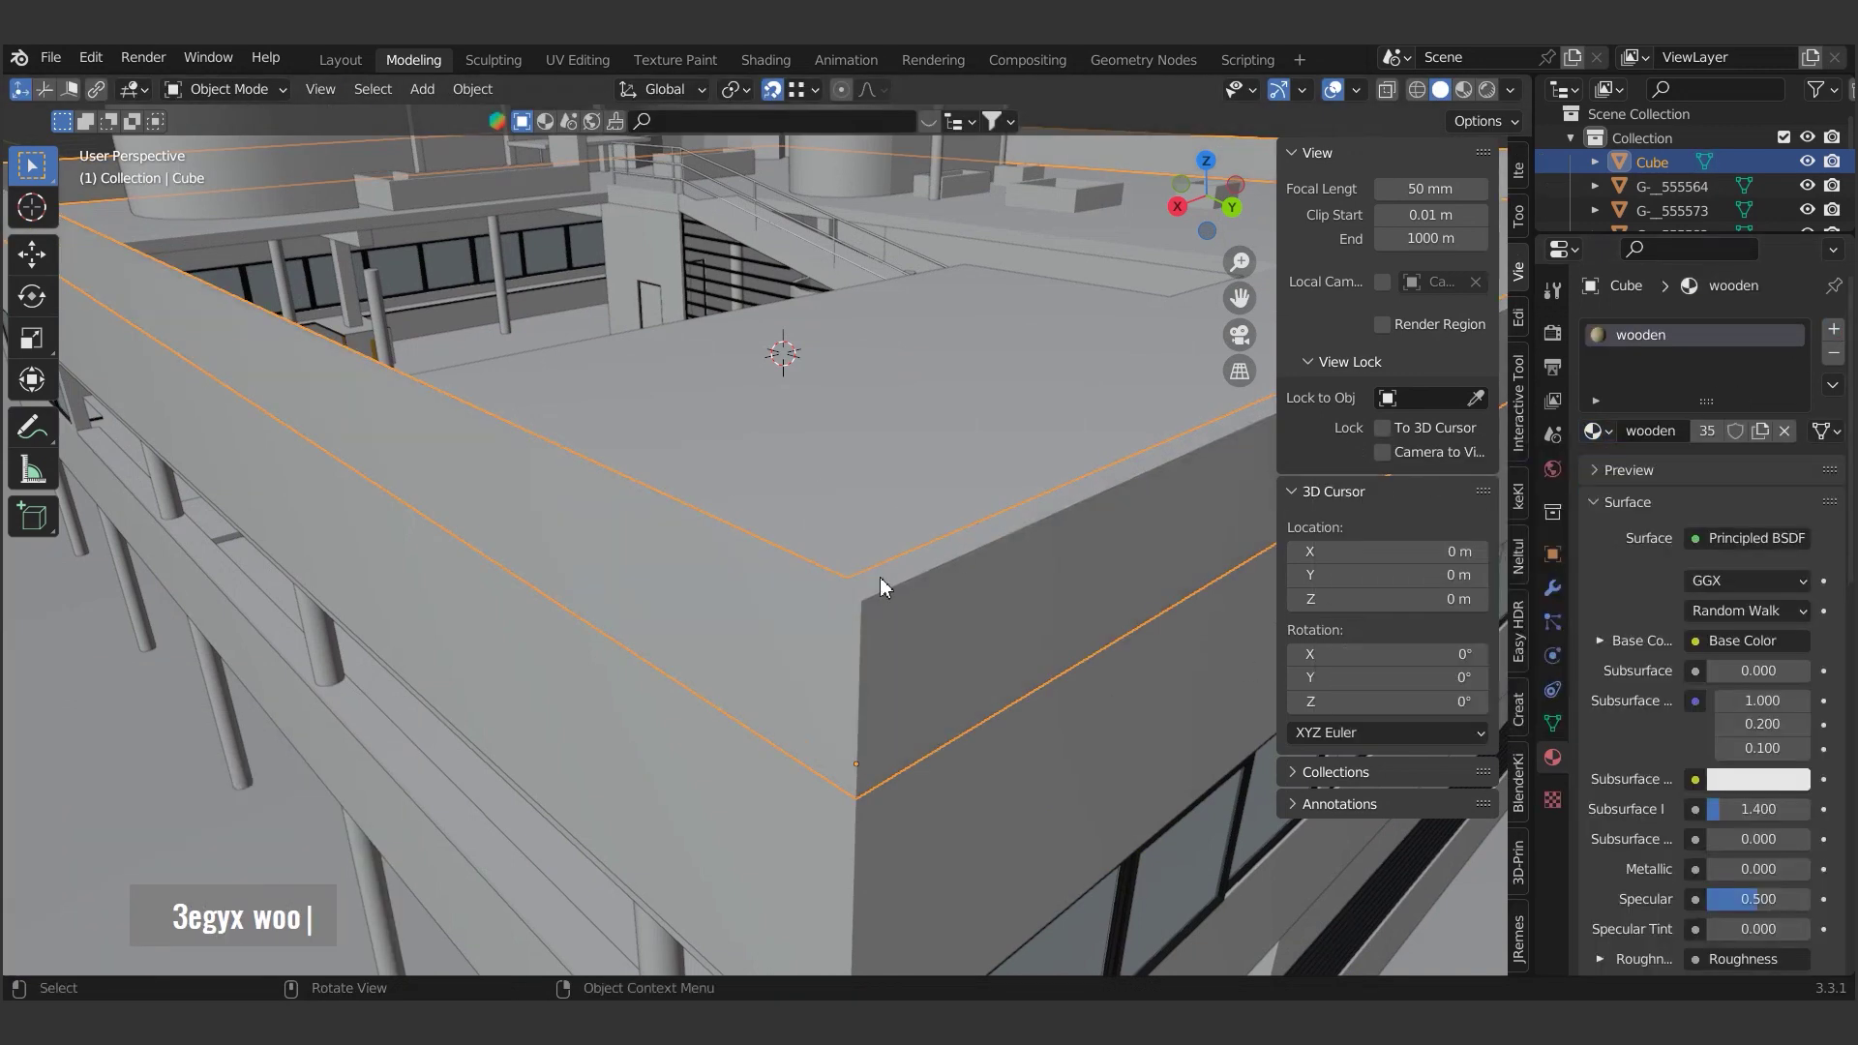
{"action": "scroll", "scroll_direction": "down", "scroll_amount": 3}
{"action": "type", "text": "3egyx woo|"}
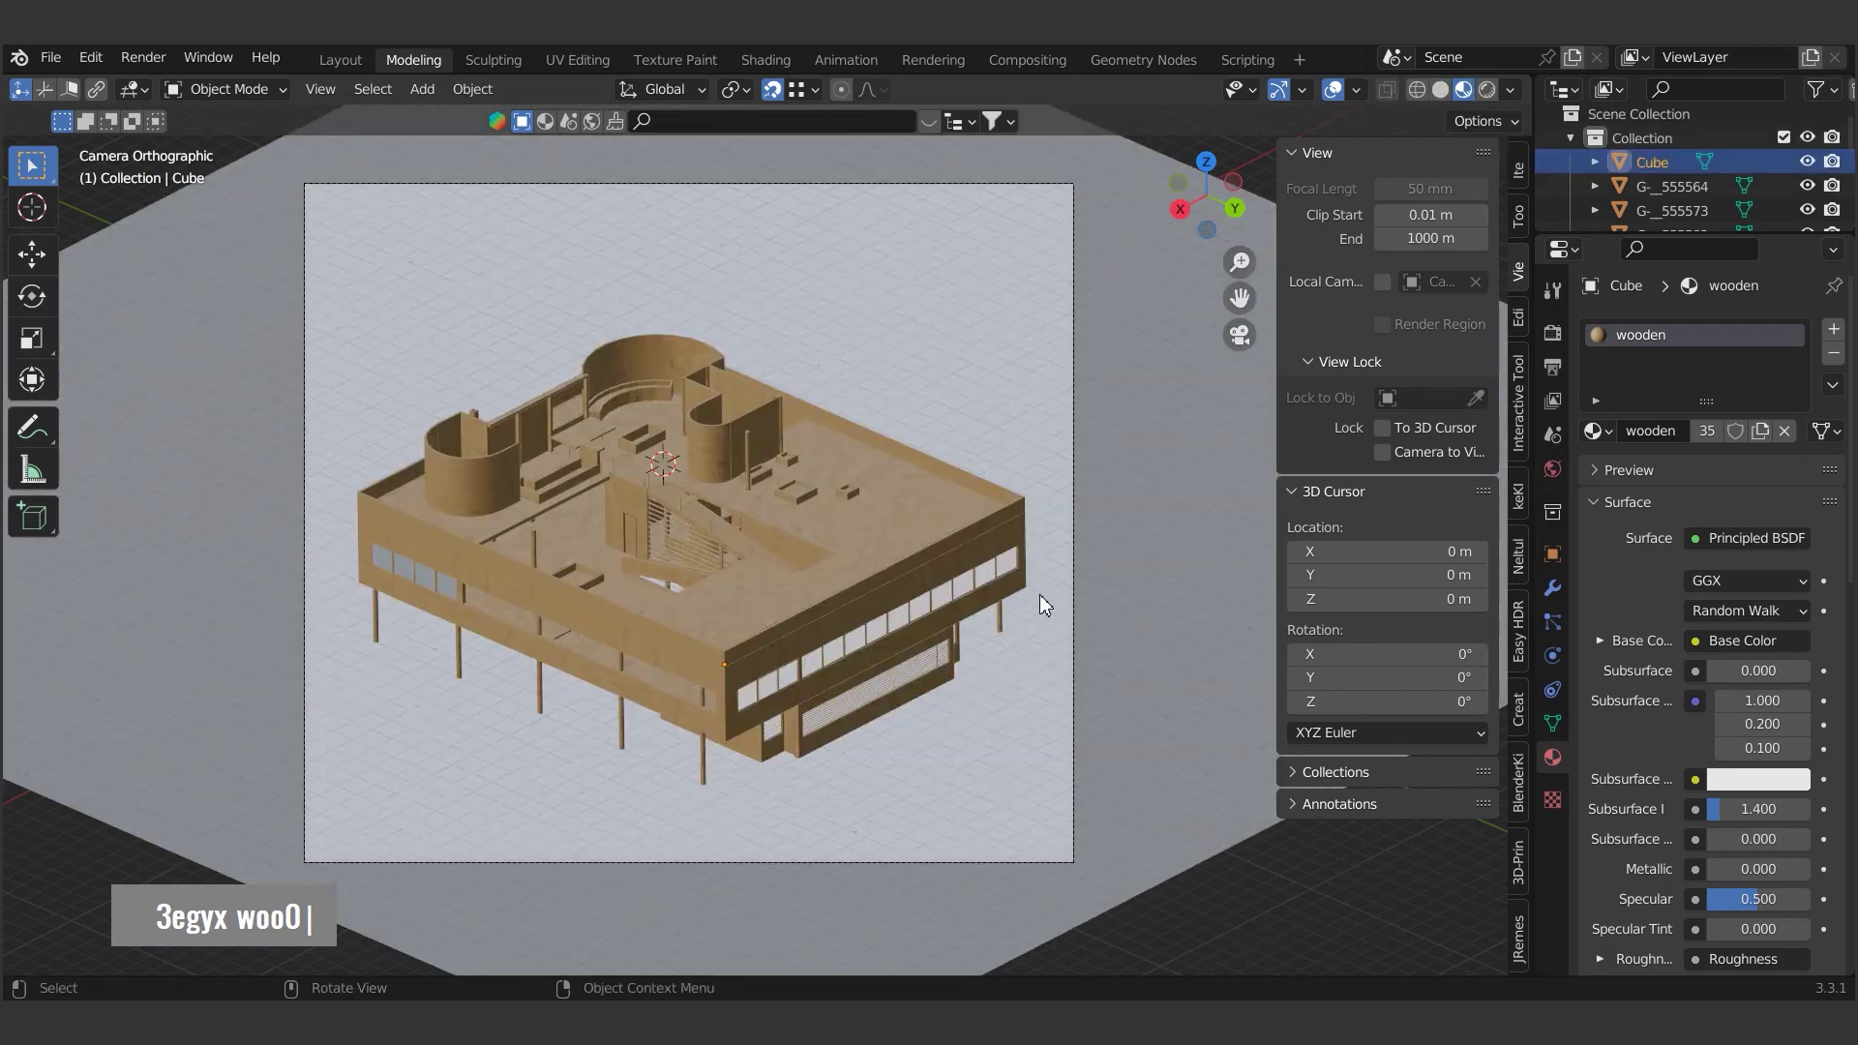
{"action": "scroll", "scroll_direction": "up", "scroll_amount": 3}
{"action": "double_click", "coordinate": [744, 653]}
{"action": "scroll", "scroll_direction": "up", "scroll_amount": 3}
{"action": "key", "text": "Tab"}
{"action": "type", "text": "a |"}
{"action": "key", "text": "Tab"}
- Browse the content store to the 3D Model Urban Furnitures 2 product page
{"action": "type", "text": "au |"}
{"action": "scroll", "scroll_direction": "down", "scroll_amount": 3}
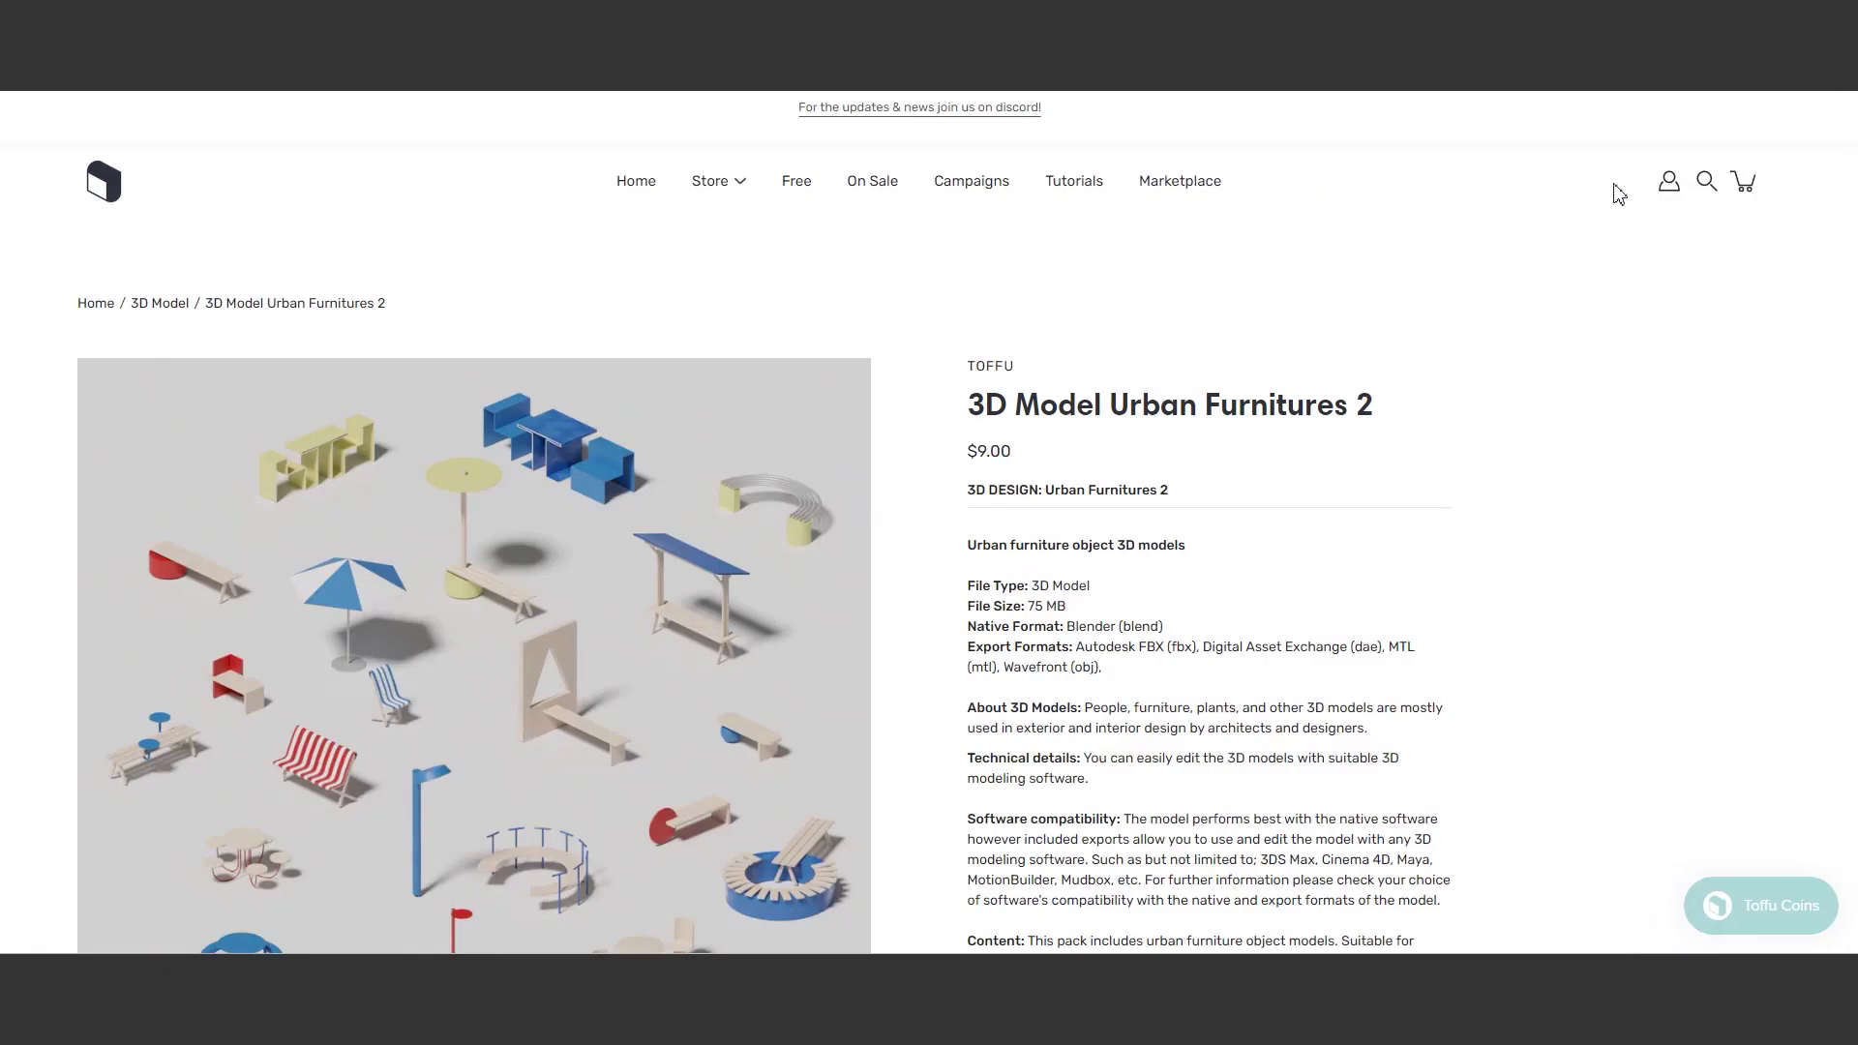
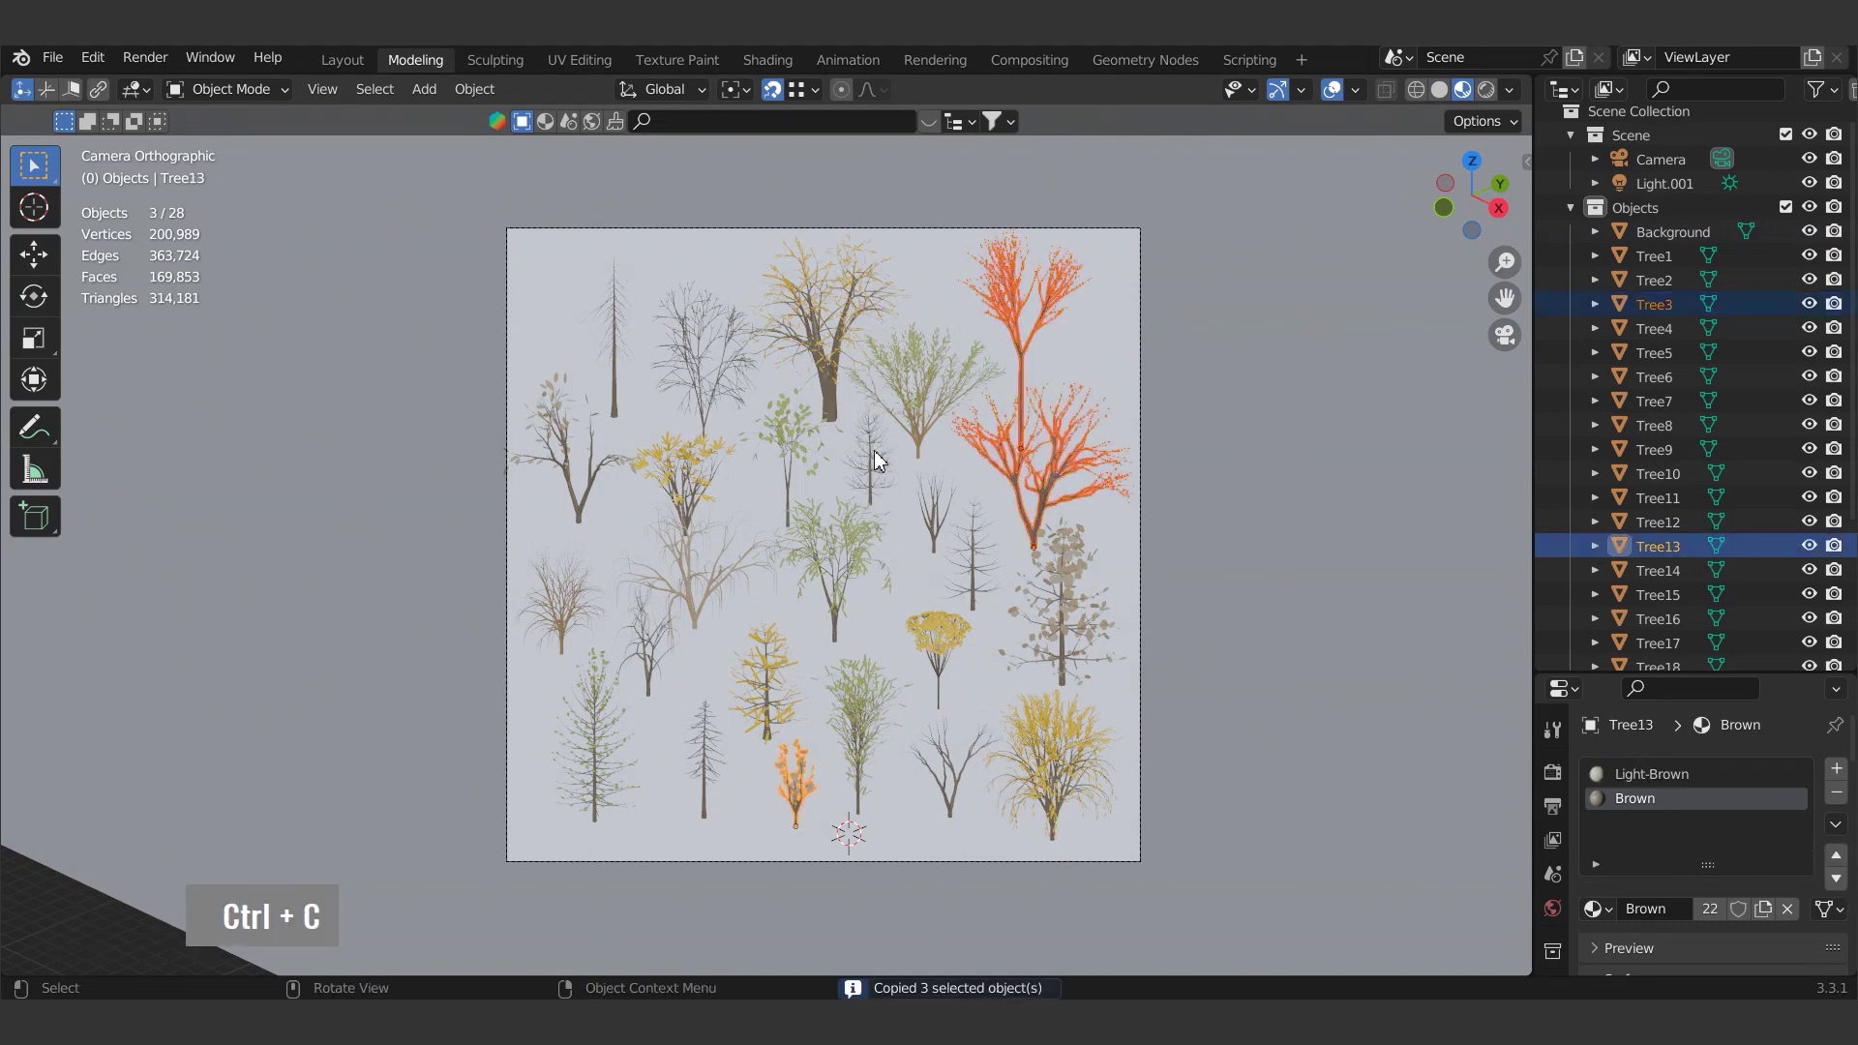
- Paste the copied trees into the villa scene and move them into a row behind the building
{"action": "scroll", "scroll_direction": "down", "scroll_amount": 3}
{"action": "key", "text": "ctrl+v"}
{"action": "type", "text": "g"}
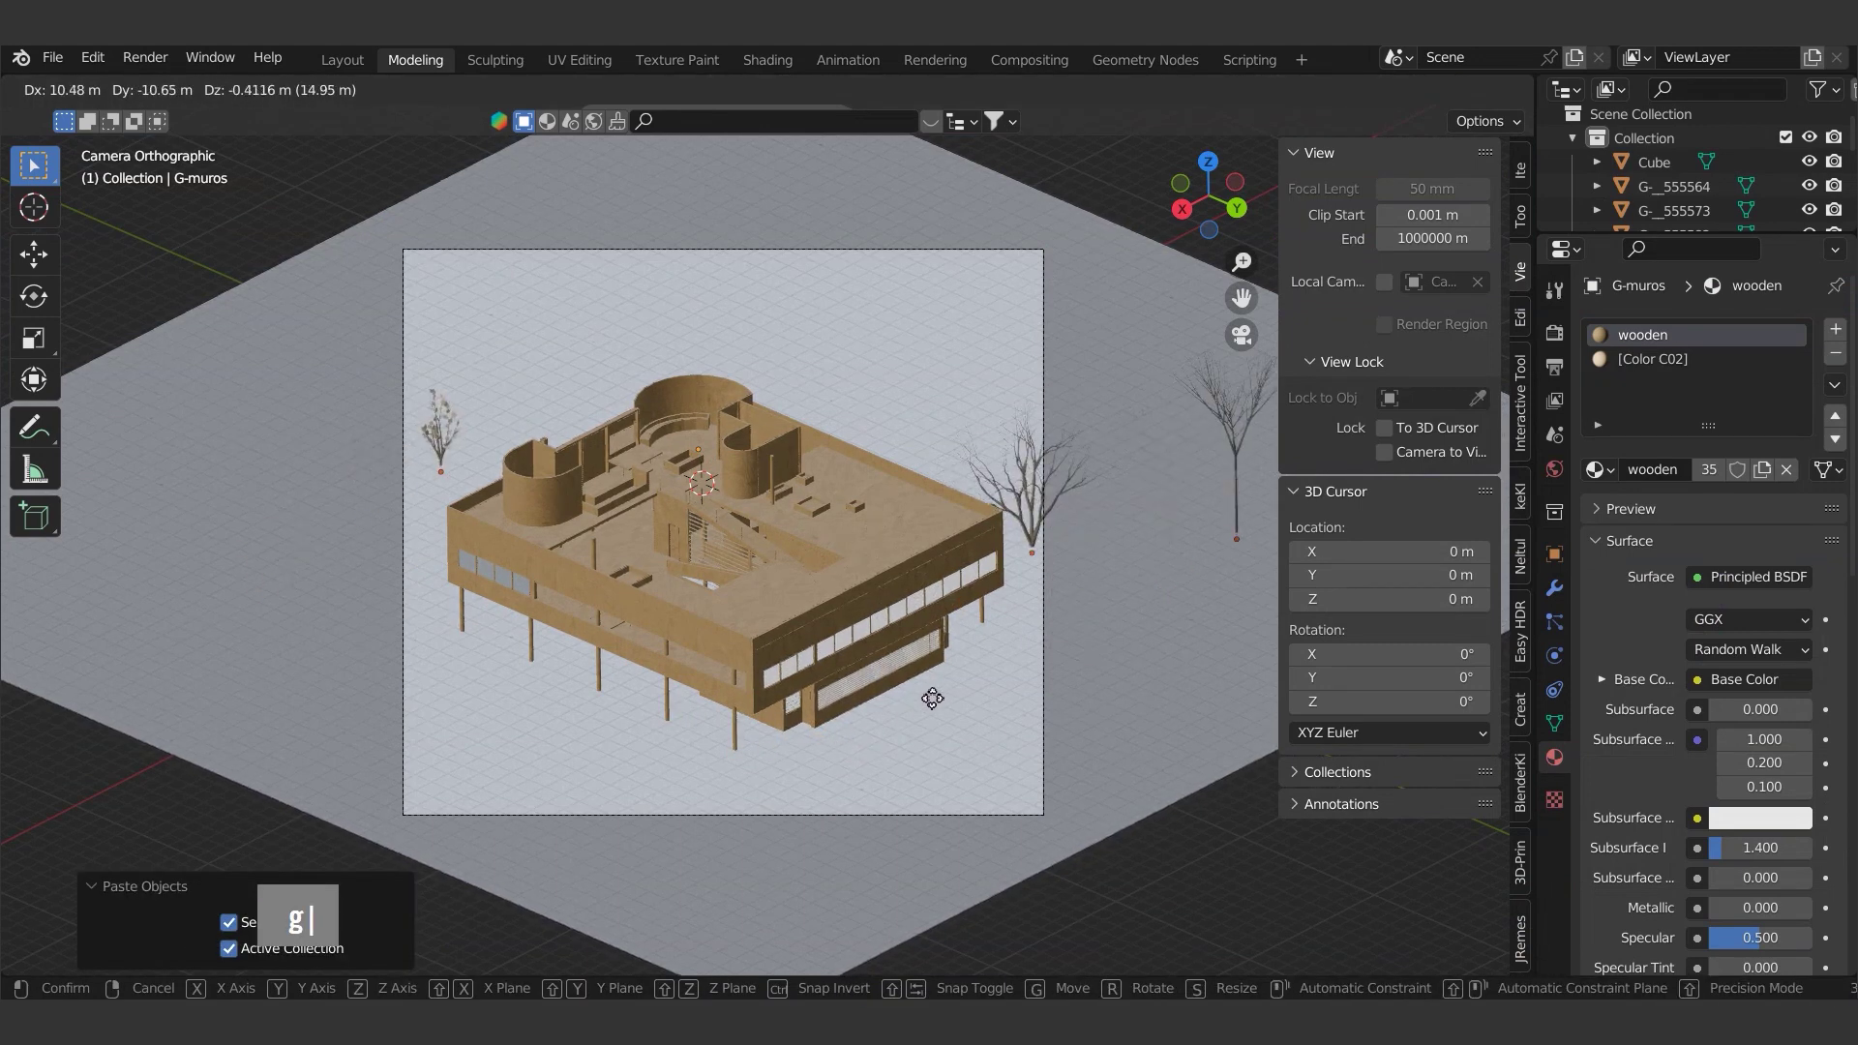
{"action": "type", "text": "gyg |"}
{"action": "key", "text": "Escape"}
{"action": "key", "text": "Escape"}
{"action": "key", "text": "Escape"}
{"action": "scroll", "scroll_direction": "down", "scroll_amount": 3}
- Duplicate, scale and place further trees beside the villa's front-right corner and onto the roof terrace
{"action": "key", "text": "d"}
{"action": "type", "text": "dxgygxs"}
{"action": "type", "text": "gxsdy"}
{"action": "key", "text": "Escape"}
{"action": "type", "text": "gxgy"}
{"action": "type", "text": "s"}
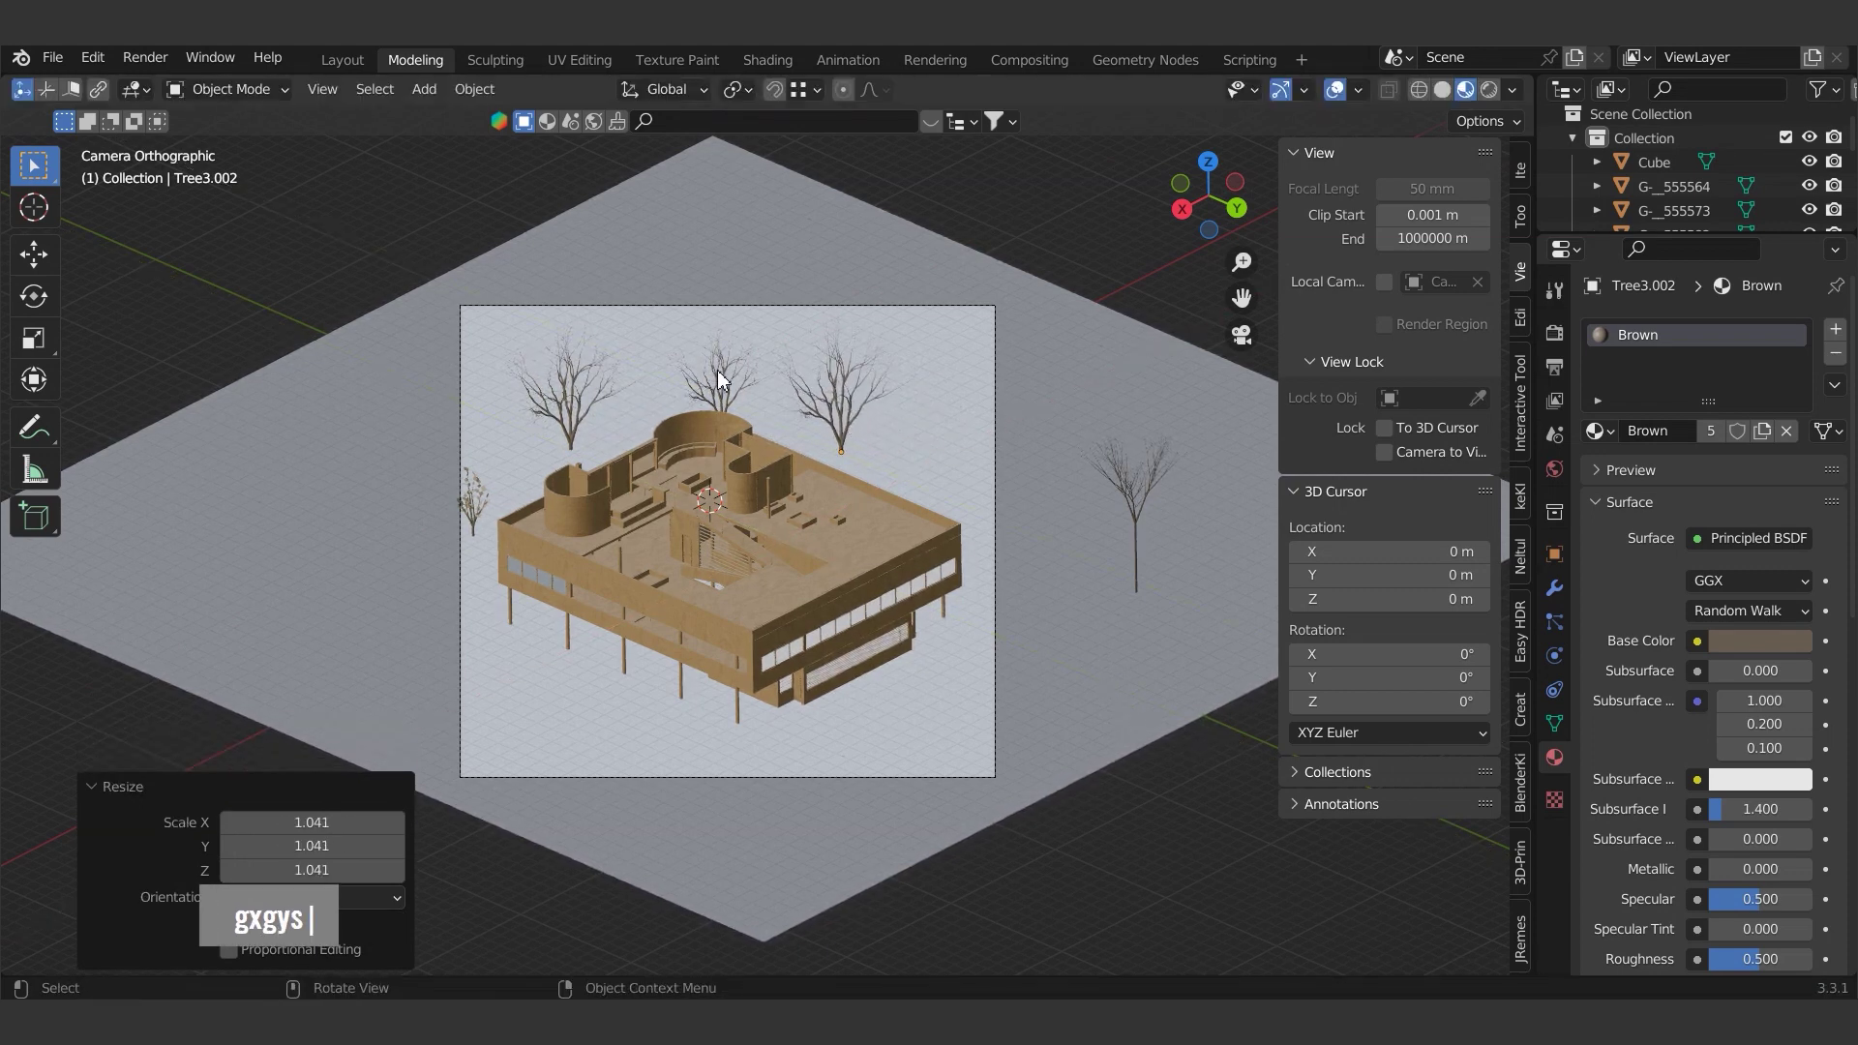
{"action": "type", "text": "dxgy"}
{"action": "key", "text": "Escape"}
{"action": "scroll", "scroll_direction": "down", "scroll_amount": 3}
{"action": "type", "text": "gxgy gygxgy"}
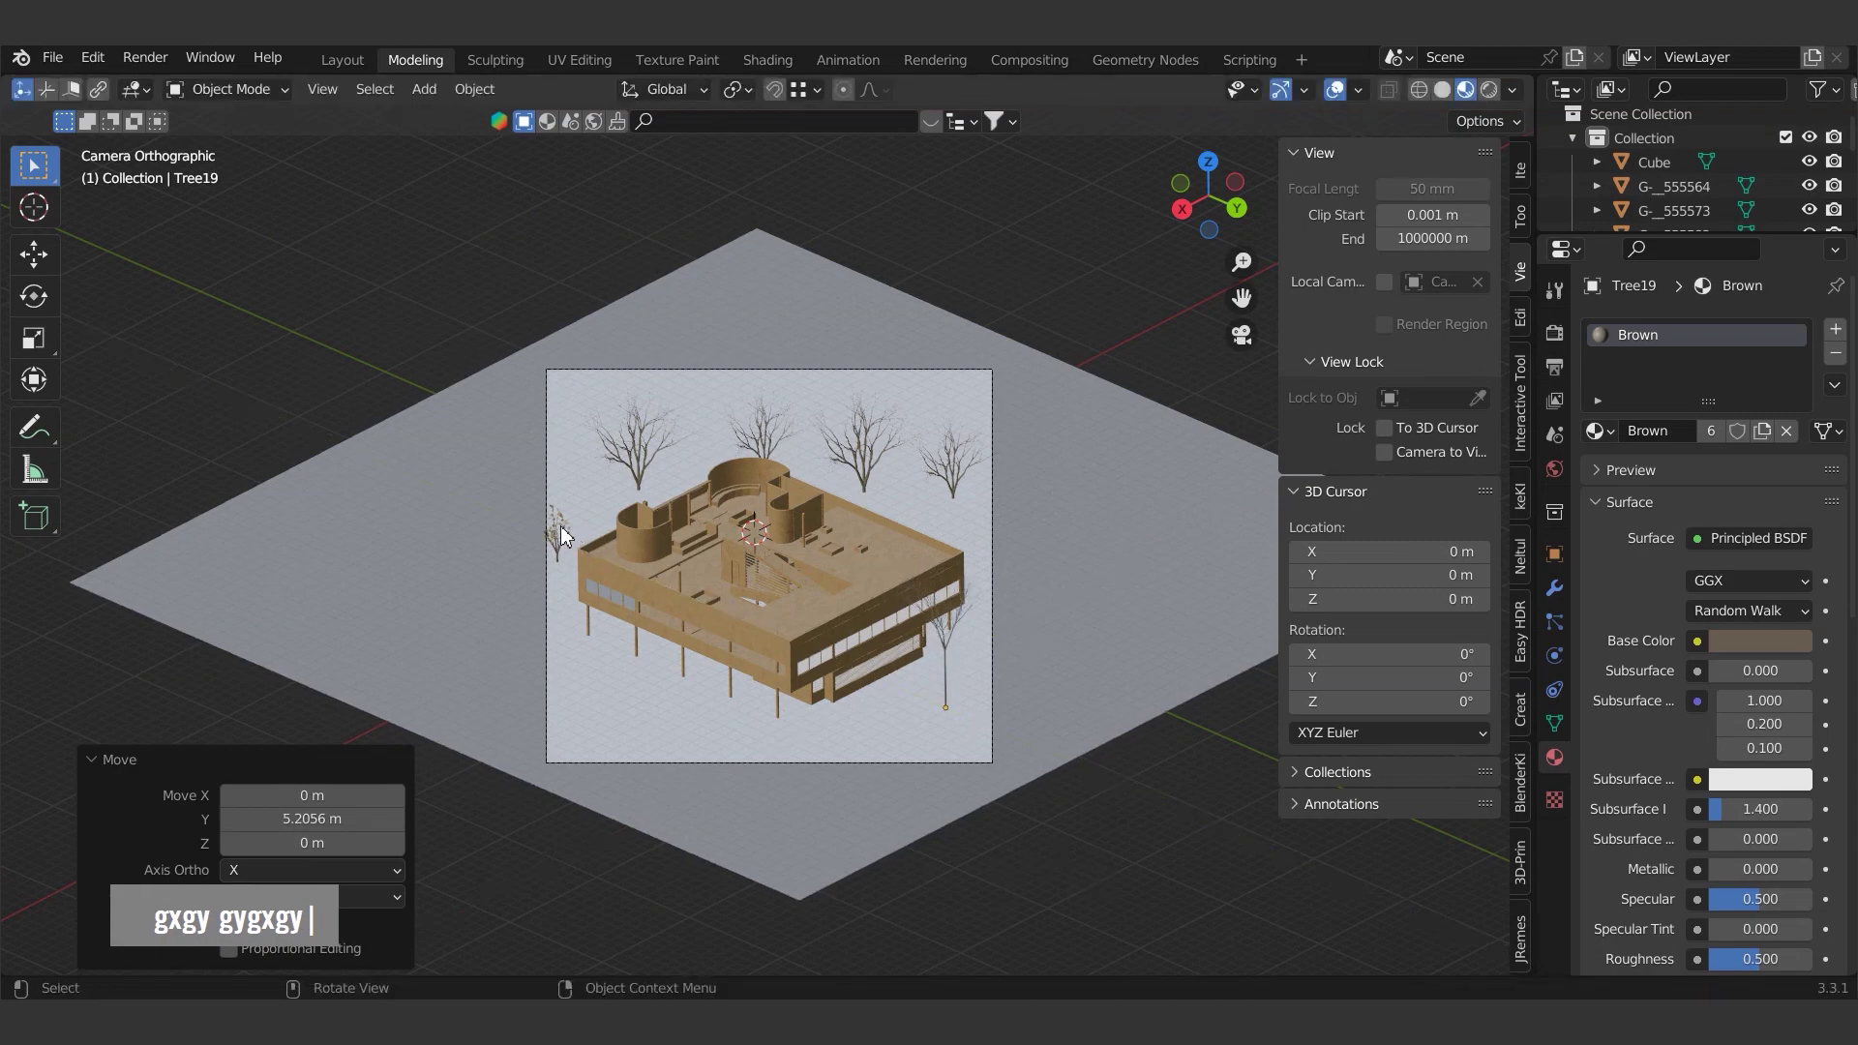
{"action": "scroll", "scroll_direction": "up", "scroll_amount": 3}
- Move the flowering shrub onto the planter on the villa's roof terrace
{"action": "key", "text": "Escape"}
{"action": "middle_click", "coordinate": [912, 615]}
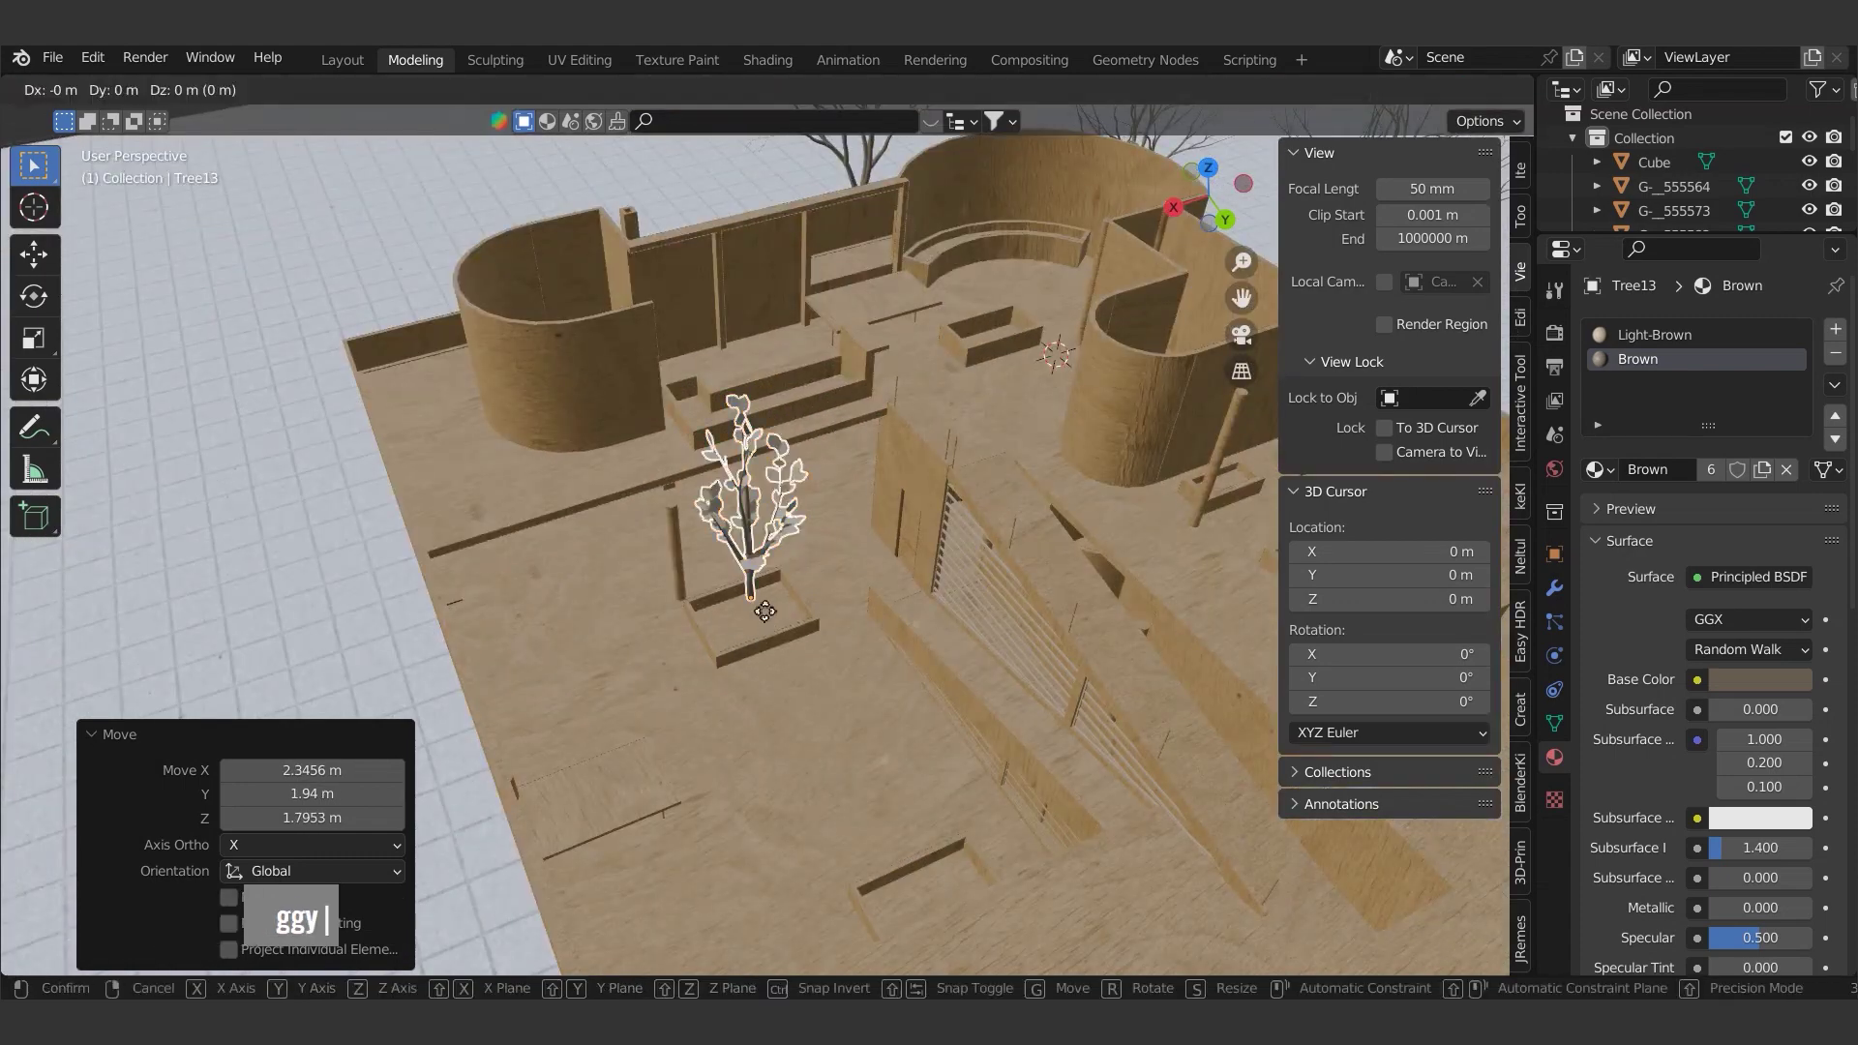
{"action": "key", "text": "Escape"}
- Duplicate the shrub, scale it and slide the copy beside the first in the planter
{"action": "scroll", "scroll_direction": "up", "scroll_amount": 3}
{"action": "middle_click", "coordinate": [751, 642]}
{"action": "type", "text": "s |"}
{"action": "middle_click", "coordinate": [763, 688]}
{"action": "scroll", "scroll_direction": "up", "scroll_amount": 3}
{"action": "type", "text": "gygxdx"}
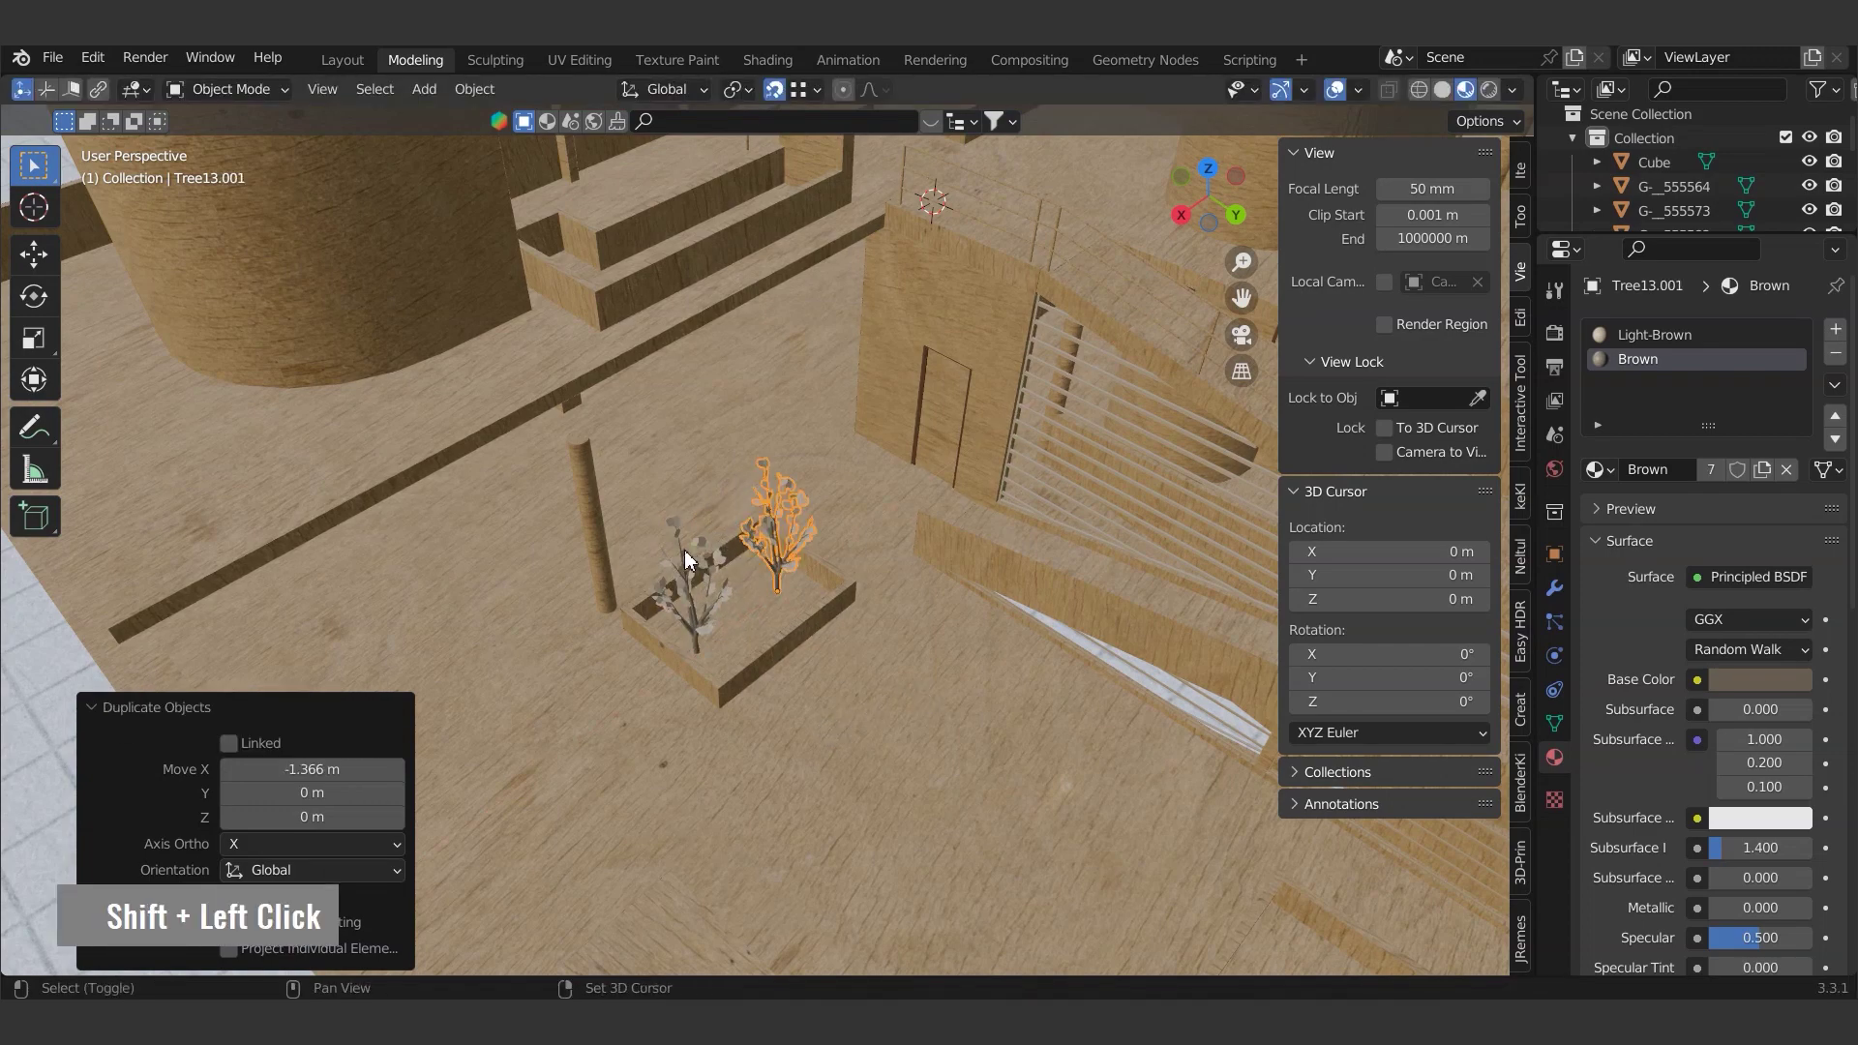
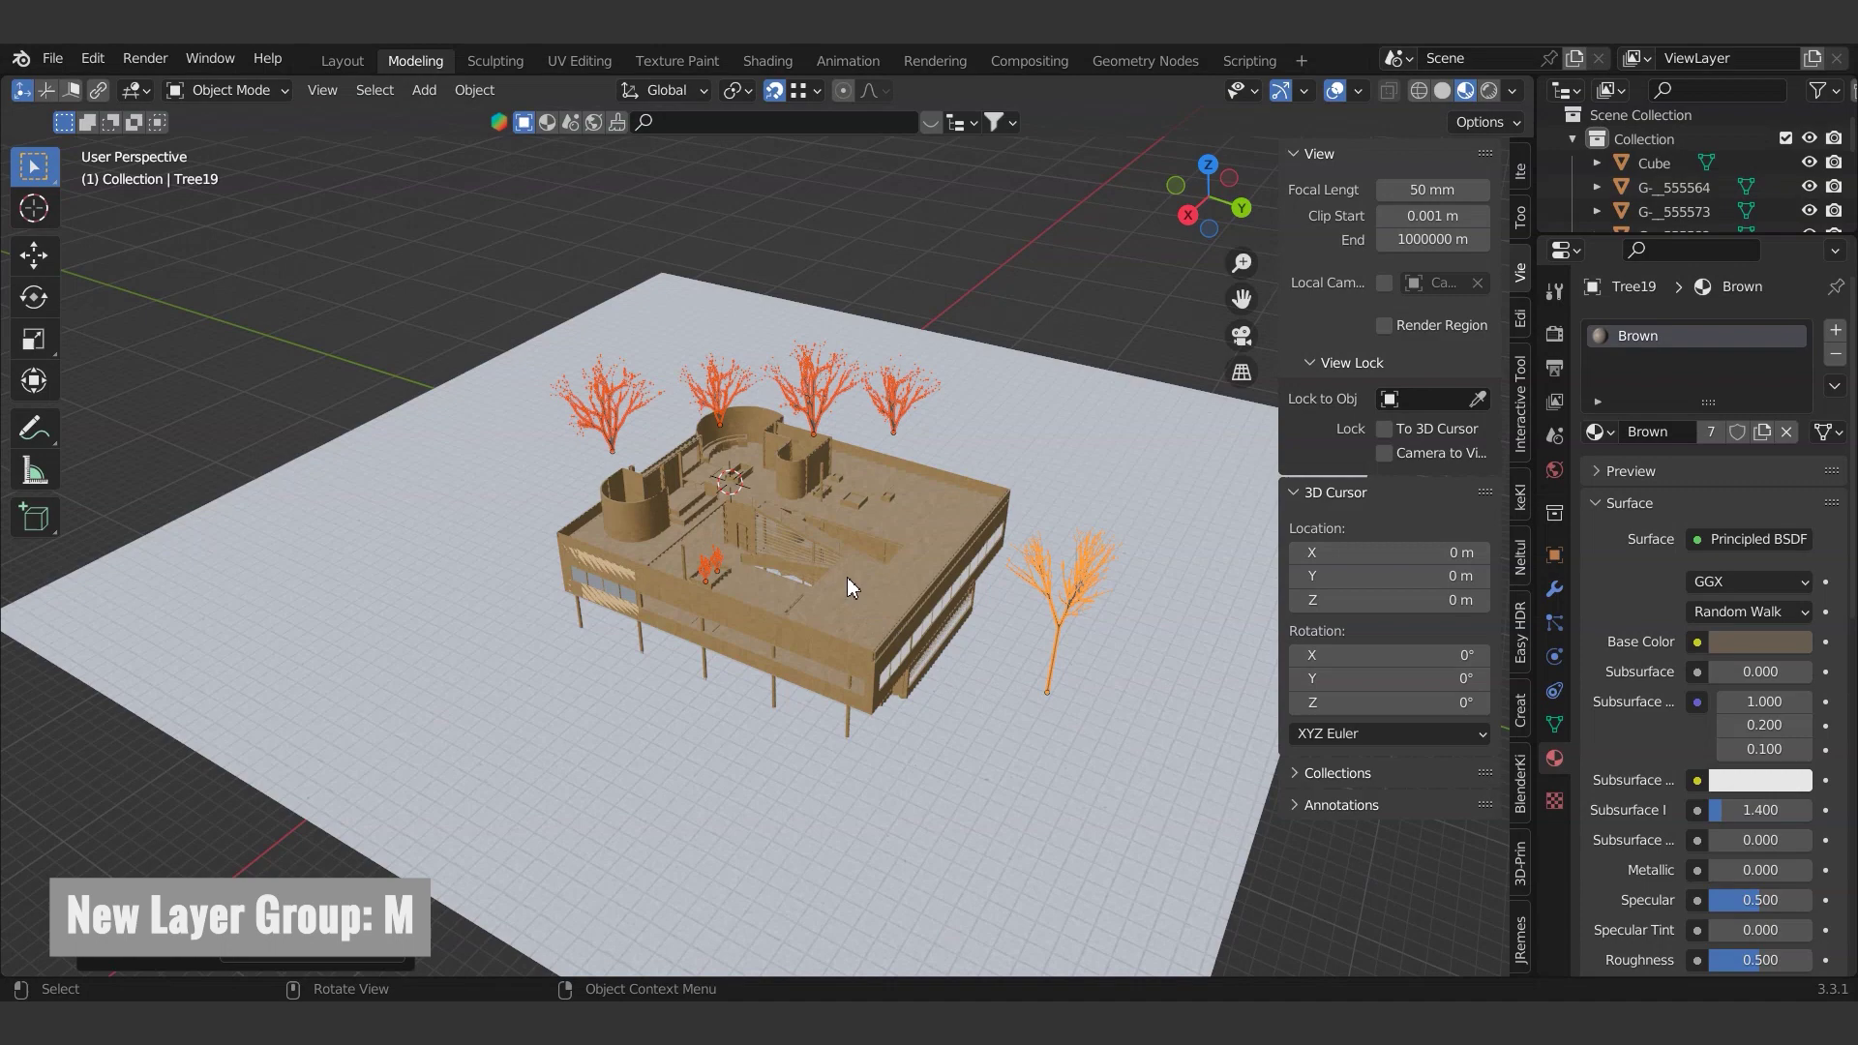
- Set the shrub's Light-Brown base colour to near white and adjust its Z scale and height
{"action": "scroll", "scroll_direction": "up", "scroll_amount": 3}
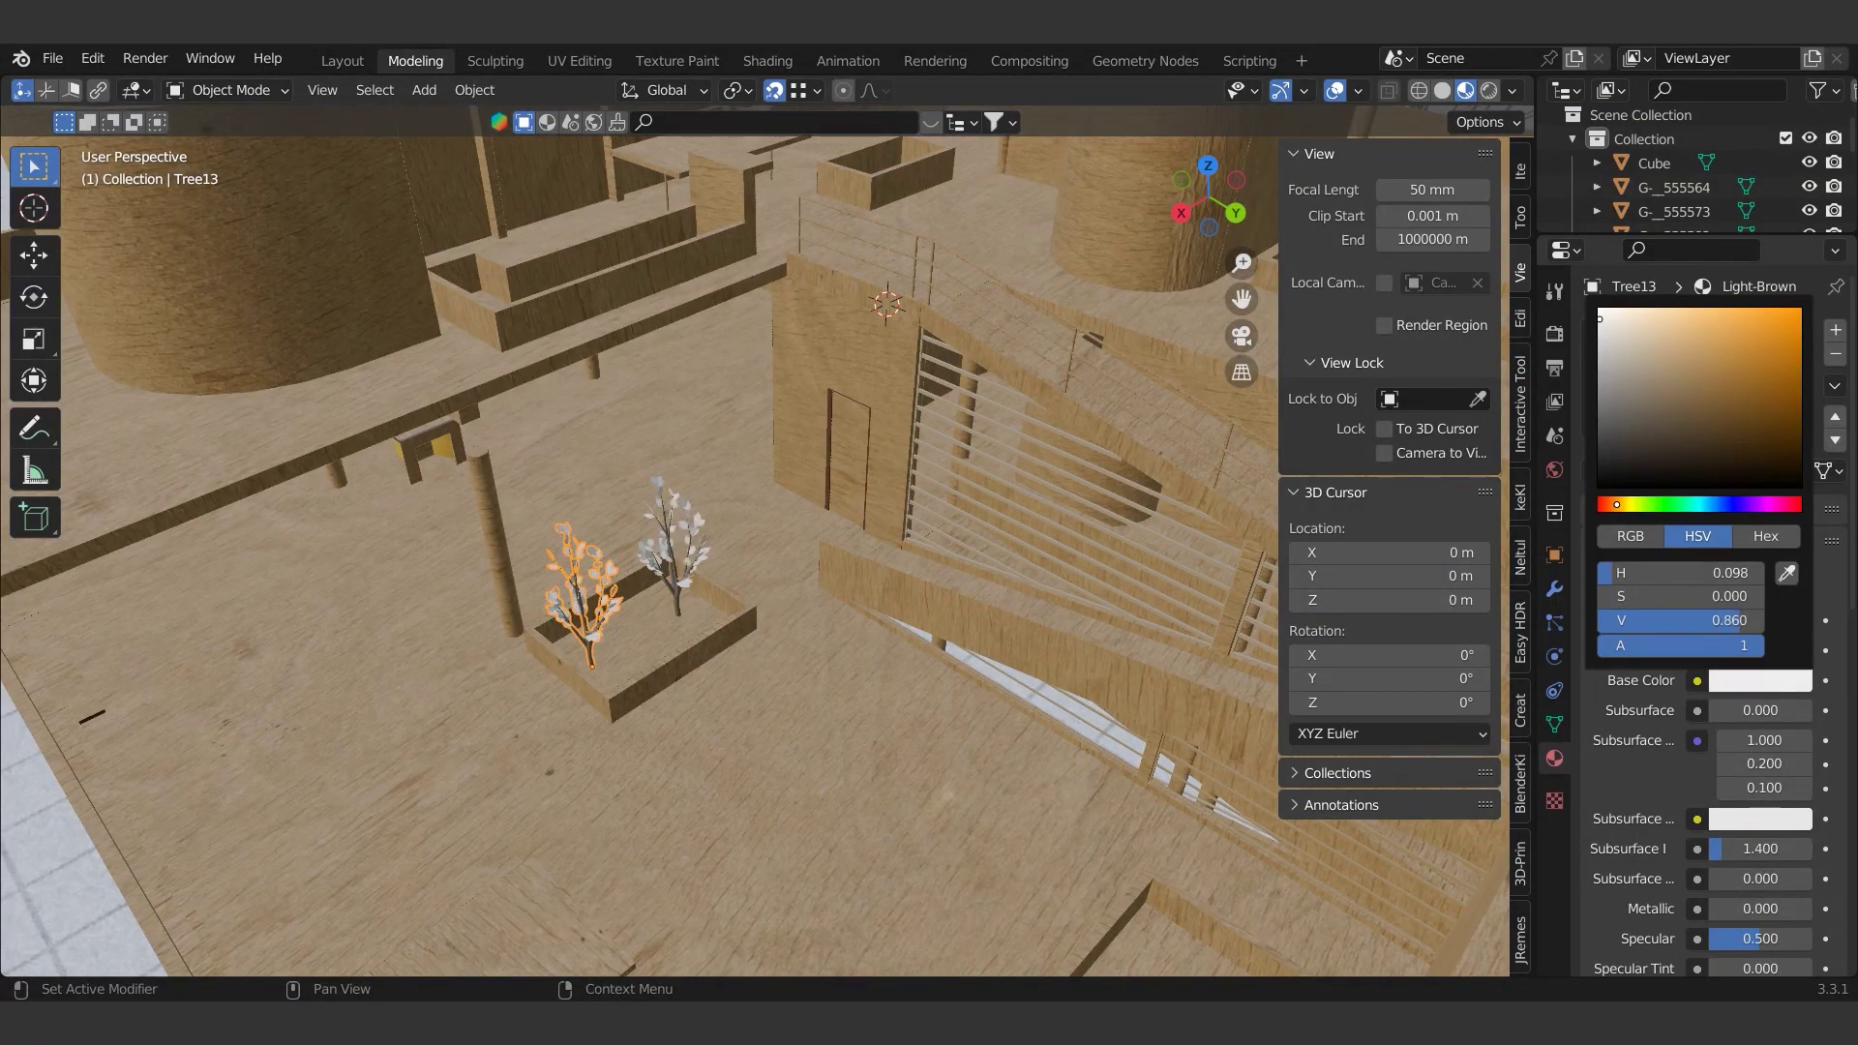
{"action": "scroll", "scroll_direction": "down", "scroll_amount": 3}
{"action": "left_click", "coordinate": [644, 590]}
{"action": "scroll", "scroll_direction": "up", "scroll_amount": 3}
{"action": "type", "text": "s"}
{"action": "key", "text": "Escape"}
{"action": "type", "text": "sz"}
{"action": "scroll", "scroll_direction": "down", "scroll_amount": 3}
{"action": "type", "text": "szdzgz"}
- Duplicate and scale shrubs along the curved rooftop bench planter
{"action": "middle_click", "coordinate": [700, 437]}
{"action": "type", "text": "gy"}
{"action": "middle_click", "coordinate": [413, 343]}
{"action": "type", "text": "g"}
{"action": "middle_click", "coordinate": [800, 430]}
{"action": "scroll", "scroll_direction": "up", "scroll_amount": 3}
{"action": "type", "text": "dx |"}
{"action": "scroll", "scroll_direction": "down", "scroll_amount": 3}
{"action": "middle_click", "coordinate": [724, 579]}
{"action": "type", "text": "s |"}
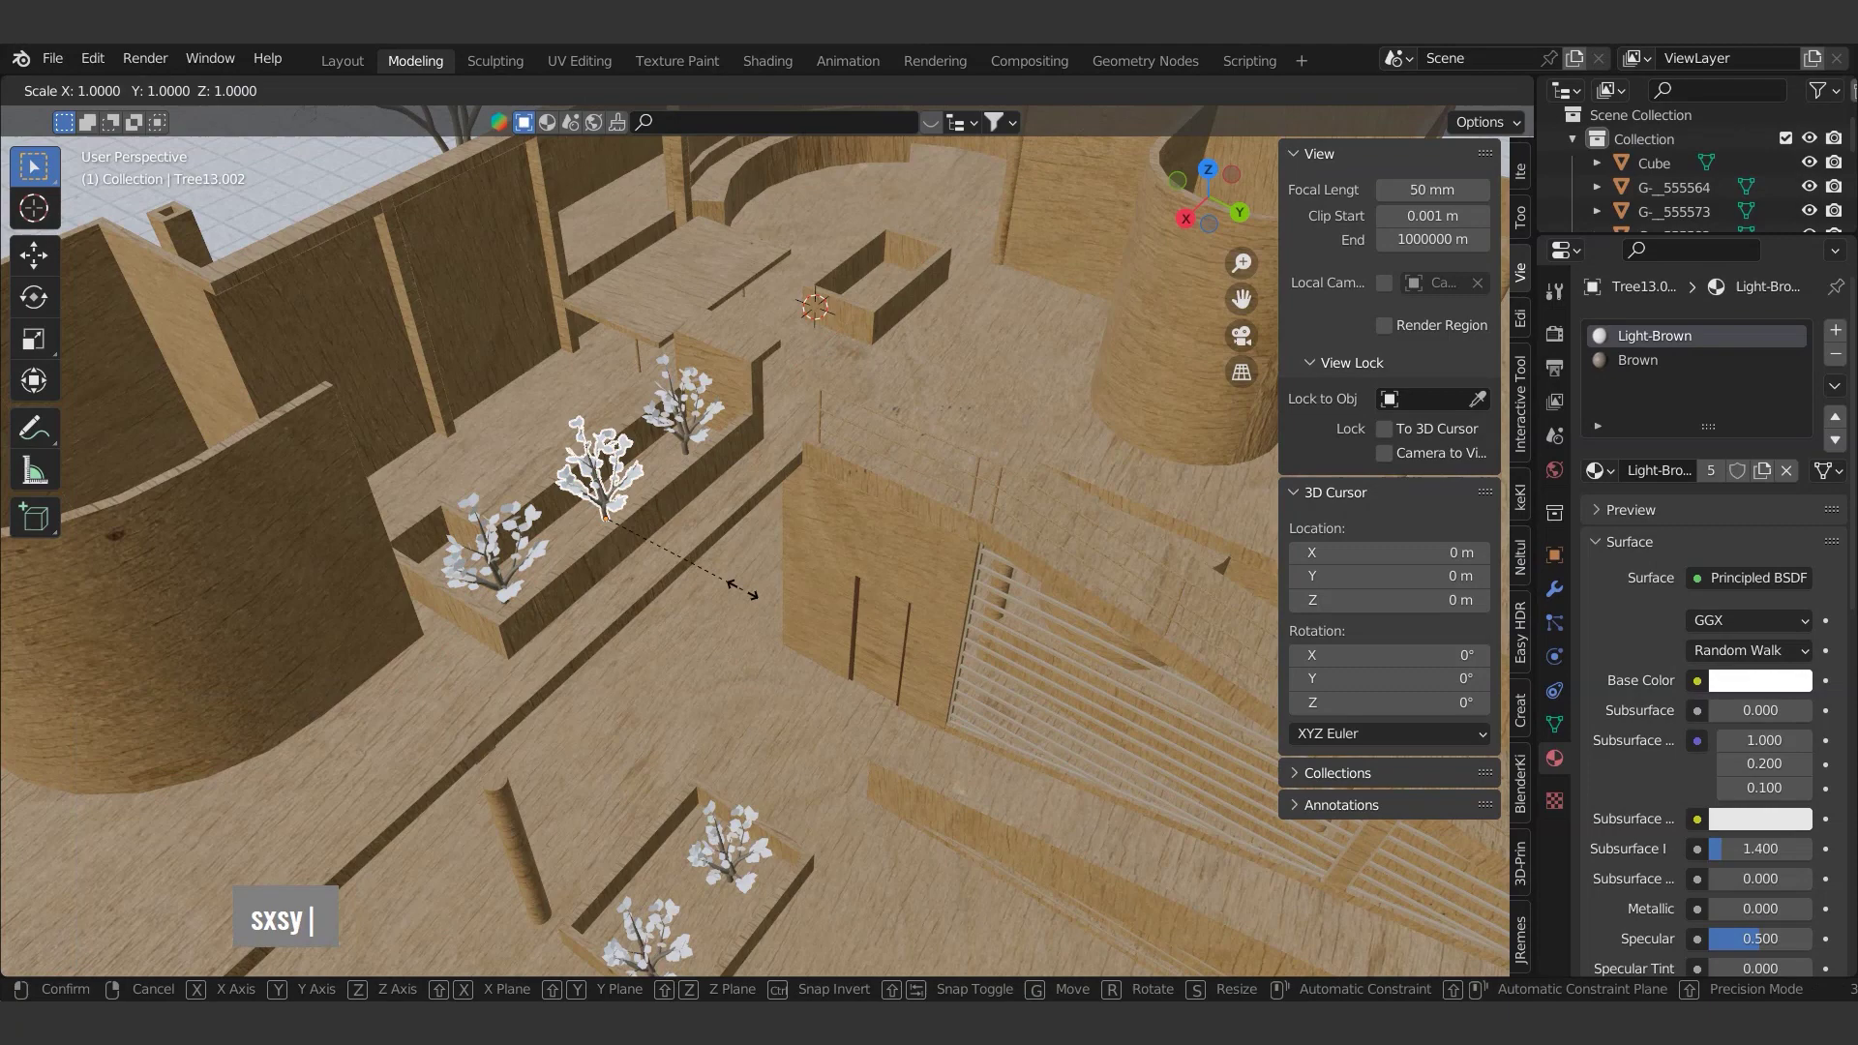
- Add further shrub copies along X to continue filling the curved planter
{"action": "double_click", "coordinate": [693, 427]}
{"action": "left_click", "coordinate": [490, 554]}
{"action": "scroll", "scroll_direction": "down", "scroll_amount": 3}
{"action": "type", "text": "d|"}
{"action": "scroll", "scroll_direction": "down", "scroll_amount": 3}
{"action": "type", "text": "Dx |"}
{"action": "left_click", "coordinate": [660, 681]}
{"action": "type", "text": "d|"}
{"action": "key", "text": "Escape"}
- Duplicate shrubs along Y and settle them into the separate planter box
{"action": "scroll", "scroll_direction": "up", "scroll_amount": 3}
{"action": "type", "text": "gy  |"}
{"action": "scroll", "scroll_direction": "up", "scroll_amount": 3}
{"action": "type", "text": "gyDy |"}
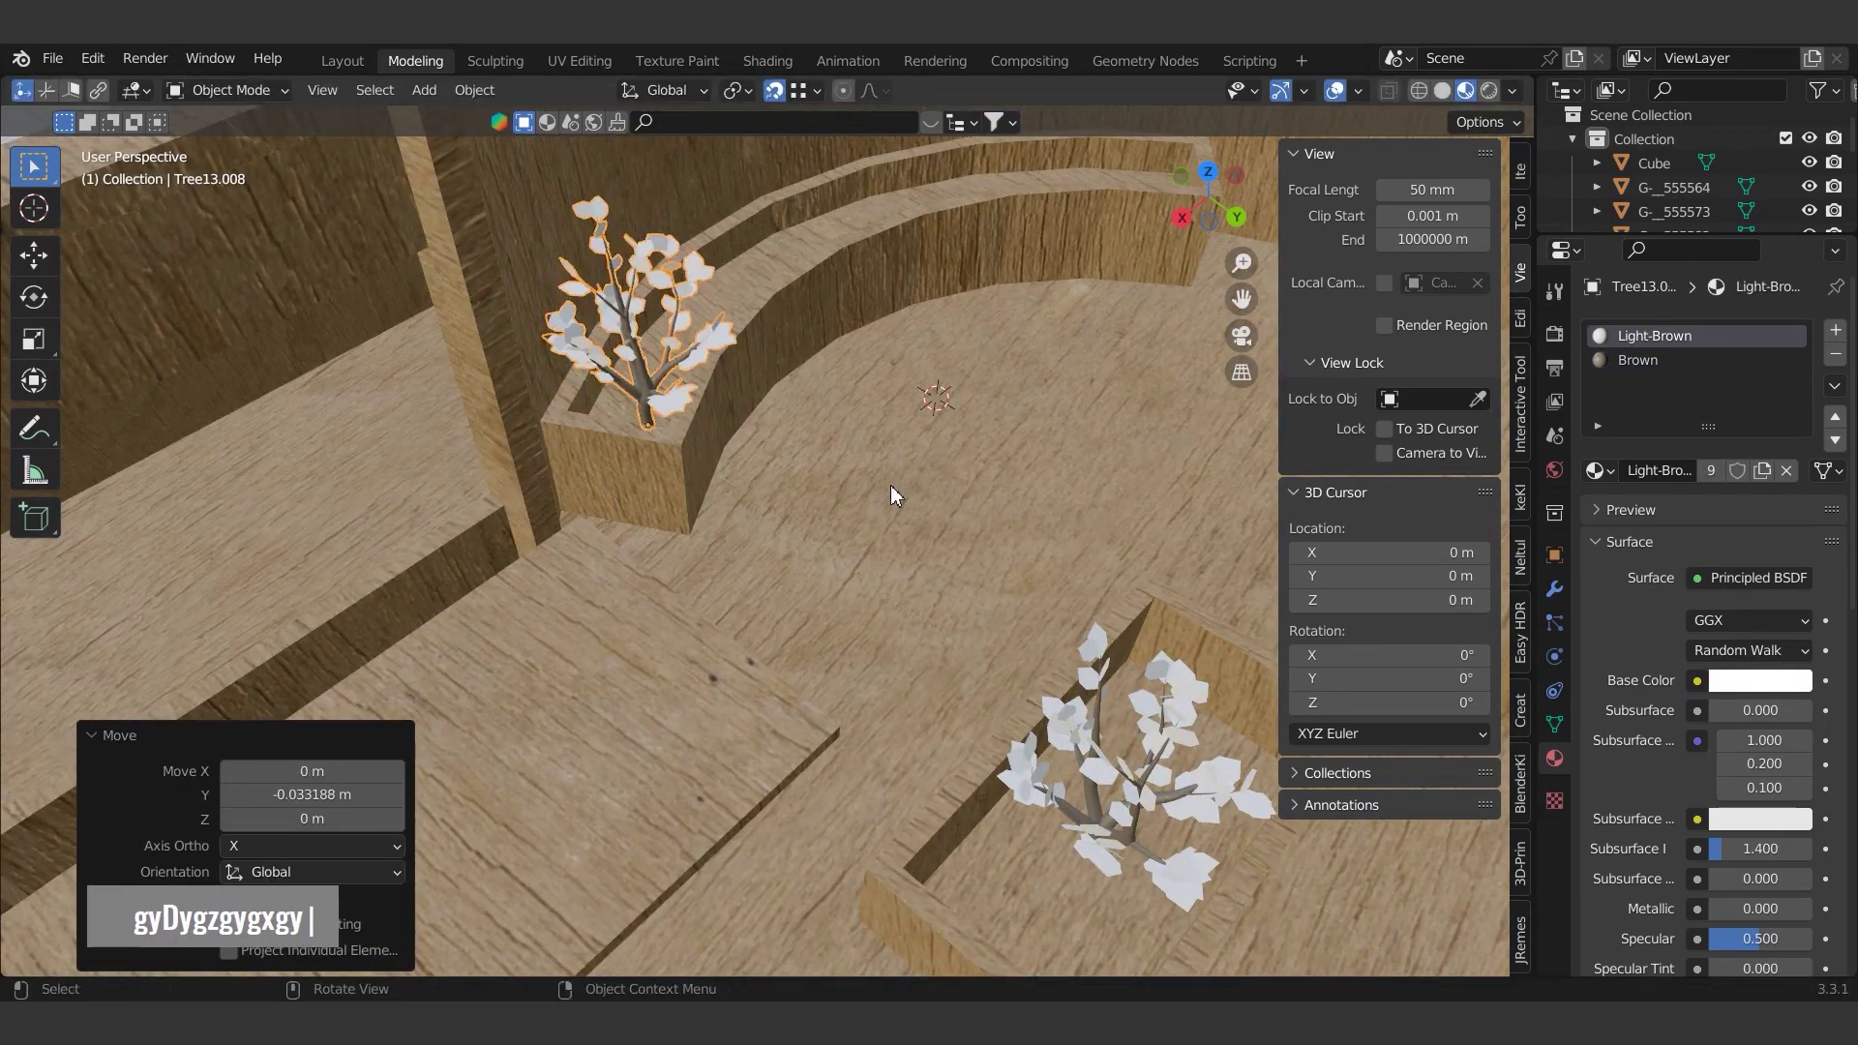
{"action": "scroll", "scroll_direction": "down", "scroll_amount": 3}
{"action": "middle_click", "coordinate": [764, 461]}
{"action": "type", "text": "dxgydxdy |"}
{"action": "key", "text": "Escape"}
- Nudge the last shrub into place and enter Edit Mode on its mesh
{"action": "scroll", "scroll_direction": "up", "scroll_amount": 3}
{"action": "type", "text": "gxg |"}
{"action": "key", "text": "Escape"}
{"action": "key", "text": "Tab"}
{"action": "scroll", "scroll_direction": "up", "scroll_amount": 3}
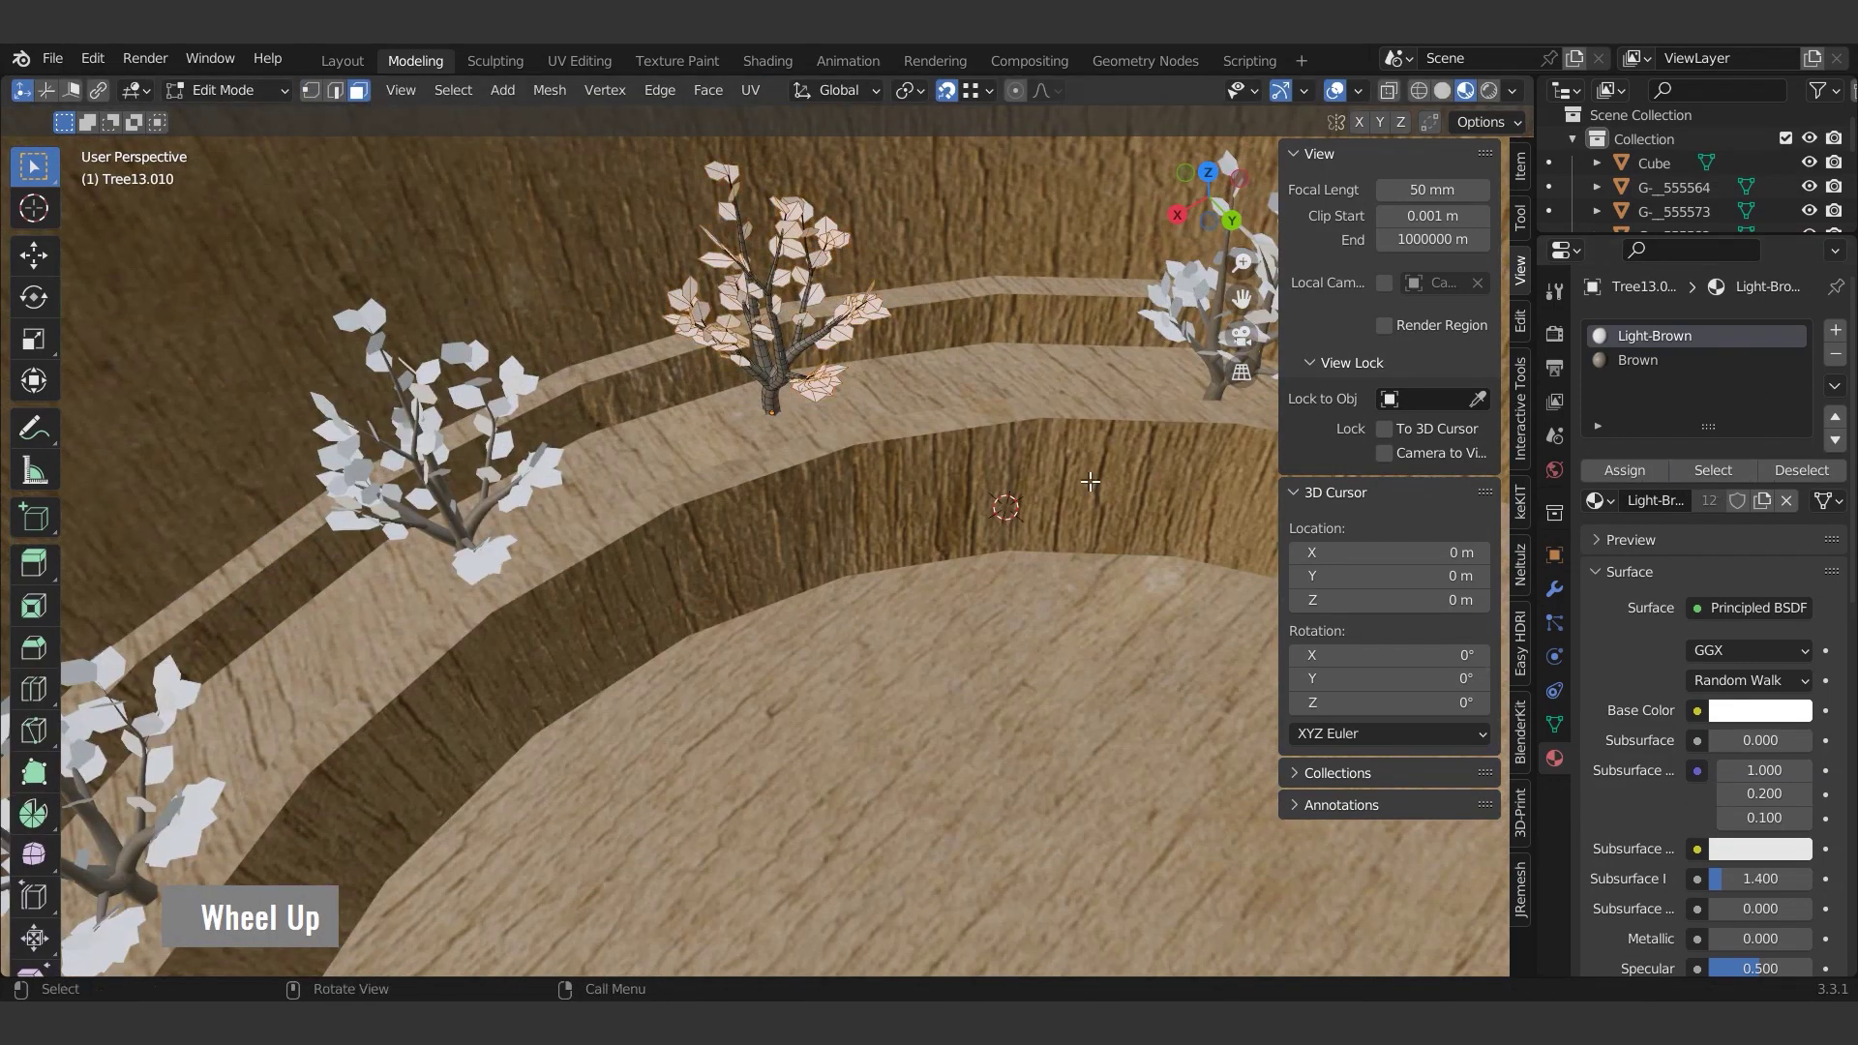
- Leave the shrub edit and view the wooden people model file through its camera
{"action": "key", "text": "Delete"}
{"action": "key", "text": "Tab"}
{"action": "key", "text": "KP_0"}
{"action": "key", "text": "Escape"}
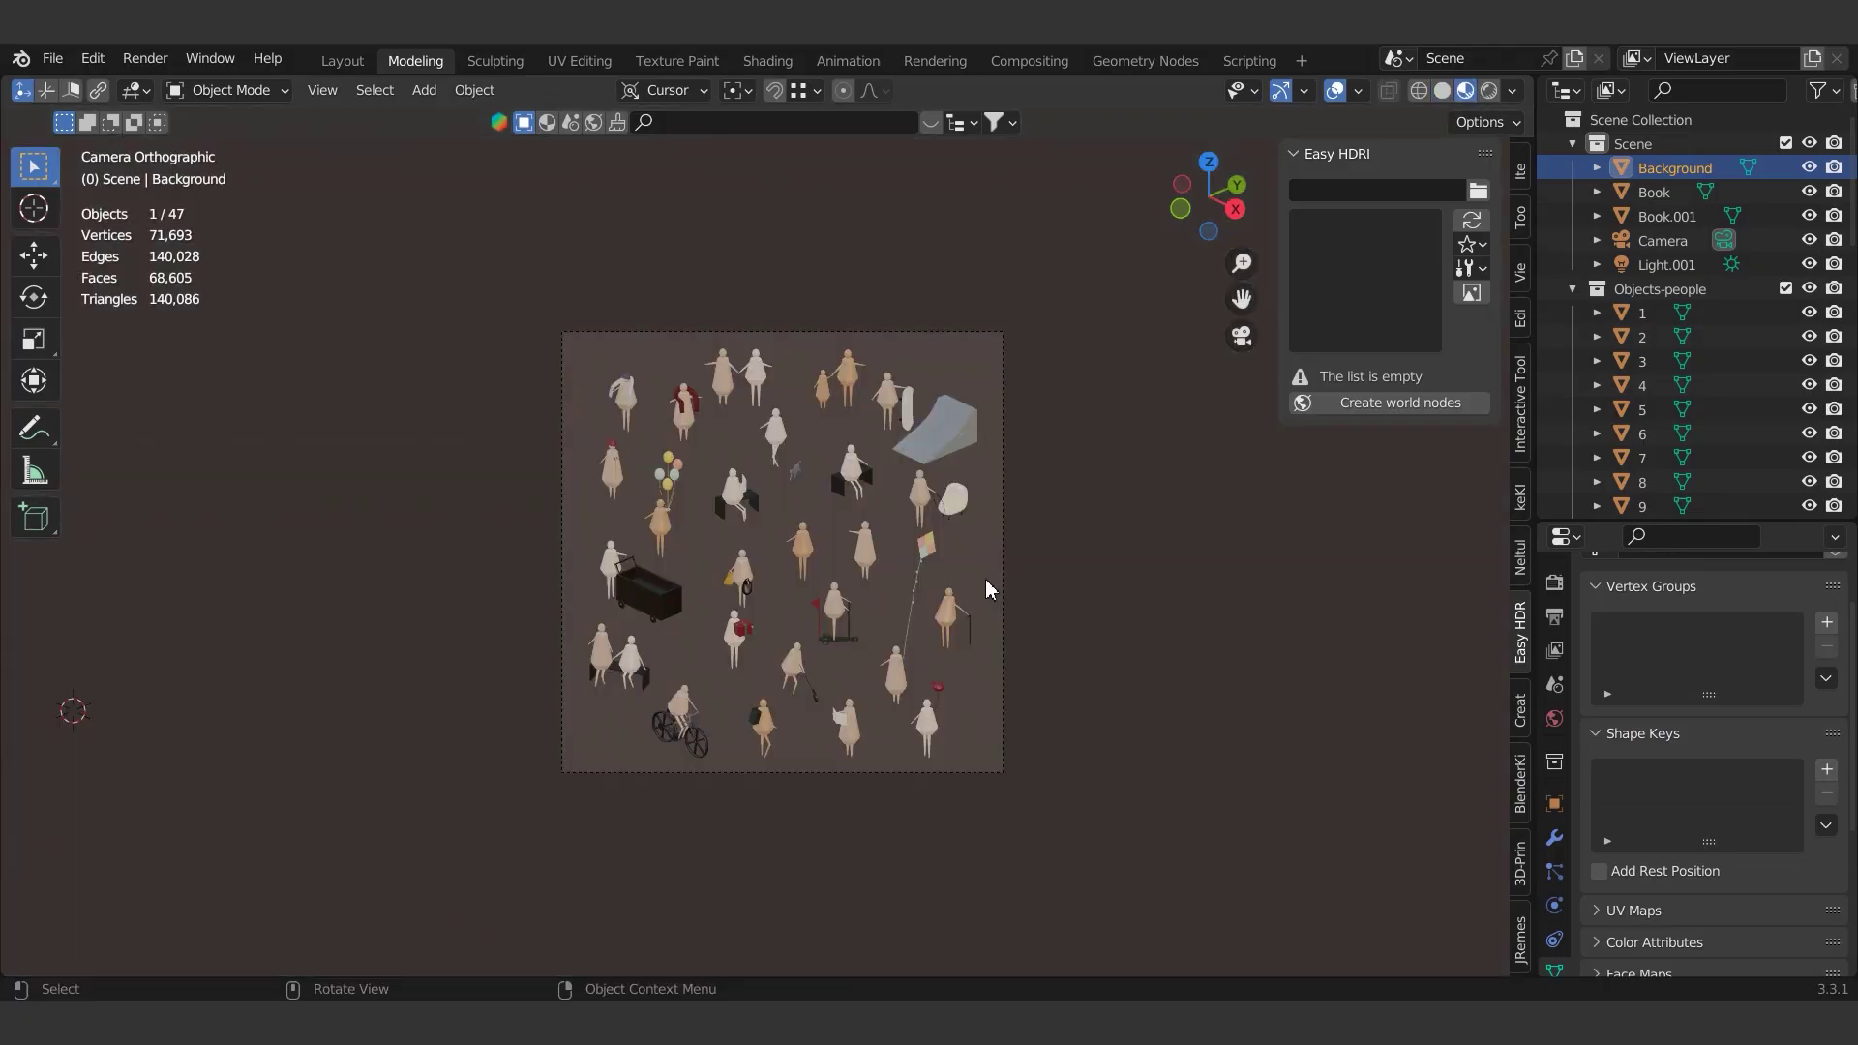
- Select the cyclist, seated pairs and walking figures in the people model file
{"action": "key", "text": "h"}
{"action": "key", "text": "Escape"}
{"action": "key", "text": "Escape"}
{"action": "scroll", "scroll_direction": "up", "scroll_amount": 3}
{"action": "left_click", "coordinate": [818, 803]}
{"action": "left_click", "coordinate": [554, 688]}
{"action": "left_click", "coordinate": [979, 380]}
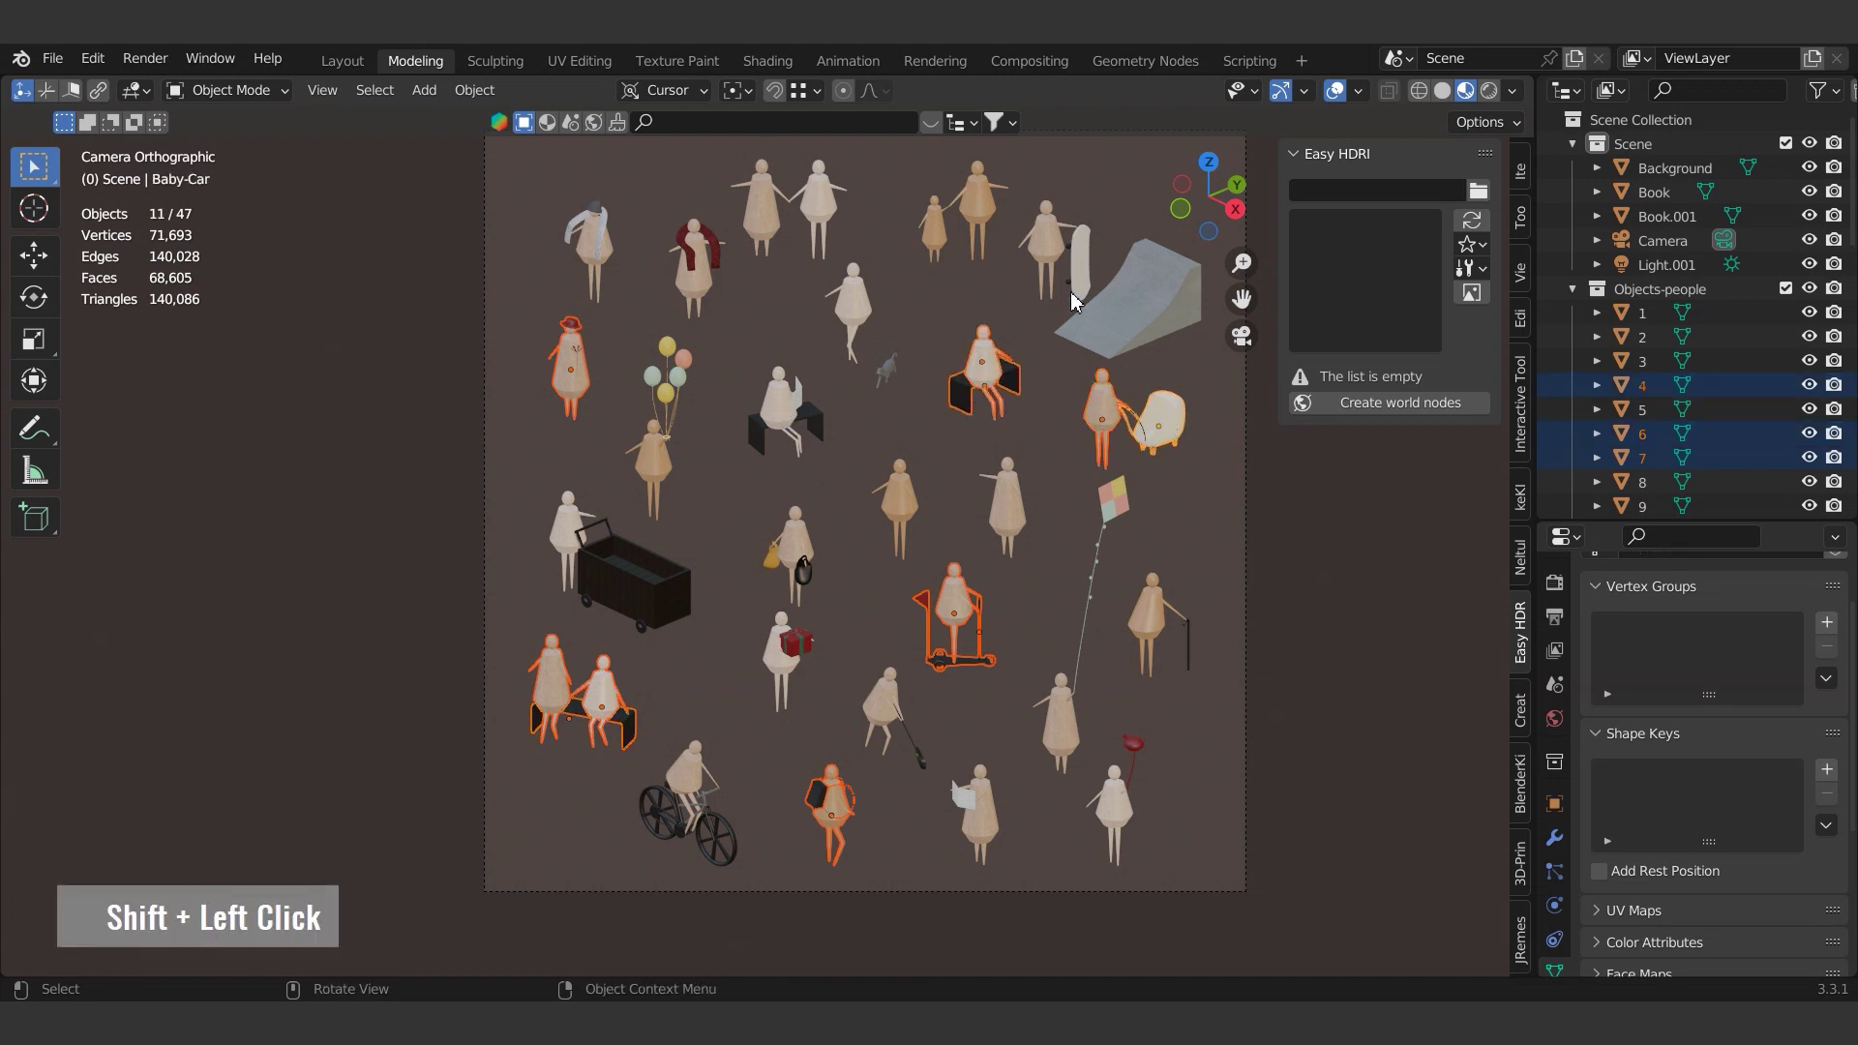
{"action": "left_click", "coordinate": [694, 780]}
{"action": "left_click", "coordinate": [965, 805]}
{"action": "left_click", "coordinate": [854, 310]}
{"action": "left_click", "coordinate": [942, 238]}
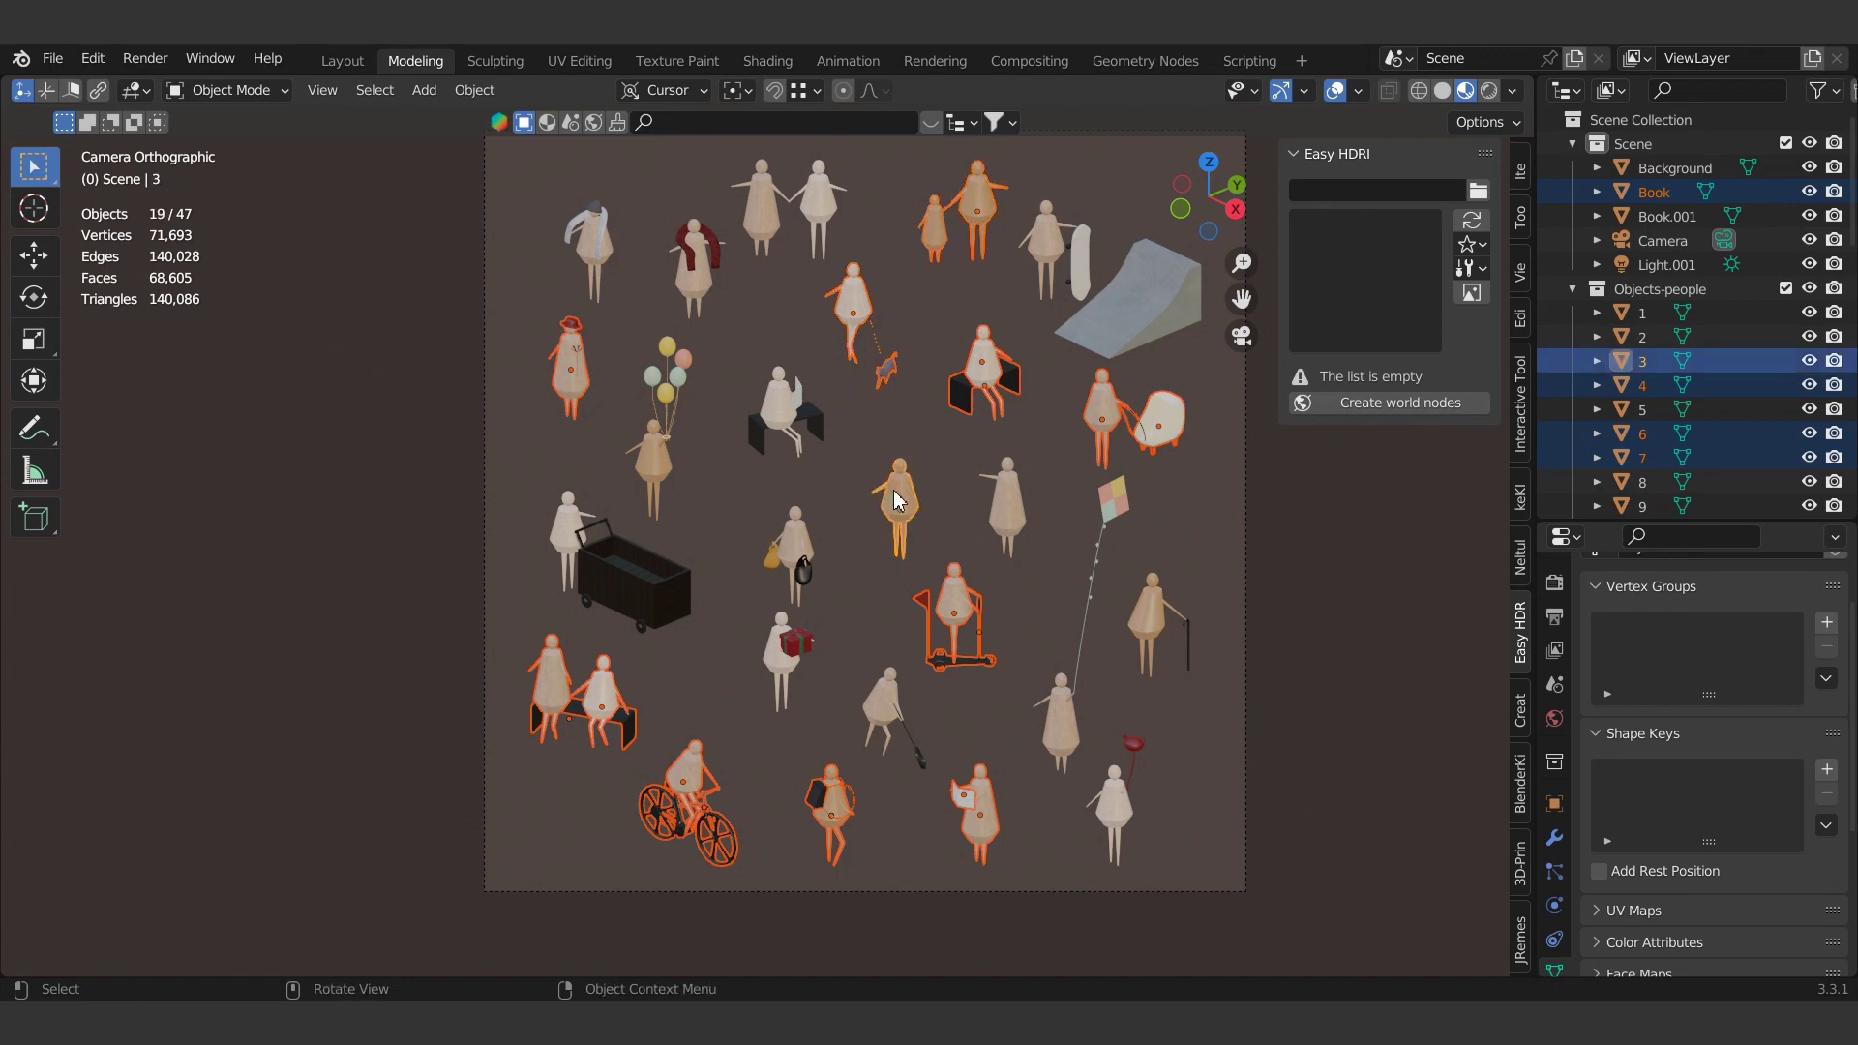
- Copy the selected figures, paste them into the villa file and check the camera view
{"action": "key", "text": "ctrl+c"}
{"action": "scroll", "scroll_direction": "up", "scroll_amount": 3}
{"action": "key", "text": "ctrl+v"}
{"action": "scroll", "scroll_direction": "up", "scroll_amount": 3}
{"action": "key", "text": "0"}
{"action": "scroll", "scroll_direction": "up", "scroll_amount": 3}
- Move and rotate a figure on X/Y and search 'woo' to pick the wooden material
{"action": "scroll", "scroll_direction": "up", "scroll_amount": 3}
{"action": "scroll", "scroll_direction": "down", "scroll_amount": 3}
{"action": "type", "text": "gxrzgxgygxw"}
{"action": "key", "text": "Escape"}
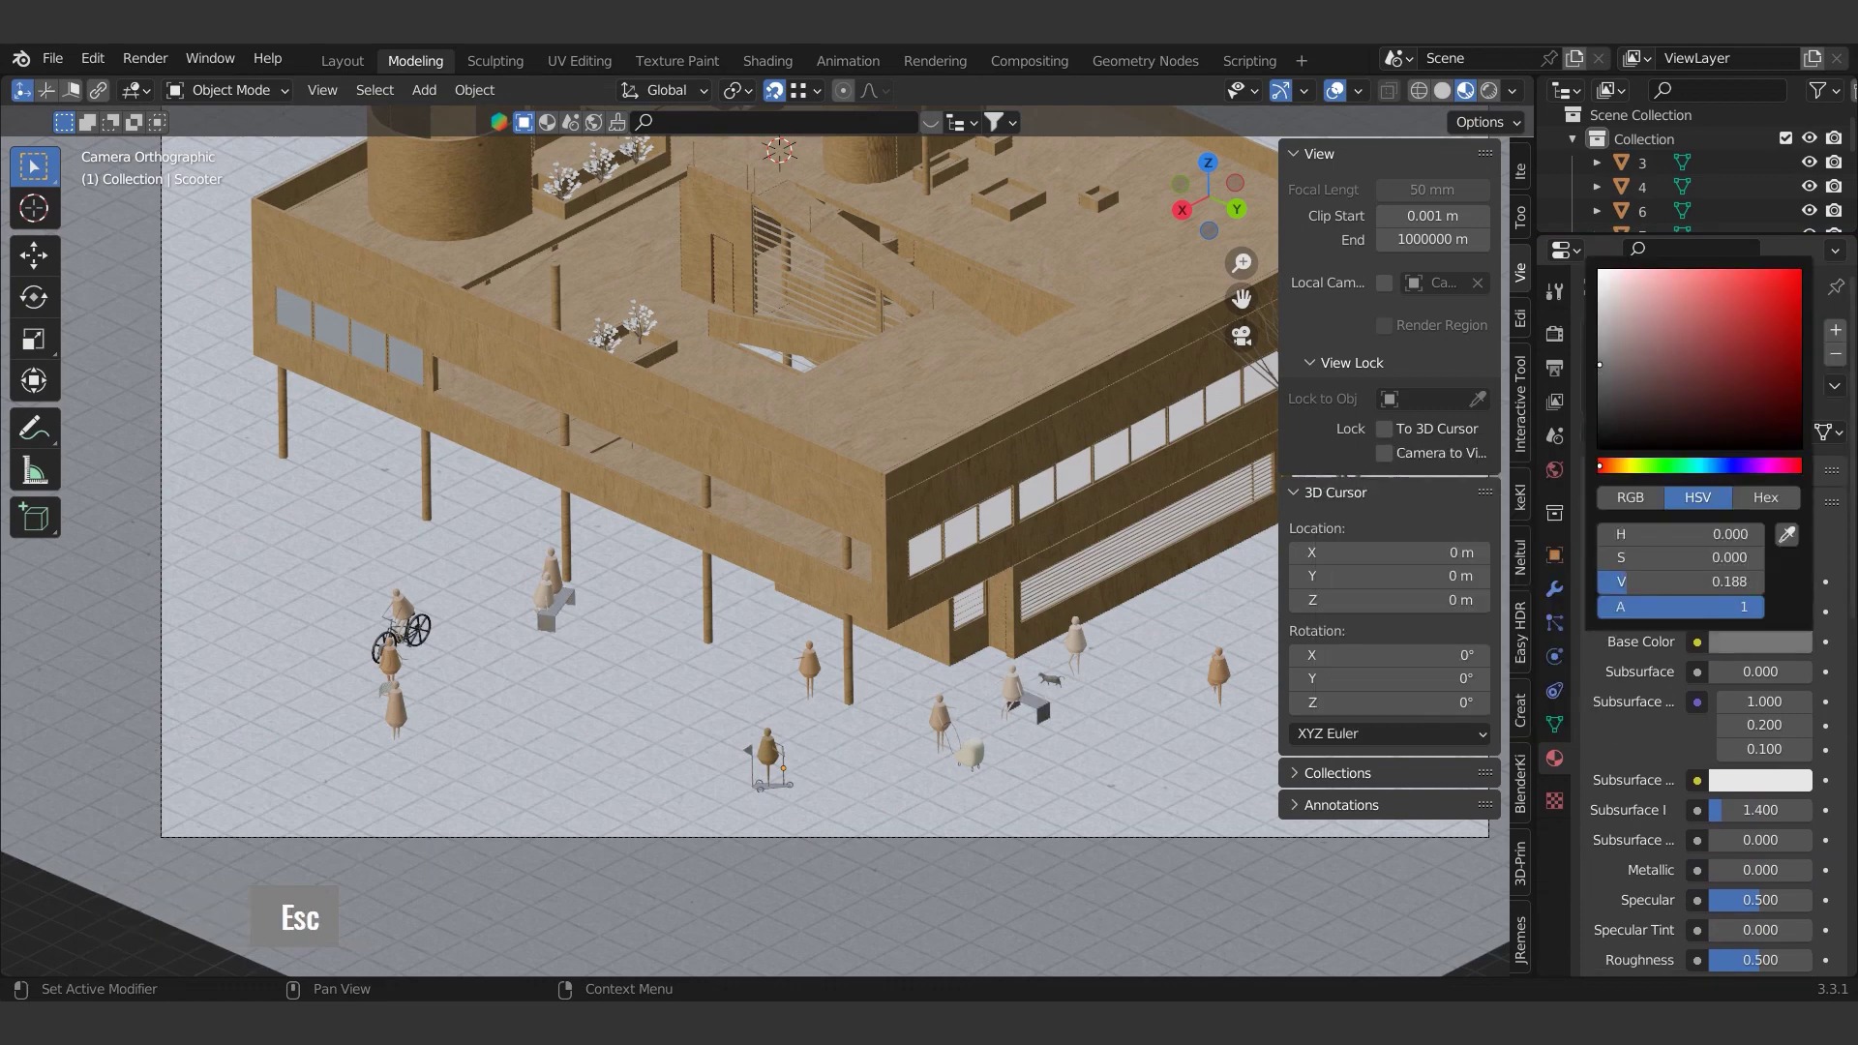
{"action": "type", "text": "woo"}
{"action": "scroll", "scroll_direction": "down", "scroll_amount": 3}
{"action": "scroll", "scroll_direction": "up", "scroll_amount": 3}
{"action": "type", "text": "woo w"}
{"action": "left_click", "coordinate": [885, 682]}
{"action": "scroll", "scroll_direction": "down", "scroll_amount": 3}
- Position a figure along X and Y and rotate it -90° about Z
{"action": "type", "text": "gx"}
{"action": "key", "text": "Escape"}
{"action": "type", "text": "gyrz-90"}
{"action": "key", "text": "Return"}
{"action": "type", "text": "gxgyg"}
{"action": "scroll", "scroll_direction": "down", "scroll_amount": 3}
- Spread the remaining figures across the ground in front of the villa
{"action": "type", "text": "gxgygxgx"}
{"action": "key", "text": "g"}
{"action": "key", "text": "Escape"}
{"action": "type", "text": "y"}
{"action": "key", "text": "Escape"}
{"action": "middle_click", "coordinate": [810, 638]}
{"action": "scroll", "scroll_direction": "down", "scroll_amount": 3}
{"action": "middle_click", "coordinate": [873, 704]}
{"action": "type", "text": "0gxg"}
{"action": "key", "text": "Escape"}
- Slide the first people figures along X and Y into place beside the villa model
{"action": "type", "text": "gy"}
{"action": "key", "text": "Escape"}
{"action": "type", "text": "gygx"}
{"action": "type", "text": "w"}
{"action": "scroll", "scroll_direction": "up", "scroll_amount": 3}
{"action": "type", "text": "gygx w"}
{"action": "scroll", "scroll_direction": "down", "scroll_amount": 3}
{"action": "type", "text": "gygx w"}
{"action": "scroll", "scroll_direction": "up", "scroll_amount": 3}
{"action": "type", "text": "gy"}
{"action": "scroll", "scroll_direction": "down", "scroll_amount": 3}
{"action": "type", "text": "gygx"}
- Position further figures along X and Y, checking placement from several zoom levels
{"action": "type", "text": "ngygxgygx"}
{"action": "scroll", "scroll_direction": "down", "scroll_amount": 3}
{"action": "type", "text": "gygxngygxgygx |"}
{"action": "scroll", "scroll_direction": "up", "scroll_amount": 3}
{"action": "type", "text": "gygxngygxgygx |"}
{"action": "scroll", "scroll_direction": "up", "scroll_amount": 3}
- Assign the existing 'wooden' material to the people figures from the material browser
{"action": "left_click", "coordinate": [529, 681]}
{"action": "left_click", "coordinate": [550, 704]}
{"action": "scroll", "scroll_direction": "down", "scroll_amount": 3}
{"action": "type", "text": "gx |"}
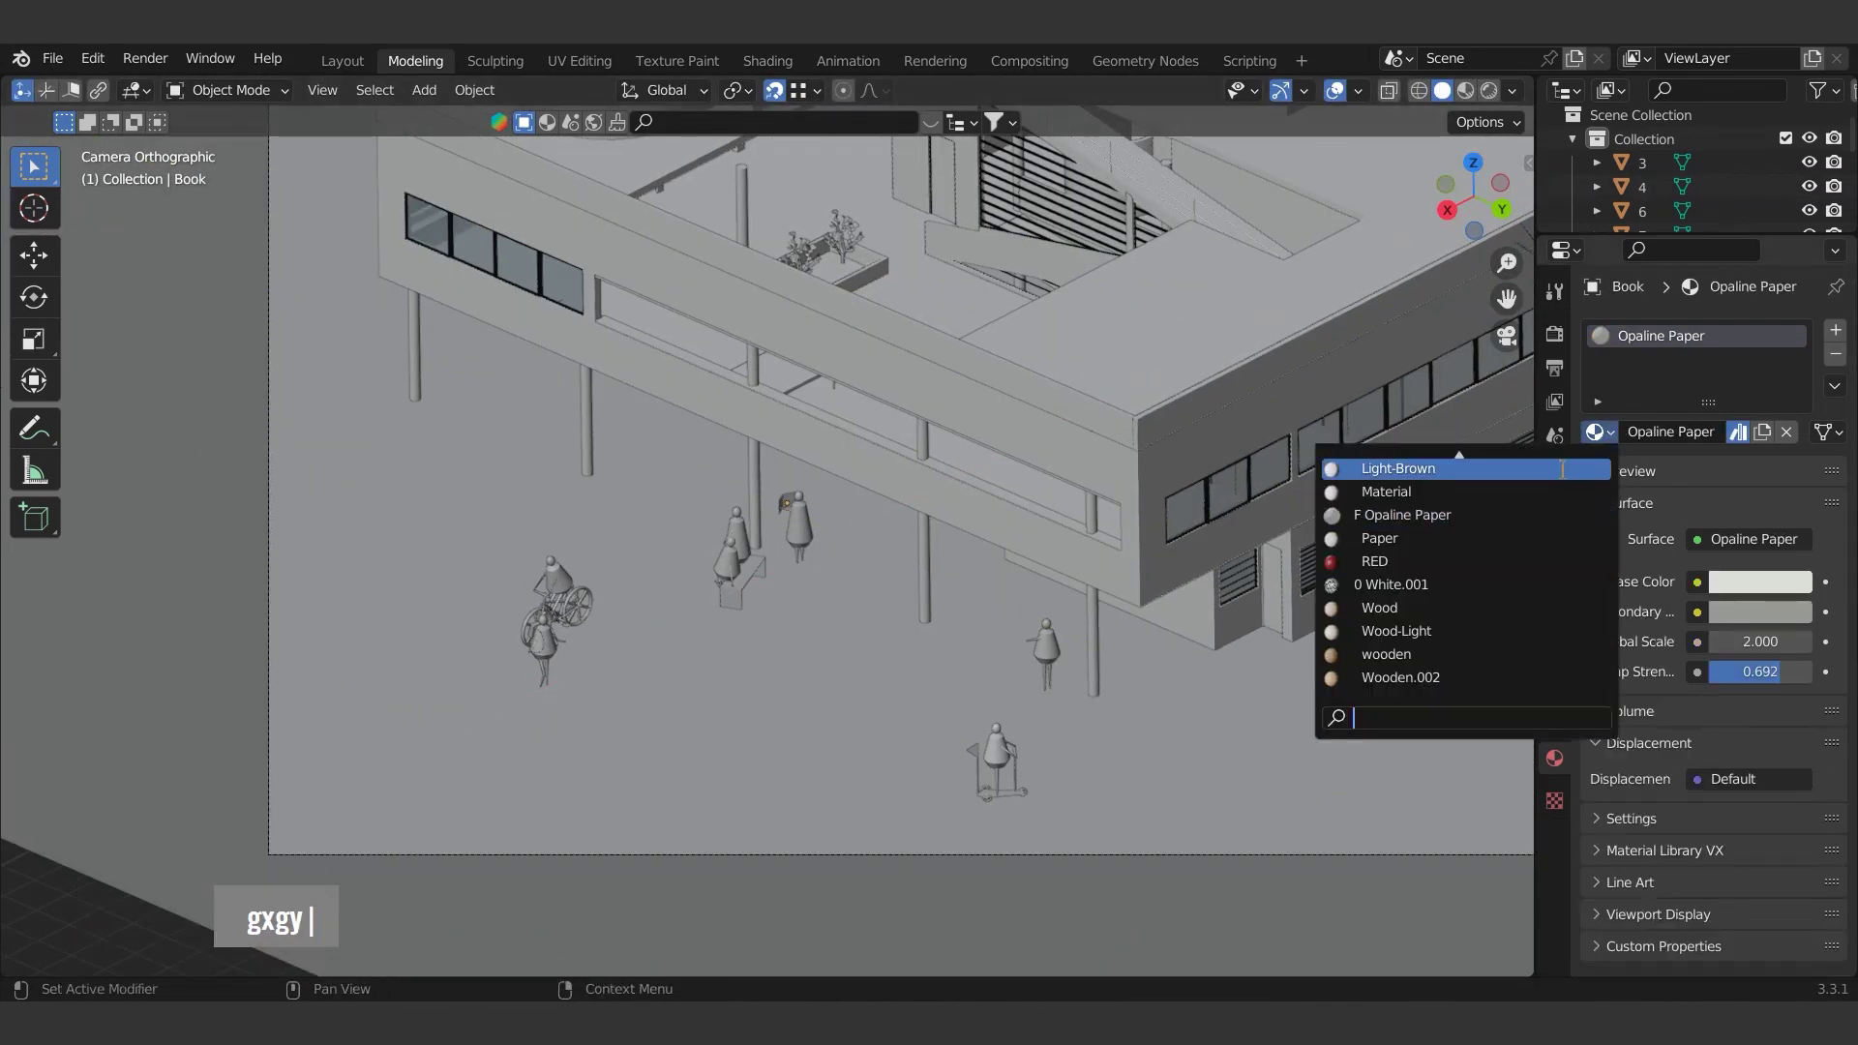
{"action": "type", "text": "w"}
{"action": "double_click", "coordinate": [749, 548]}
{"action": "left_click", "coordinate": [747, 607]}
- Rotate figures about Z and shift them along X and Y to face the villa
{"action": "scroll", "scroll_direction": "down", "scroll_amount": 3}
{"action": "type", "text": "gxrzgygx |"}
{"action": "scroll", "scroll_direction": "up", "scroll_amount": 3}
{"action": "type", "text": "gxrzgygx |"}
{"action": "left_click", "coordinate": [624, 584]}
{"action": "scroll", "scroll_direction": "down", "scroll_amount": 3}
{"action": "scroll", "scroll_direction": "down", "scroll_amount": 3}
{"action": "type", "text": "gxg |"}
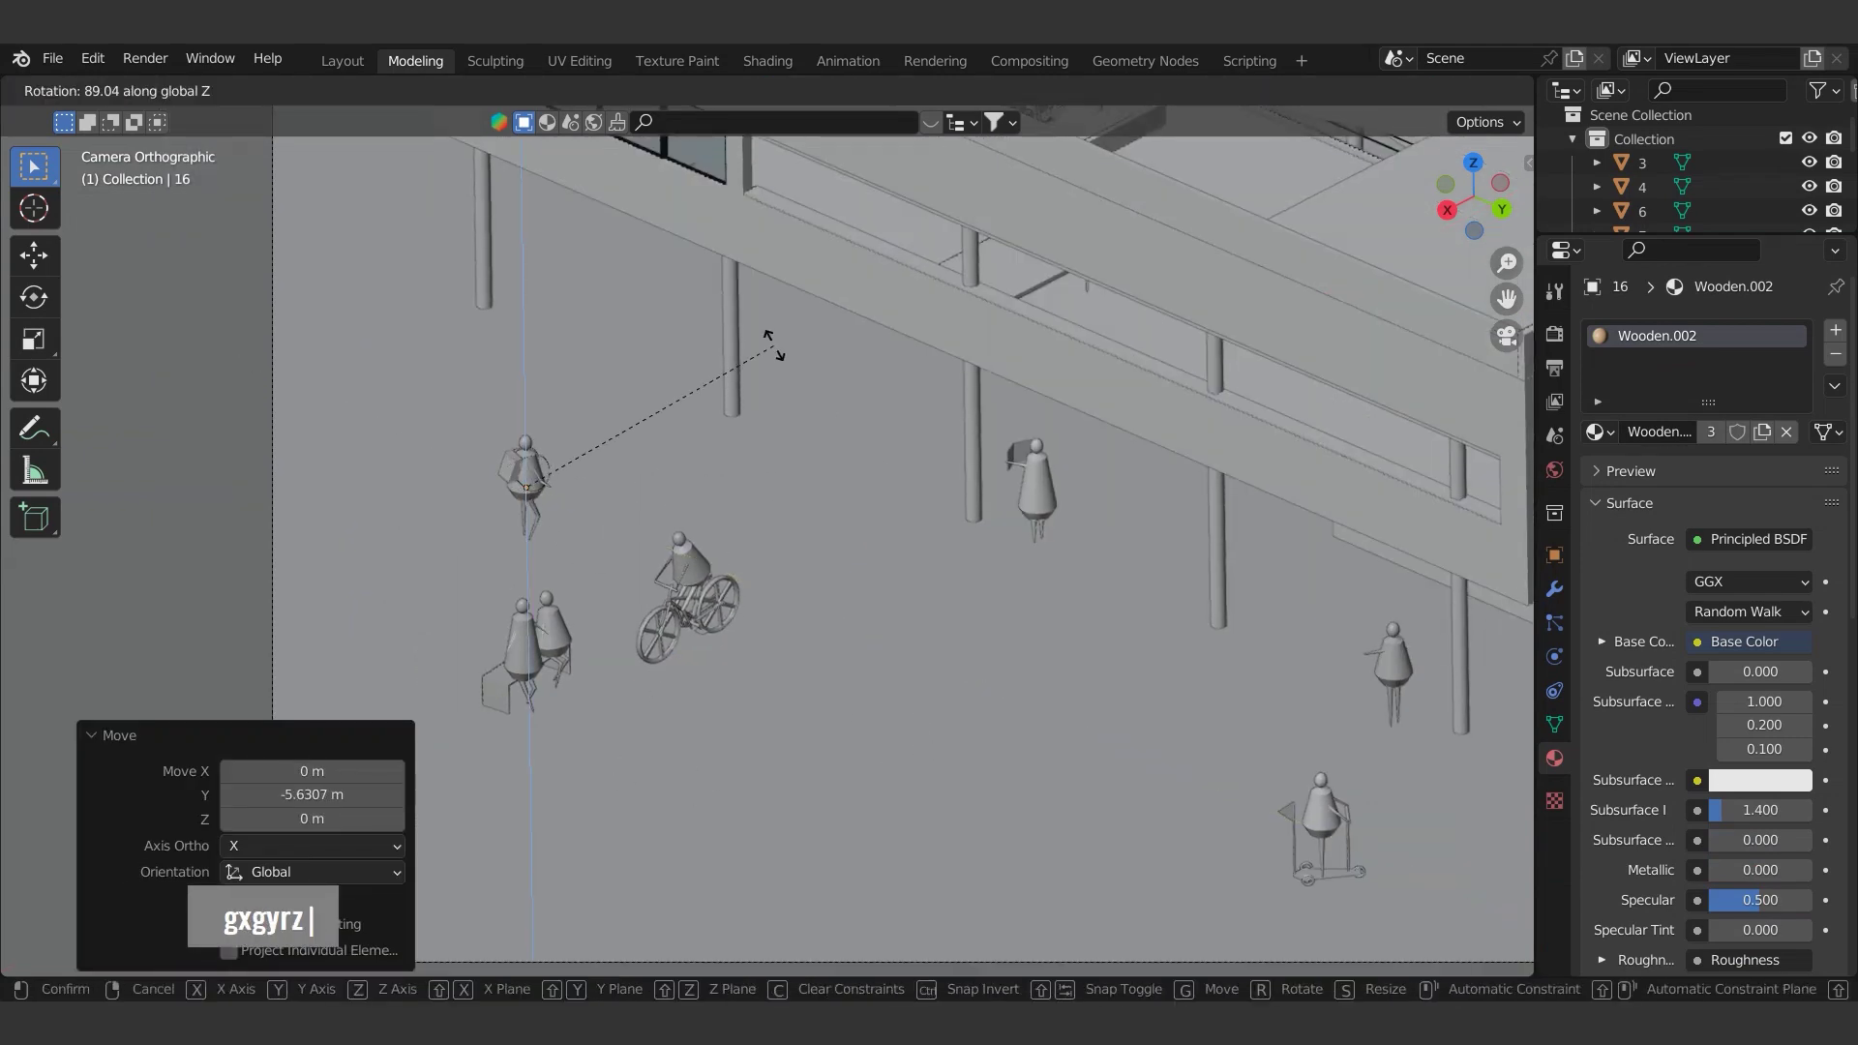
{"action": "key", "text": "Return"}
- Move the cyclist to the villa's front-right and select all figures in the outliner
{"action": "type", "text": "w |"}
{"action": "scroll", "scroll_direction": "down", "scroll_amount": 3}
{"action": "type", "text": "gxgygygx"}
{"action": "scroll", "scroll_direction": "up", "scroll_amount": 3}
{"action": "type", "text": "gxgygygx"}
{"action": "scroll", "scroll_direction": "down", "scroll_amount": 3}
{"action": "type", "text": "gxgygygxygxr"}
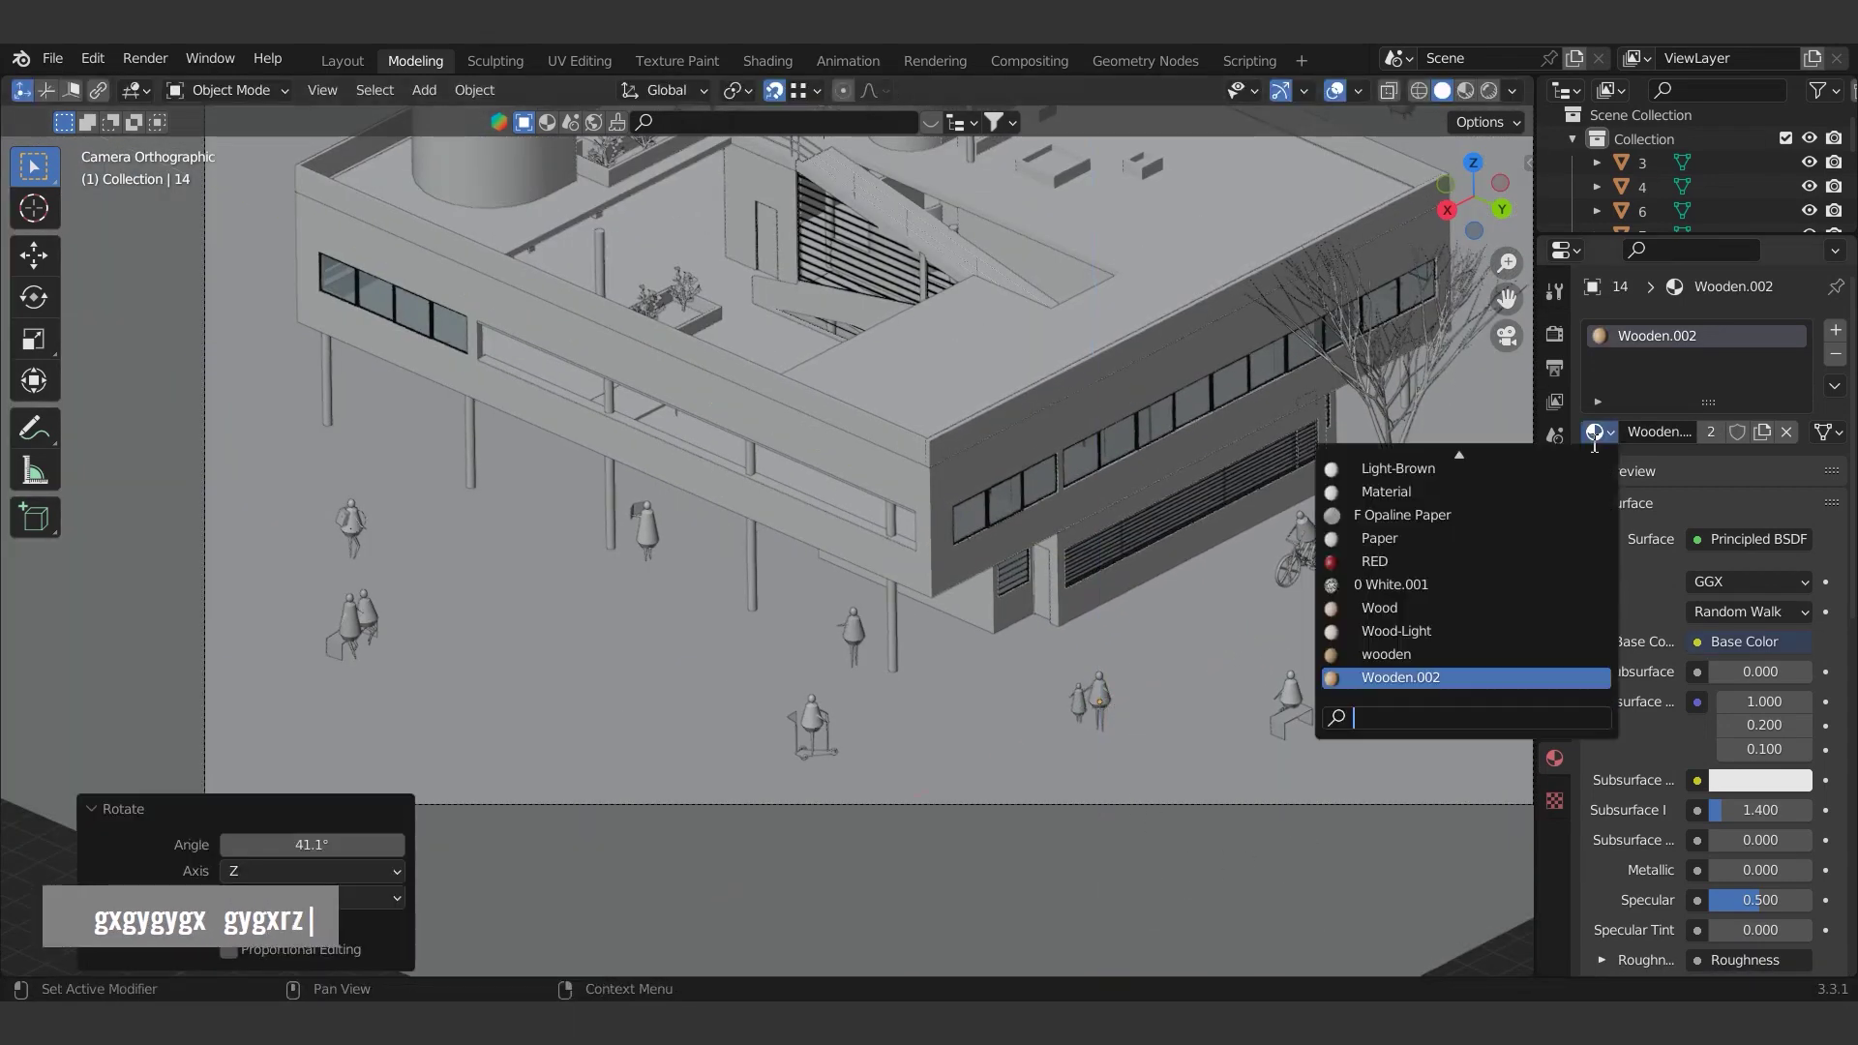
{"action": "type", "text": "gxgy"}
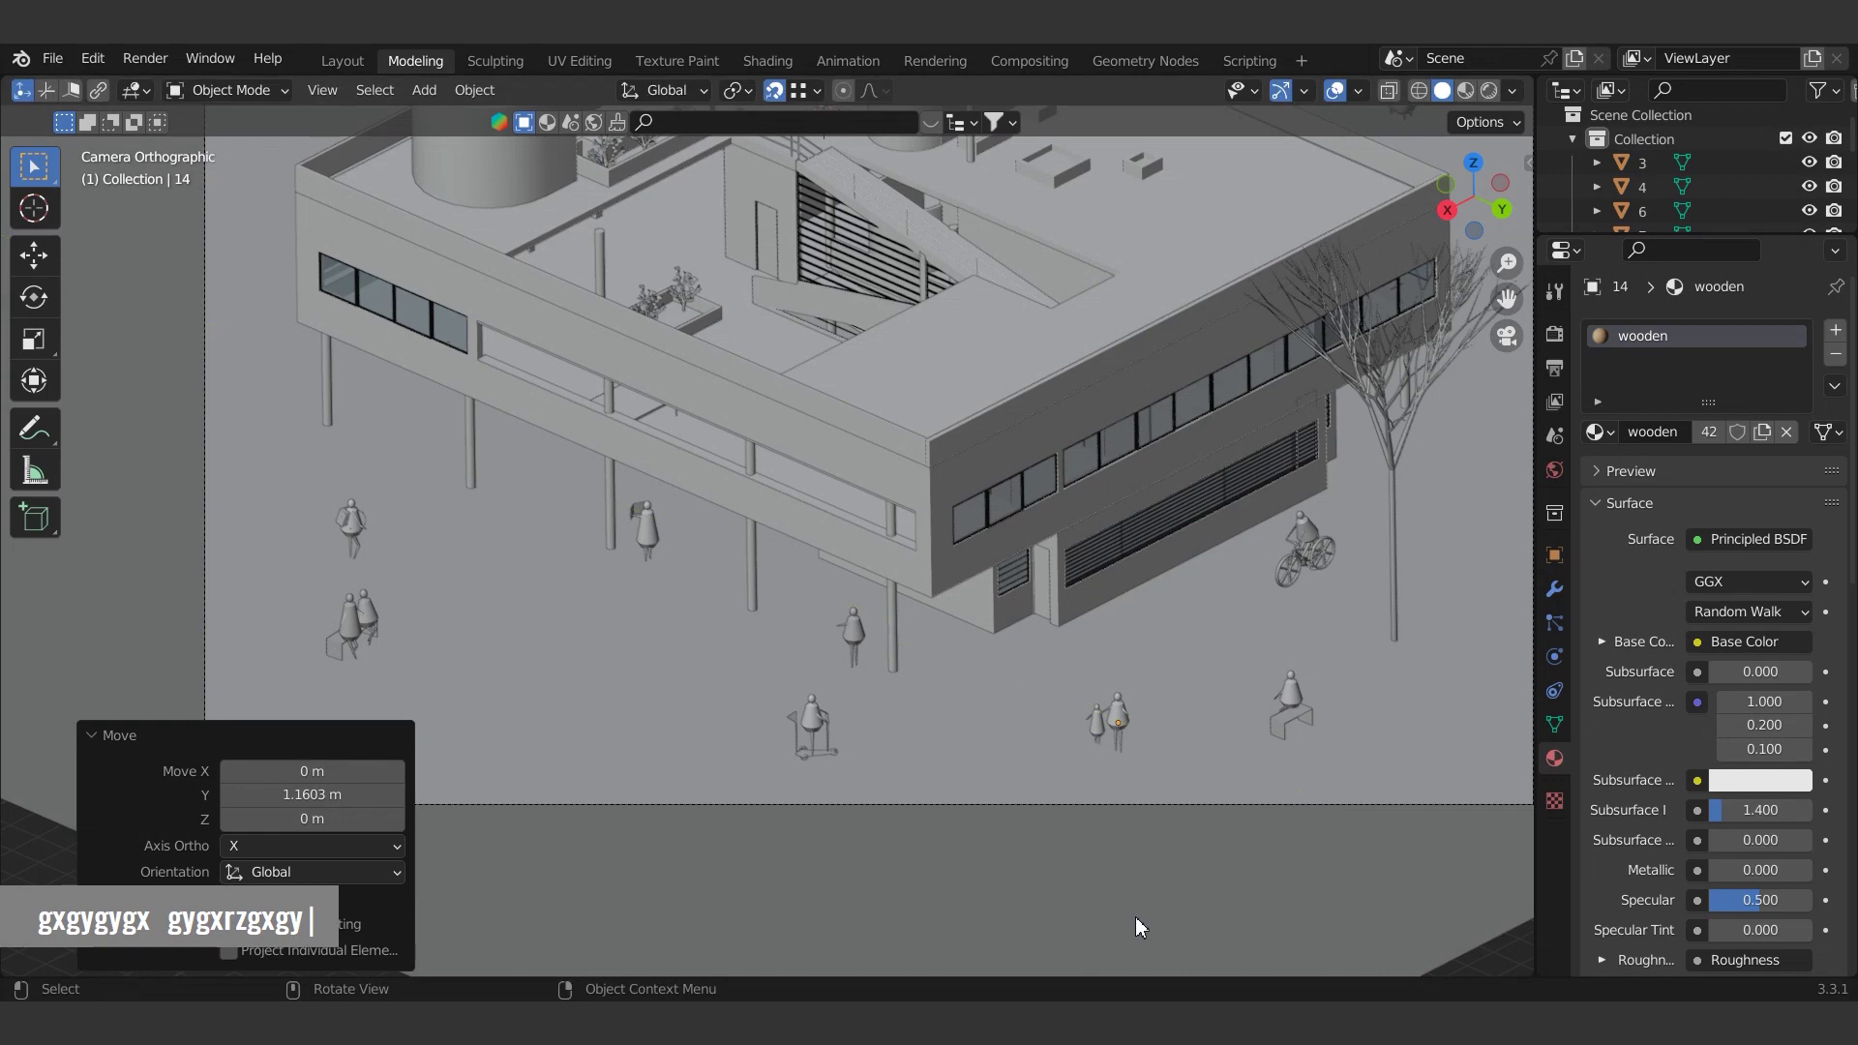
{"action": "scroll", "scroll_direction": "down", "scroll_amount": 3}
{"action": "type", "text": "gxgygygx gygxrzgxgy"}
{"action": "left_click", "coordinate": [1655, 187]}
- Group the figures into a new collection named 'people' and lift one figure along Z into place
{"action": "type", "text": "mpeople"}
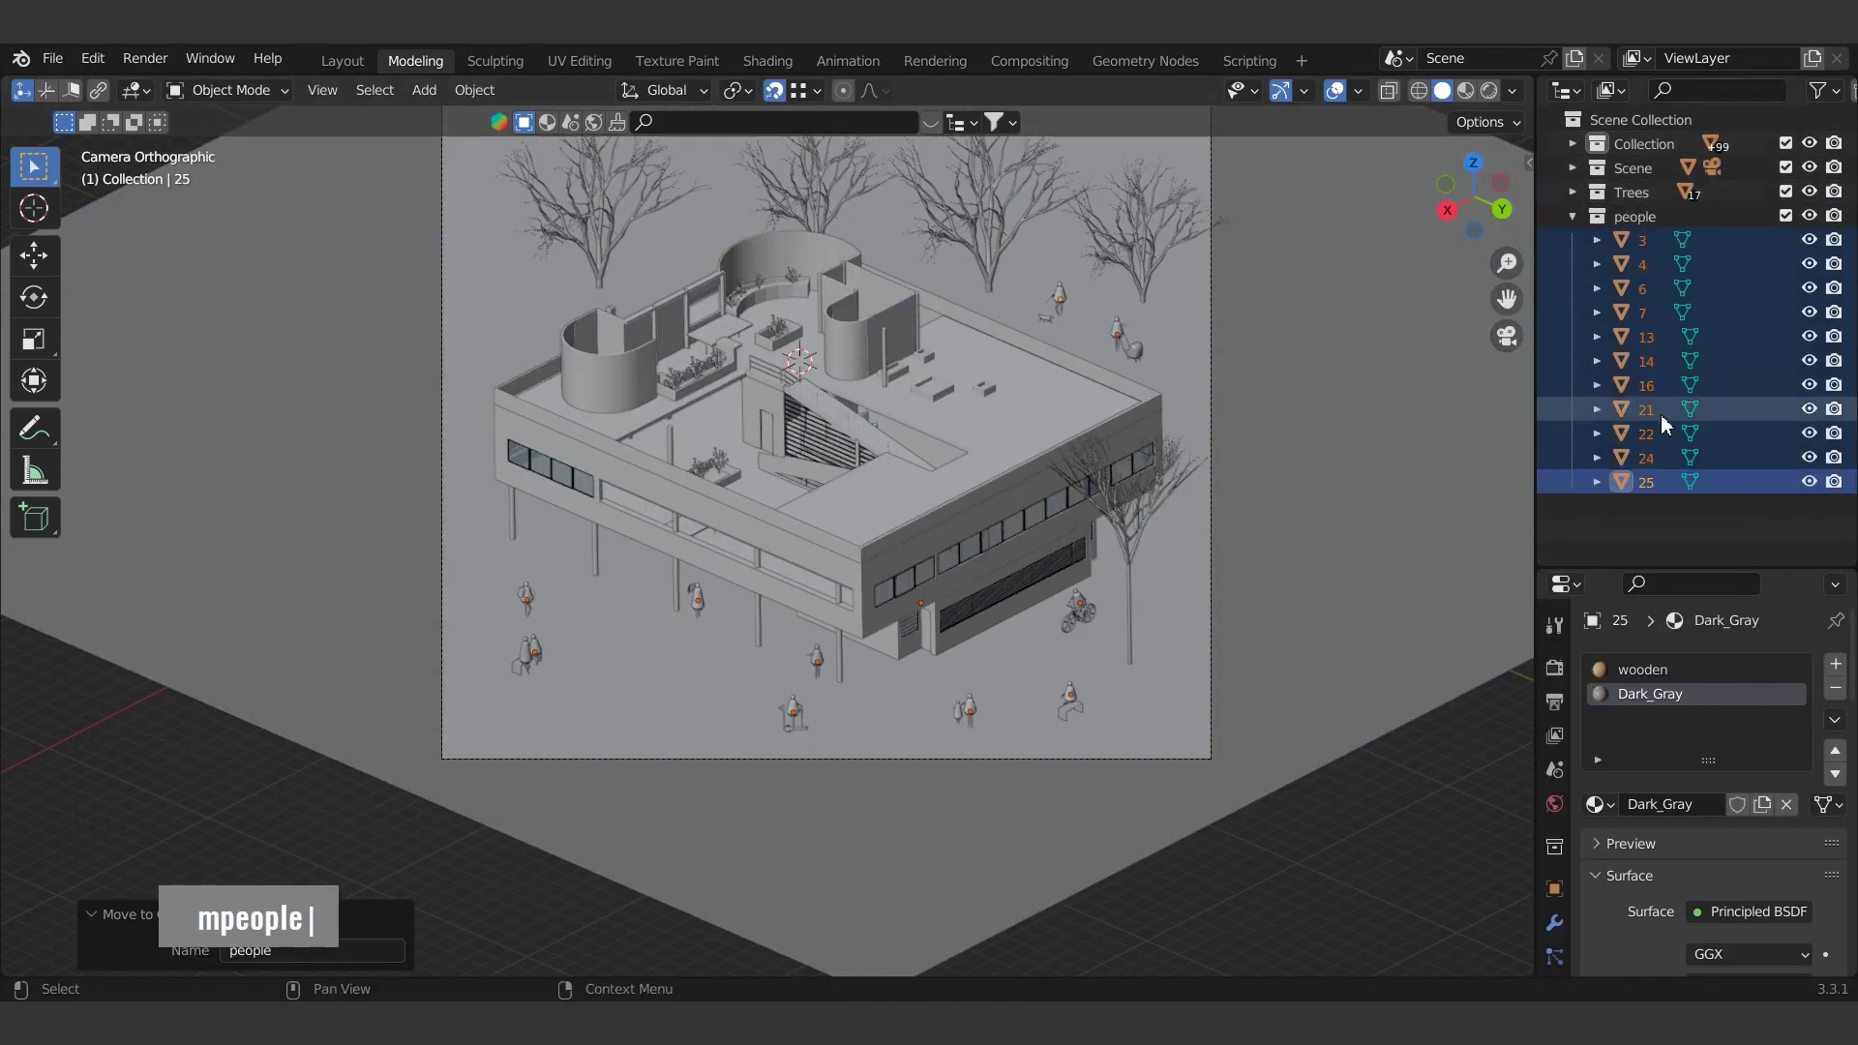
{"action": "double_click", "coordinate": [1676, 329]}
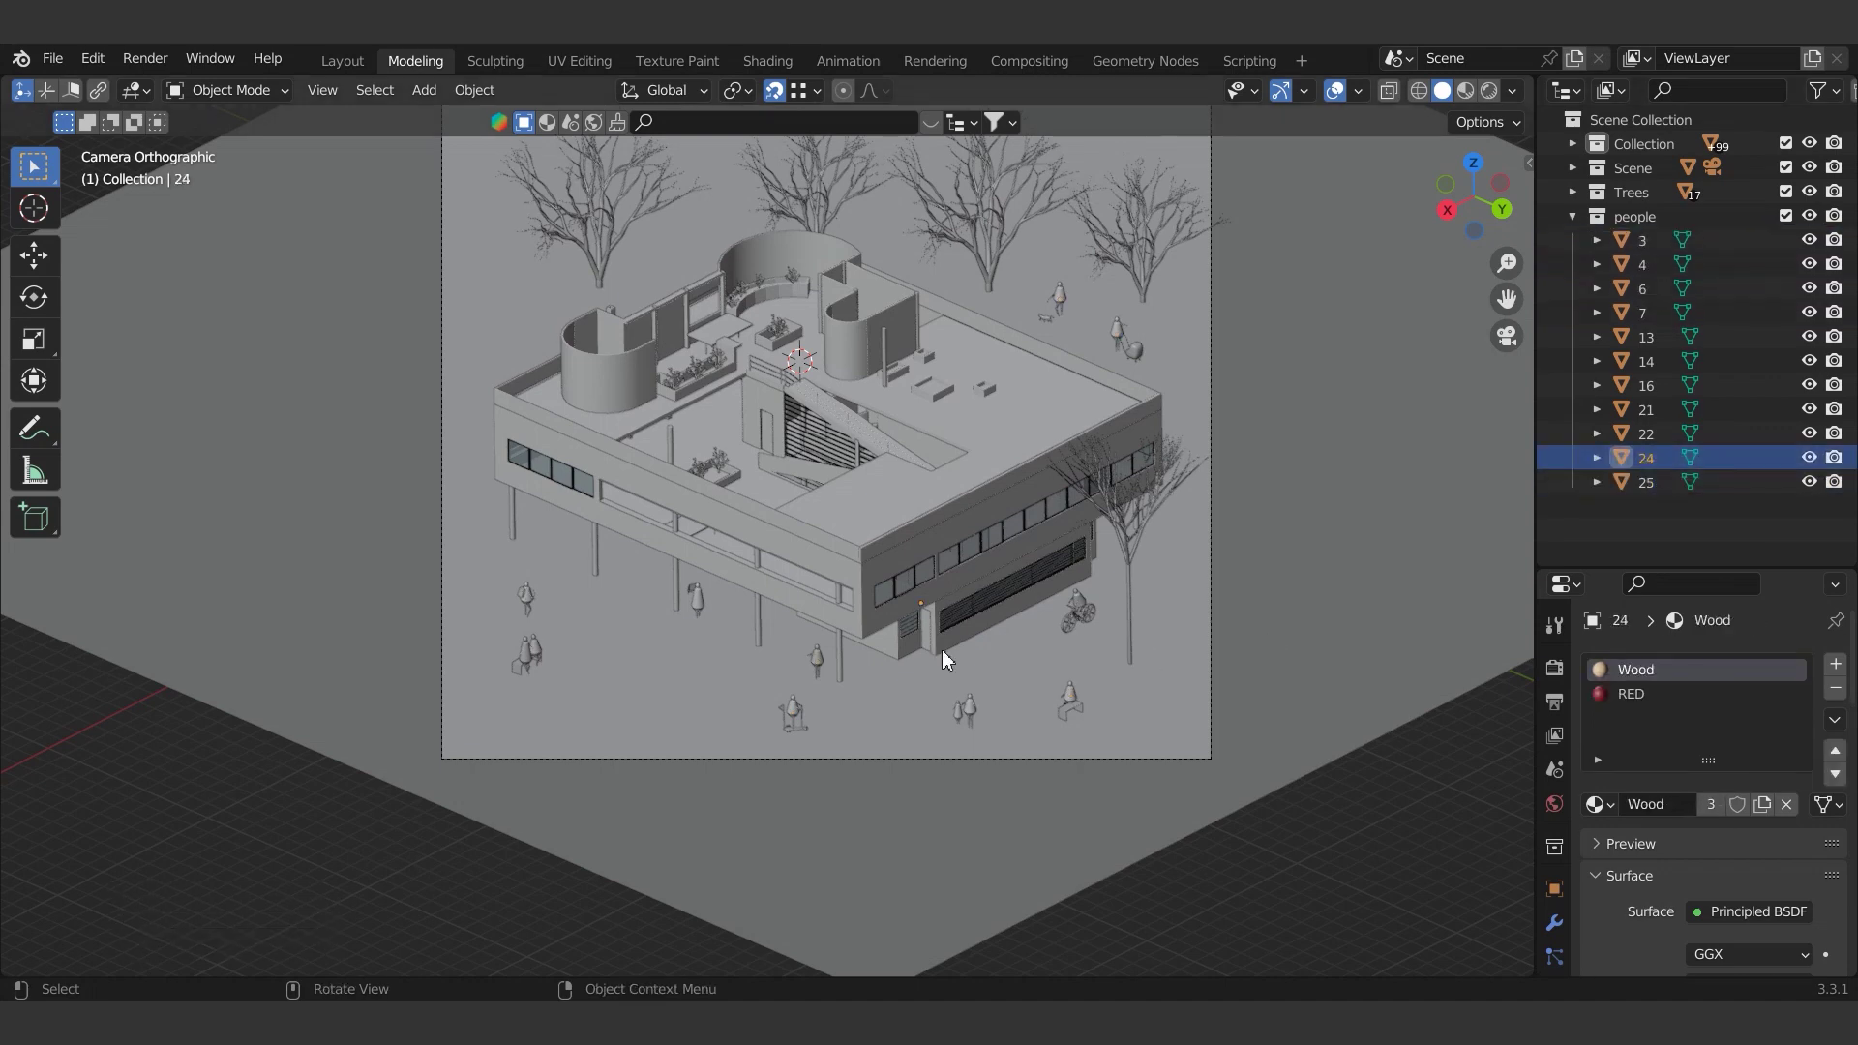
{"action": "type", "text": "ggz"}
{"action": "scroll", "scroll_direction": "down", "scroll_amount": 3}
{"action": "type", "text": "ggzgzgy"}
{"action": "key", "text": "Escape"}
- Nudge individual figures along X and Y to their final spots around the villa
{"action": "type", "text": "gy"}
{"action": "key", "text": "Escape"}
{"action": "type", "text": "gy"}
{"action": "key", "text": "Escape"}
{"action": "type", "text": "gx"}
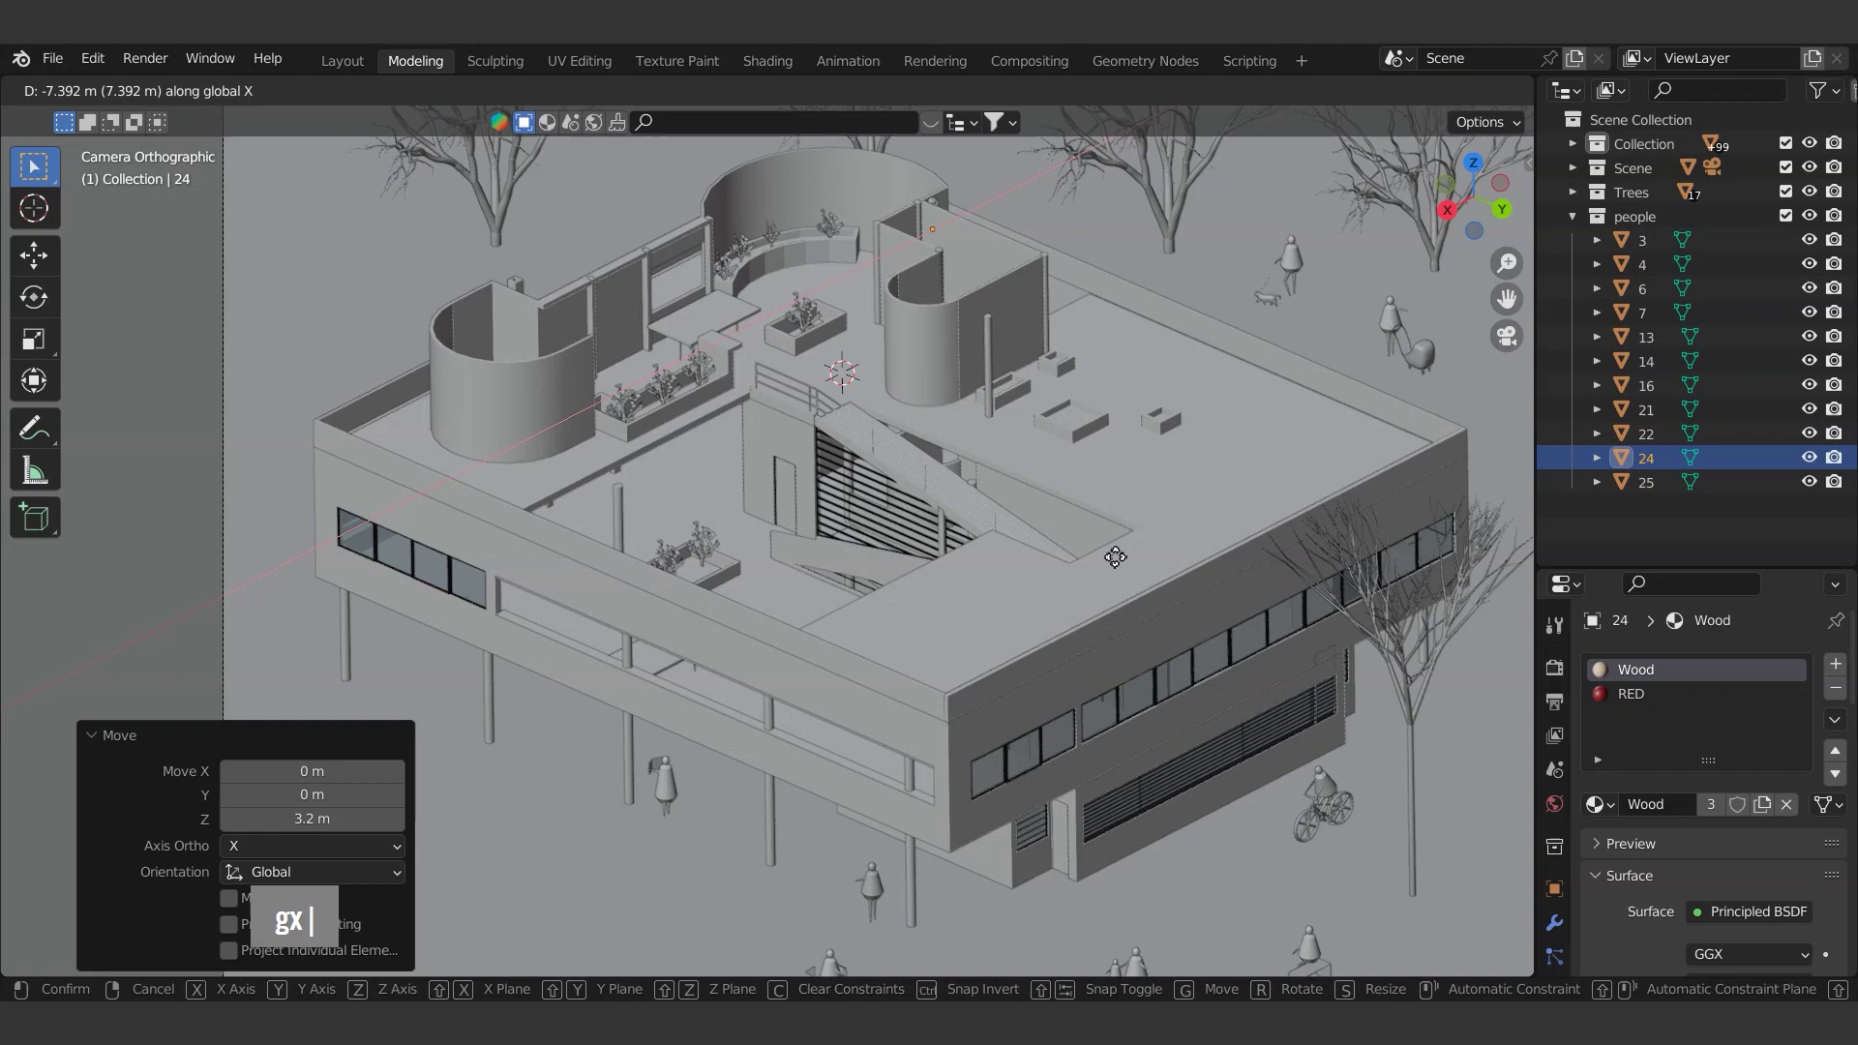
{"action": "key", "text": "BackSpace"}
{"action": "type", "text": "ygxgyw"}
- Move the last figures into the people collection and tidy their entries in the outliner
{"action": "type", "text": "me |"}
{"action": "scroll", "scroll_direction": "up", "scroll_amount": 3}
{"action": "type", "text": "gygxgywmeg |"}
{"action": "scroll", "scroll_direction": "down", "scroll_amount": 3}
{"action": "type", "text": "gygxgywmegx |gygxgywmegx |"}
{"action": "double_click", "coordinate": [1637, 272]}
{"action": "left_click", "coordinate": [1641, 247]}
- Make a final Z rotation and move on one figure, then view the scene in Material Preview
{"action": "key", "text": "g"}
{"action": "key", "text": "Escape"}
{"action": "scroll", "scroll_direction": "up", "scroll_amount": 3}
{"action": "type", "text": "ggzgzgygxrz"}
{"action": "scroll", "scroll_direction": "down", "scroll_amount": 3}
{"action": "key", "text": "Escape"}
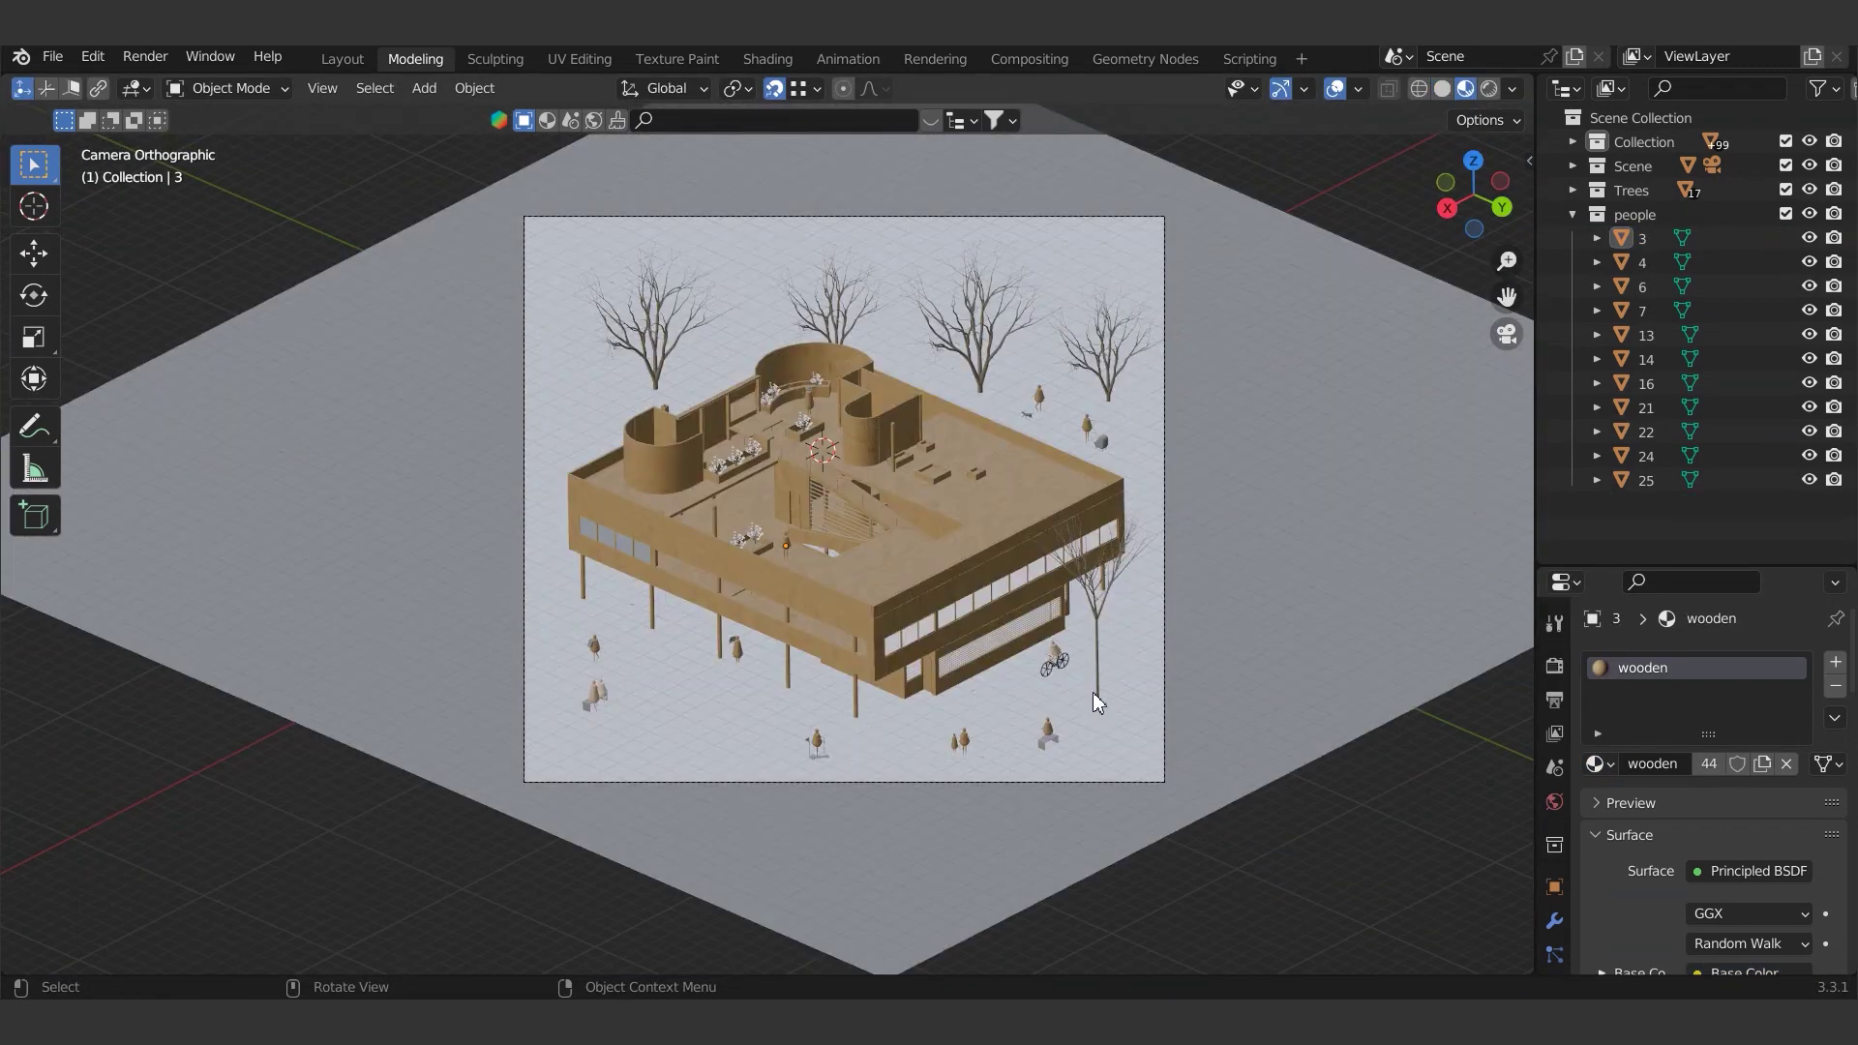
- Check the store page and open the Urban Furnitures 2 .blend pack file
{"action": "scroll", "scroll_direction": "up", "scroll_amount": 3}
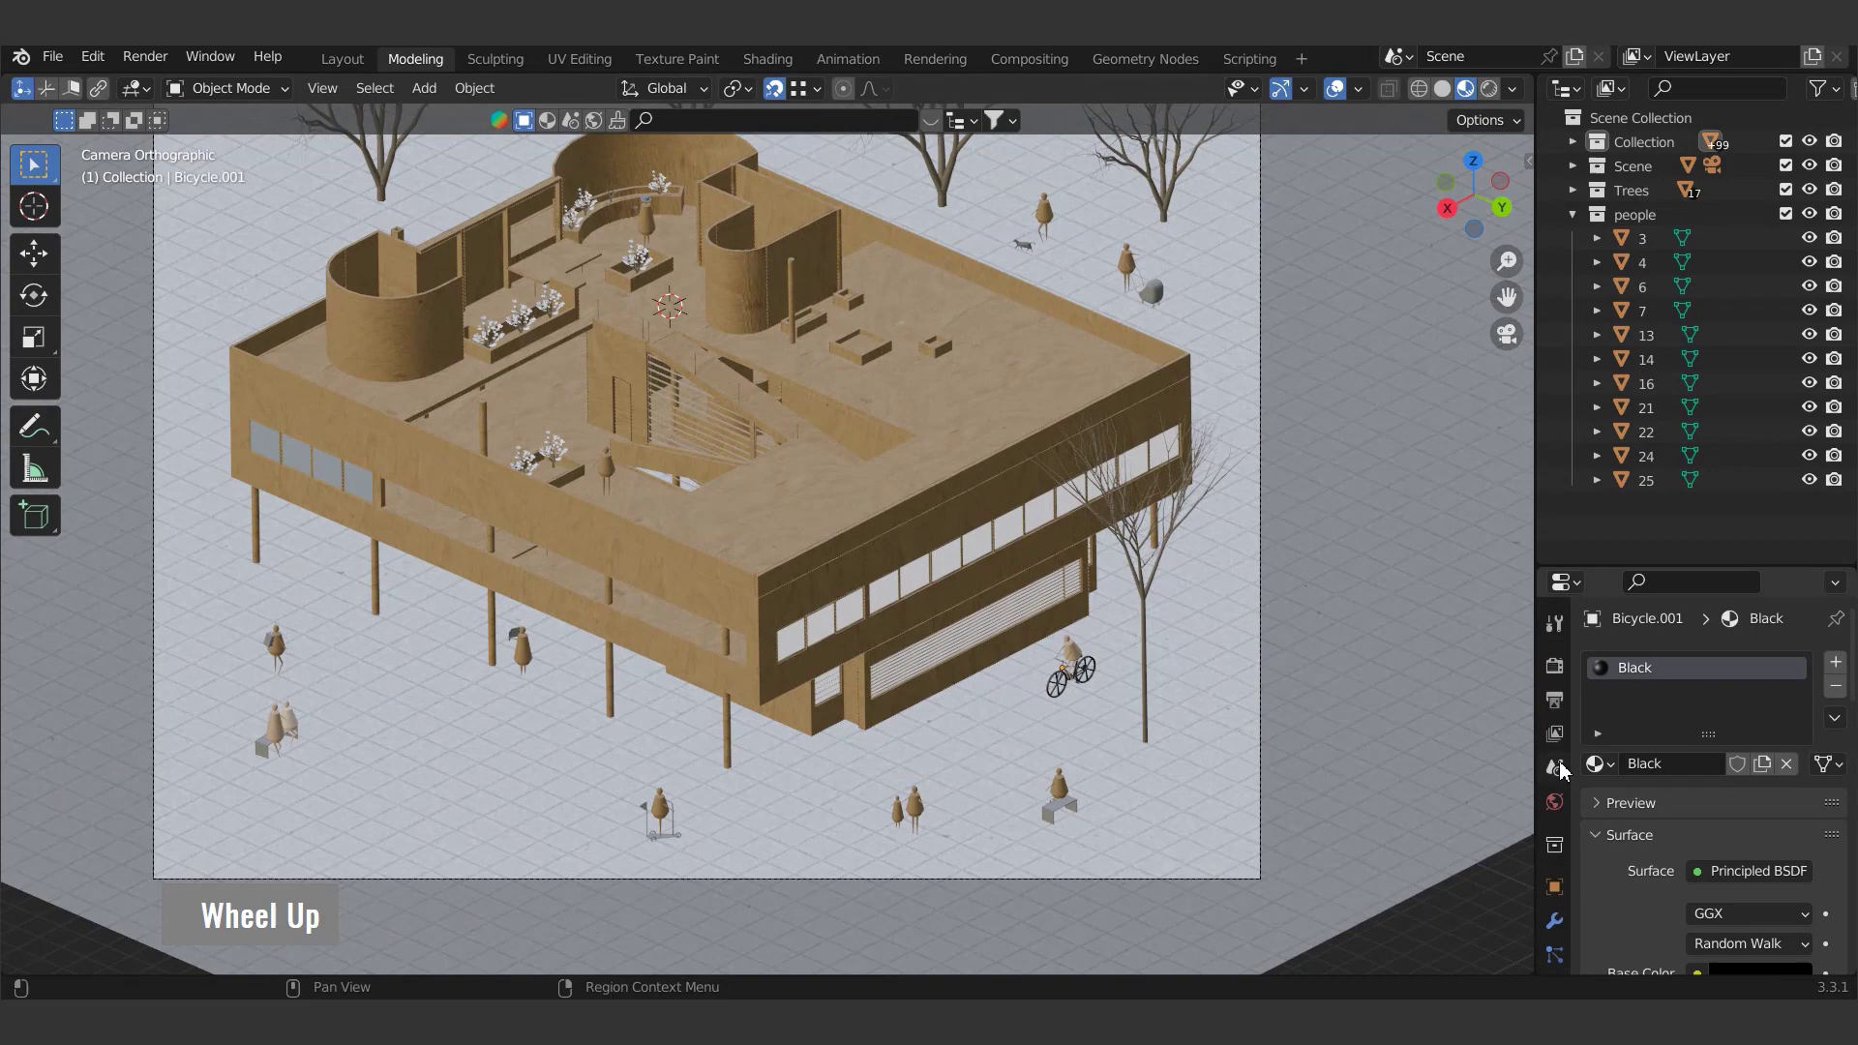
{"action": "type", "text": "m|"}
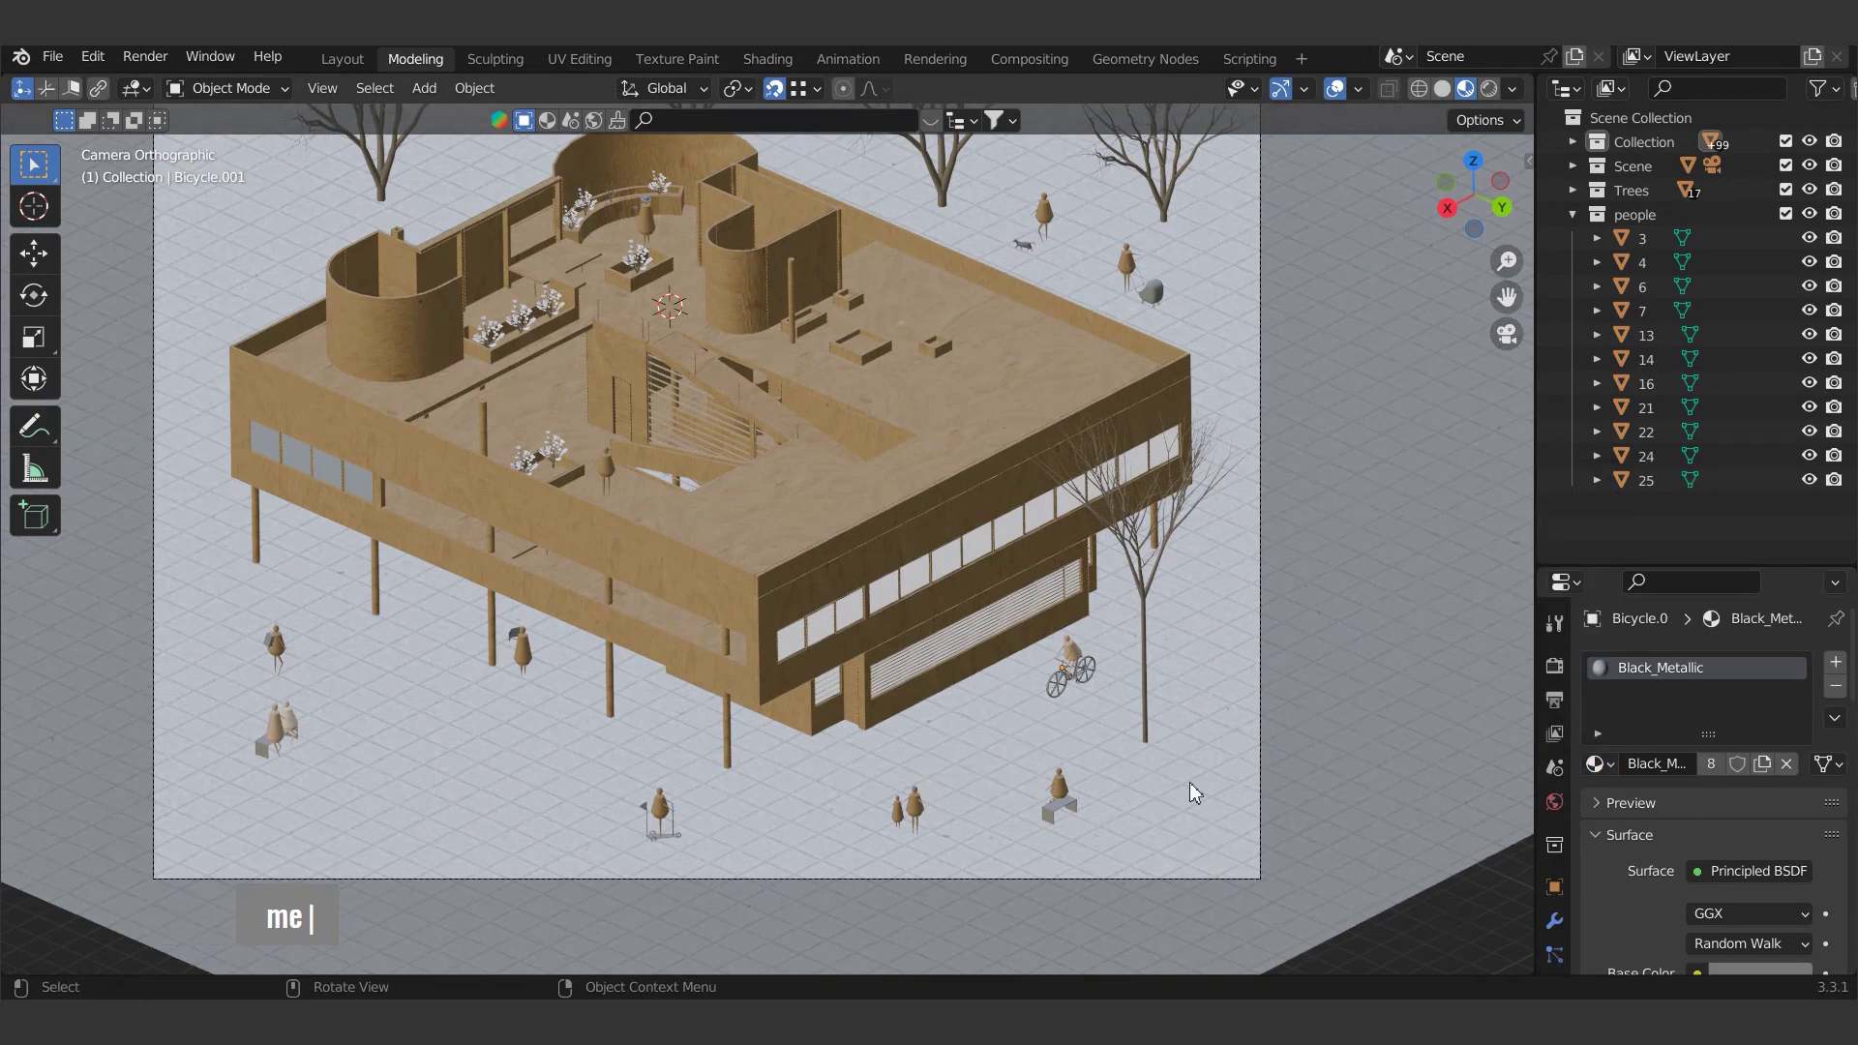
{"action": "scroll", "scroll_direction": "down", "scroll_amount": 3}
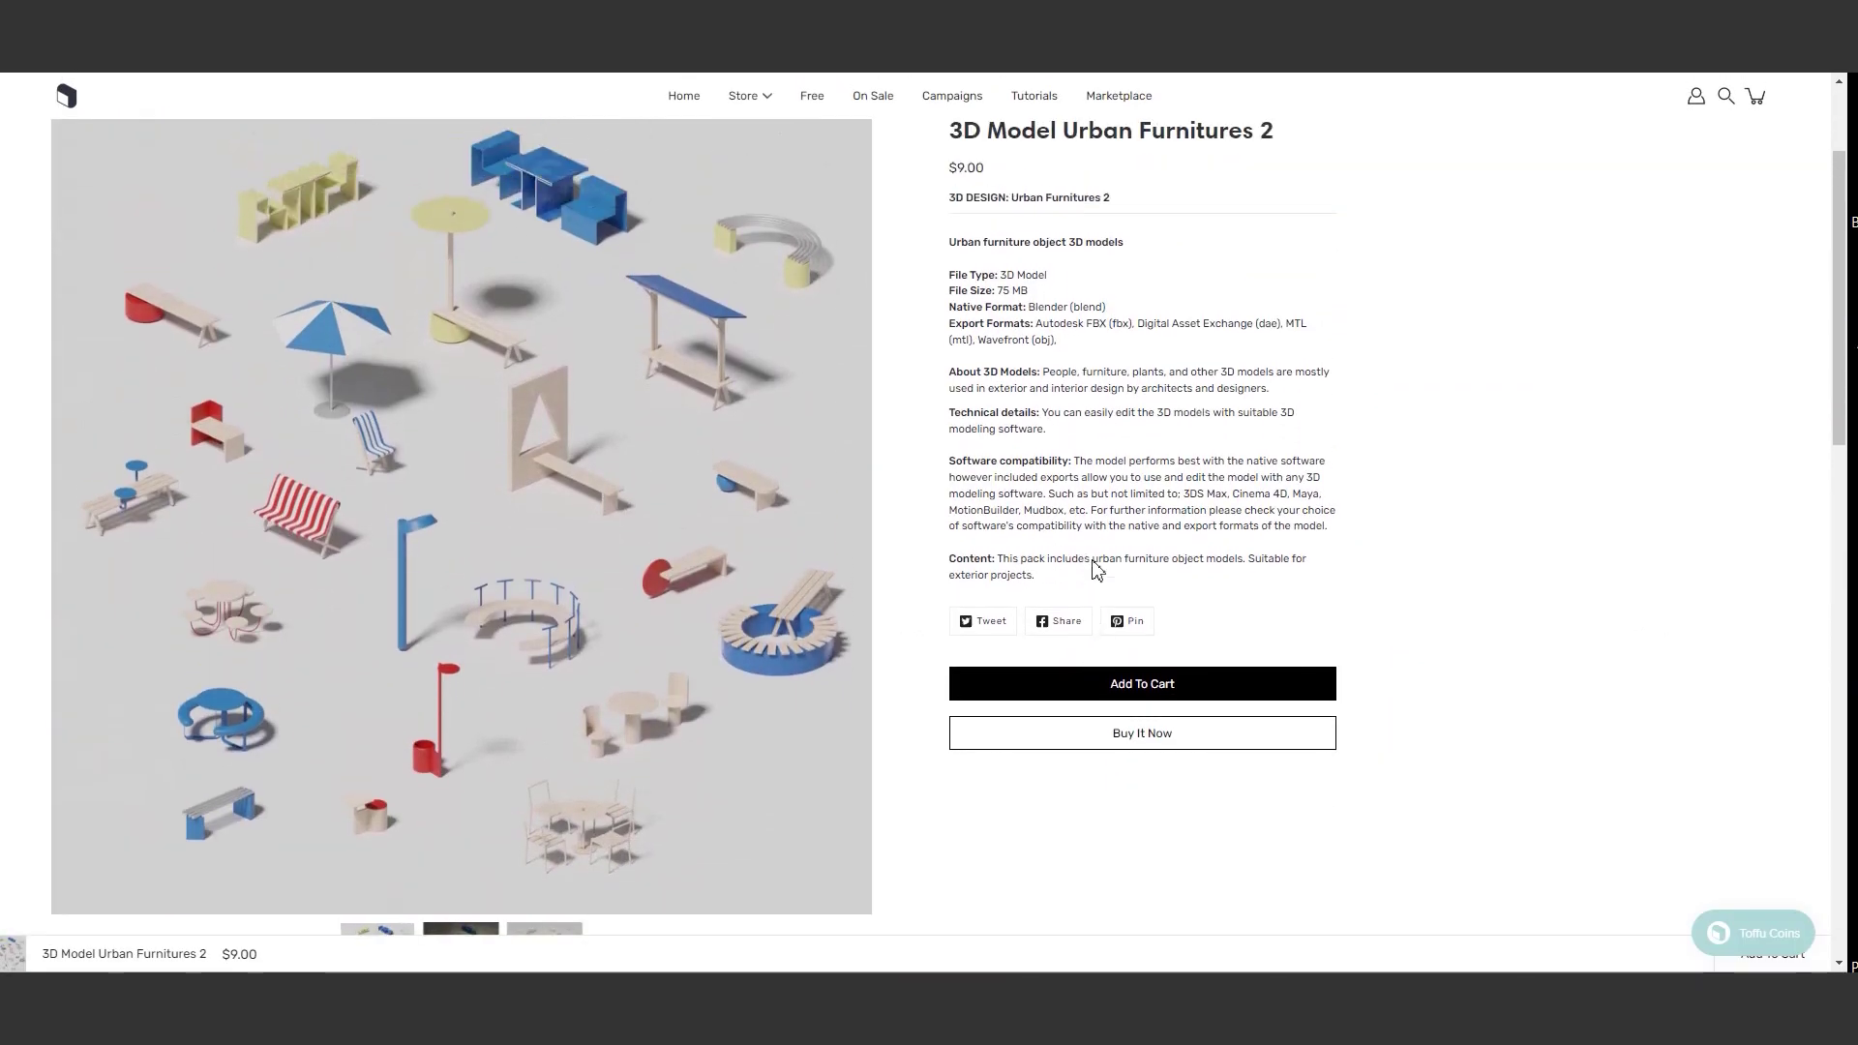
{"action": "type", "text": "me|"}
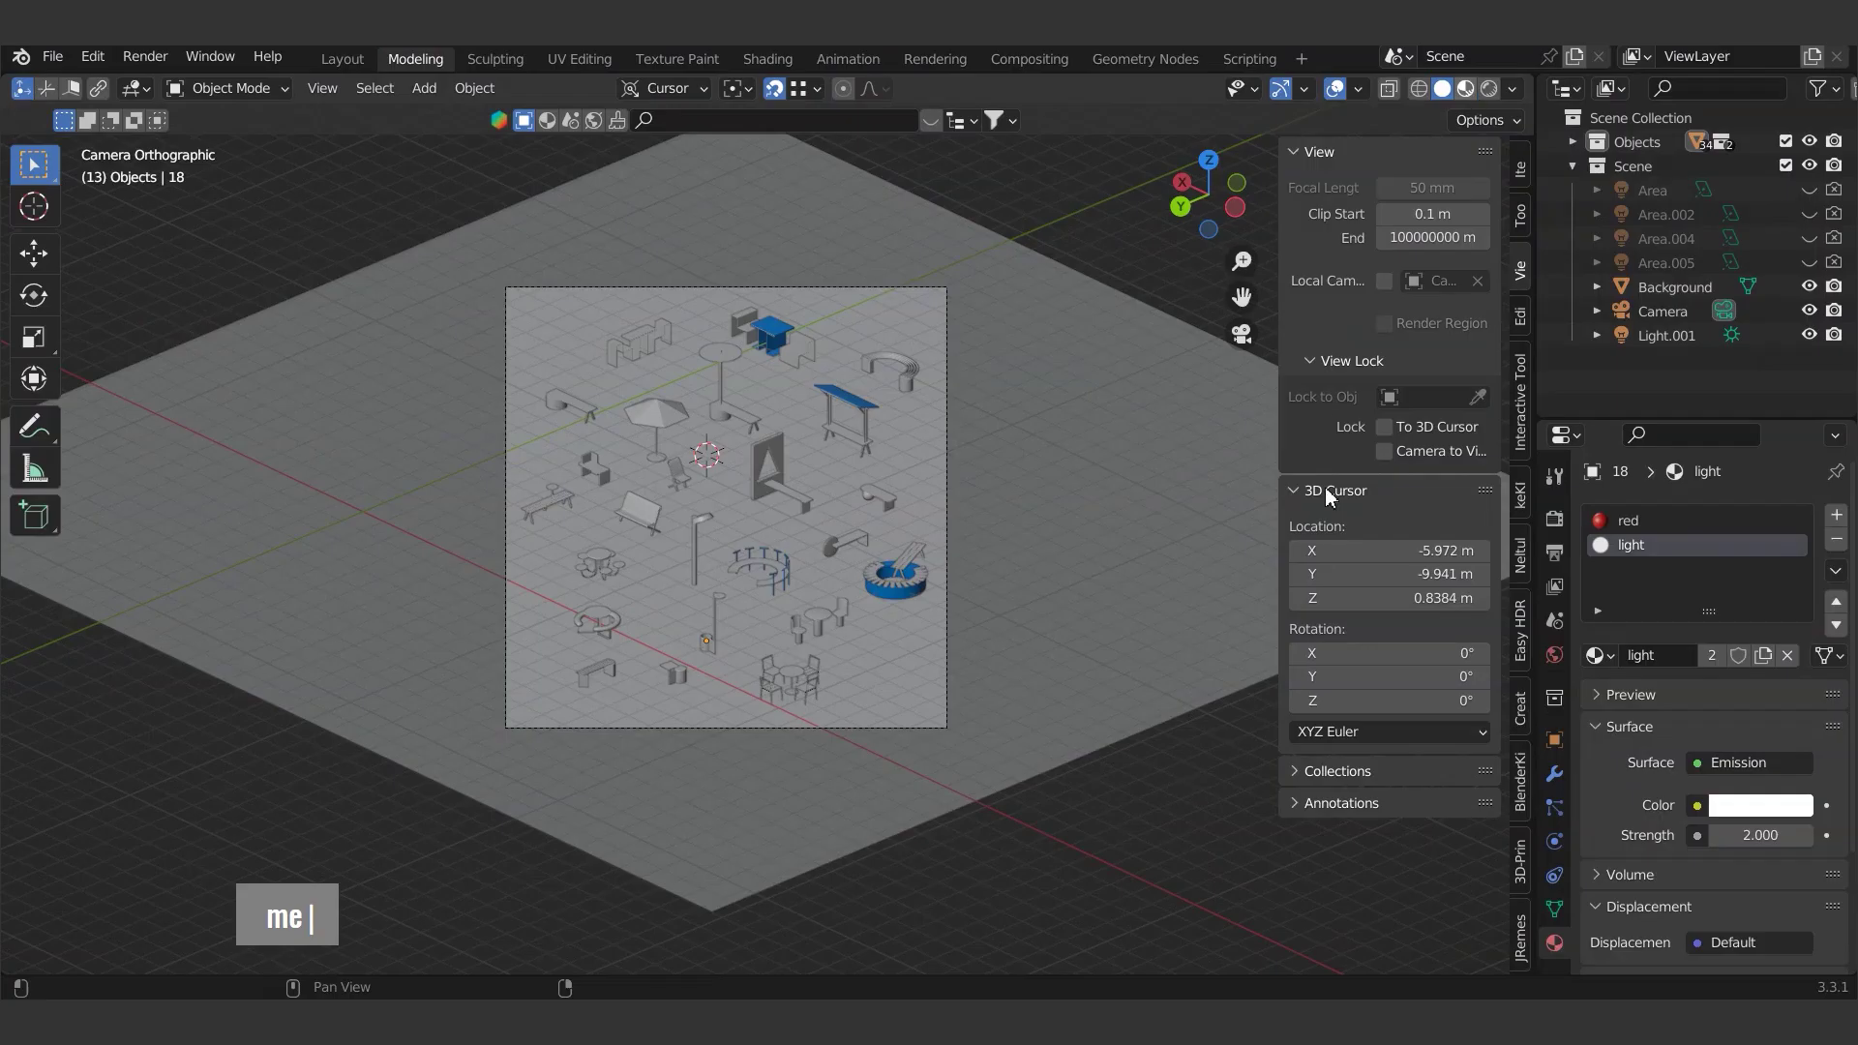